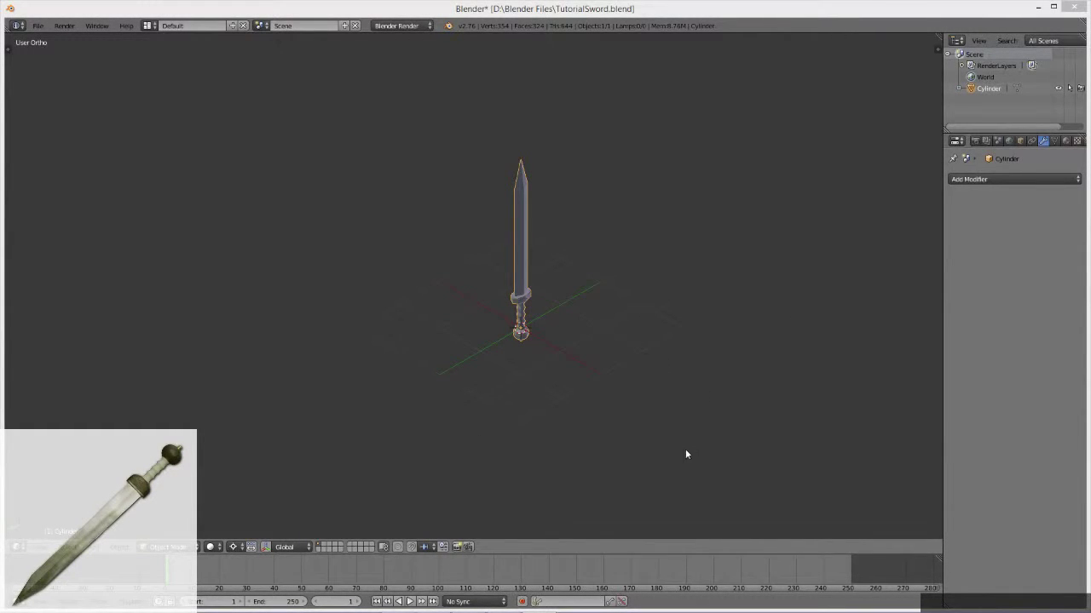
Orbit around the sword to inspect the blade, guard, ridged handle and pommel studs.
middle_click(652, 448)
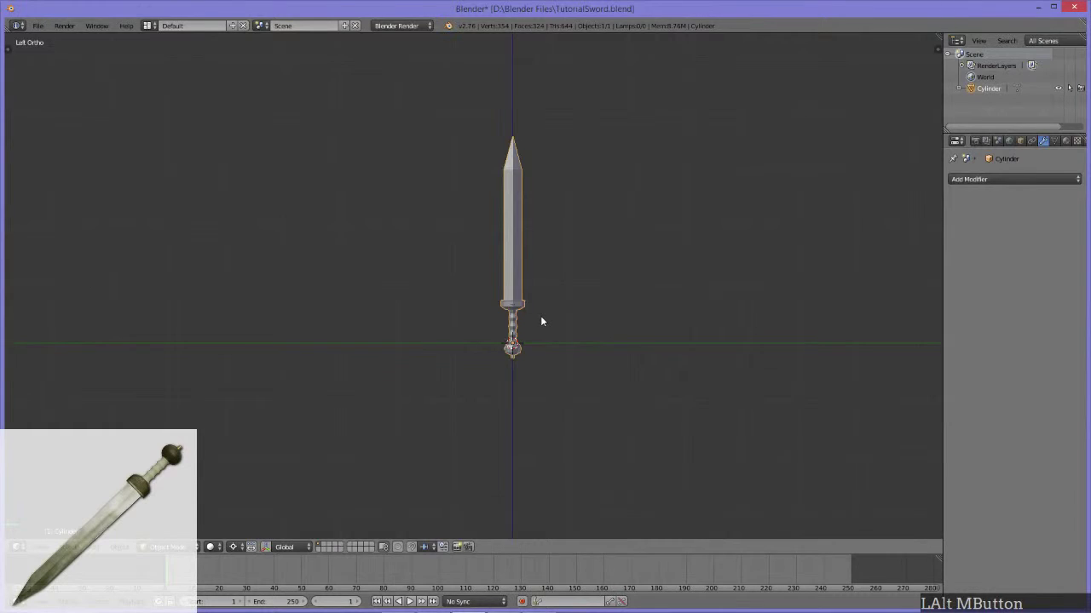
middle_click(578, 309)
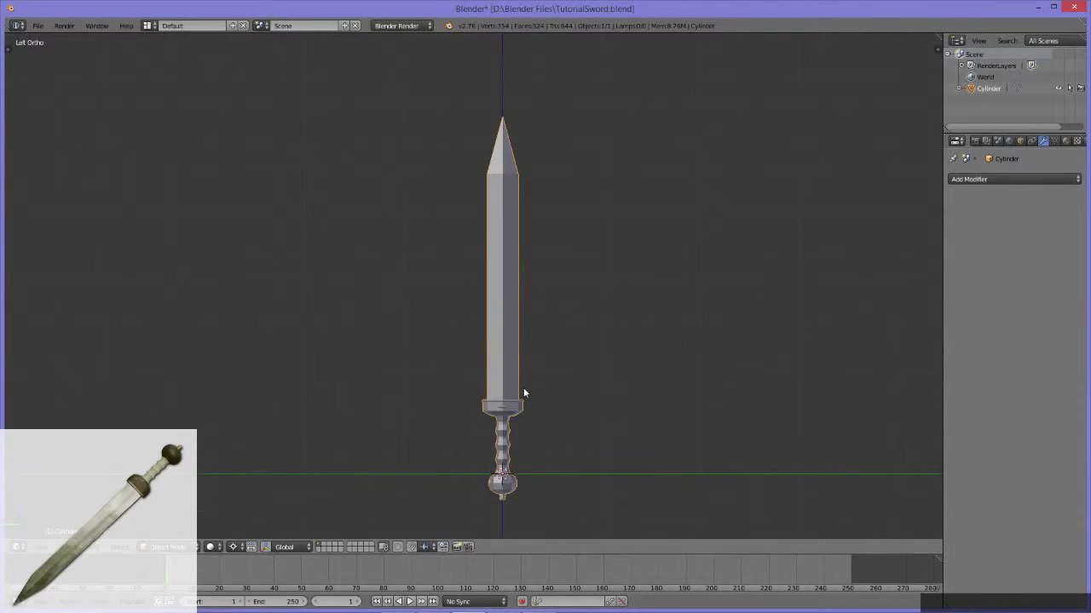
middle_click(513, 377)
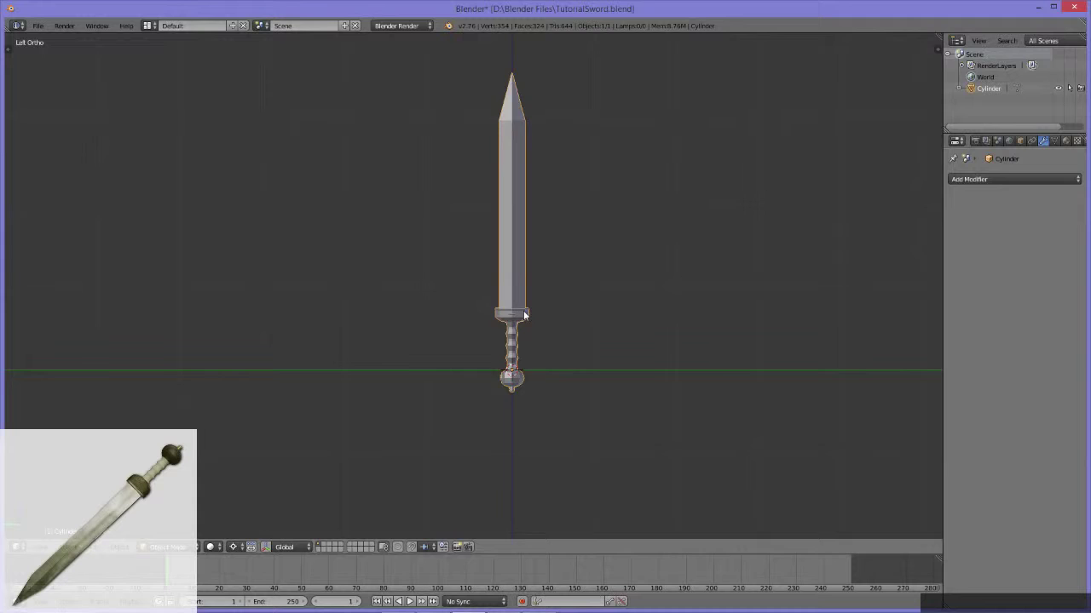
middle_click(418, 293)
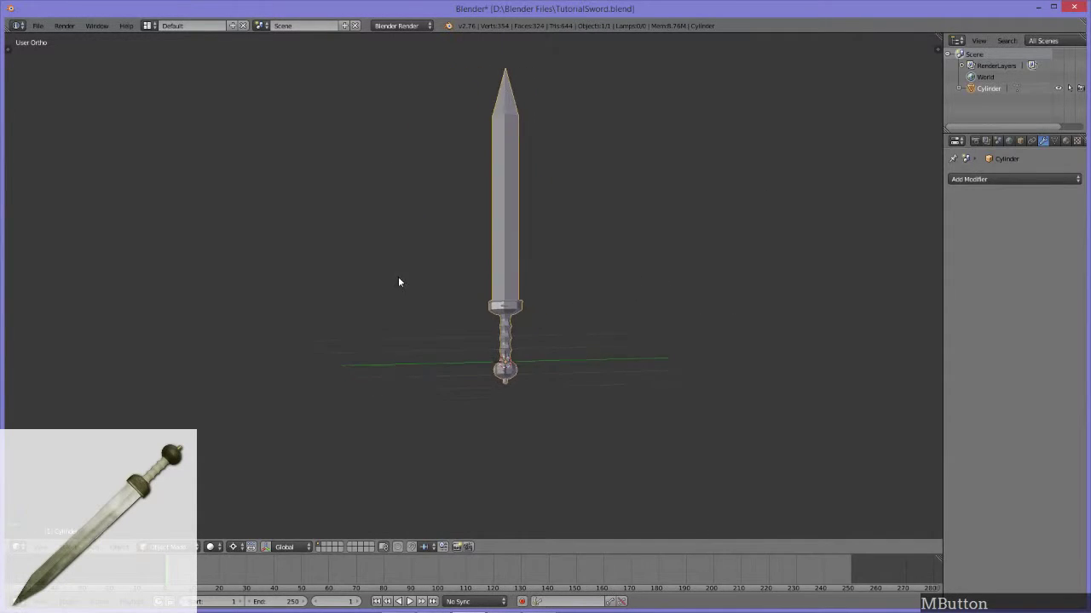
middle_click(628, 368)
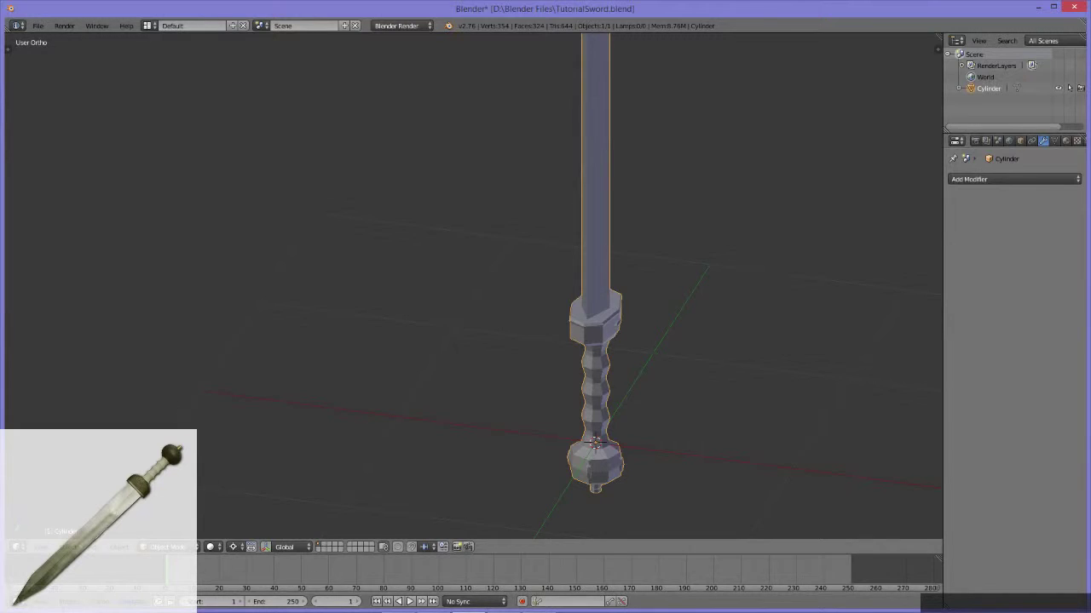
middle_click(703, 353)
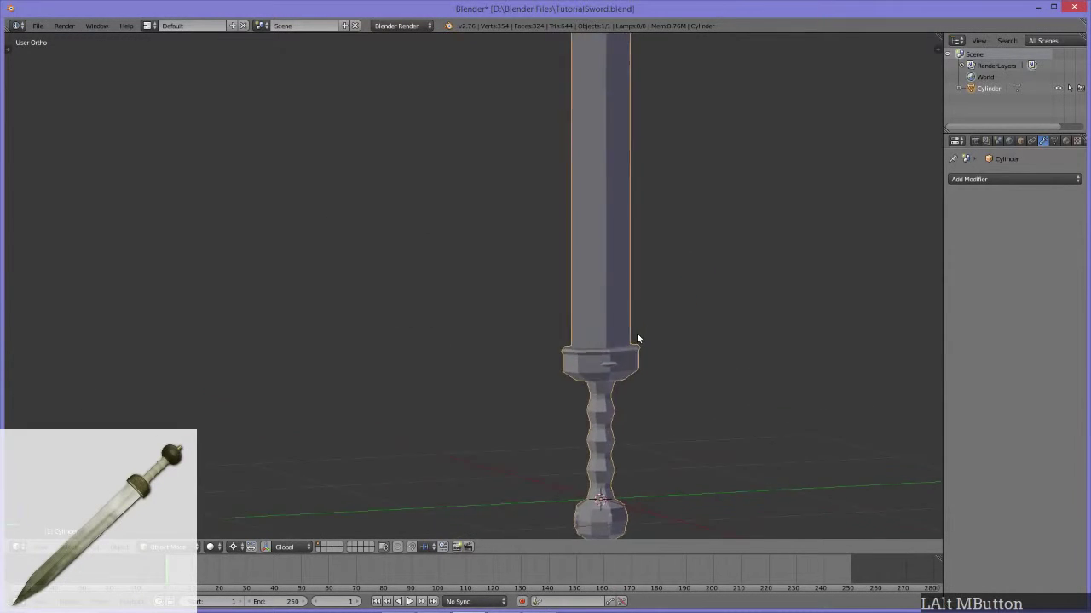
middle_click(571, 314)
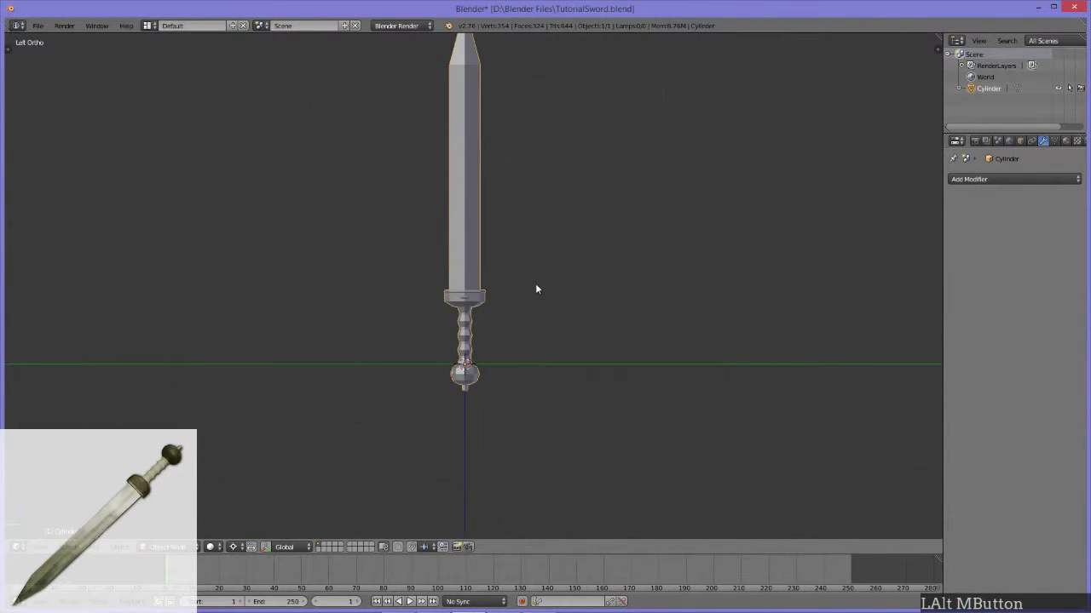
middle_click(385, 217)
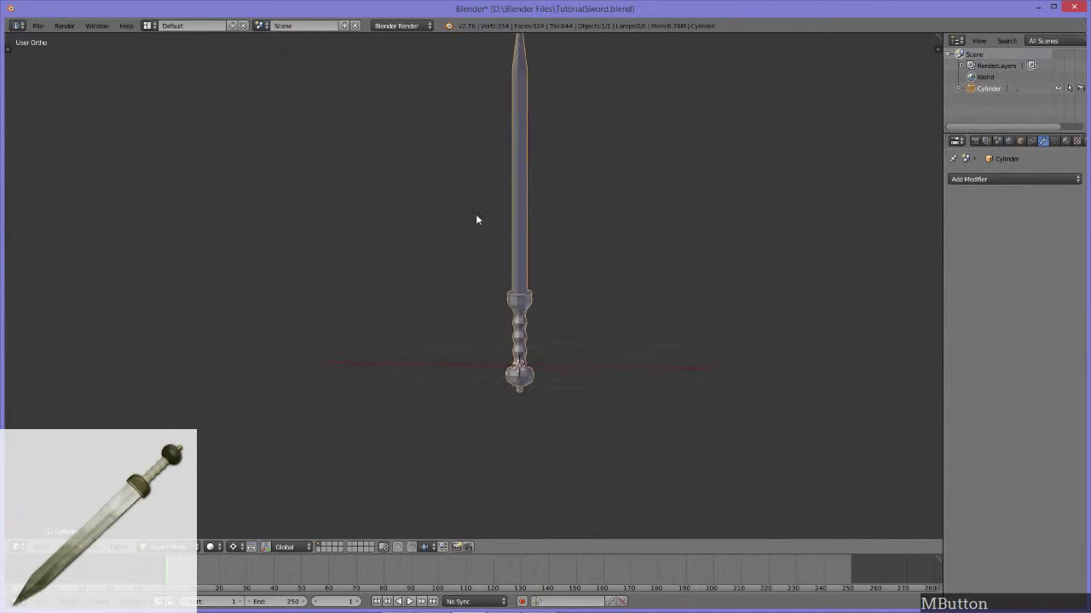
click(516, 306)
key(Tab)
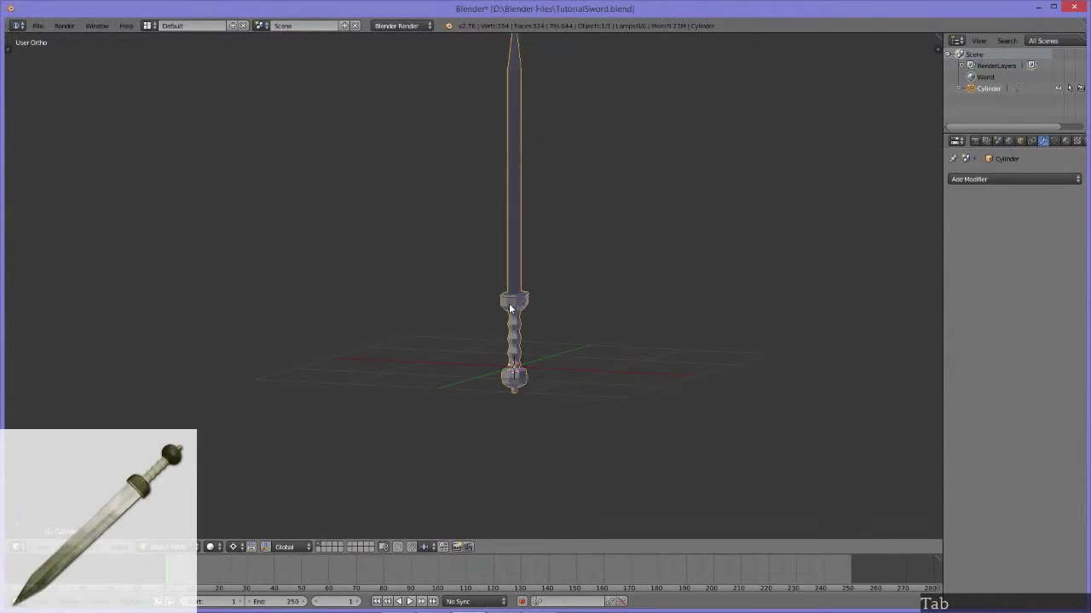
middle_click(605, 302)
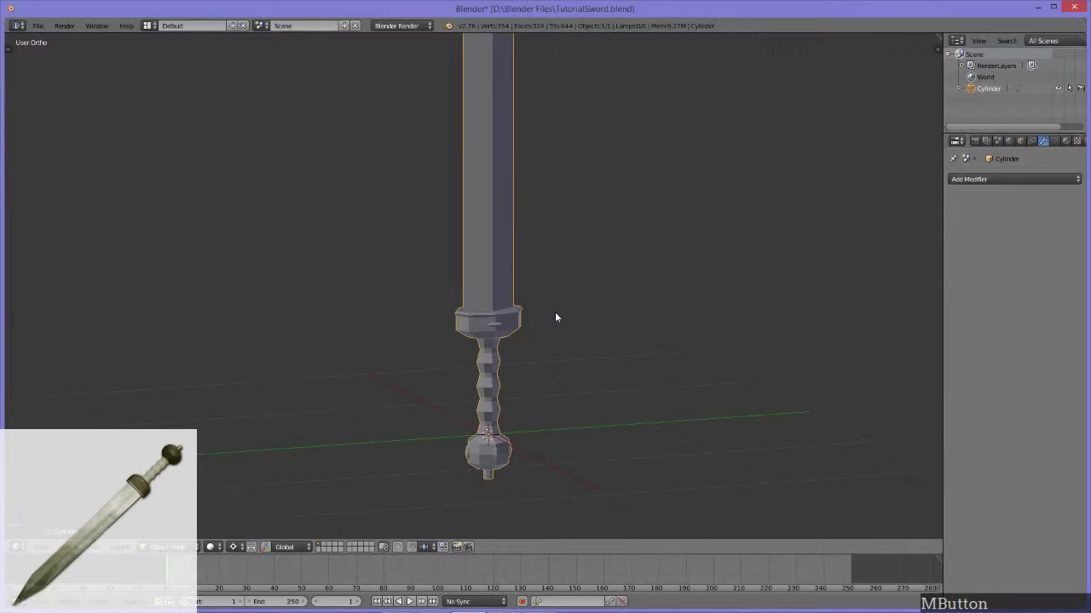
middle_click(491, 334)
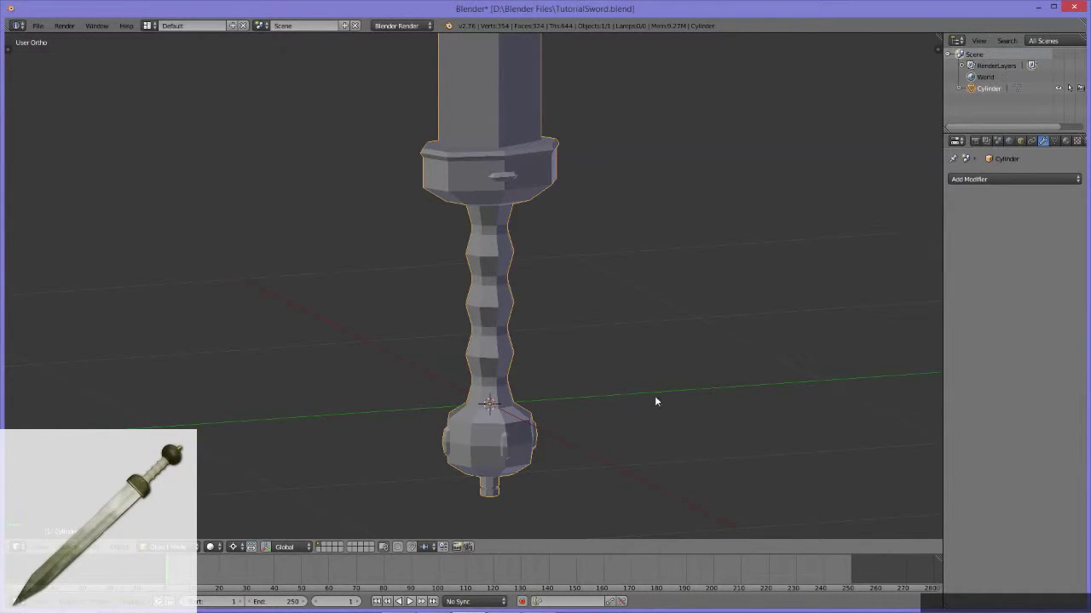
middle_click(599, 330)
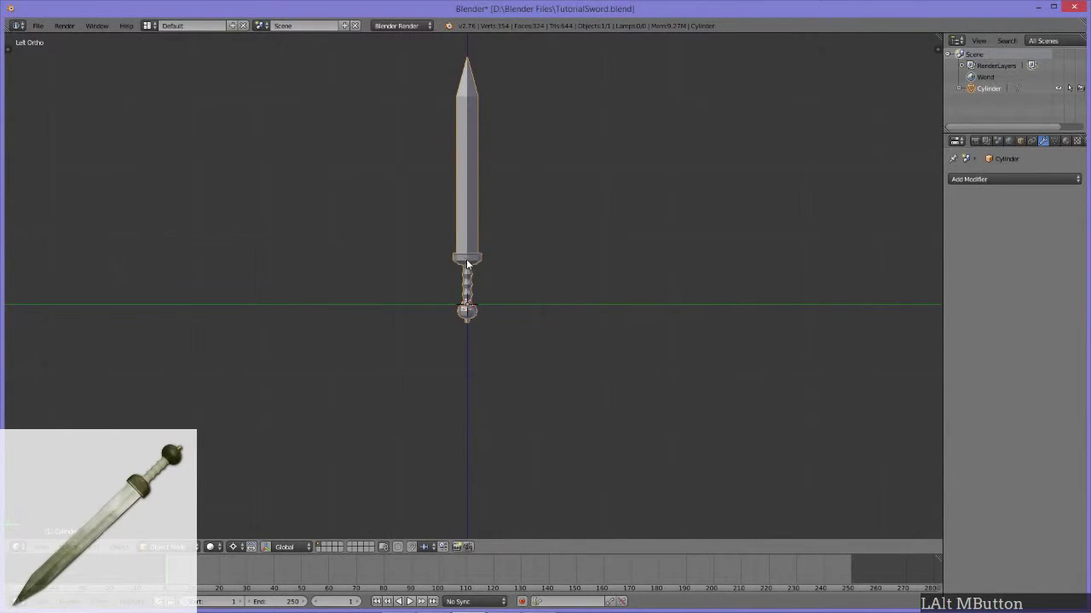
middle_click(483, 258)
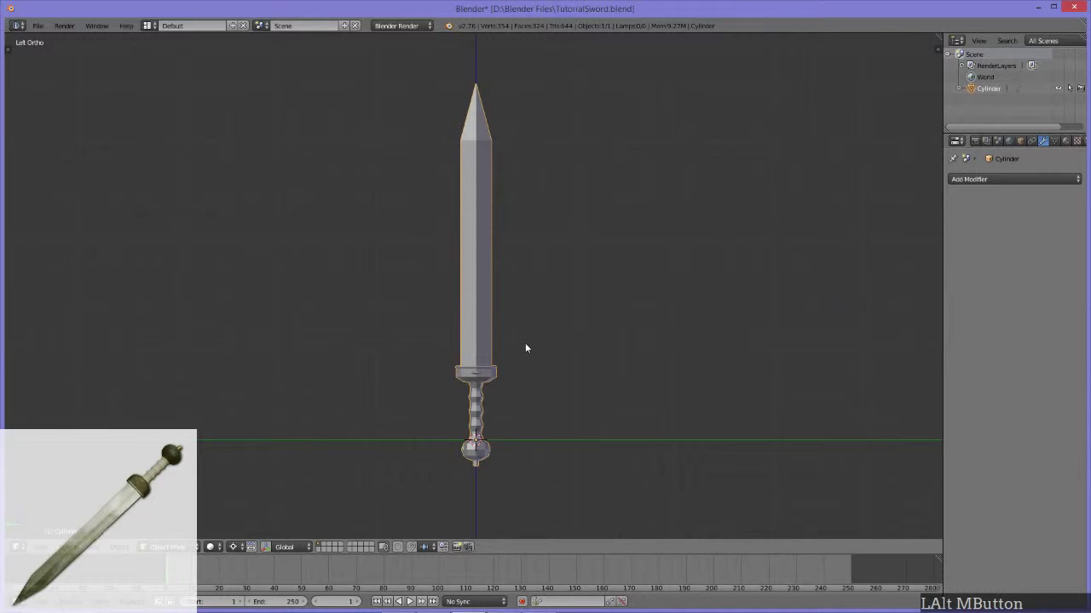
Shift the view and place the 3D cursor at various spots in empty space beside the sword.
click(479, 291)
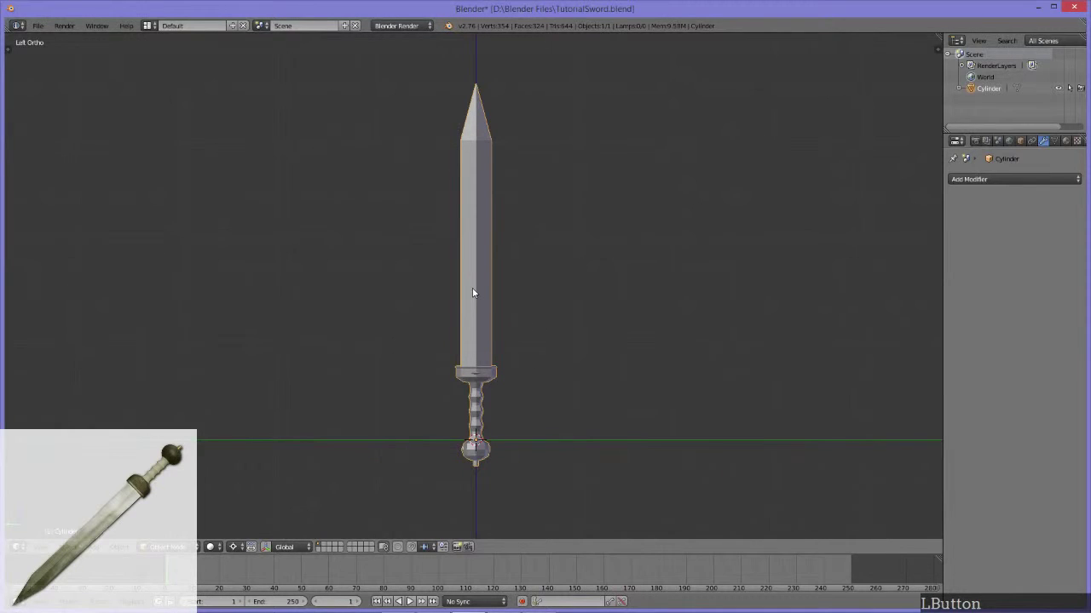
key(g)
key(y)
click(194, 279)
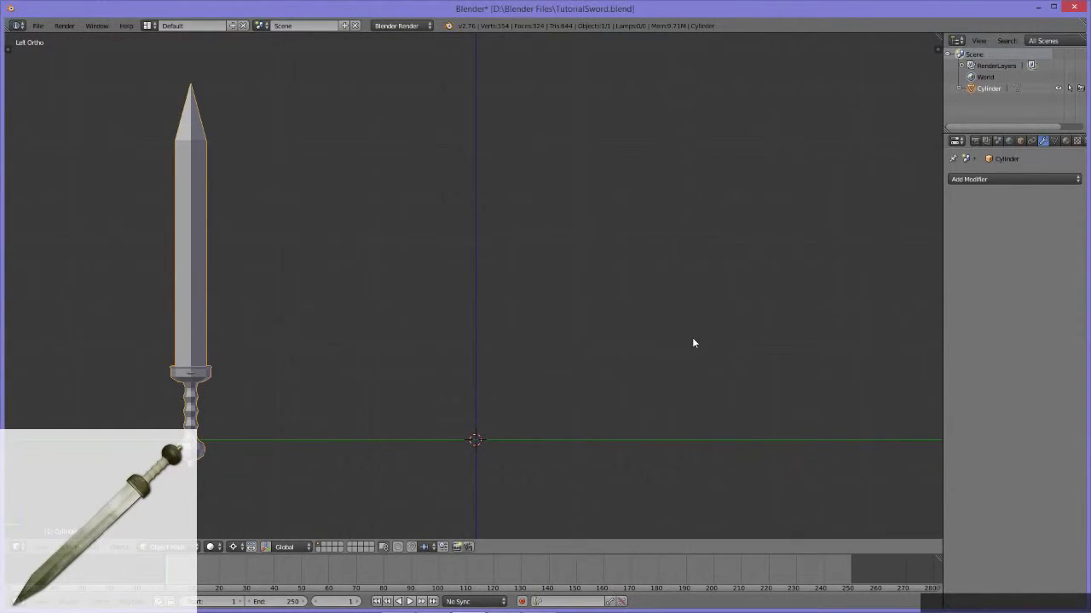
click(688, 333)
right_click(689, 333)
click(665, 261)
right_click(695, 268)
click(693, 272)
right_click(692, 272)
click(693, 272)
right_click(693, 272)
click(707, 262)
right_click(707, 261)
click(707, 262)
right_click(708, 262)
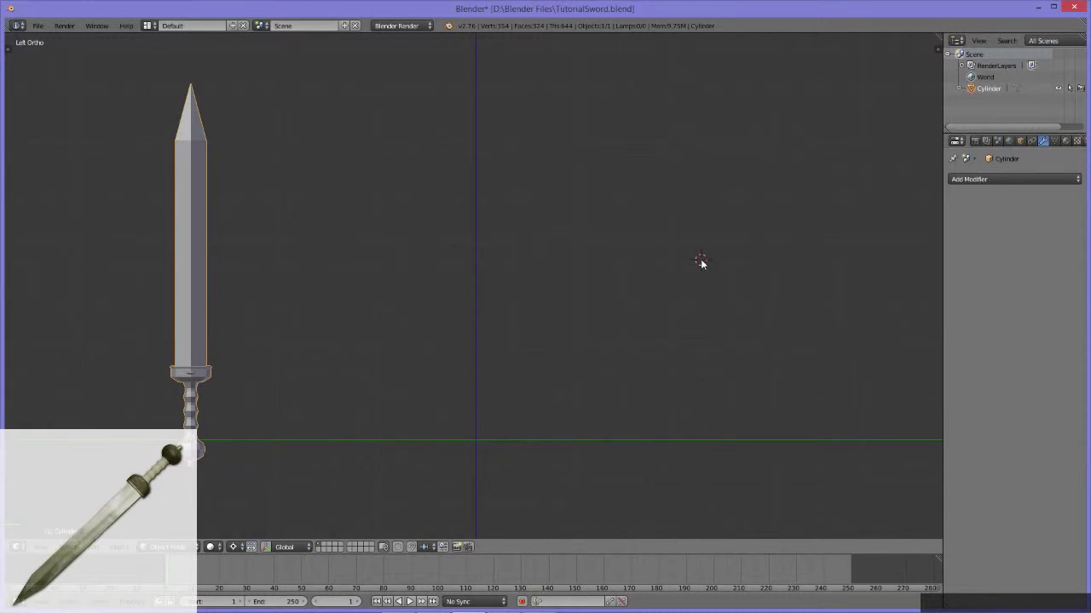
Reset the 3D cursor to the world origin with Shift+C and recenter the view on it.
key(shift+c)
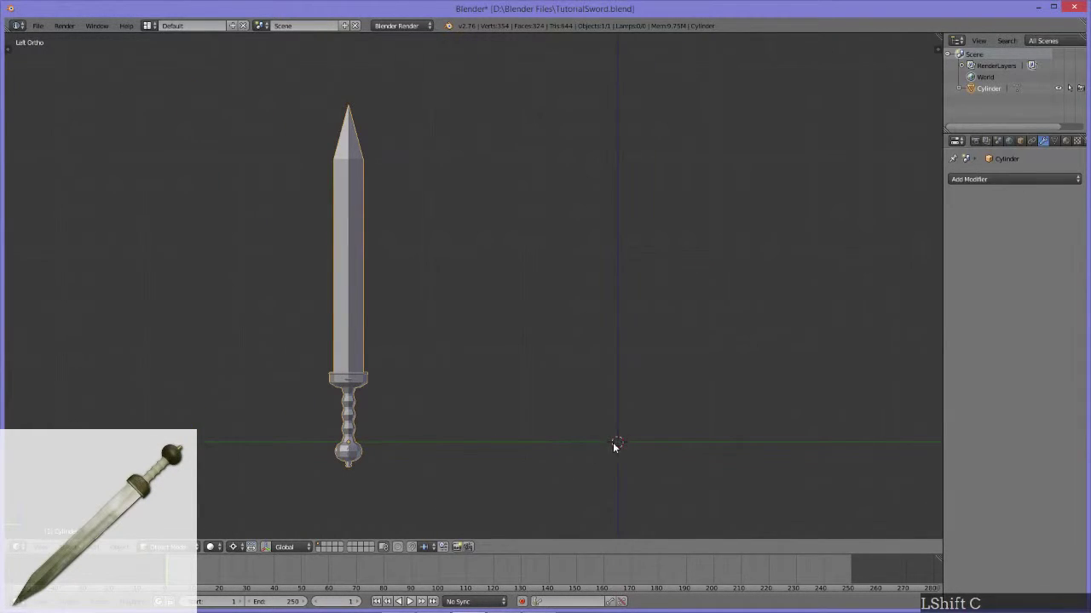
middle_click(662, 334)
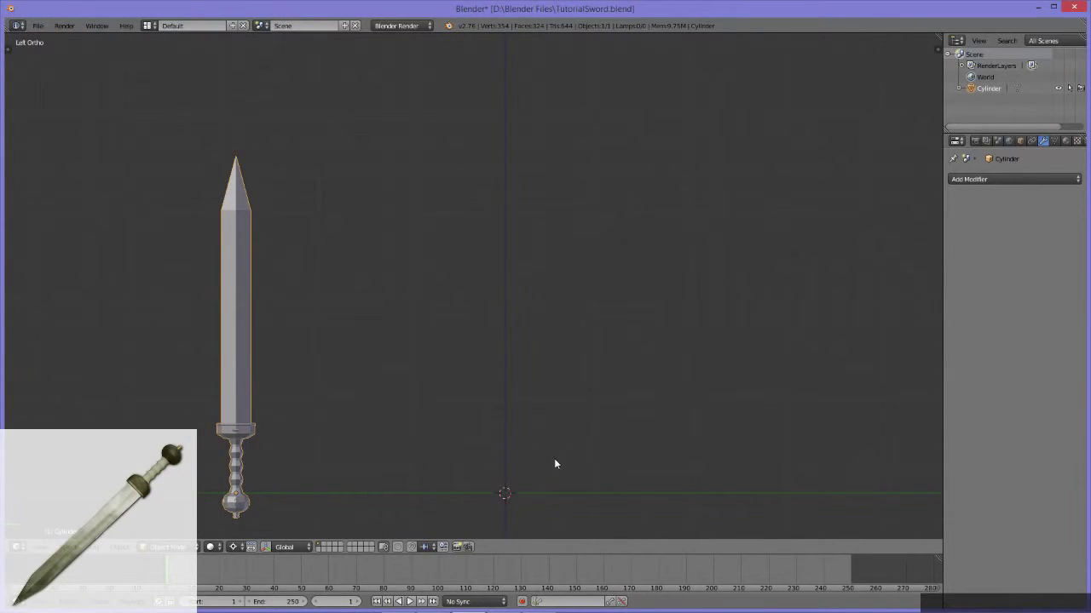
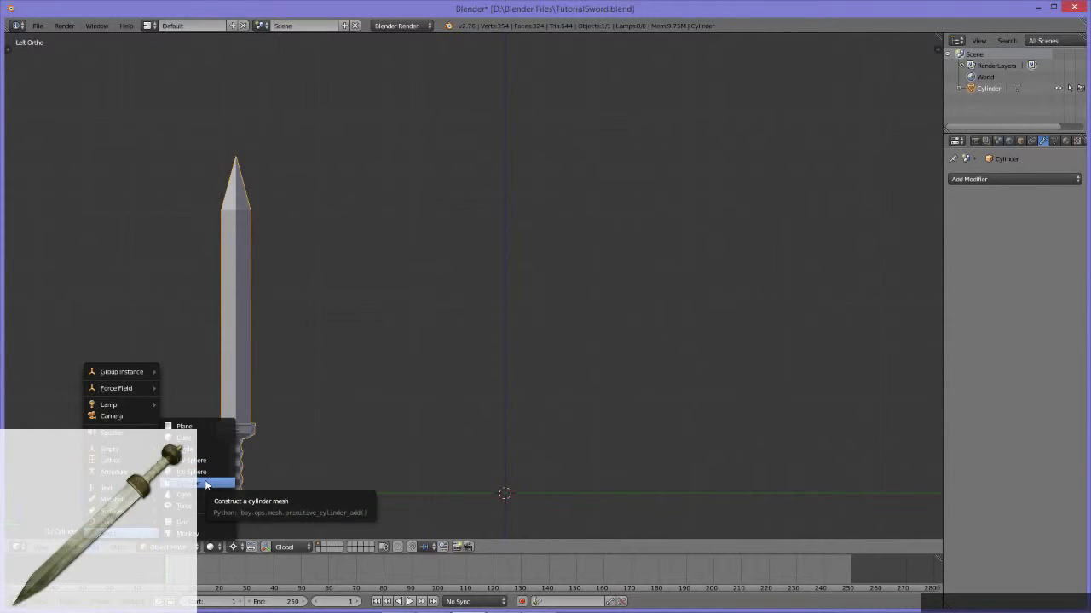
Add a cylinder mesh at the origin and show its creation settings in the tool shelf.
click(211, 483)
middle_click(421, 307)
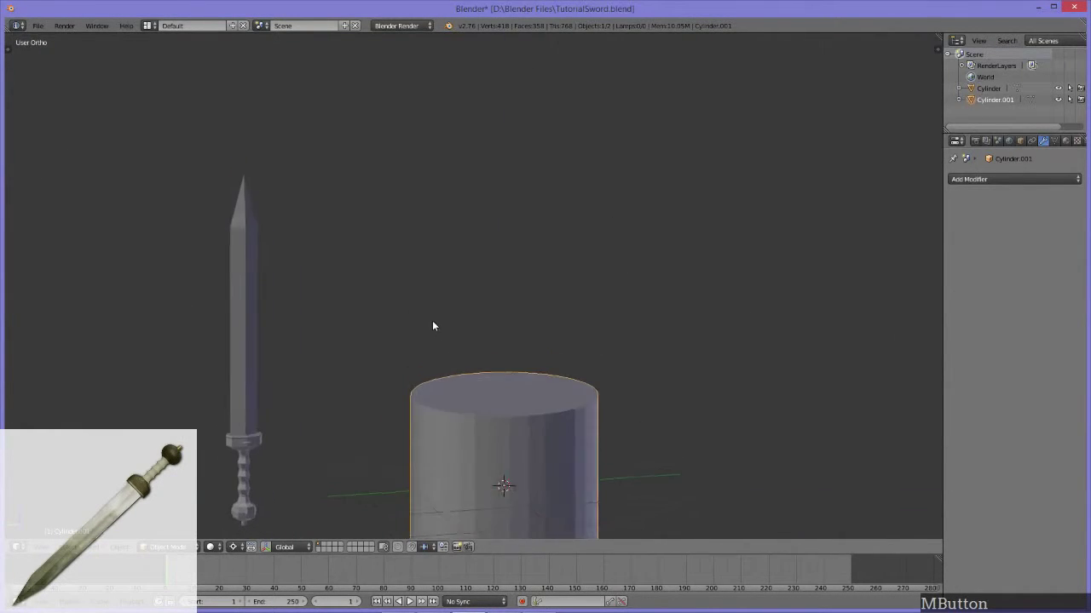
key(t)
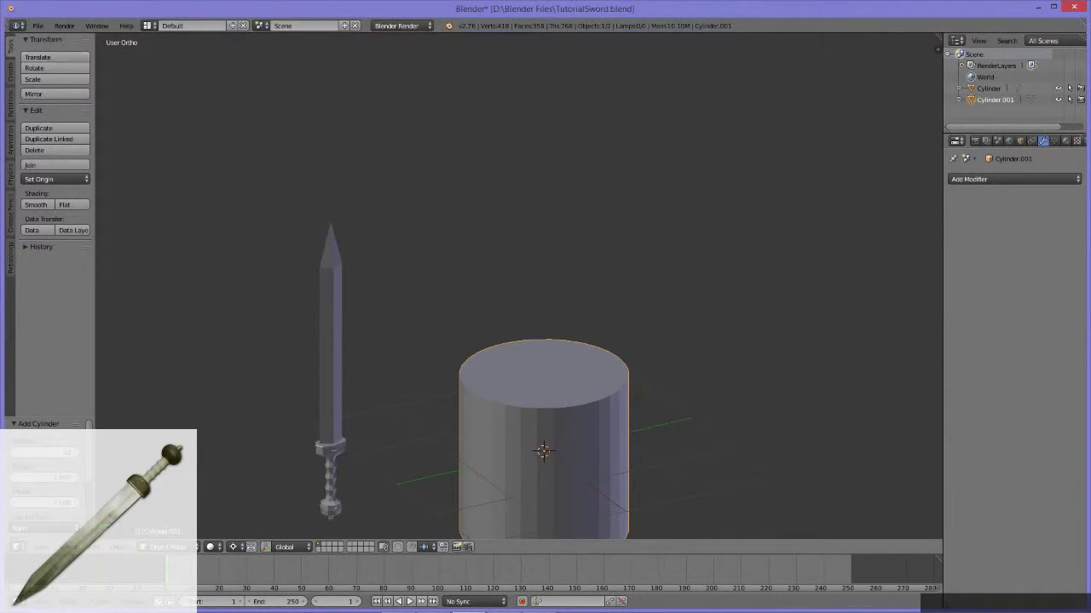
key(t)
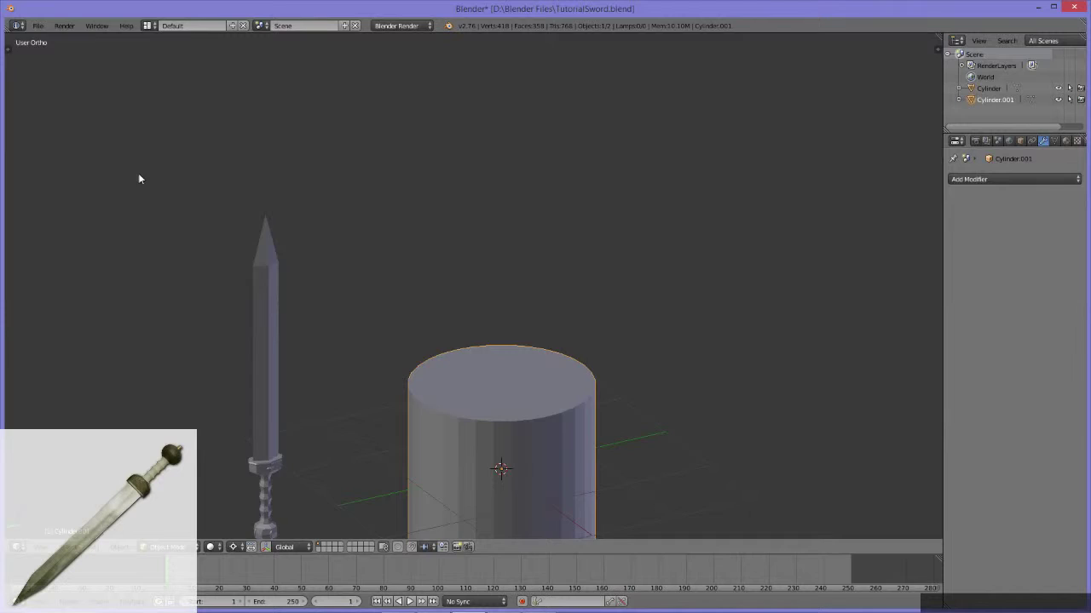
key(t)
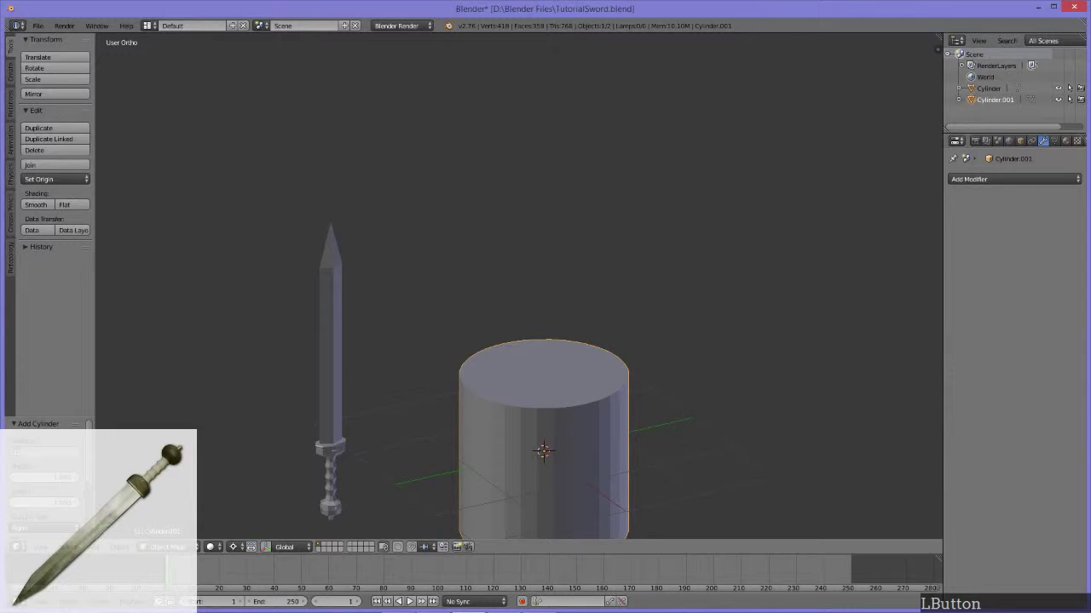
Set the new cylinder to 8 vertices, making it an octagonal prism beside the sword.
key(KP_8)
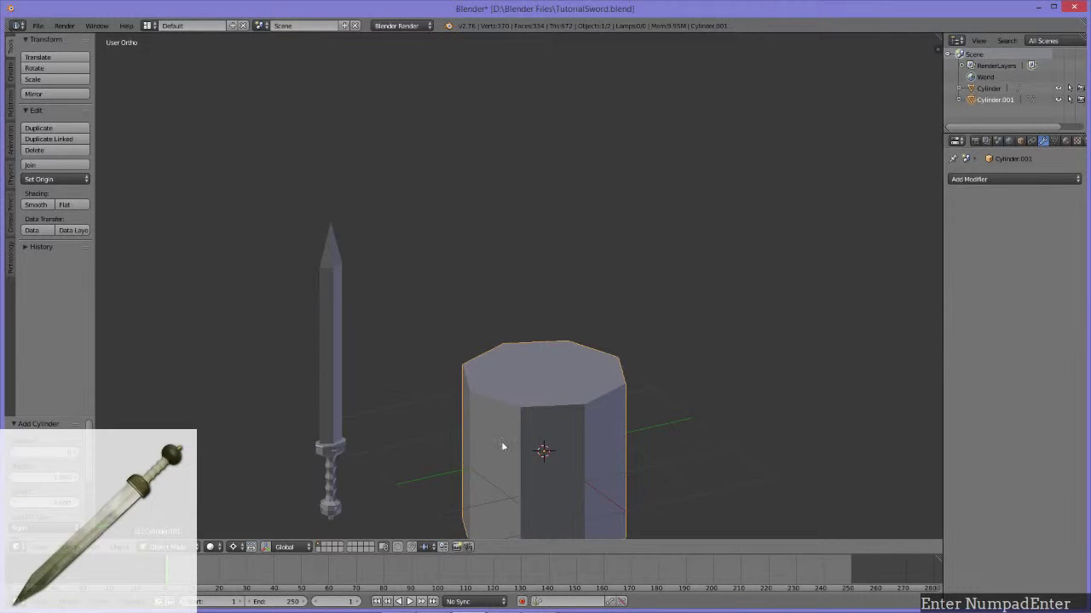
middle_click(658, 367)
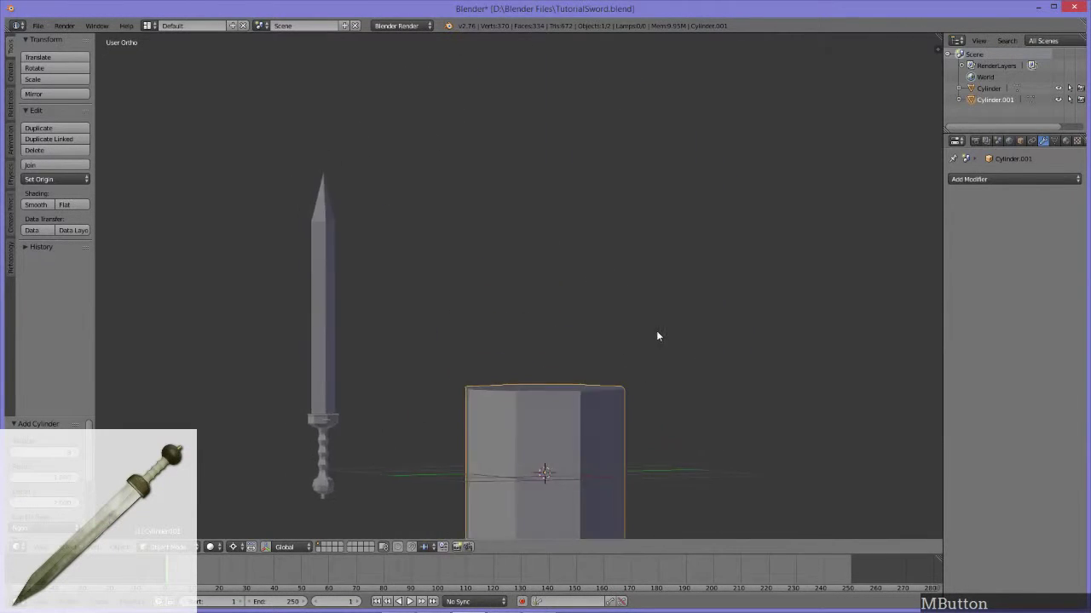
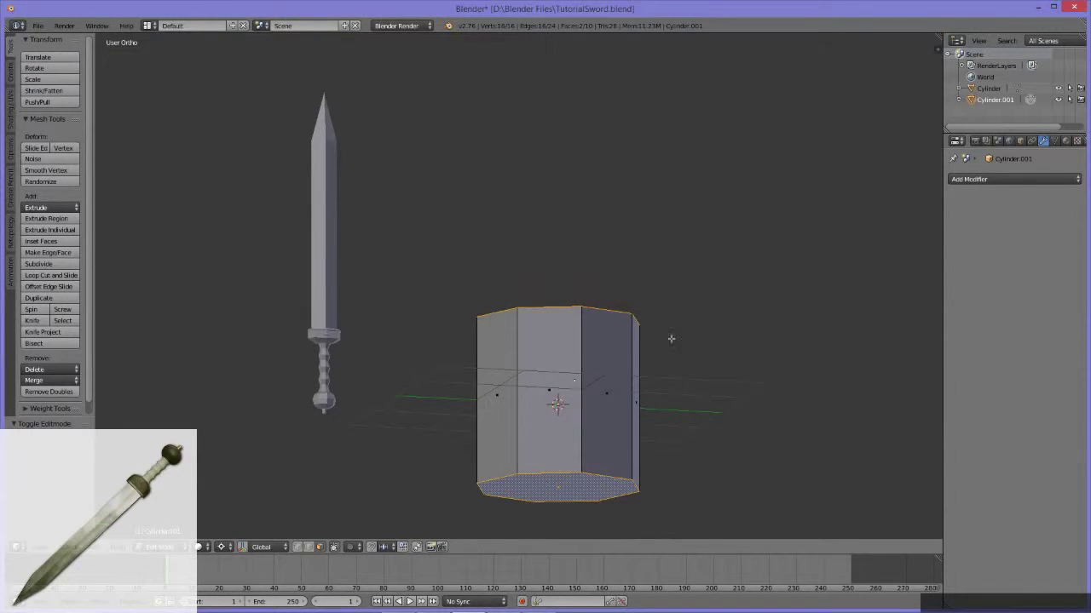
Delete the prism's top and bottom cap faces, leaving an open tube, and switch to vertex select.
key(x)
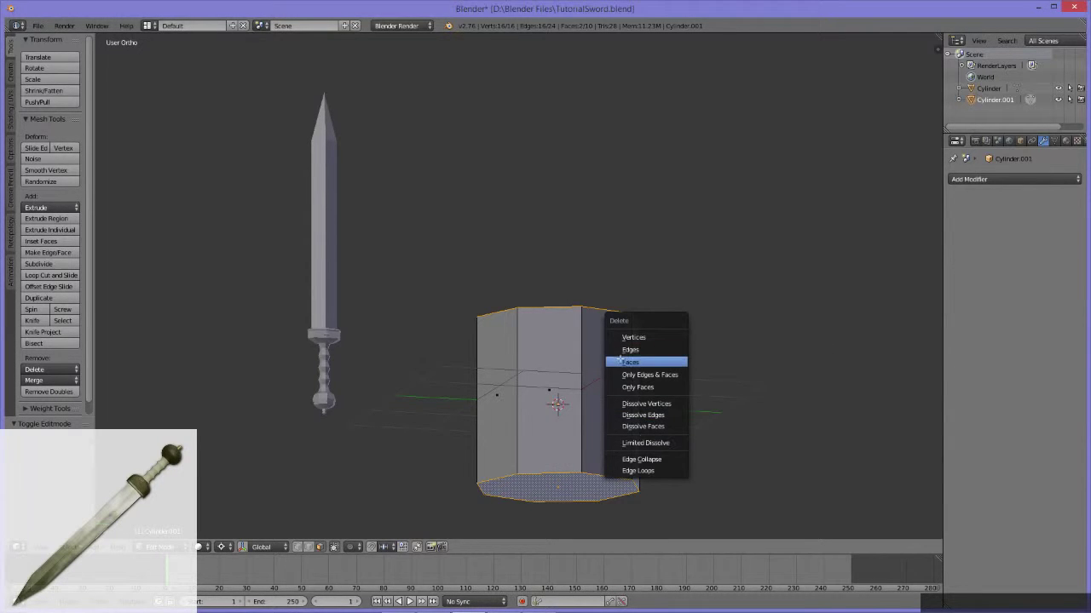
click(626, 364)
middle_click(589, 327)
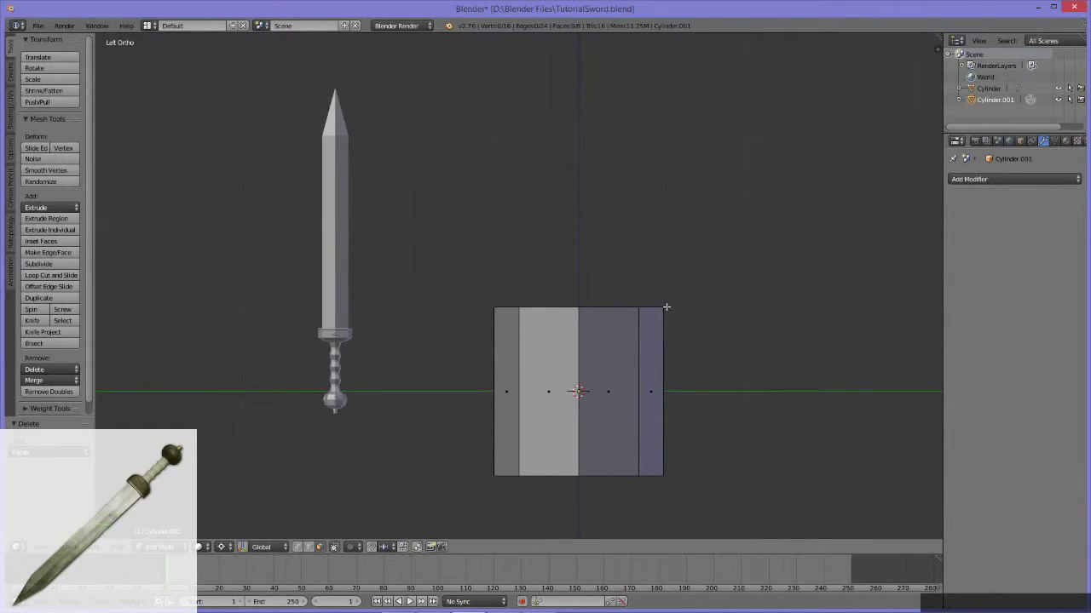
key(1)
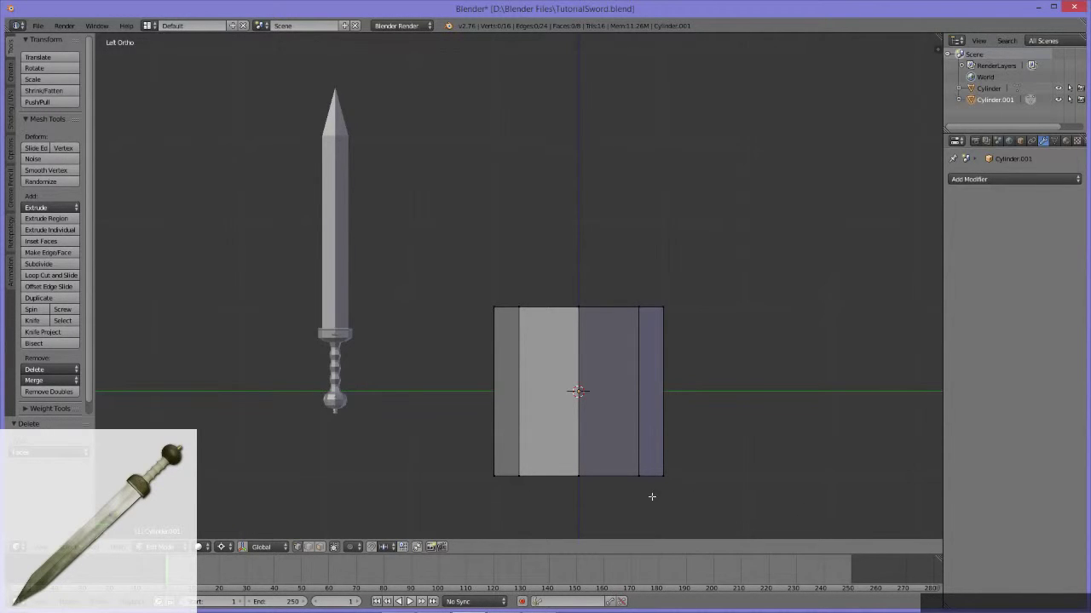
key(2)
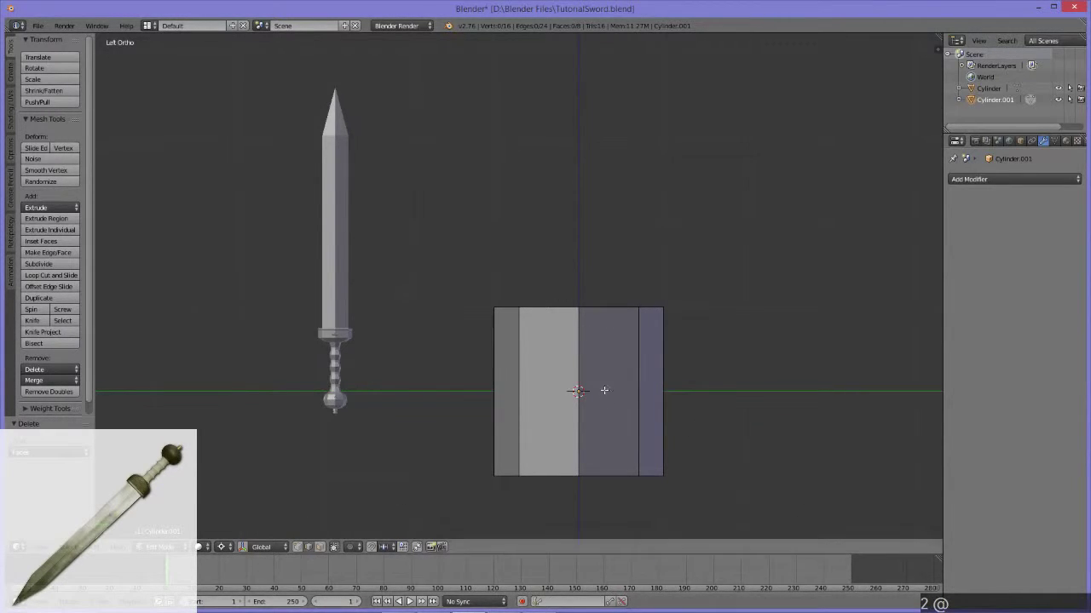
key(KP_3)
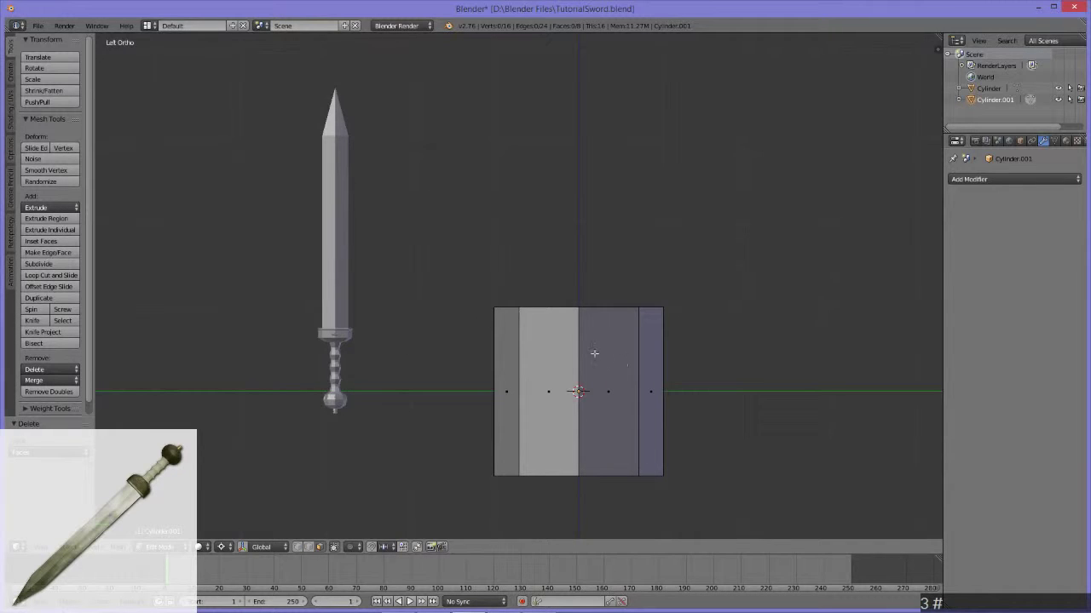
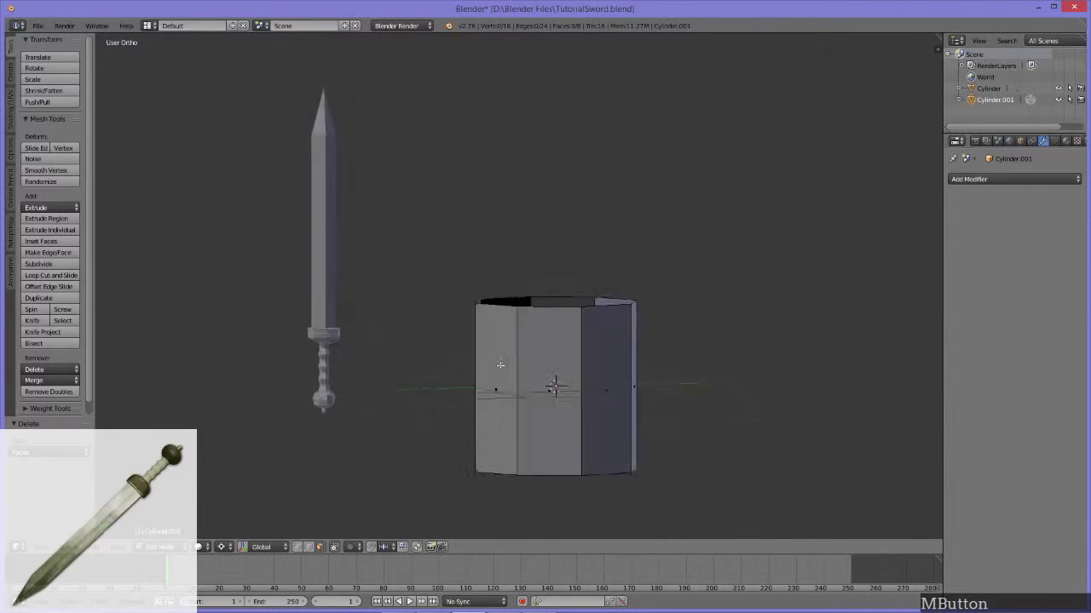
middle_click(479, 362)
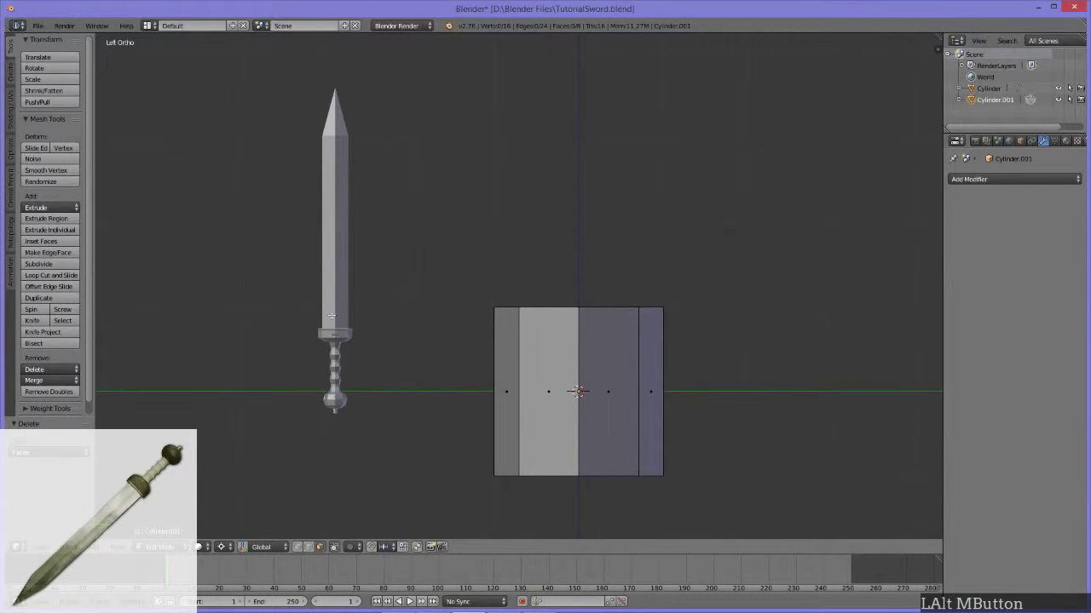
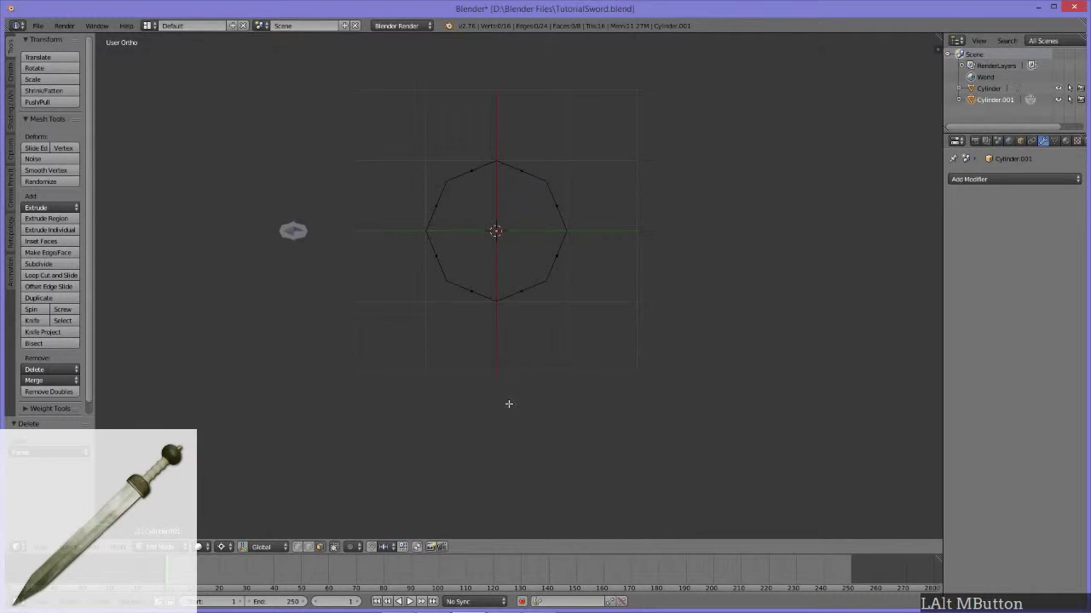
Select every vertex of the open tube in preparation for scaling it down.
key(s)
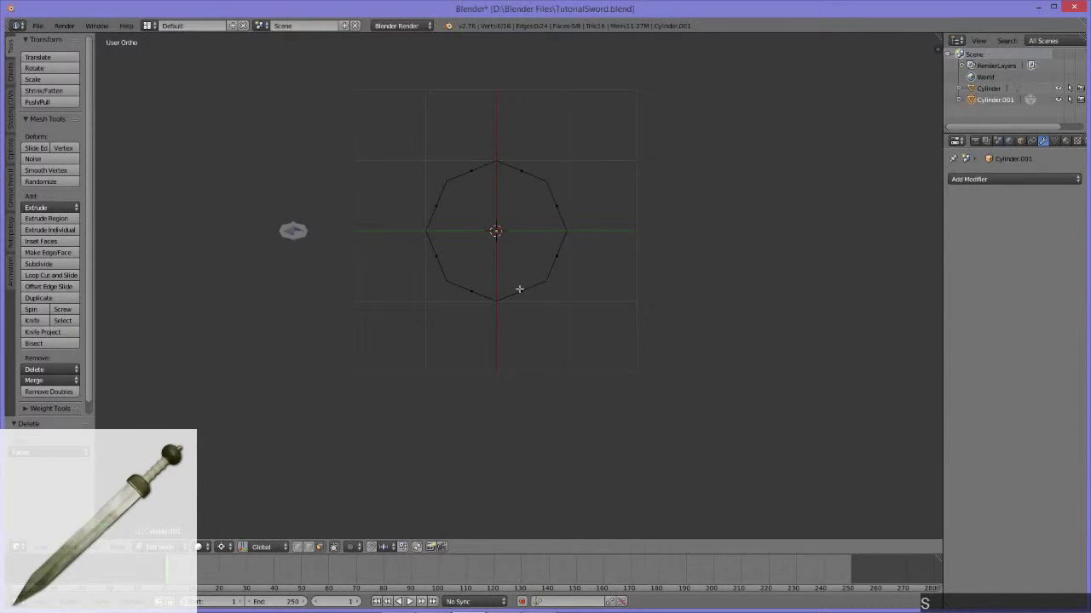
middle_click(546, 313)
key(a)
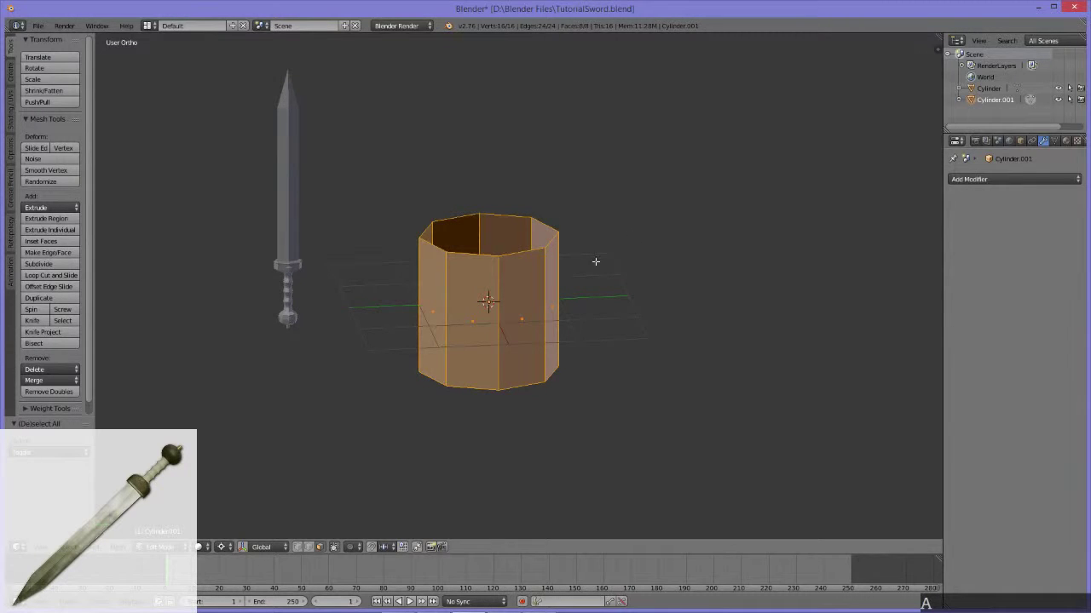
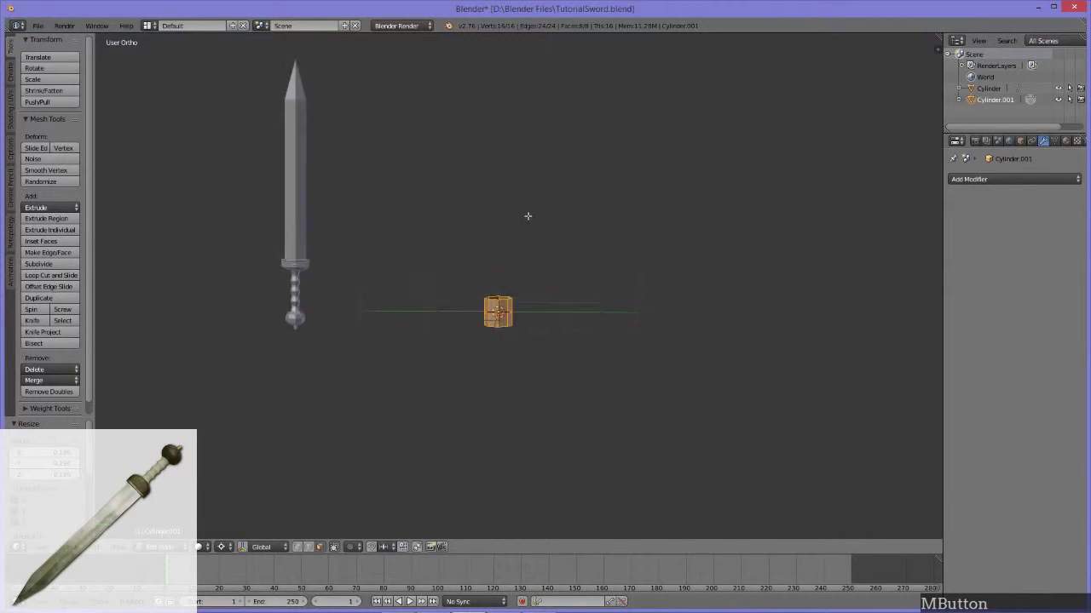
Scale the open tube down to a tiny size and inspect it isolated in local view.
middle_click(543, 357)
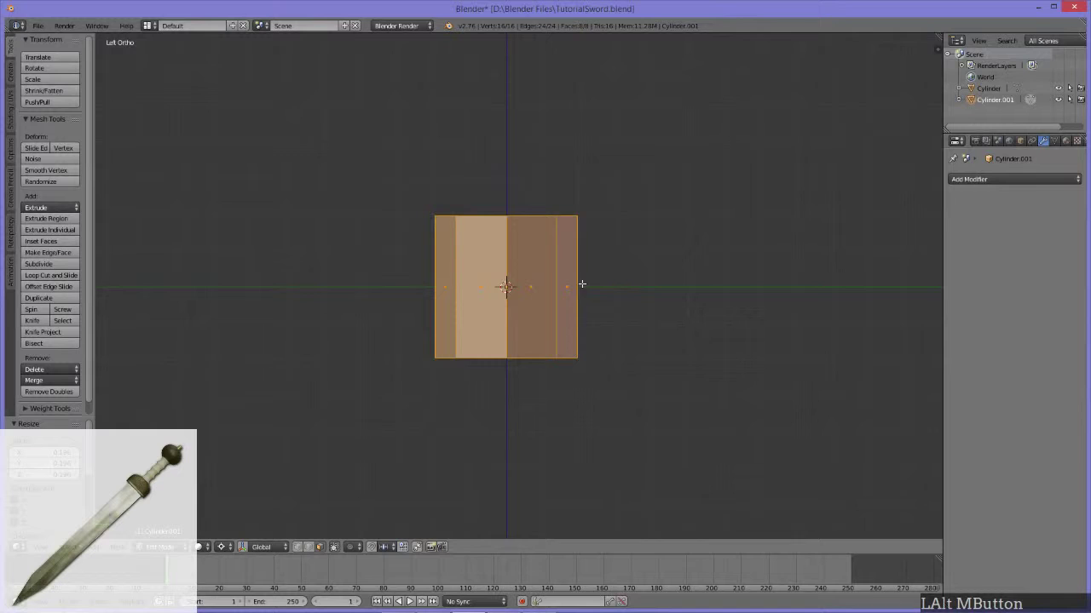
key(s)
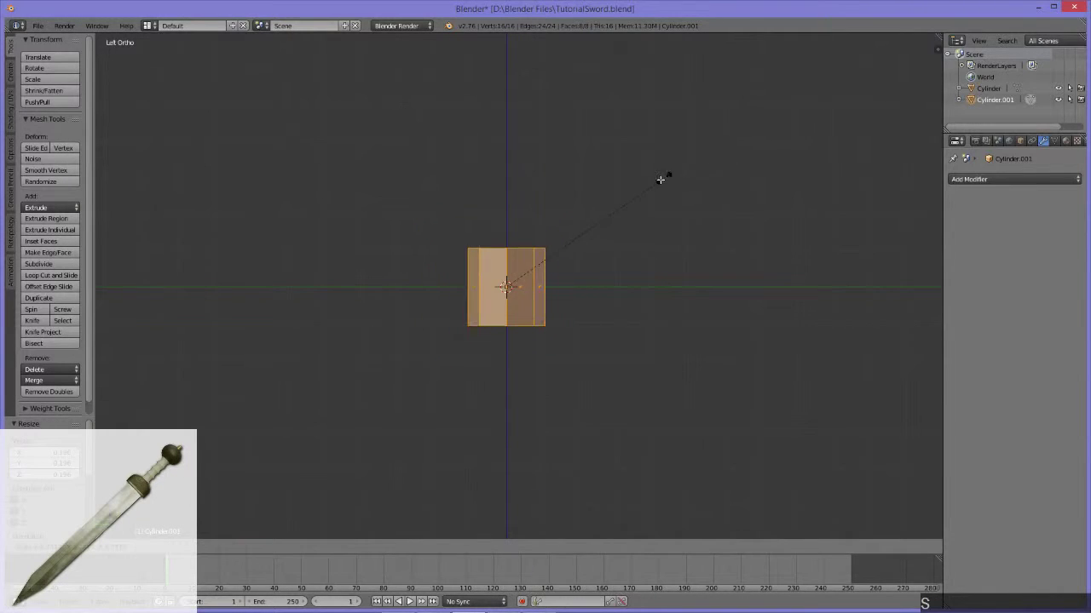
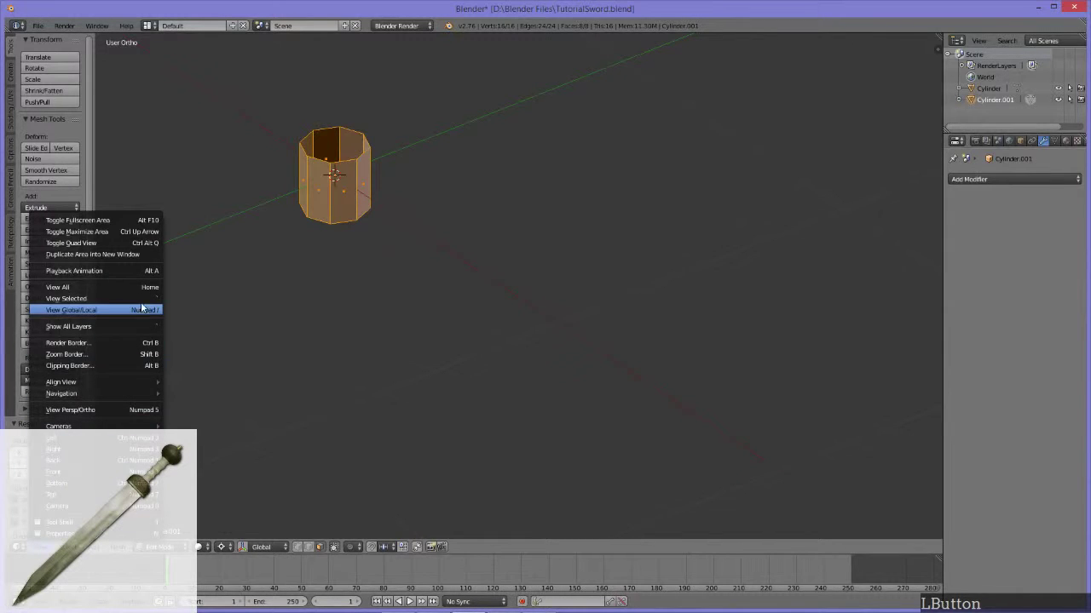
click(148, 299)
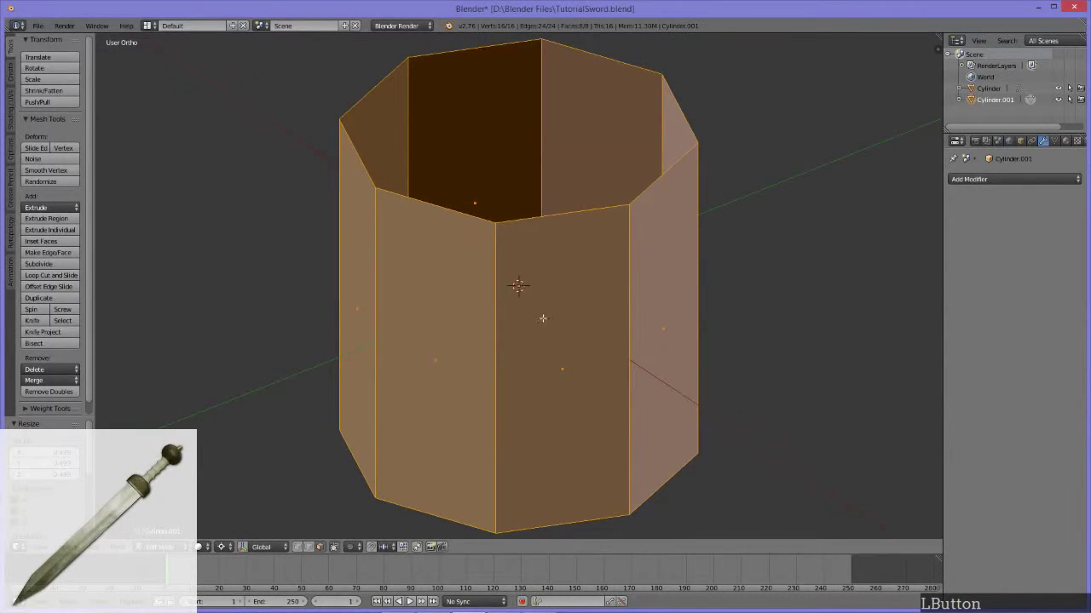
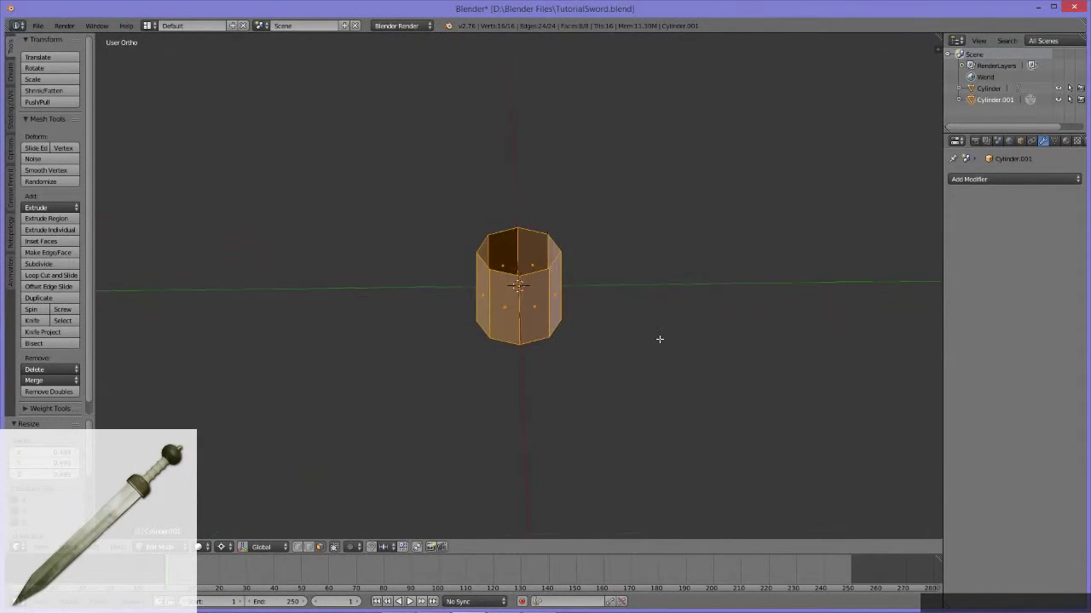
middle_click(519, 274)
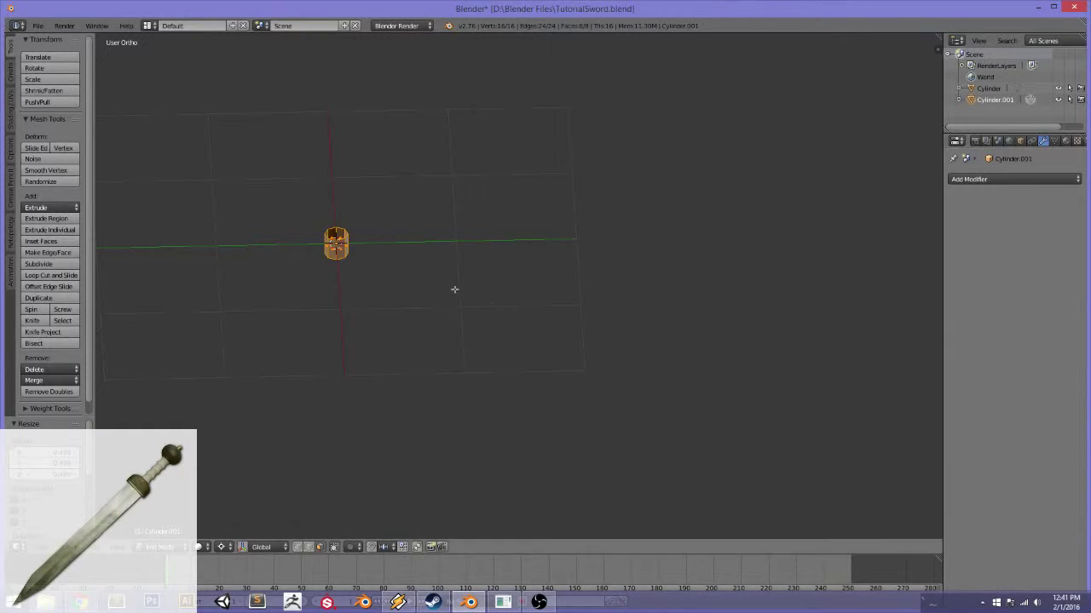
middle_click(494, 333)
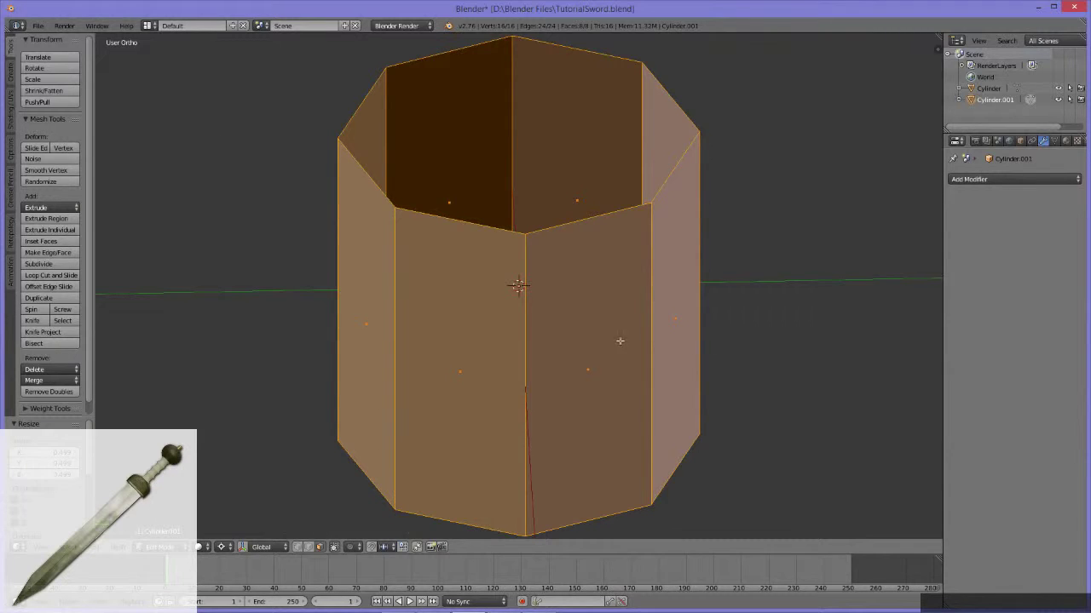
middle_click(737, 342)
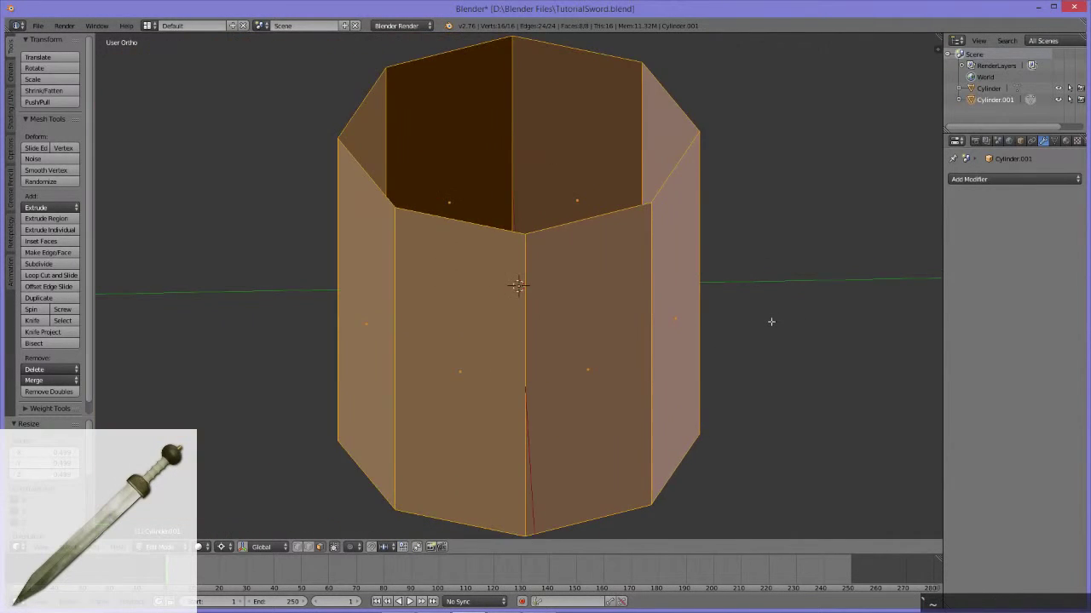
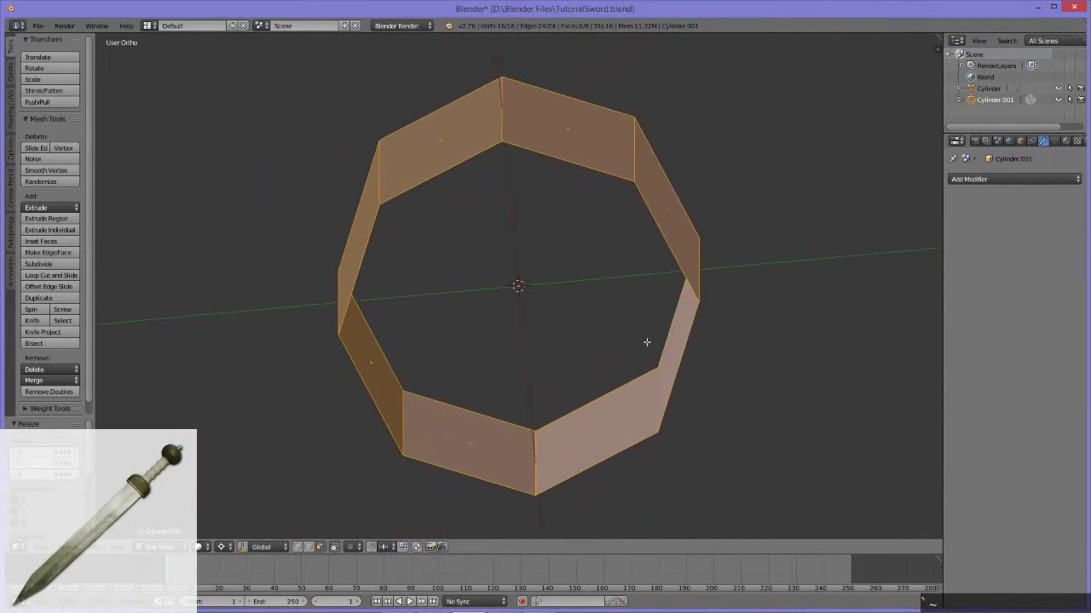
middle_click(633, 343)
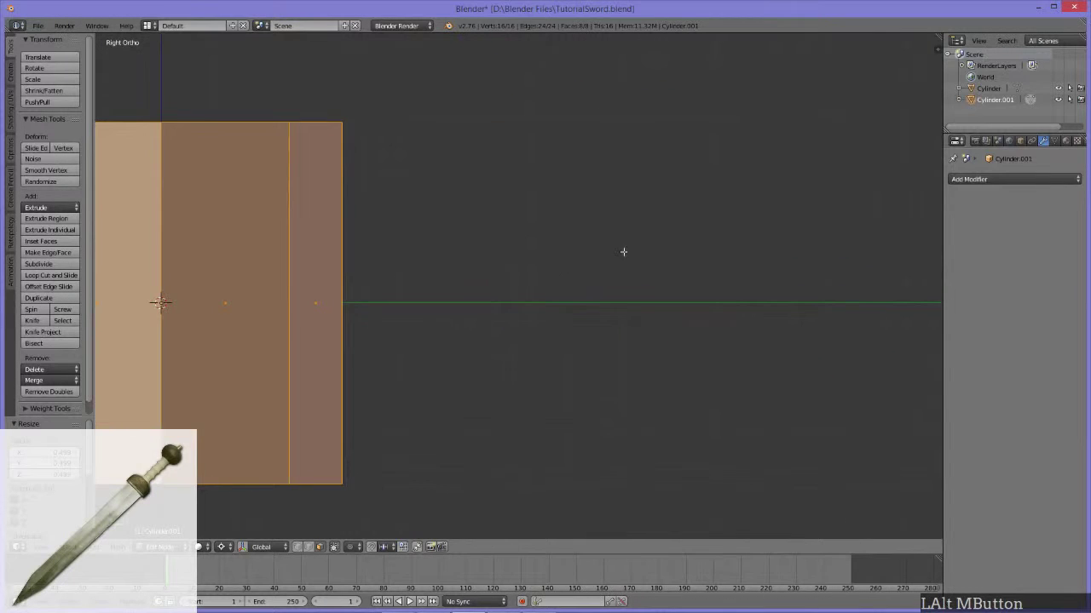
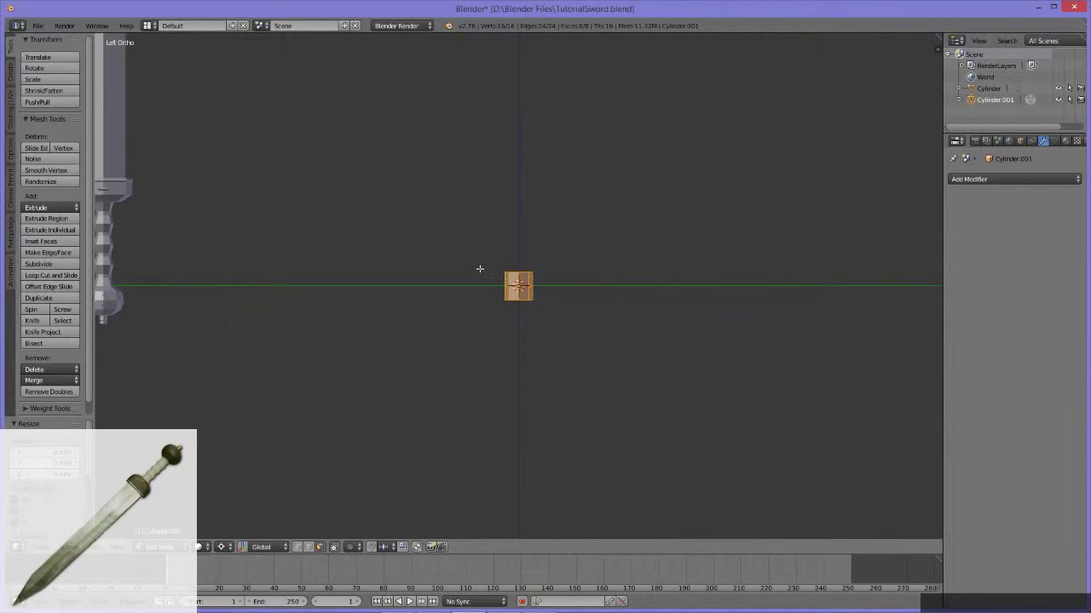
middle_click(451, 268)
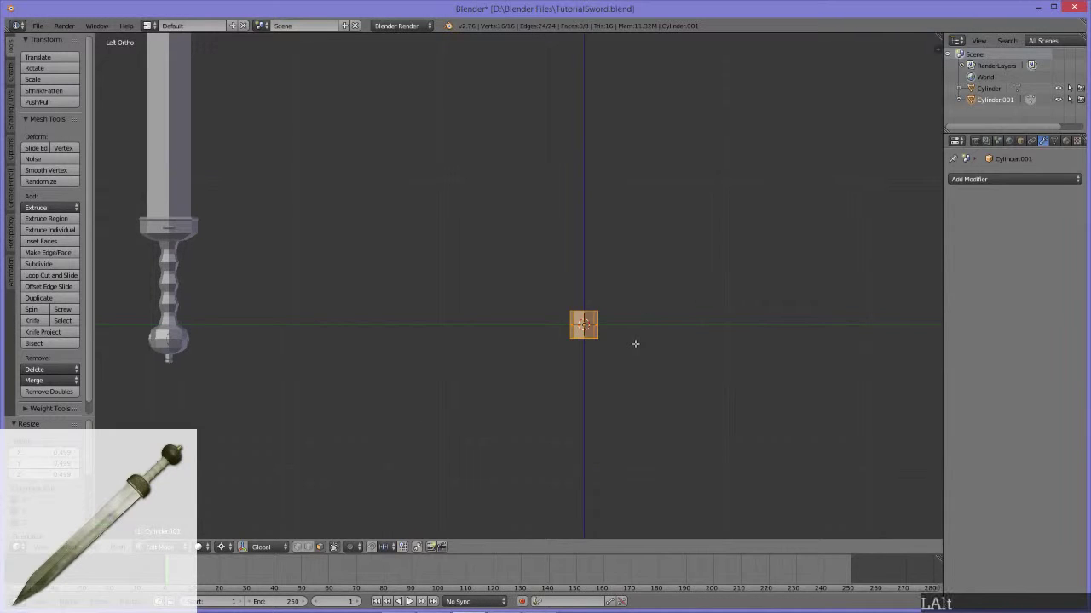
middle_click(614, 346)
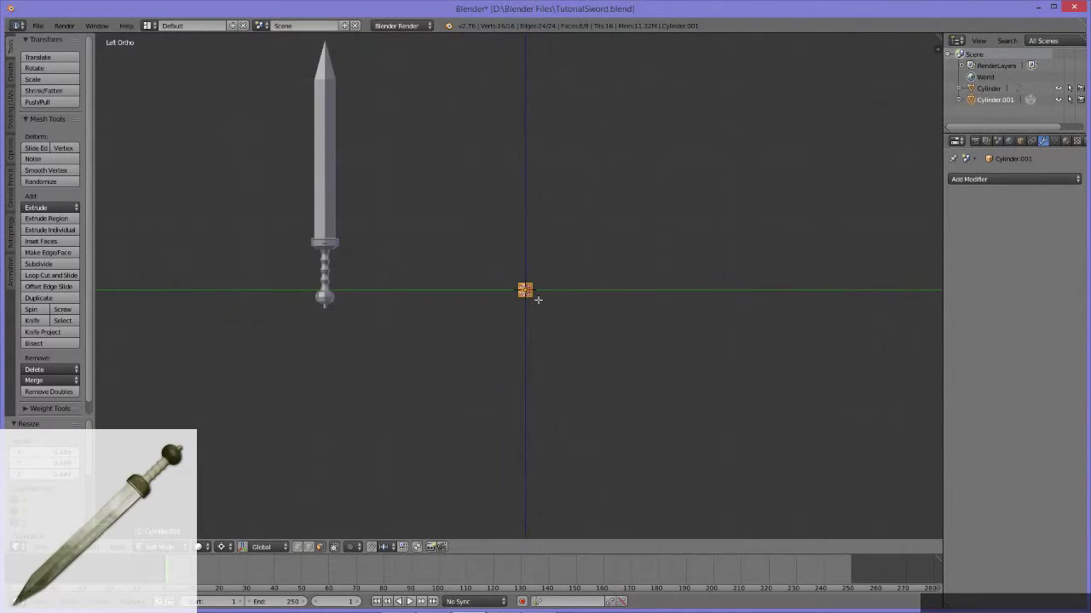
Rescale the tiny tube slightly once more at the scene origin.
middle_click(529, 313)
middle_click(529, 349)
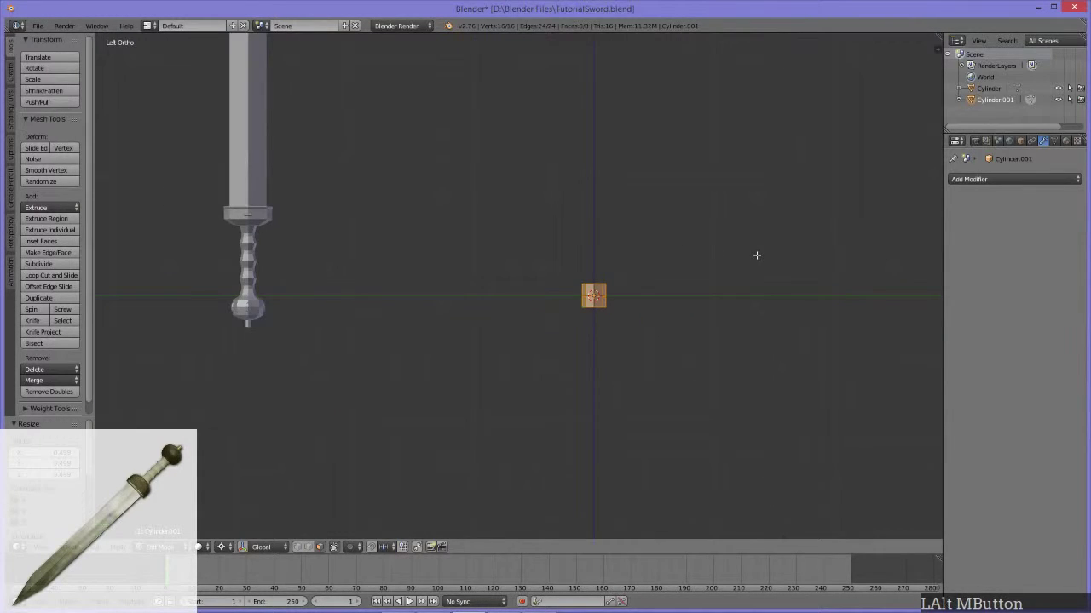
key(s)
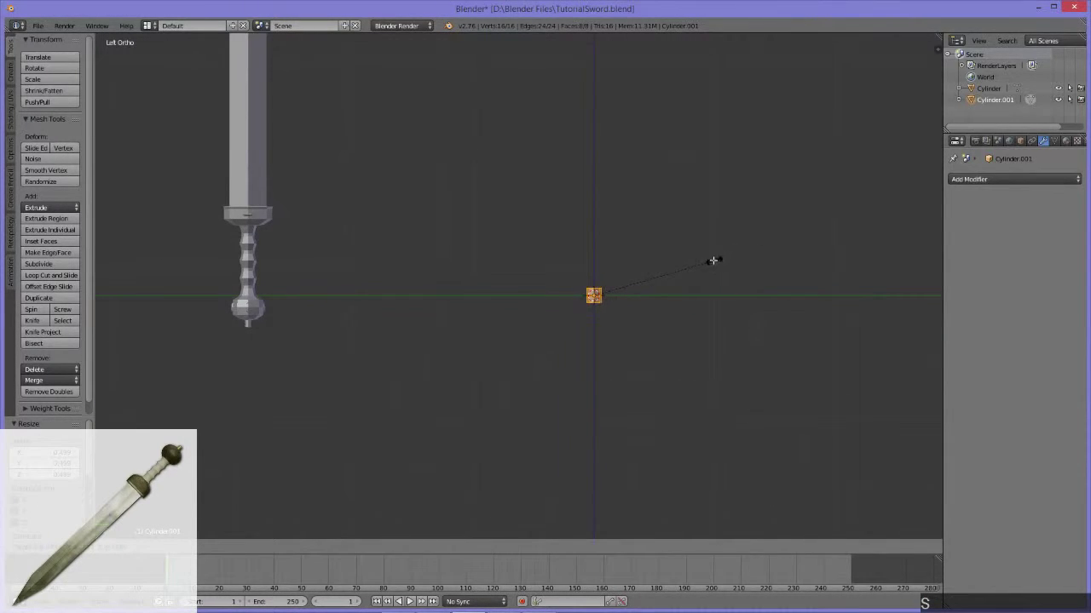
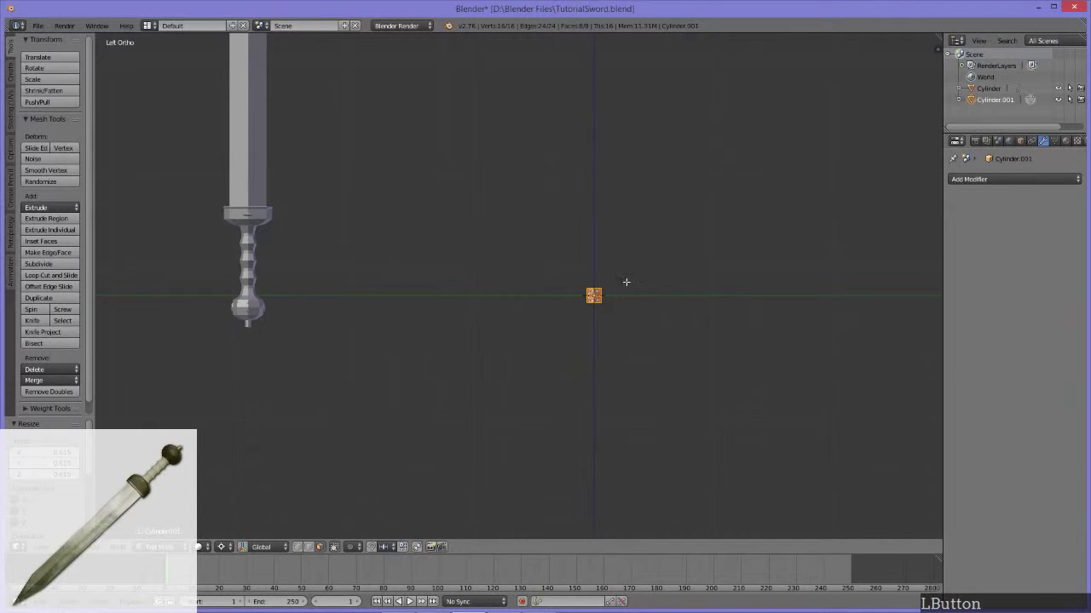
middle_click(519, 255)
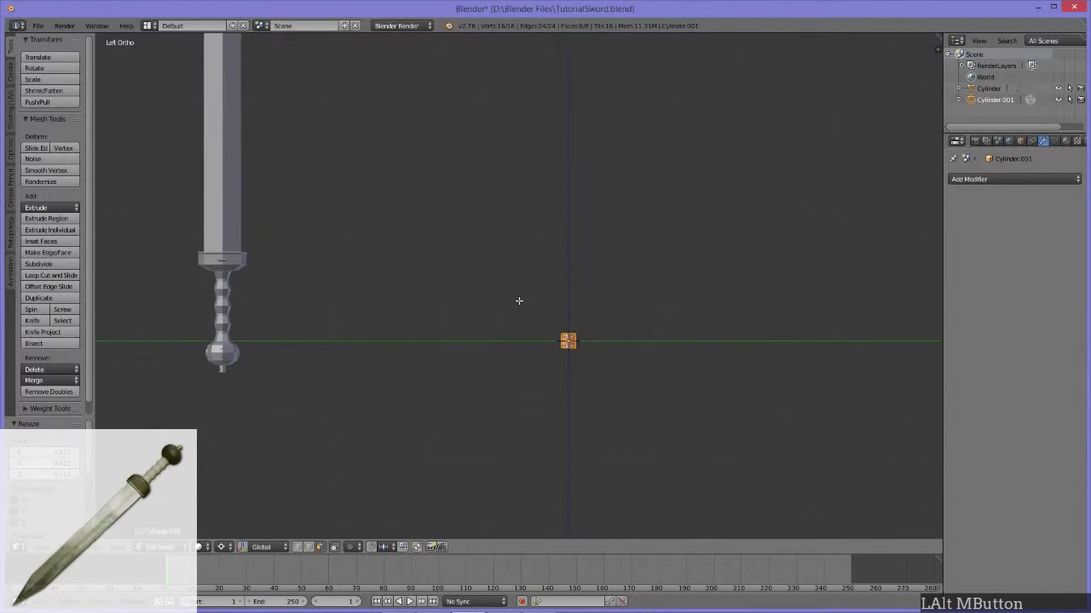
key(2)
middle_click(621, 360)
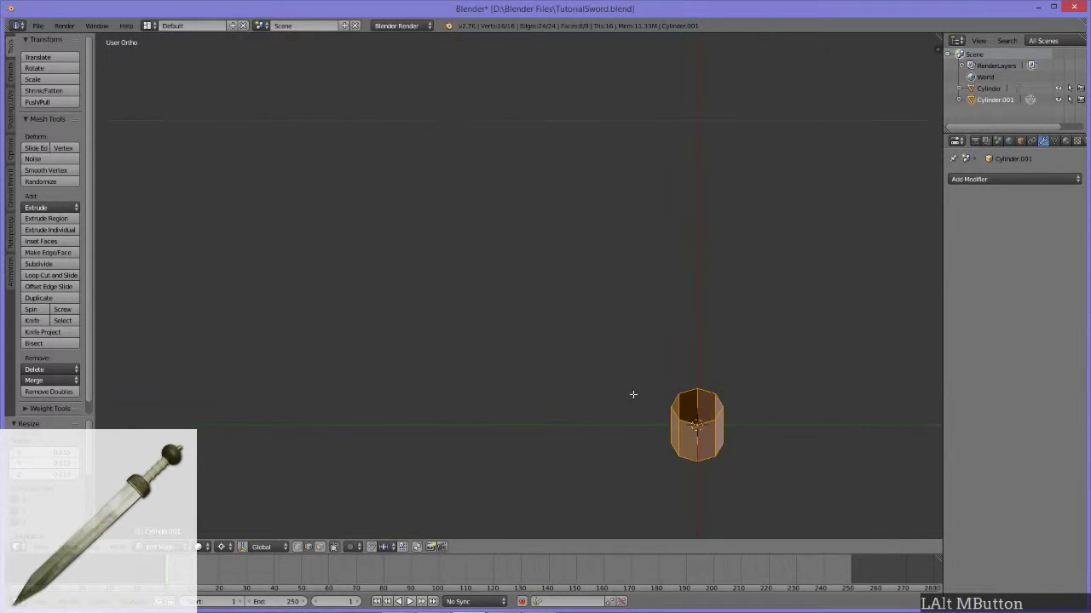
Select the top ring of the tube's vertices from a straight side view.
middle_click(644, 364)
key(2)
click(596, 343)
middle_click(576, 349)
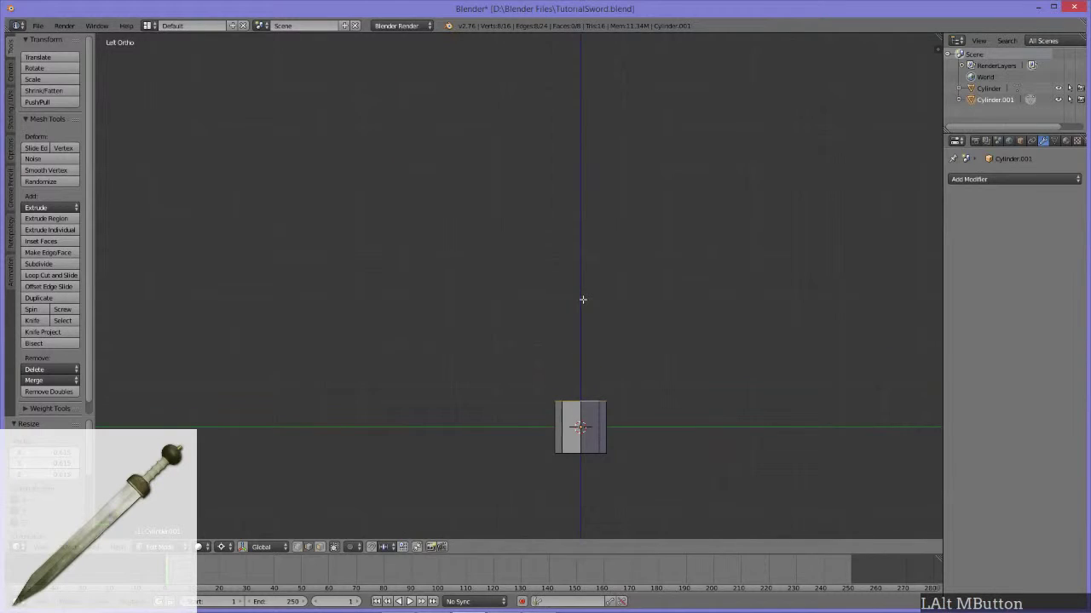
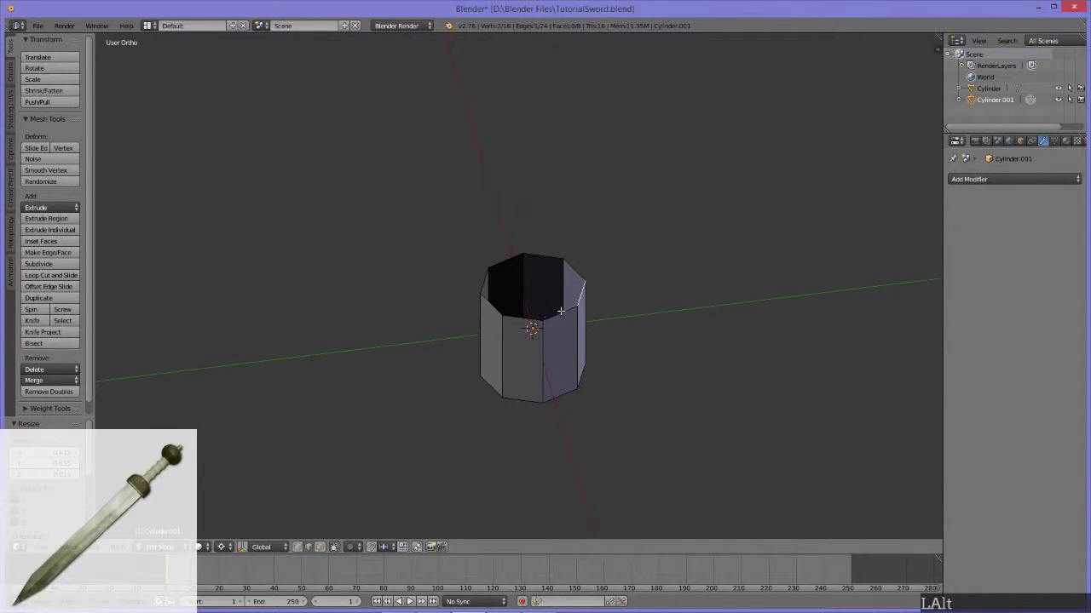
click(559, 317)
middle_click(547, 377)
middle_click(564, 350)
click(594, 241)
middle_click(536, 277)
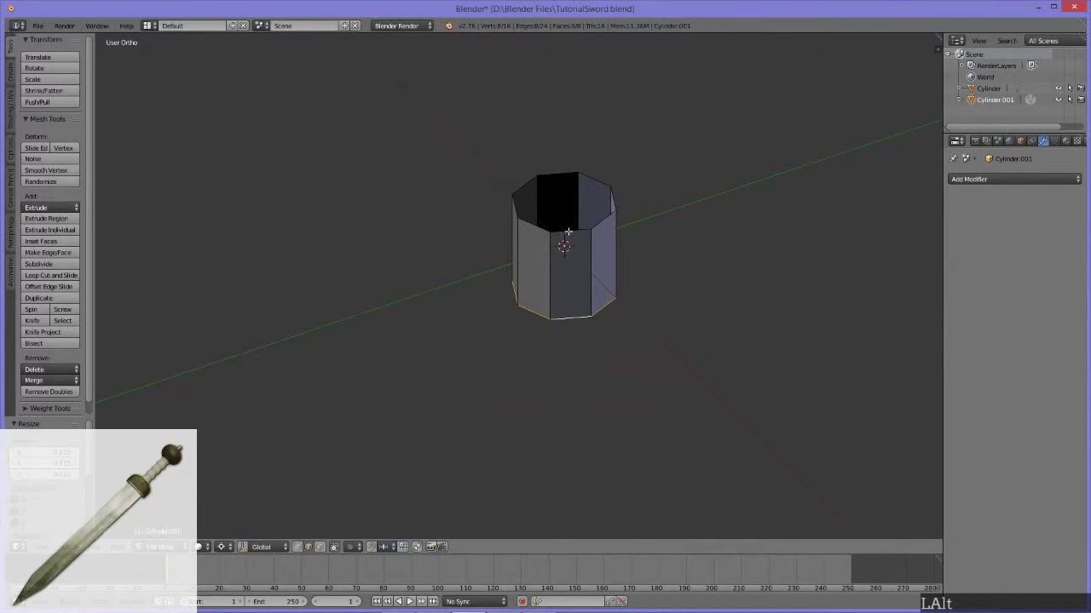
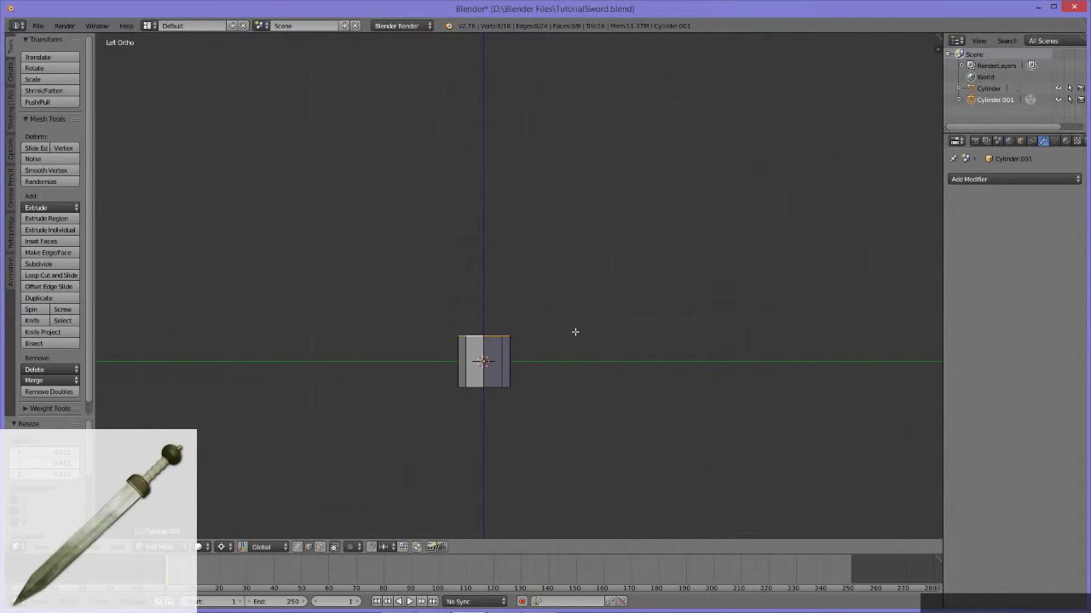
Extrude an upper section from the top ring in wireframe, then undo it back to the short stub.
key(e)
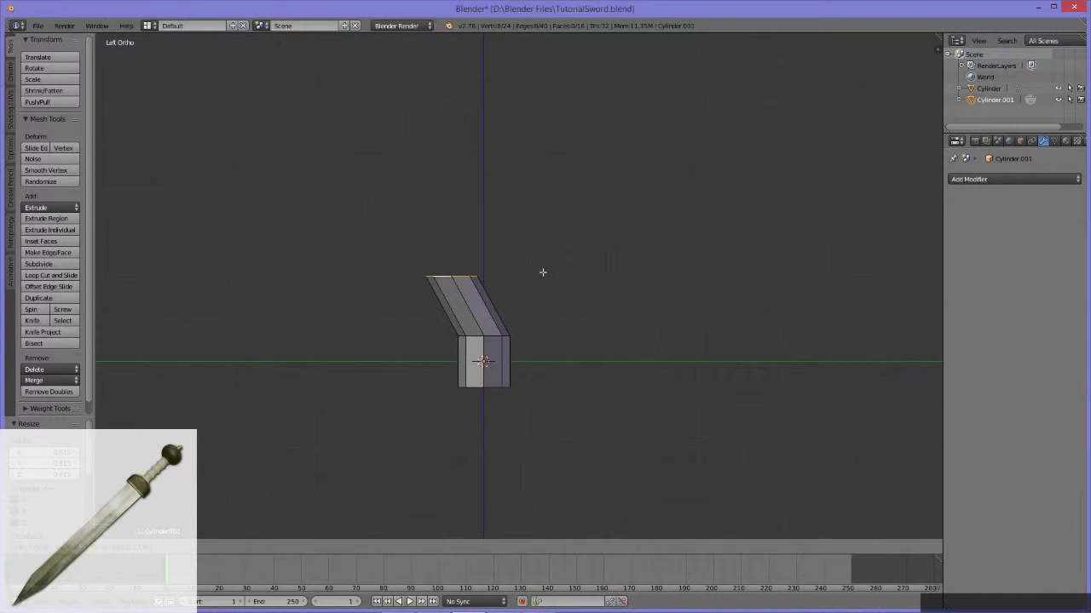
key(z)
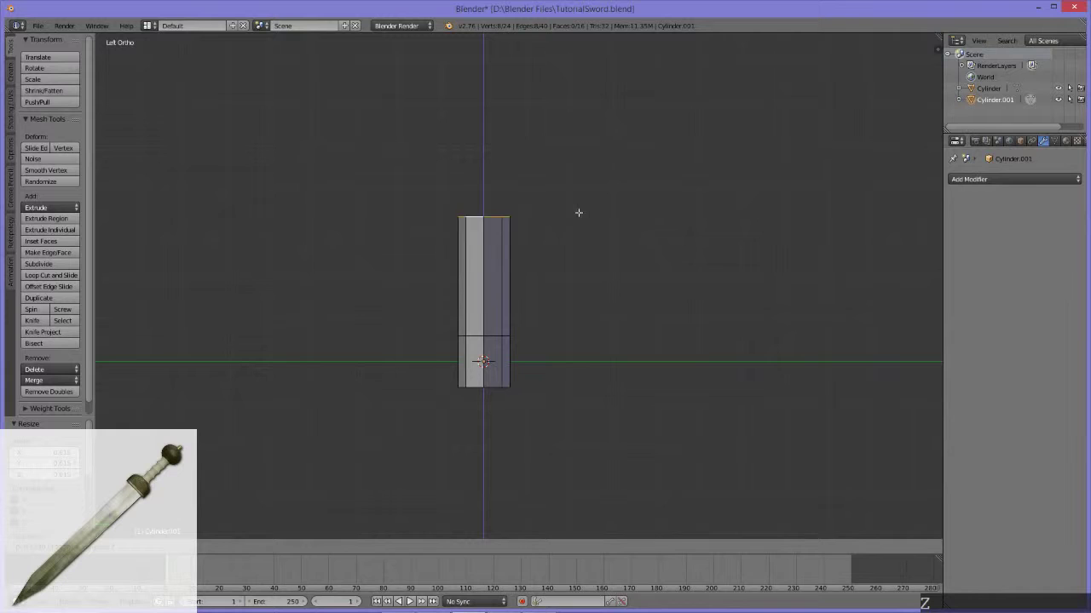
click(585, 279)
middle_click(493, 328)
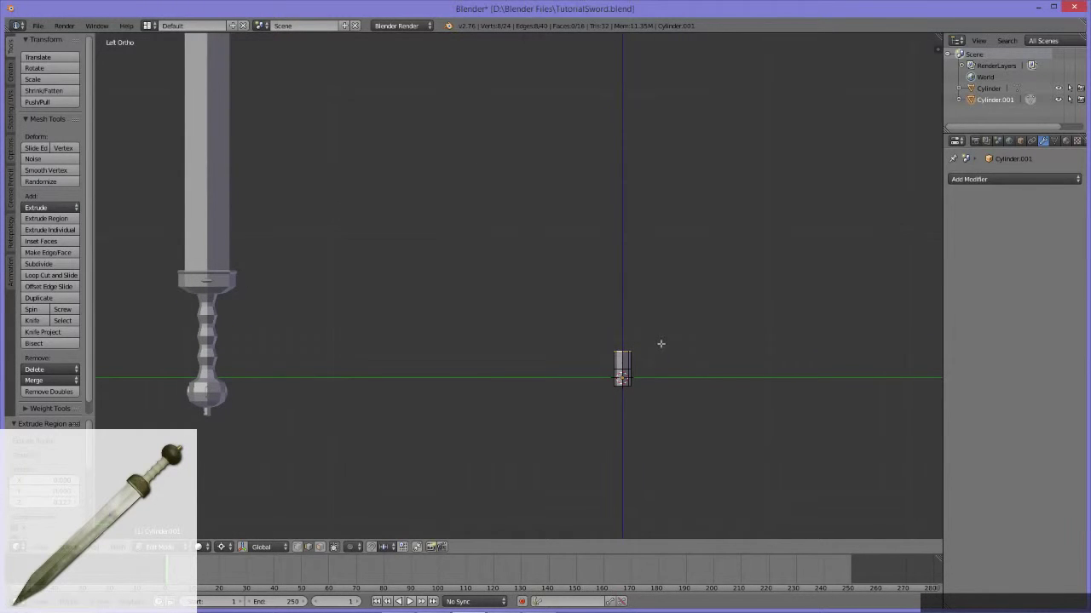
key(h)
key(z)
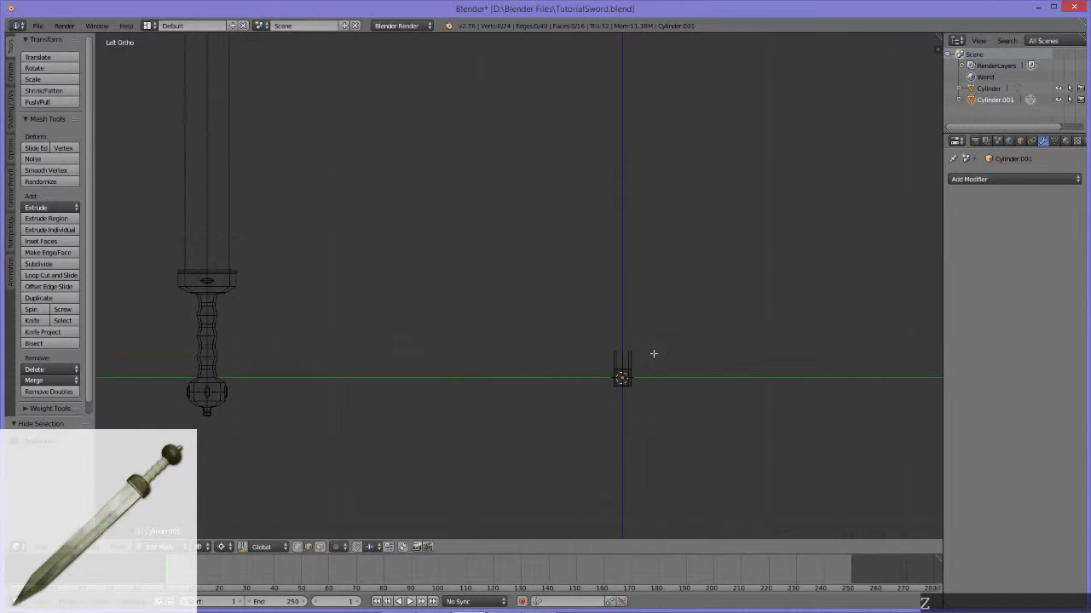
key(ctrl+z)
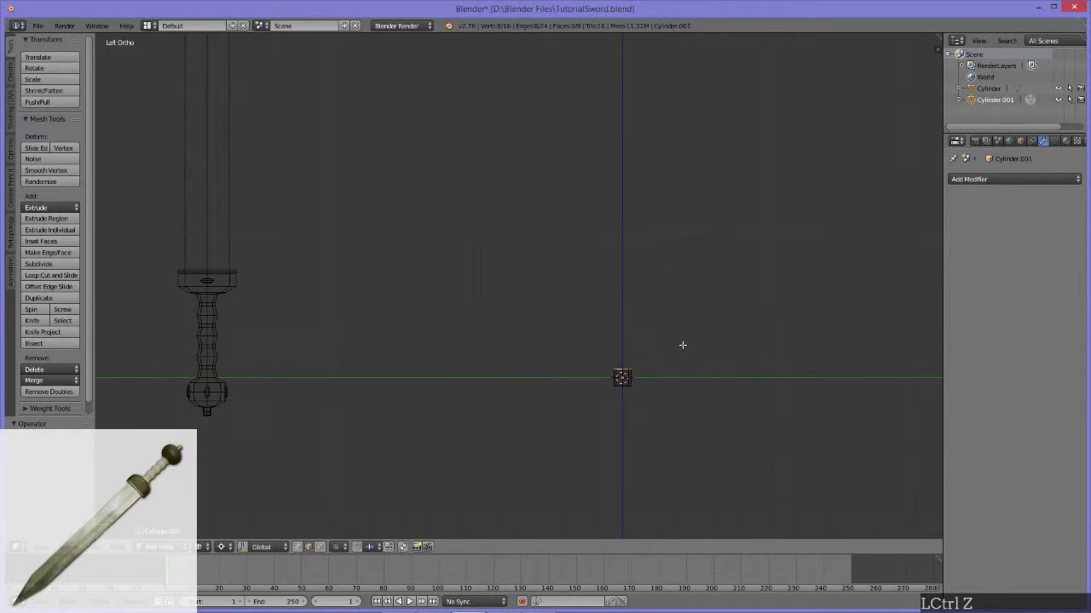
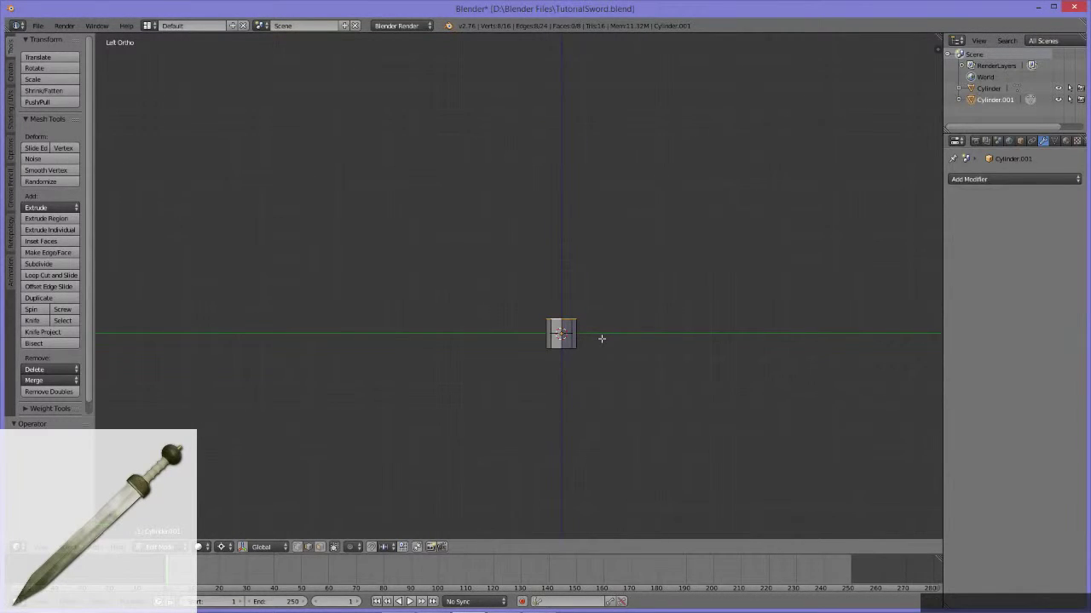
Extrude the tube's top ring up along Z and move it higher into a tall, narrow shaft.
key(g)
key(Escape)
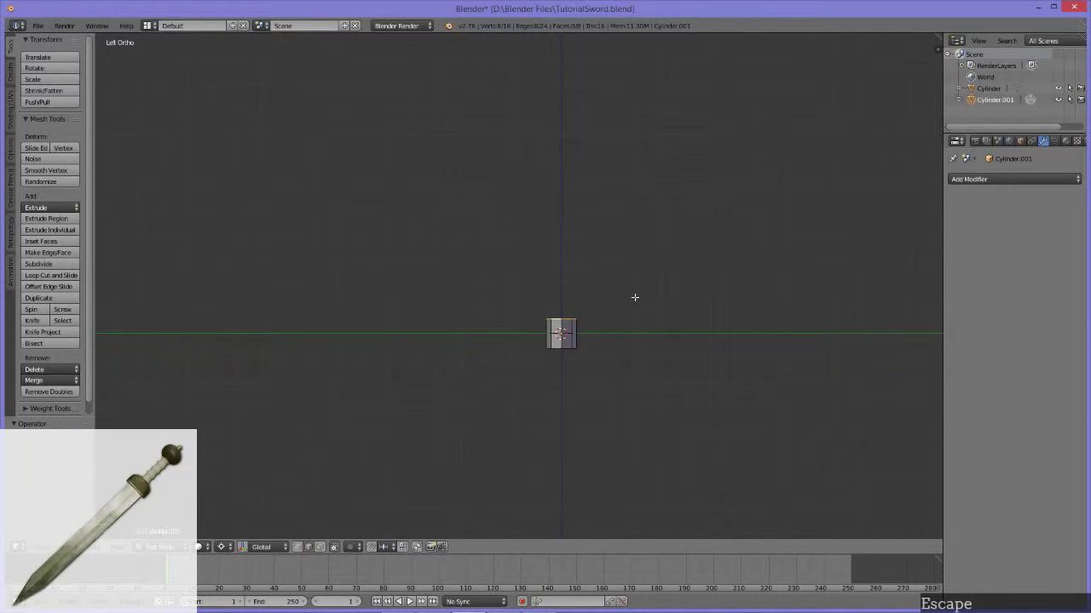
key(e)
key(z)
click(631, 246)
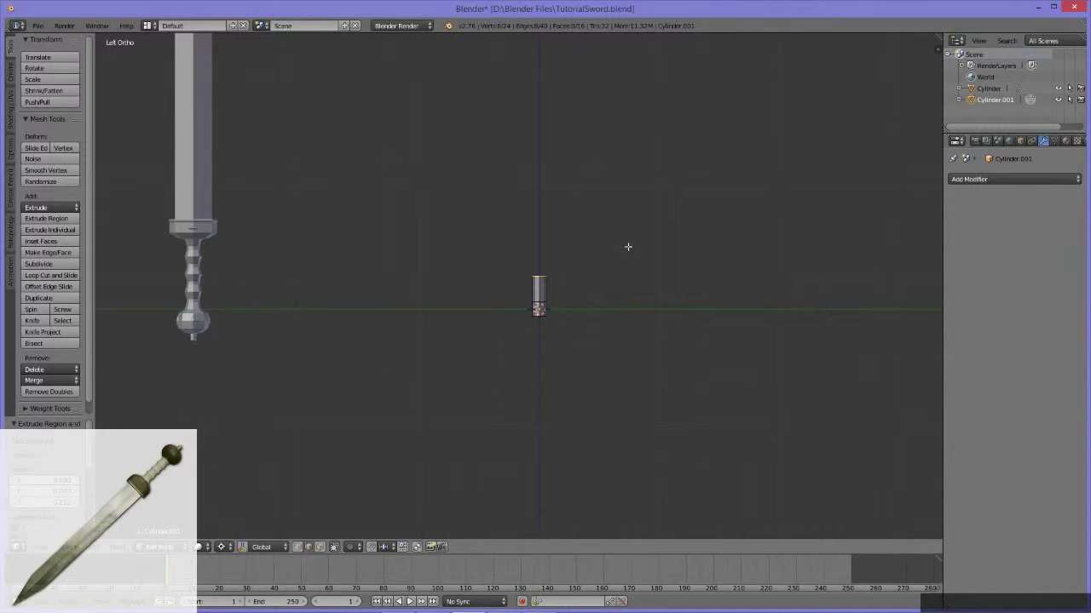
key(g)
key(z)
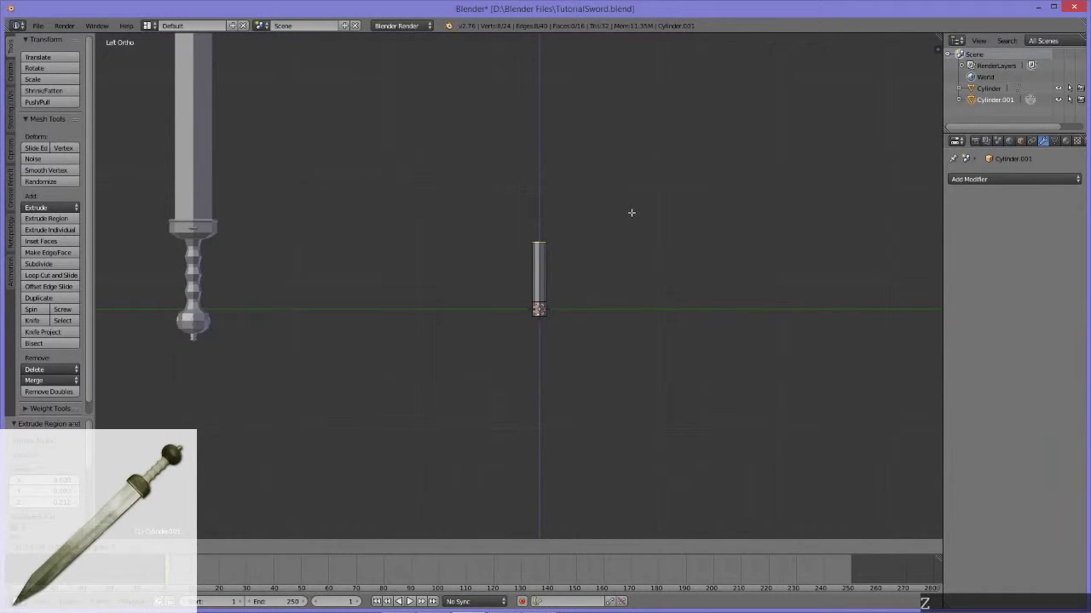
click(633, 214)
key(z)
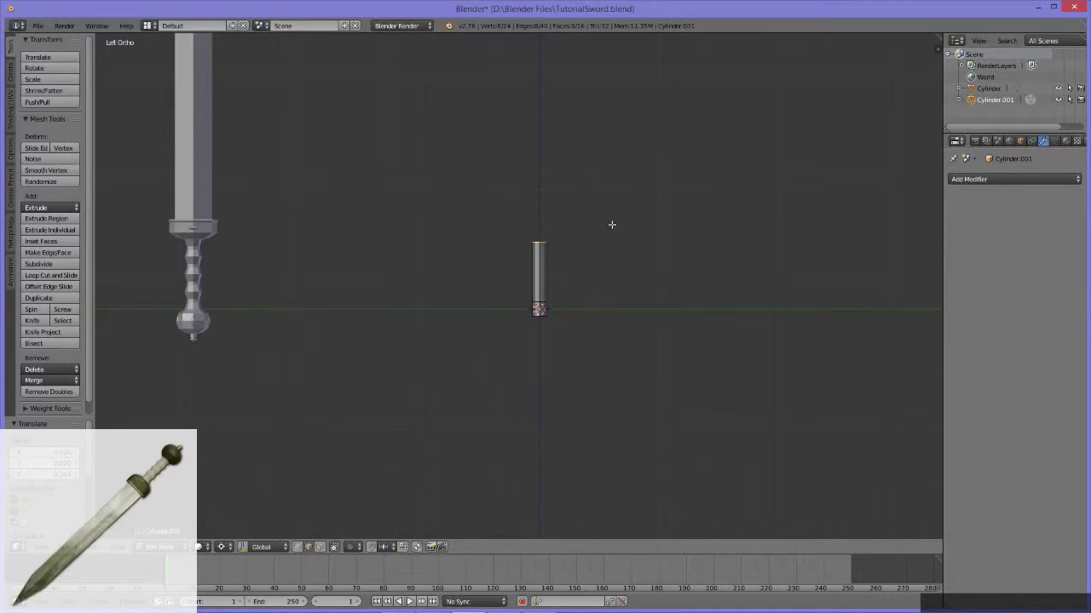
middle_click(393, 294)
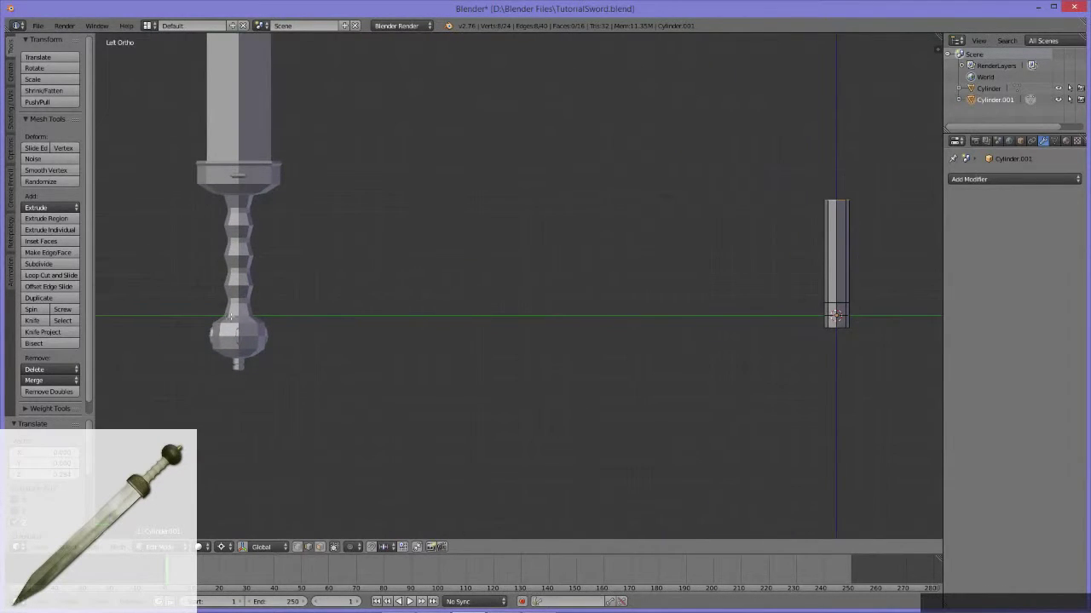
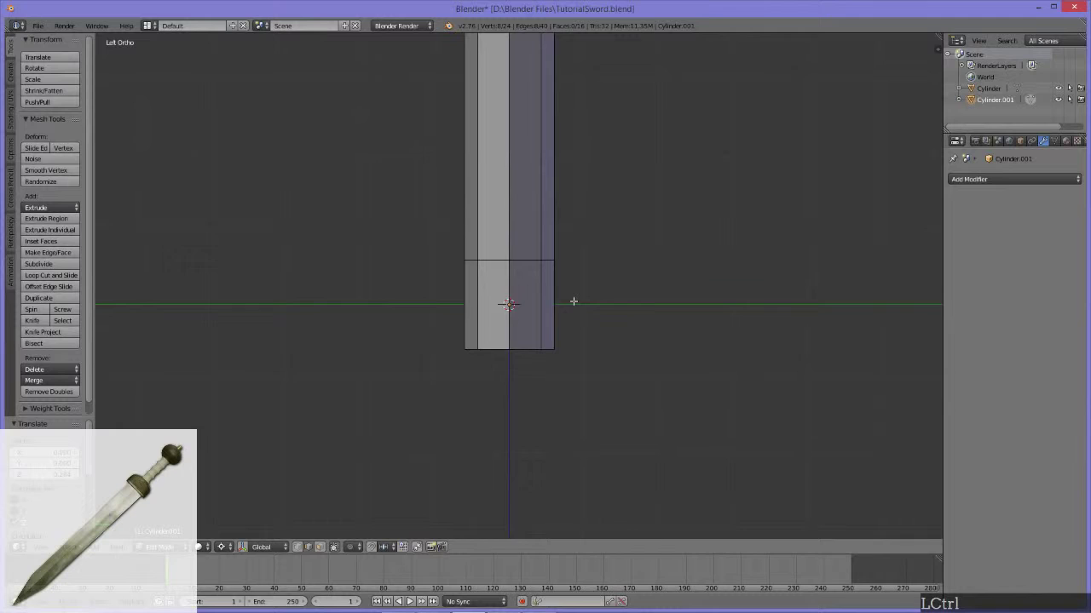
Cut a centred edge loop through the cylinder's short lower section with Ctrl+R.
key(ctrl+r)
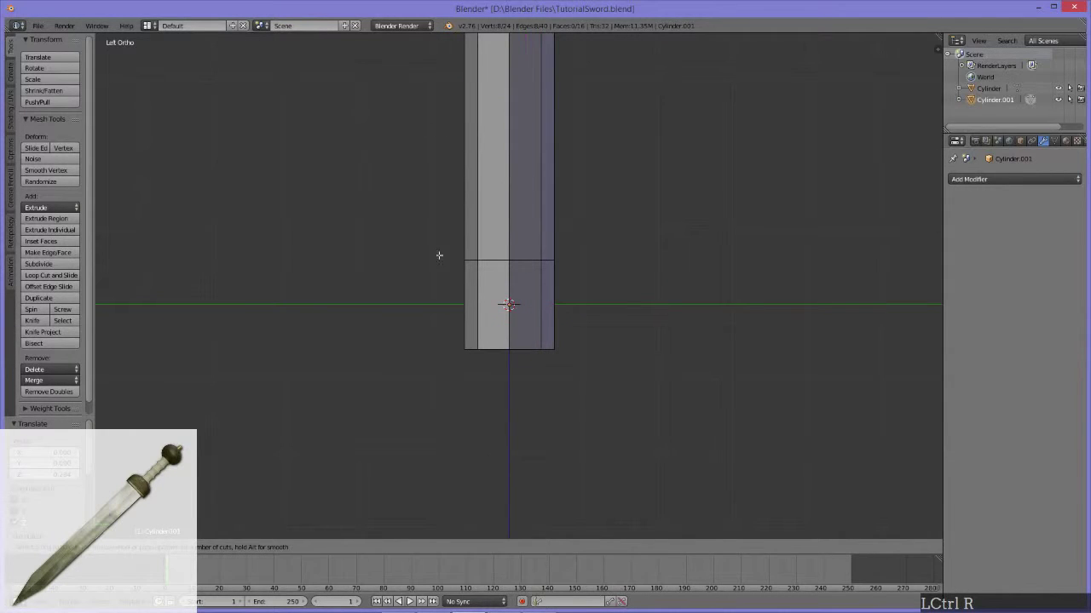
click(533, 304)
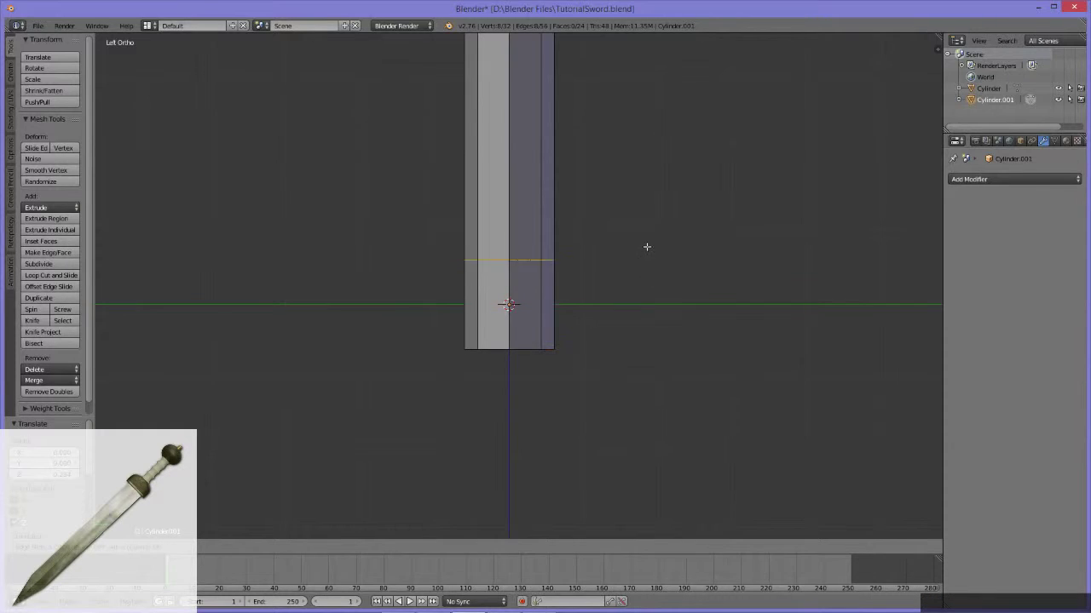
key(Escape)
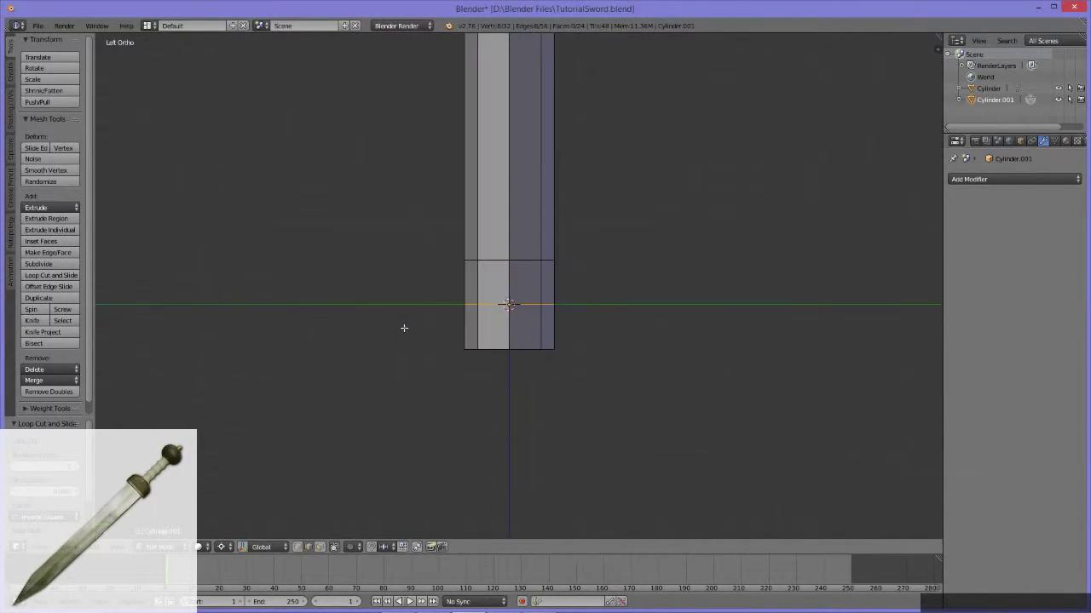
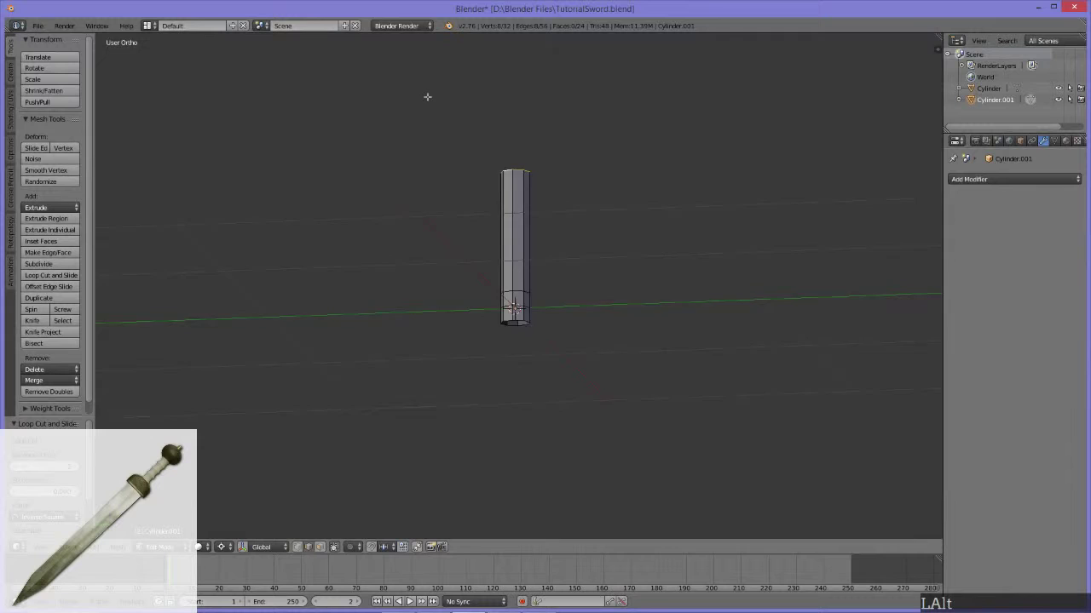
Extrude the cylinder's top rim a short distance straight up along Z and begin scaling it.
middle_click(456, 137)
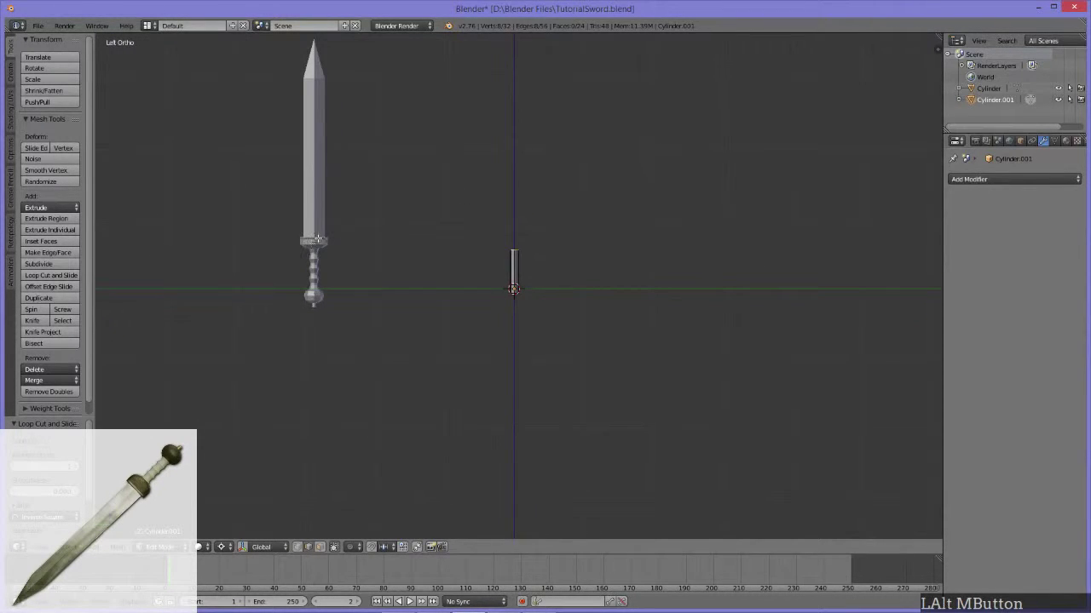
middle_click(548, 261)
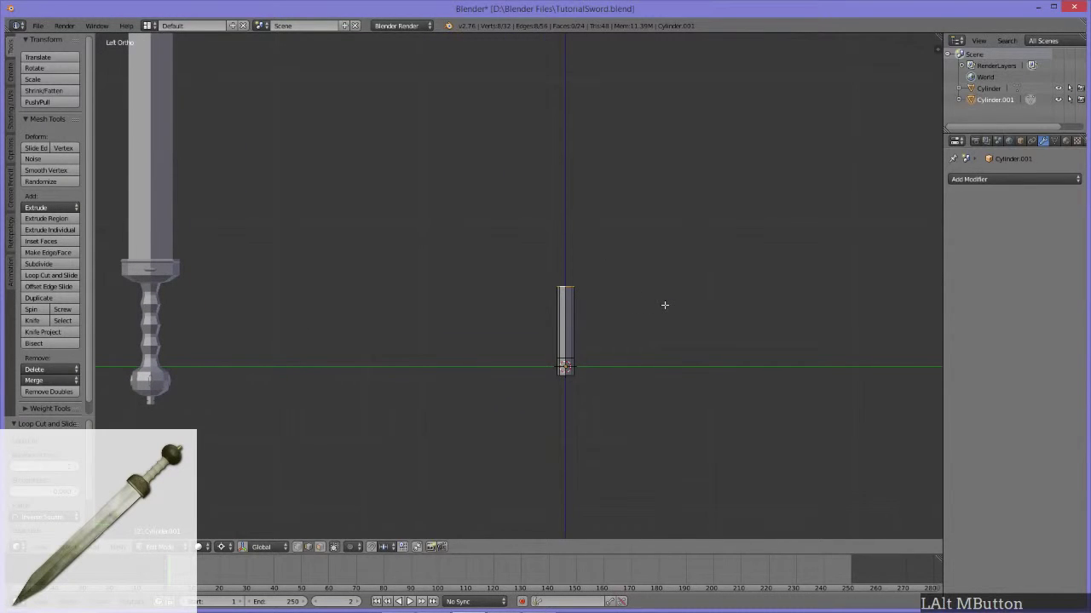
key(e)
key(z)
click(669, 283)
middle_click(643, 307)
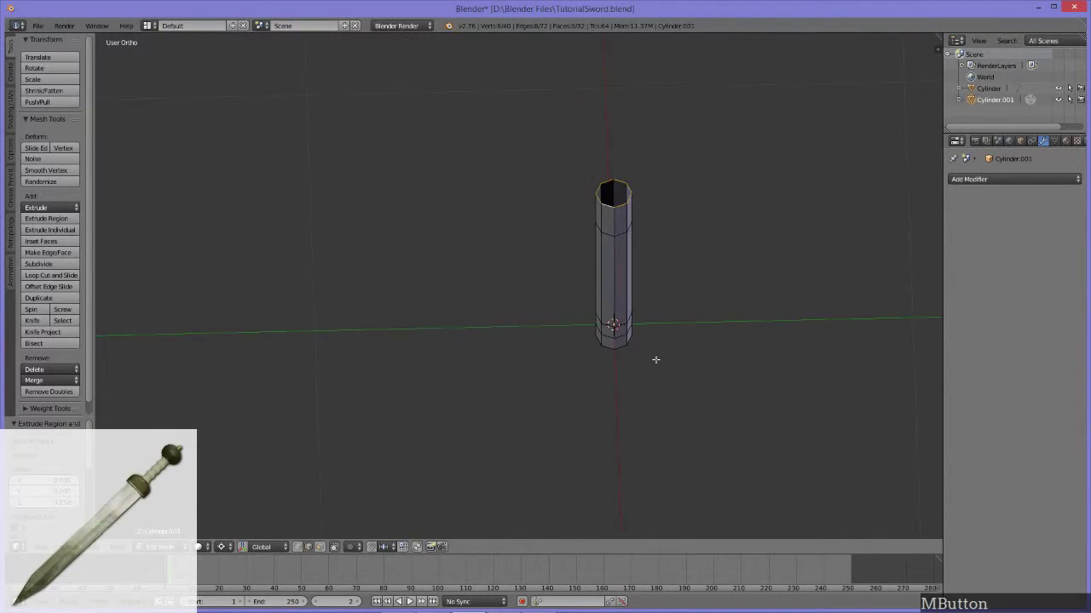
key(s)
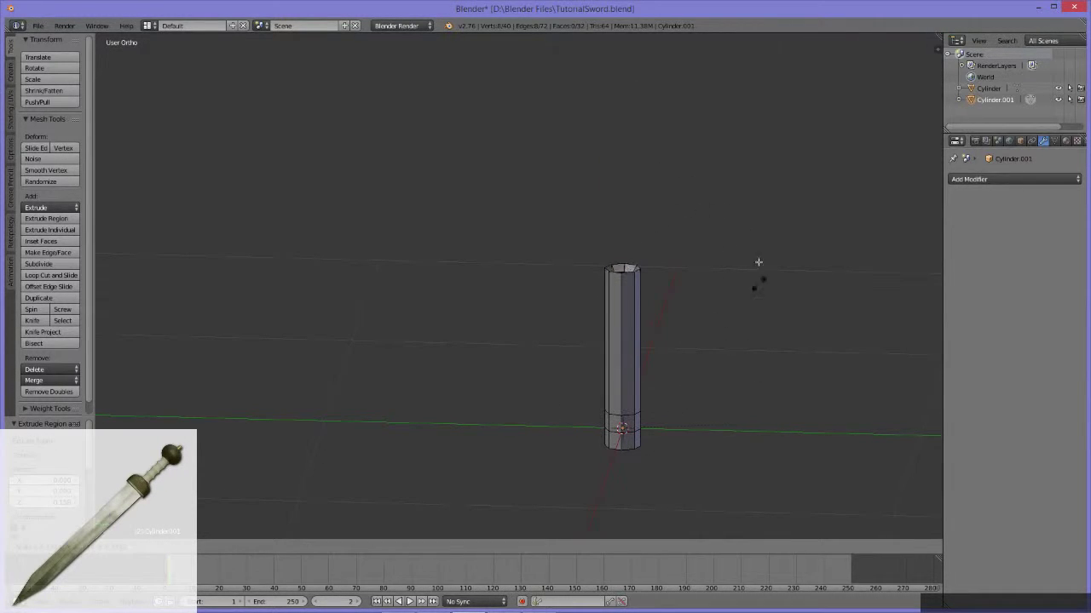
Set the pivot point to Median Point and scale the top rim outward into a wide funnel.
key(Escape)
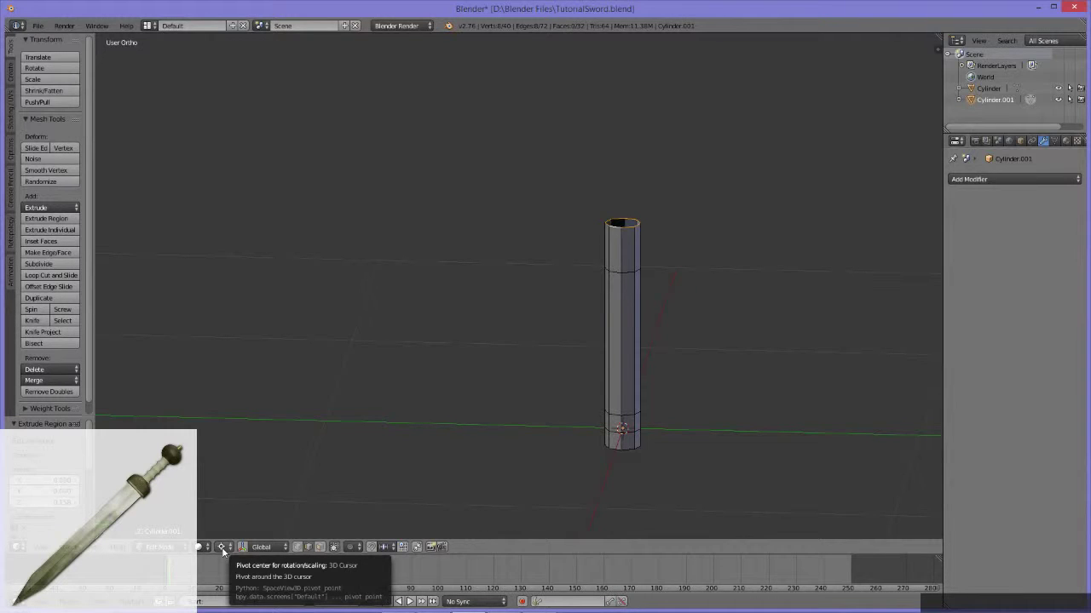
click(228, 550)
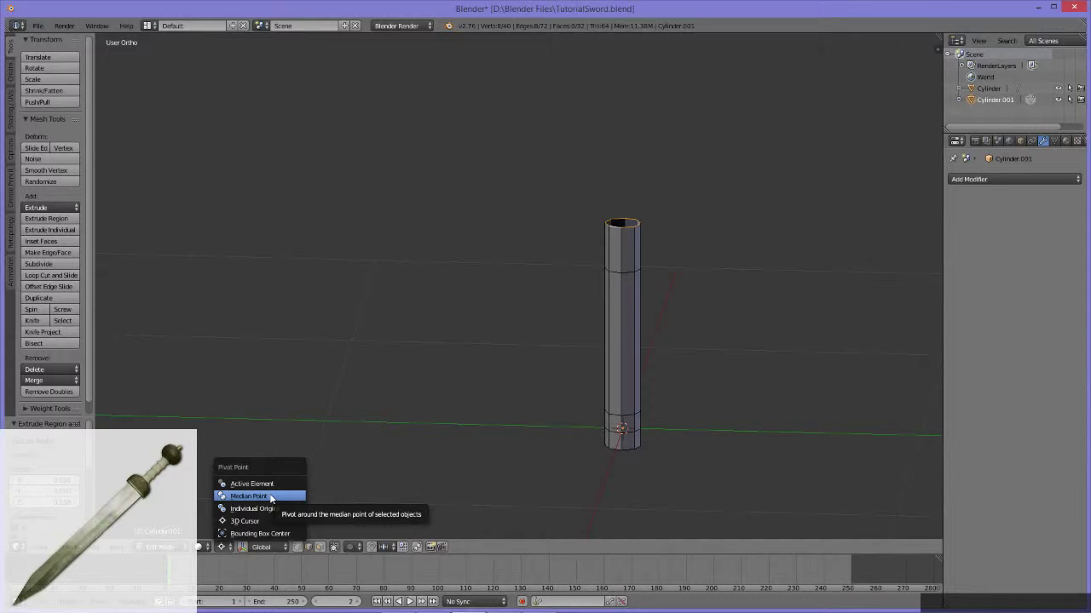
click(276, 497)
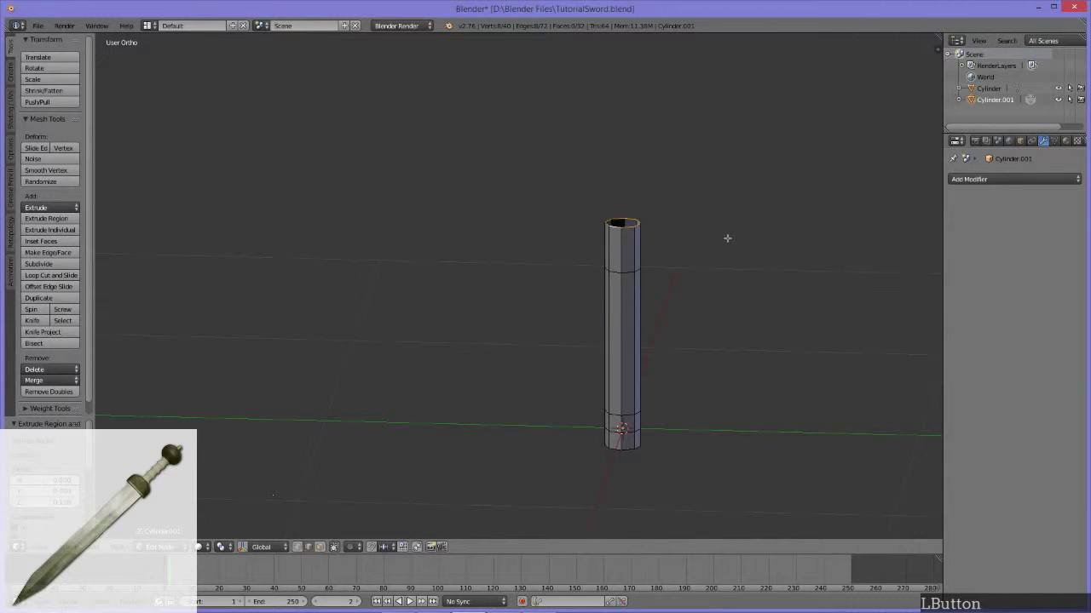
middle_click(503, 263)
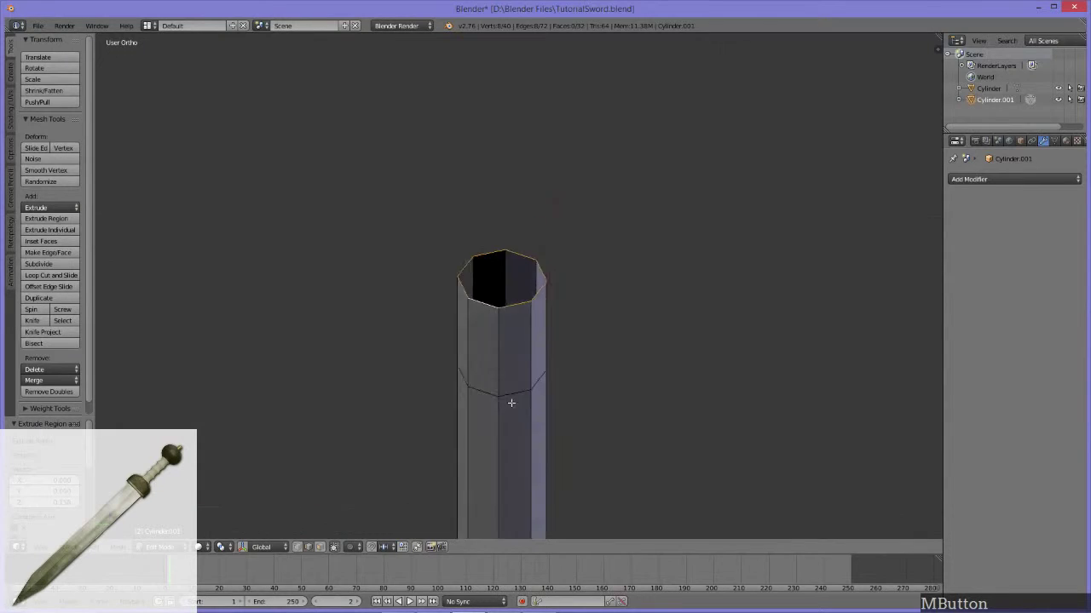
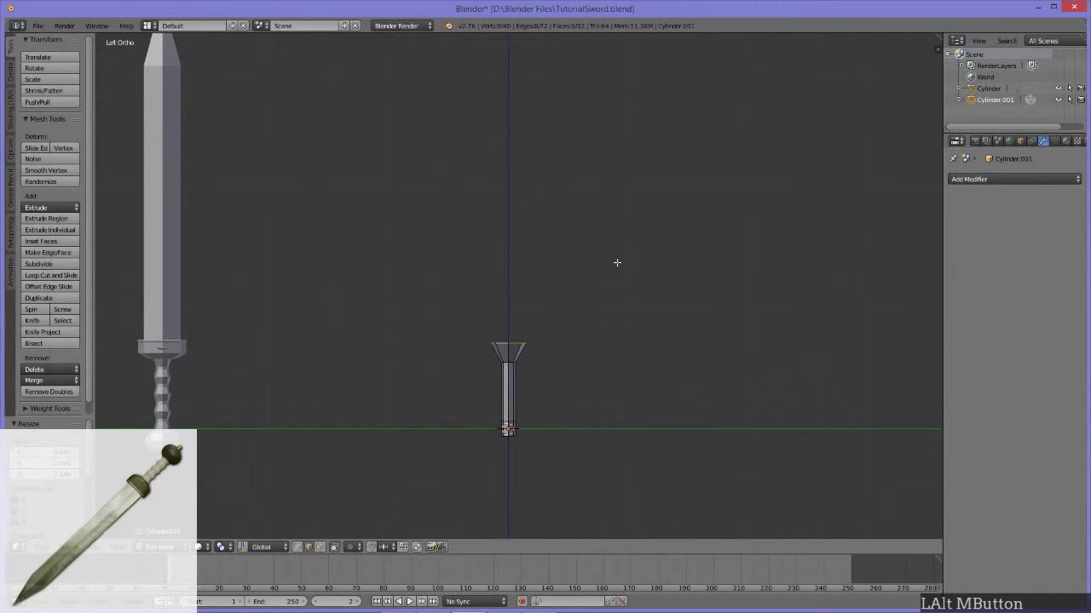
key(s)
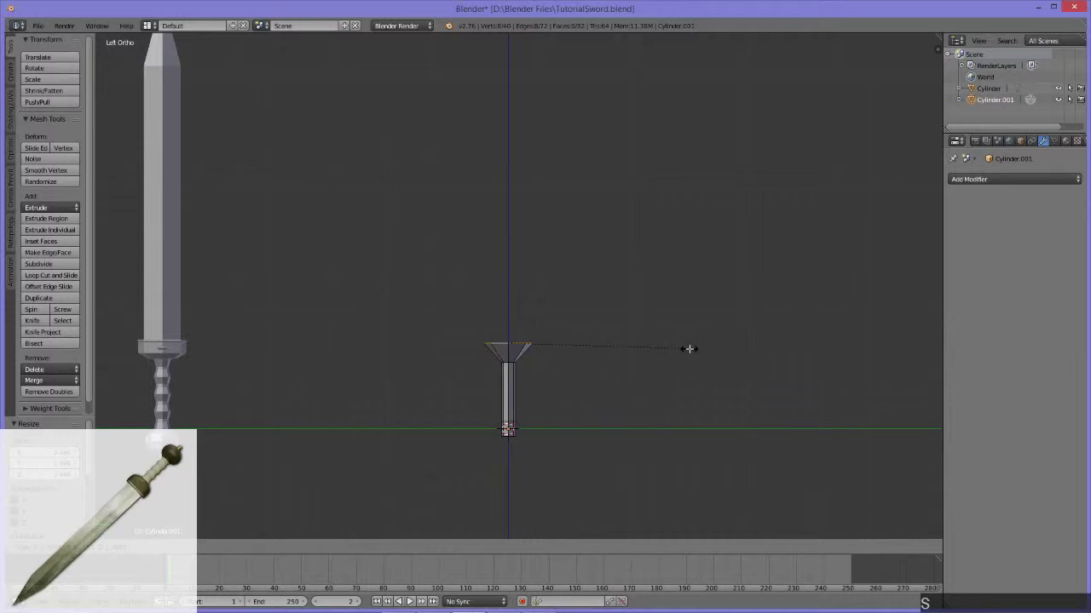
click(697, 357)
middle_click(589, 354)
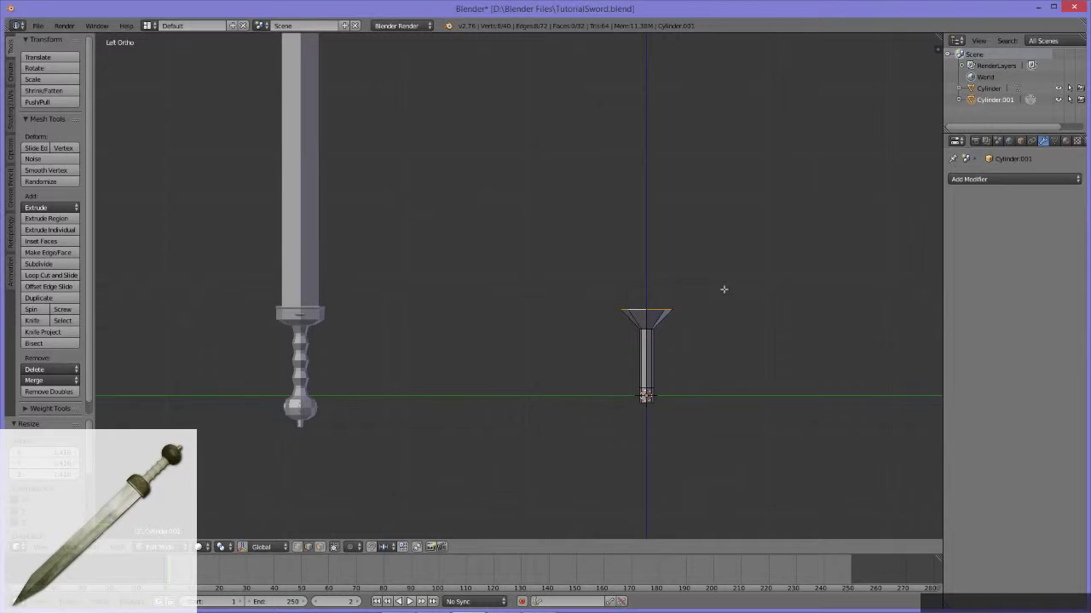
Orbit around the funnel-topped shaft to inspect it from above, the side and in perspective.
middle_click(703, 292)
middle_click(685, 389)
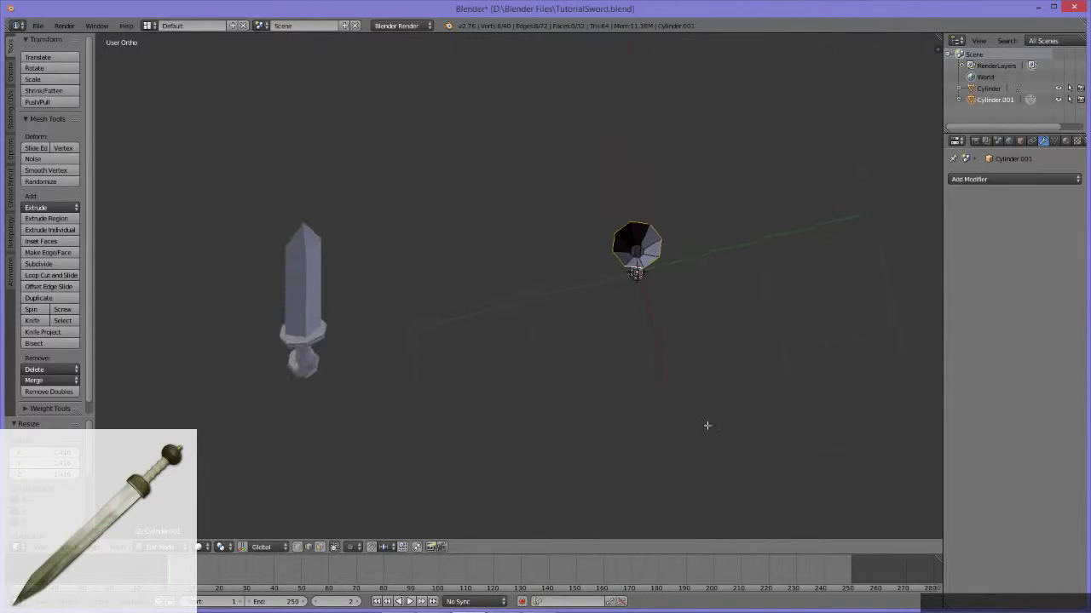
middle_click(702, 452)
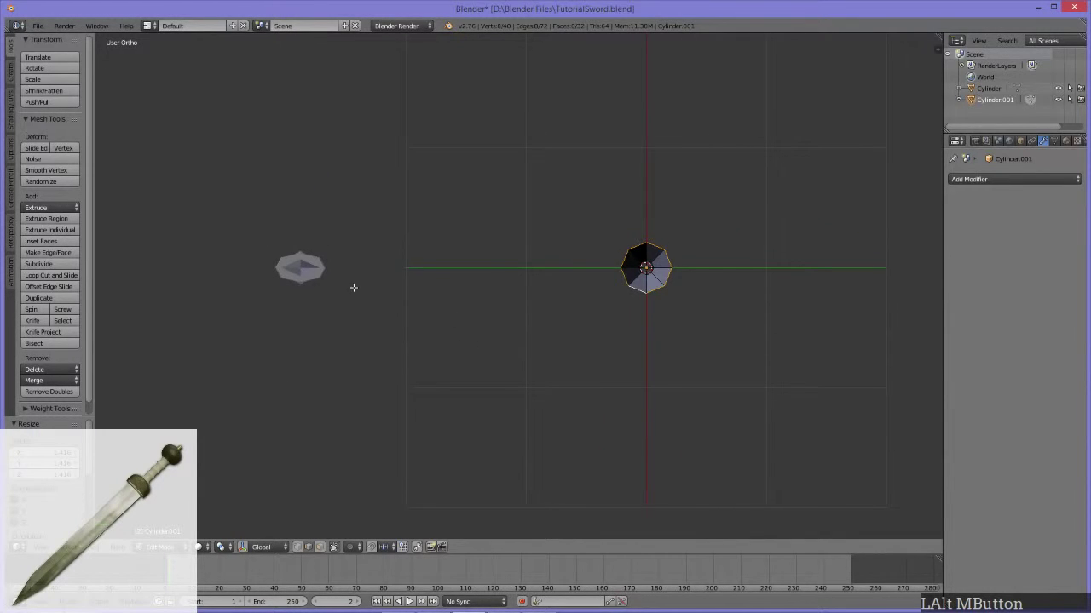
middle_click(636, 341)
middle_click(538, 367)
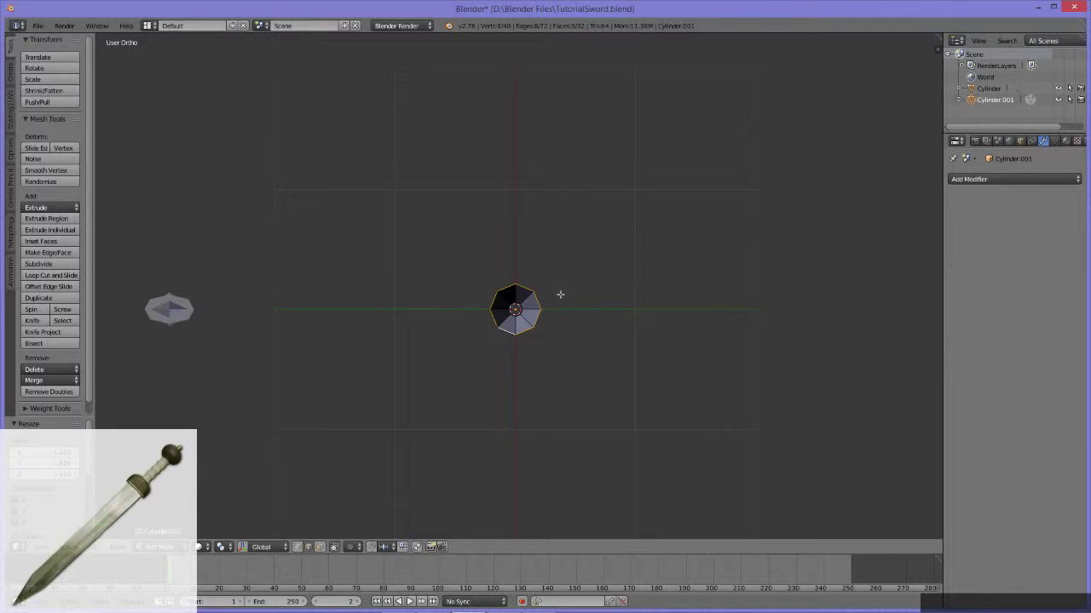
middle_click(527, 417)
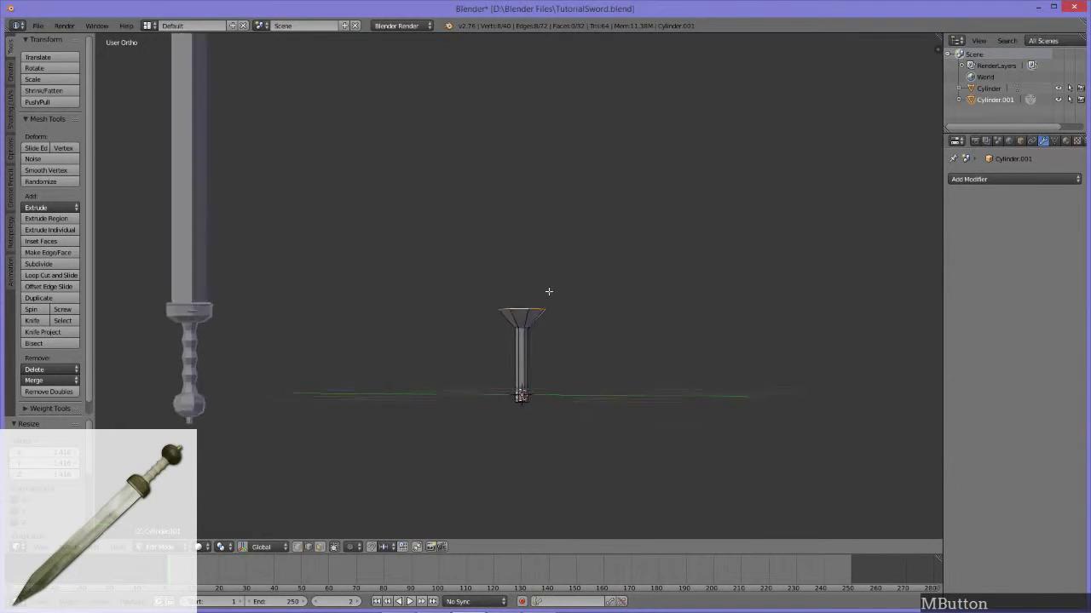
middle_click(549, 358)
middle_click(577, 301)
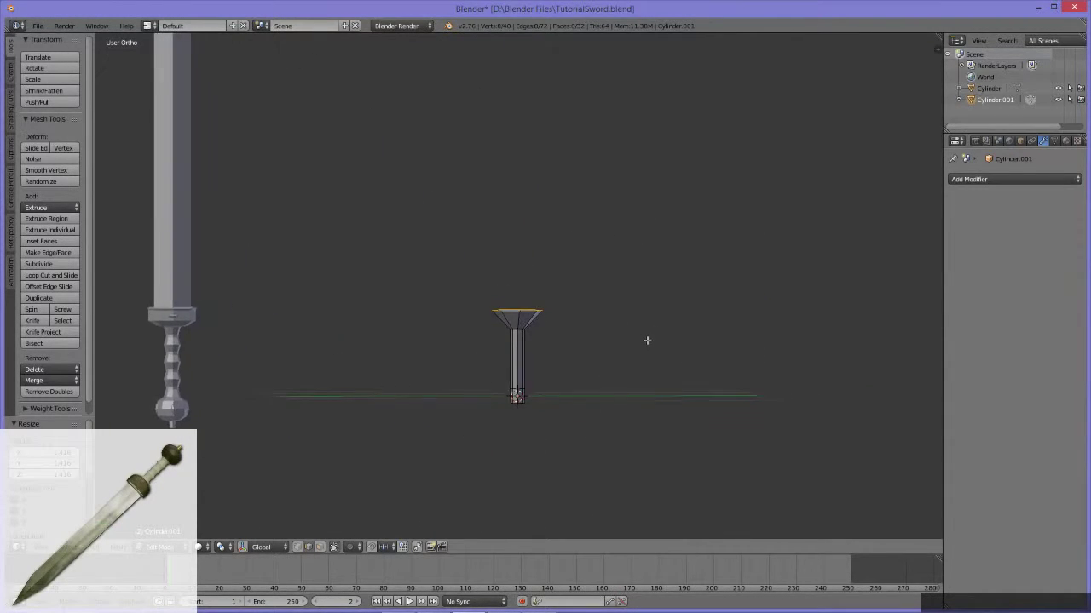
middle_click(654, 215)
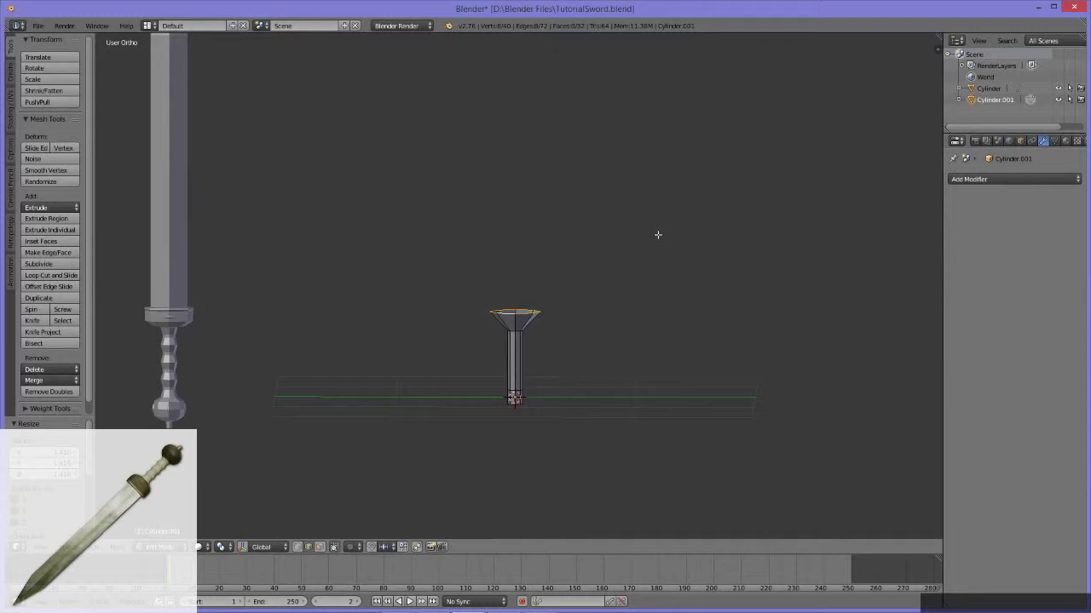
middle_click(666, 233)
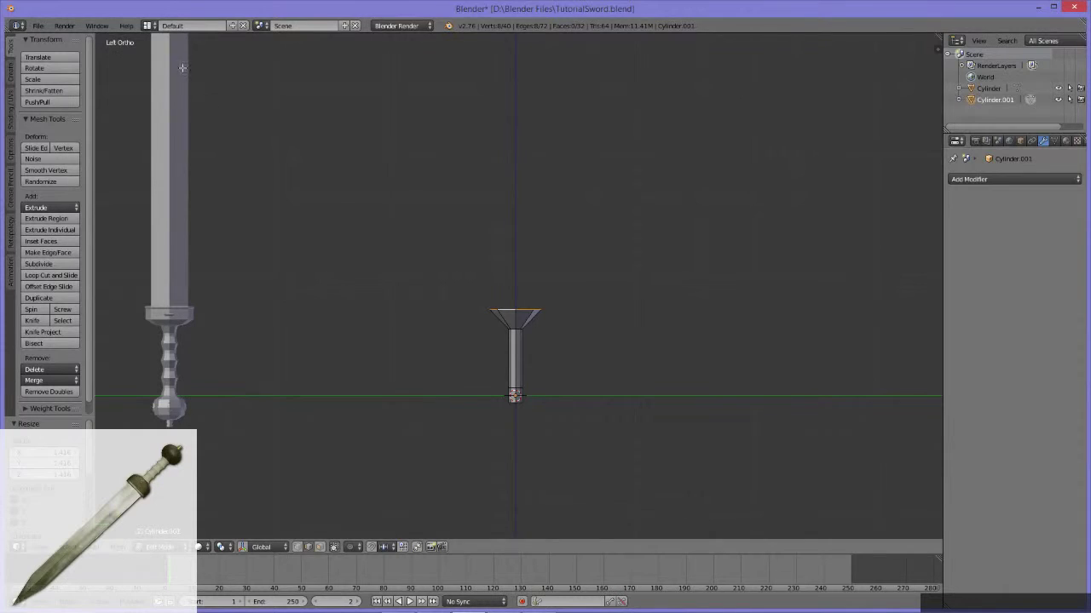
middle_click(493, 296)
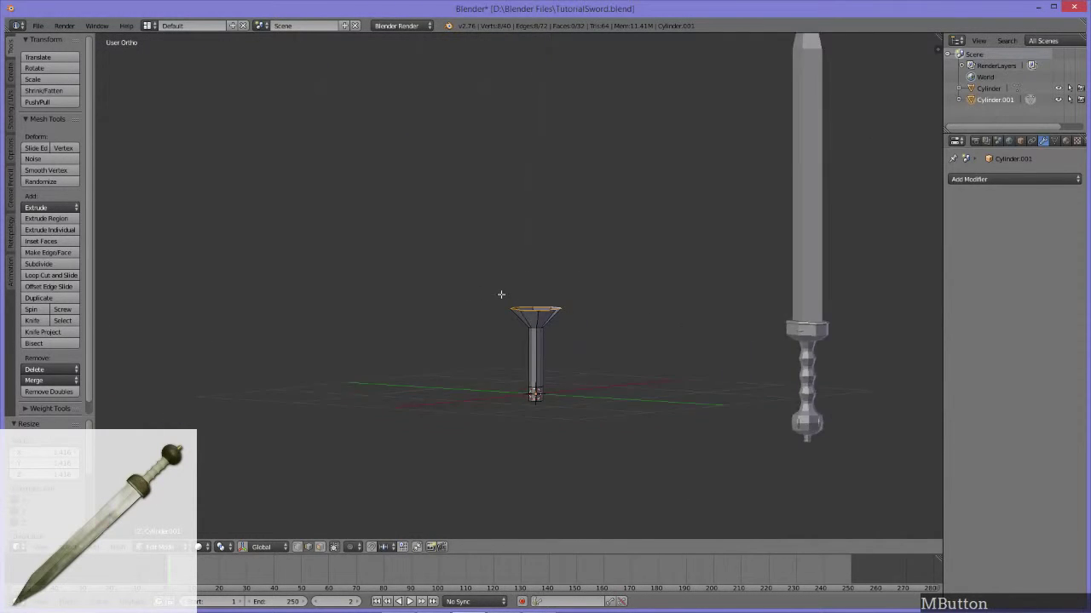
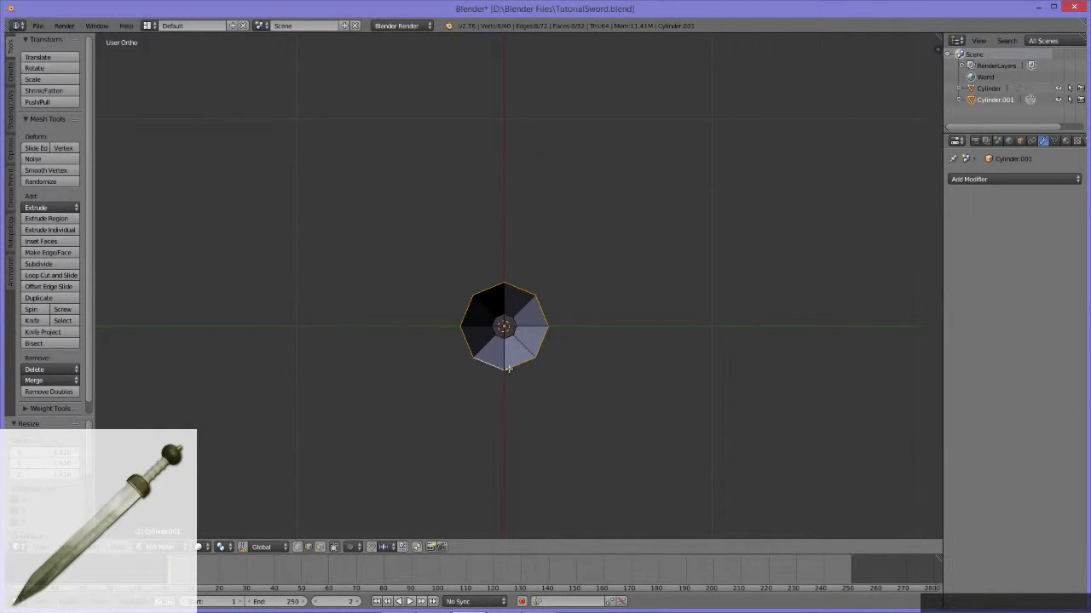
Widen the flared top ring along X and reframe the view on the guard.
key(s)
key(x)
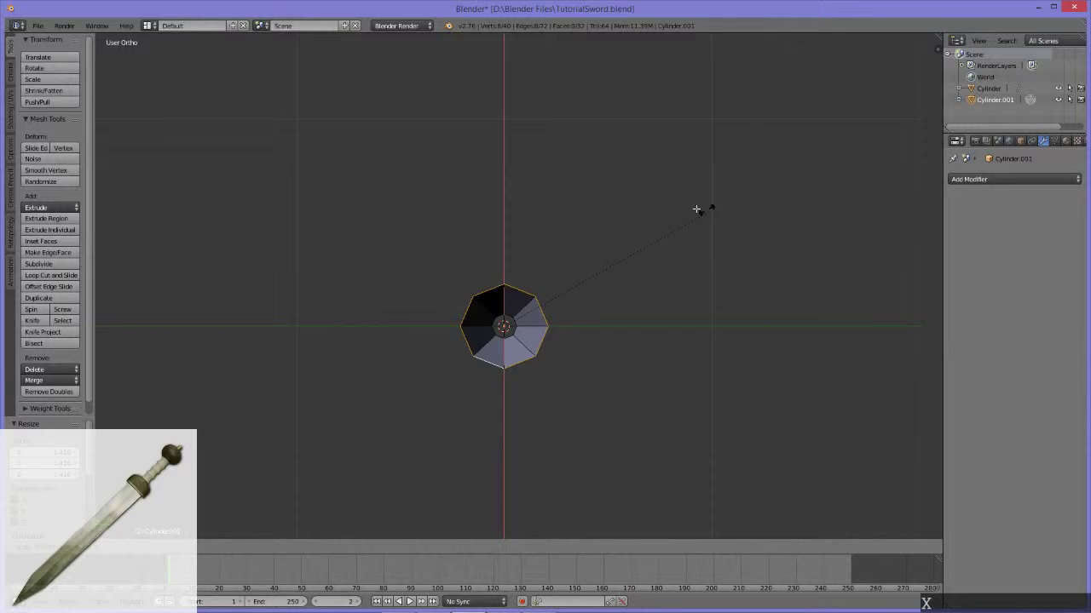
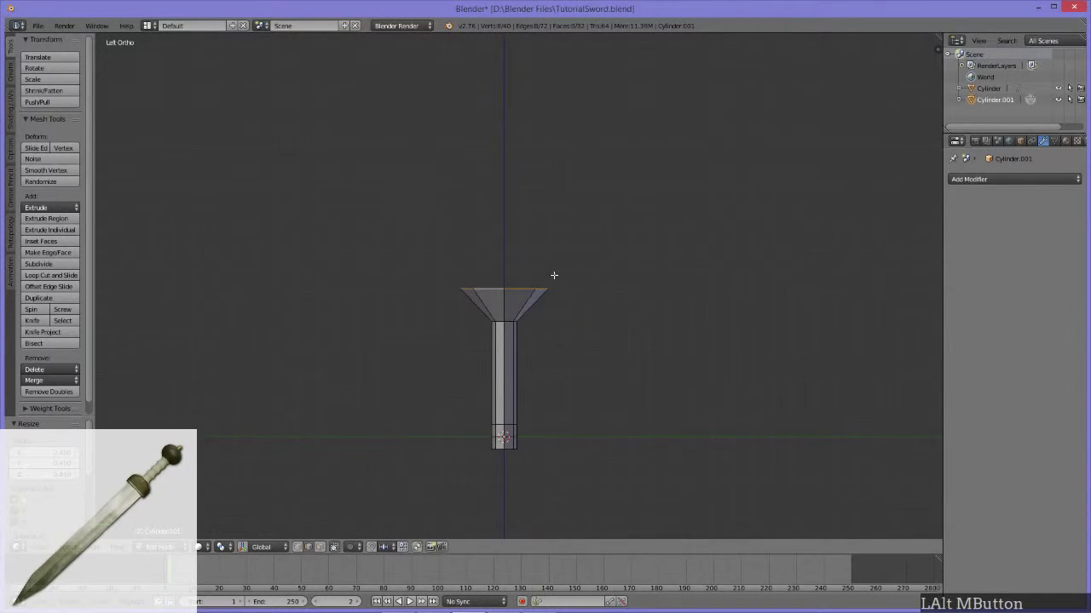
middle_click(558, 286)
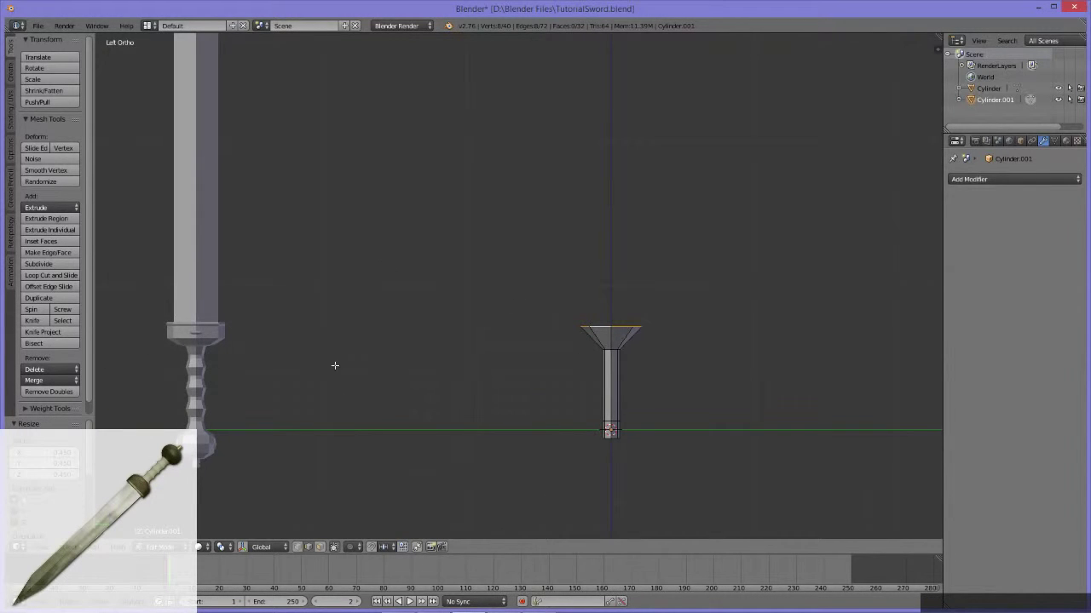
middle_click(527, 294)
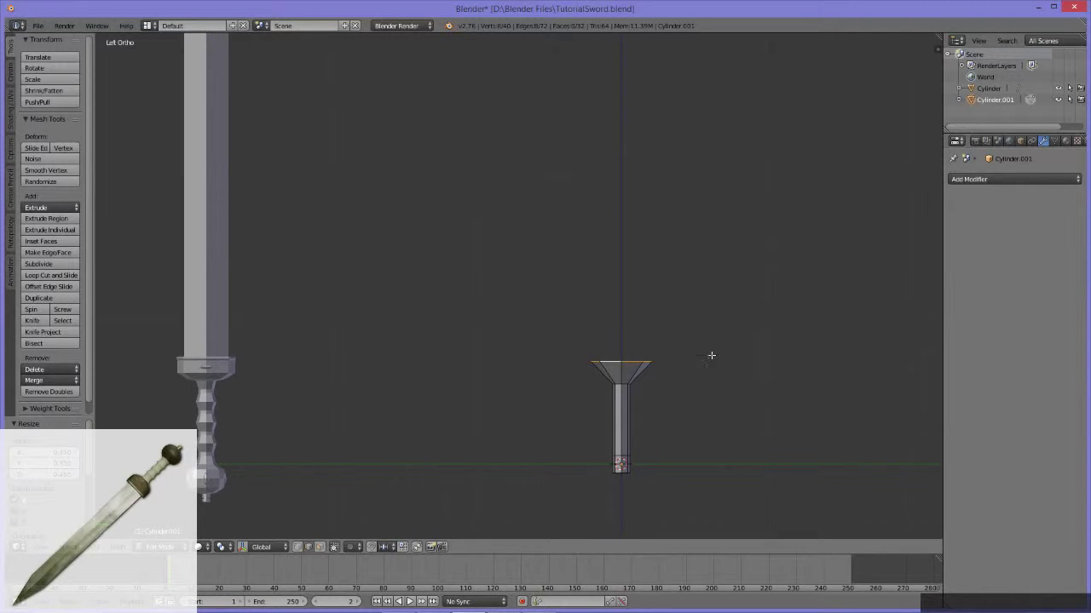
middle_click(708, 429)
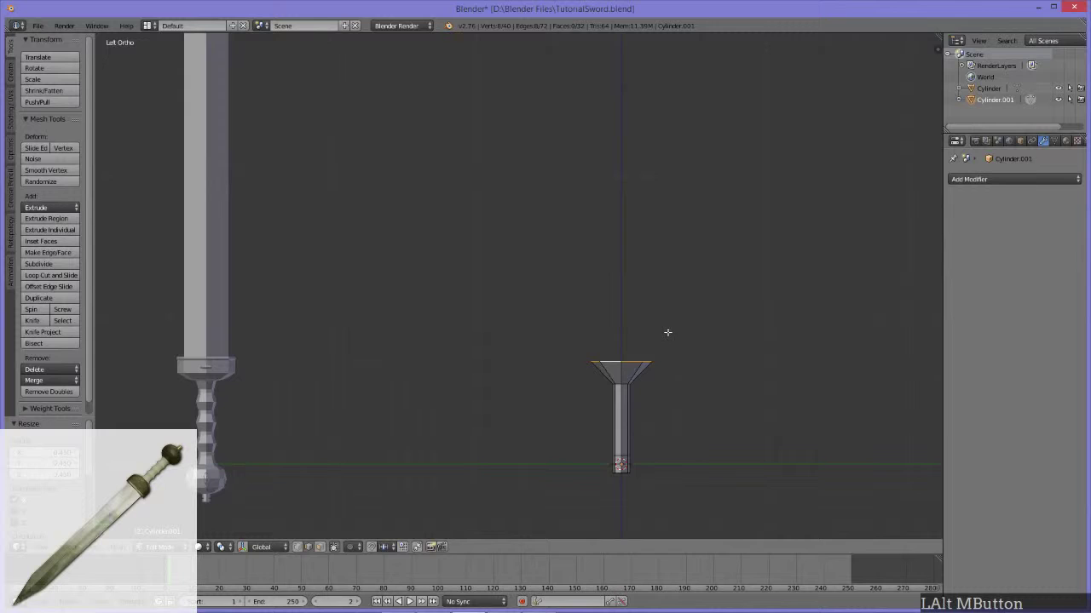
Extrude a short vertical rim up from the guard's edge, then extrude the rim again and start scaling it.
key(e)
key(z)
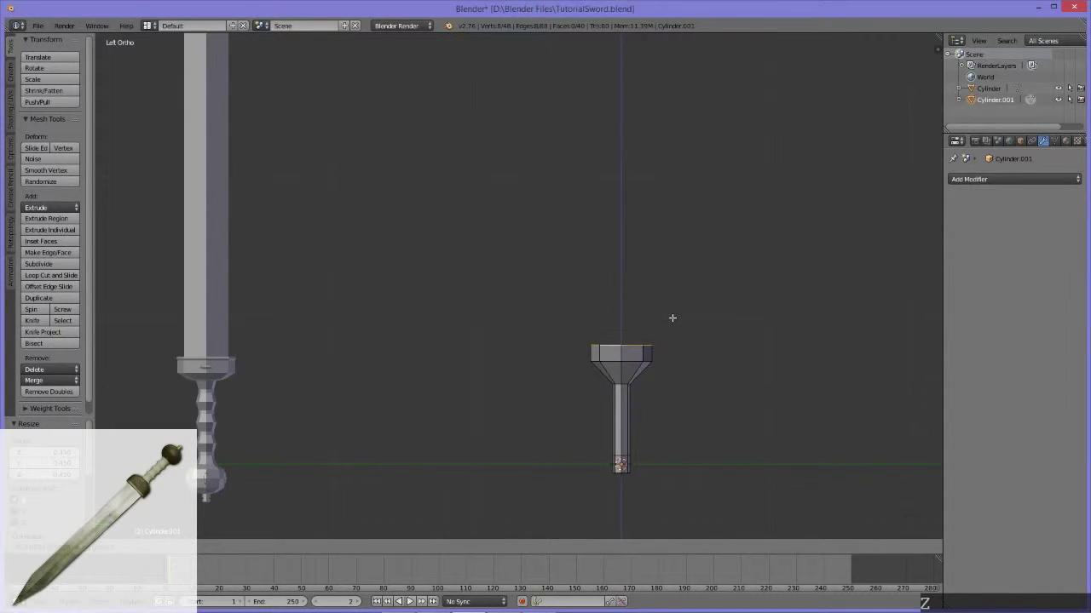
click(674, 318)
middle_click(380, 341)
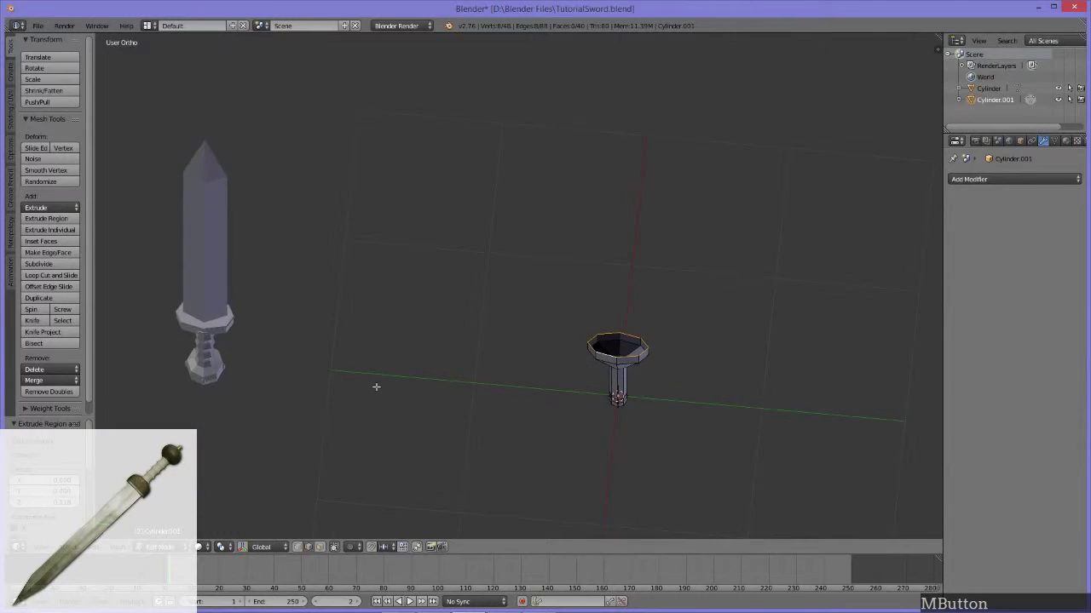
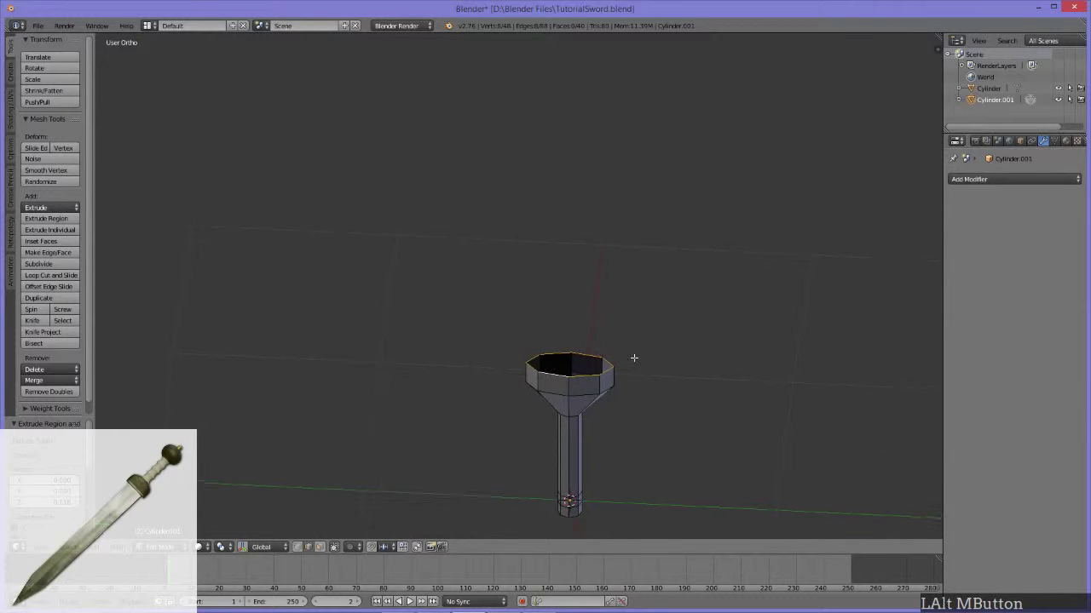
key(e)
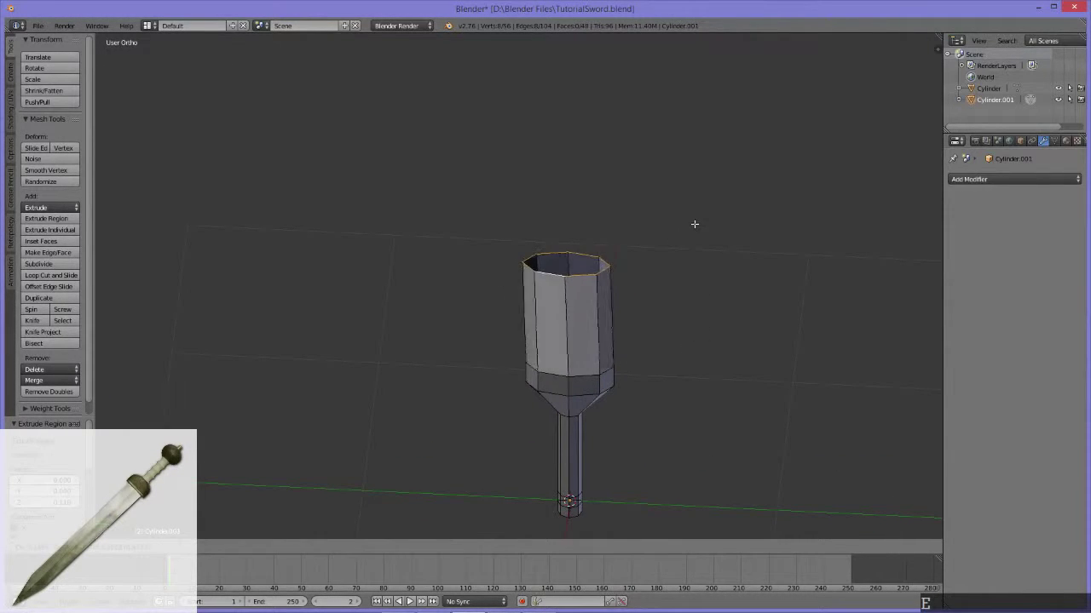
key(s)
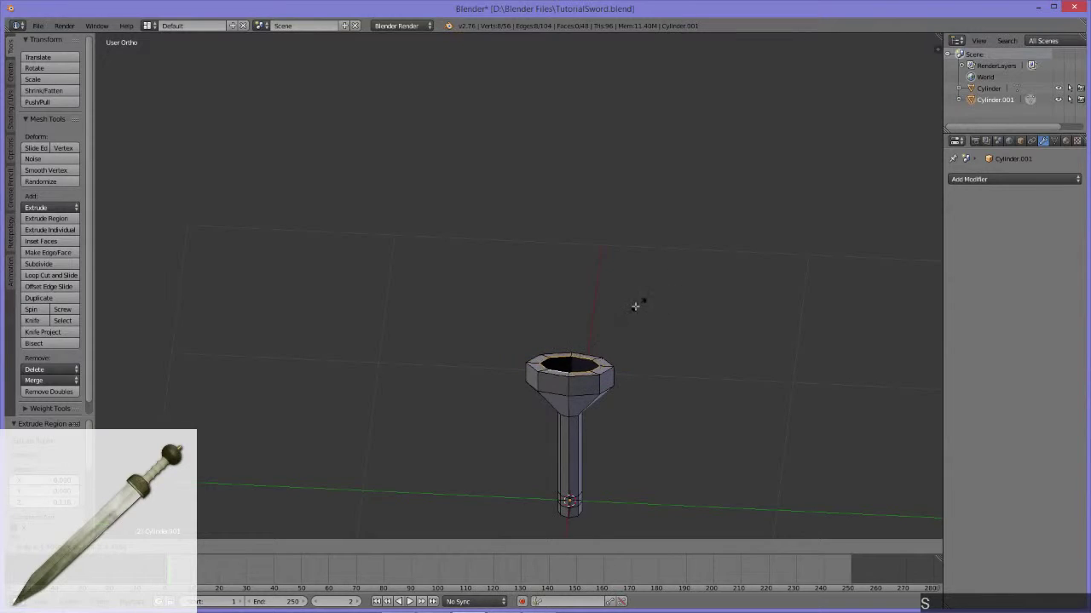
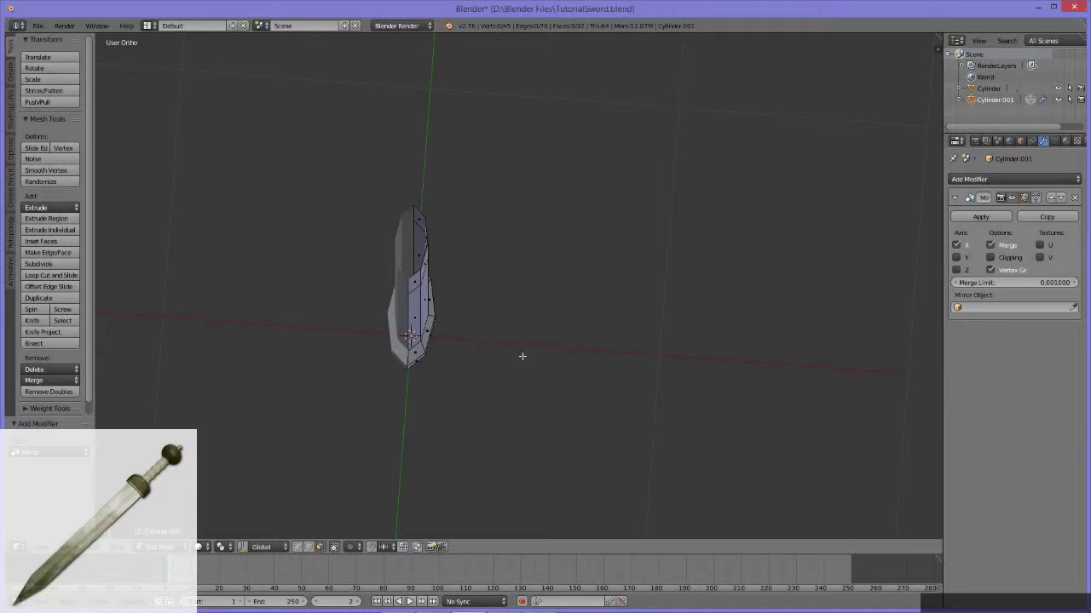
Undo the stray face move and enable Clipping on the blade's Mirror modifier.
middle_click(590, 343)
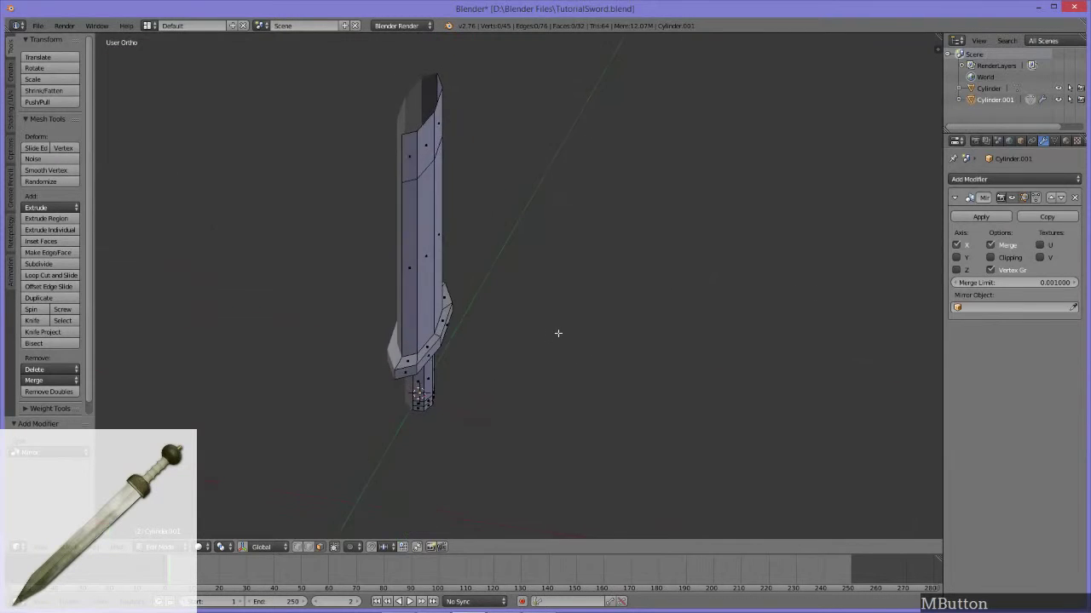
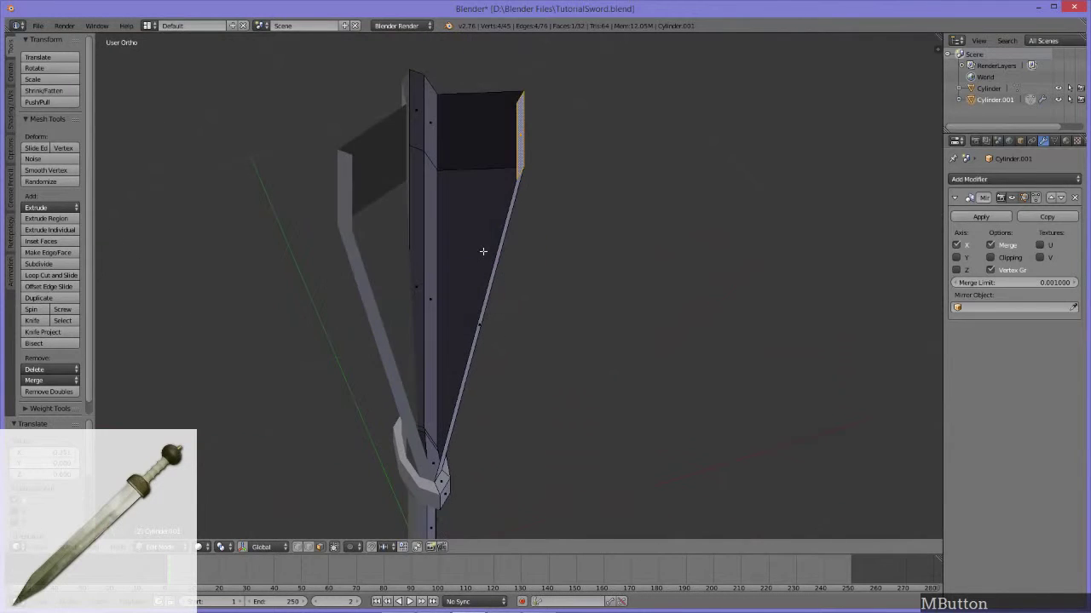
key(ctrl+z)
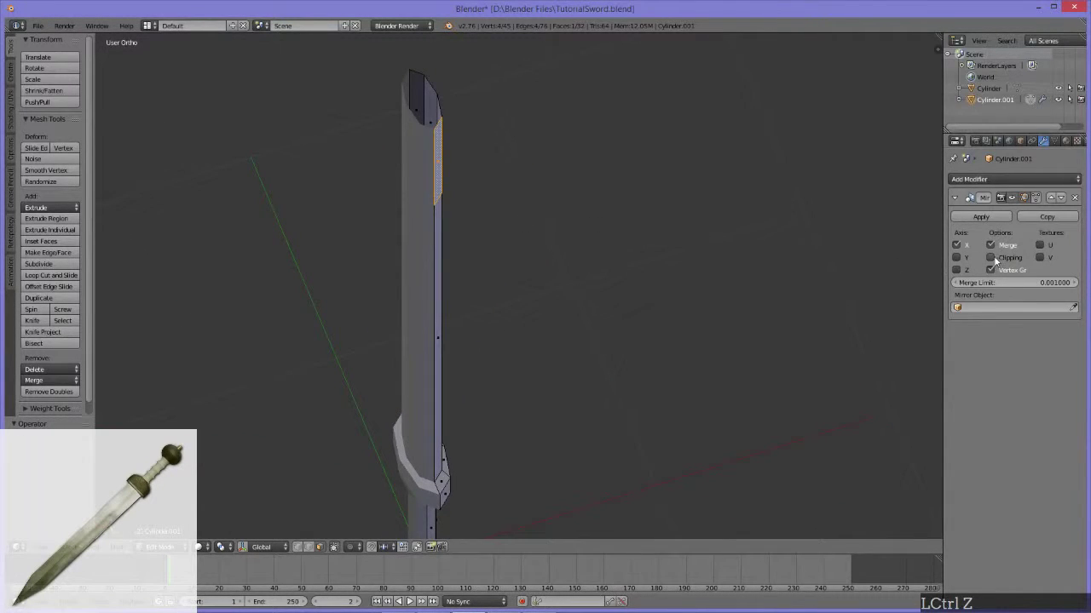
click(997, 260)
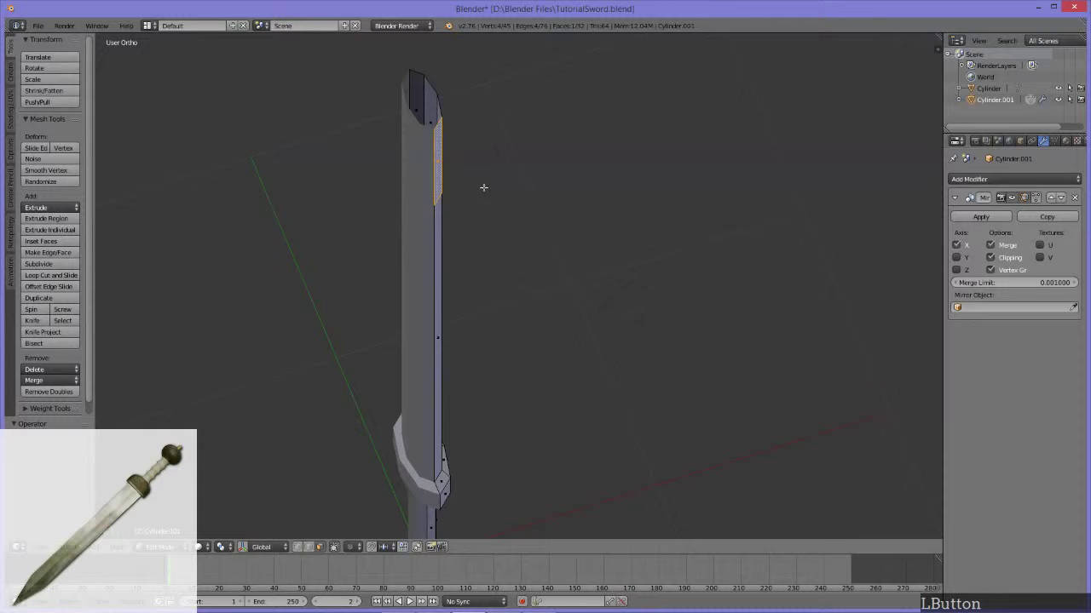
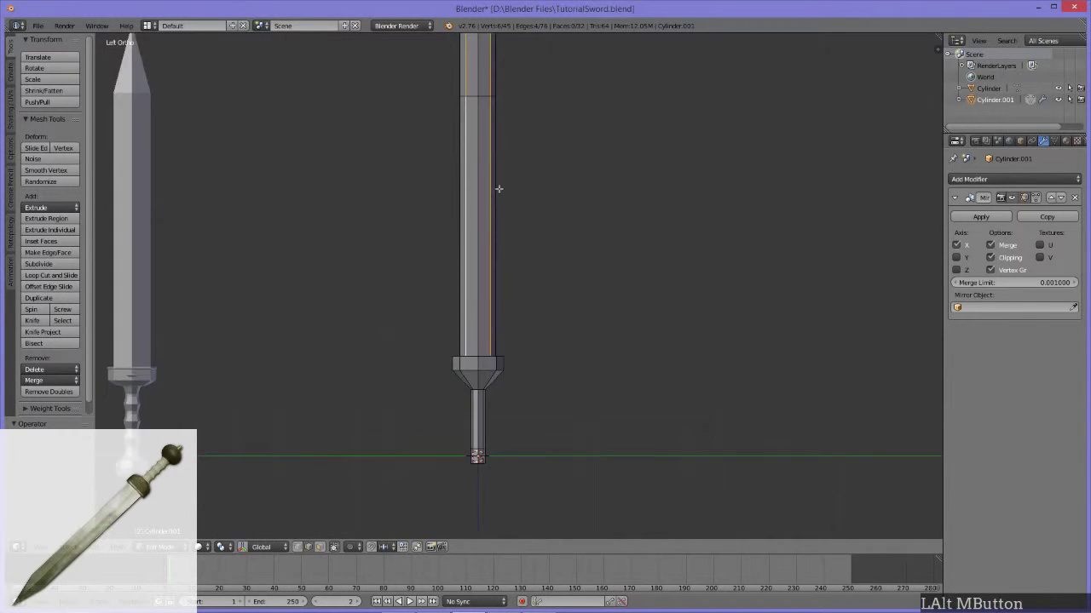
Bring up the delete menu for the blade's crosswise edges and switch to front view.
key(x)
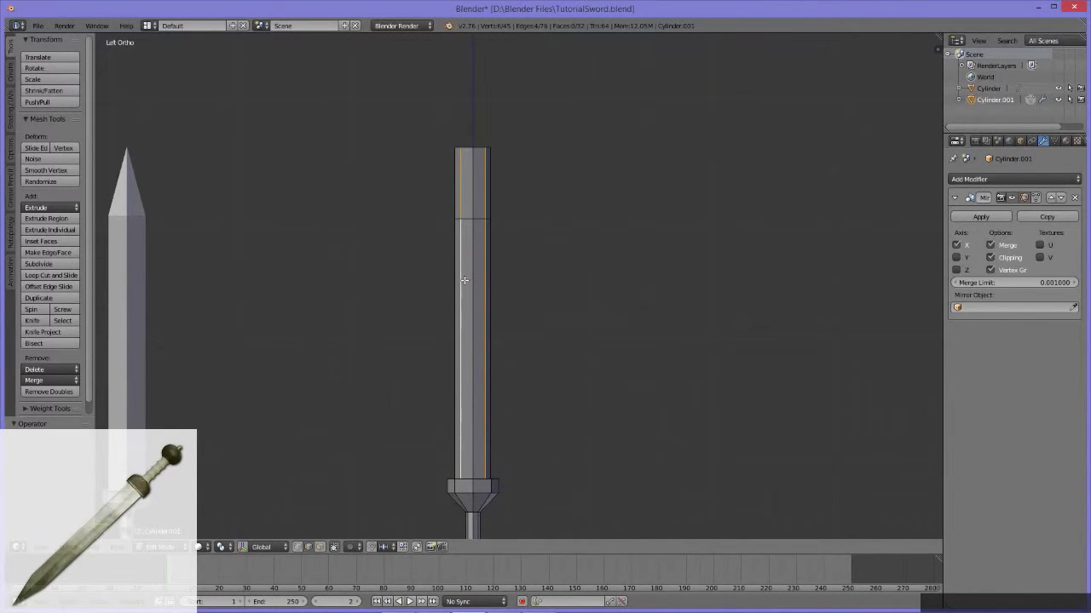
key(x)
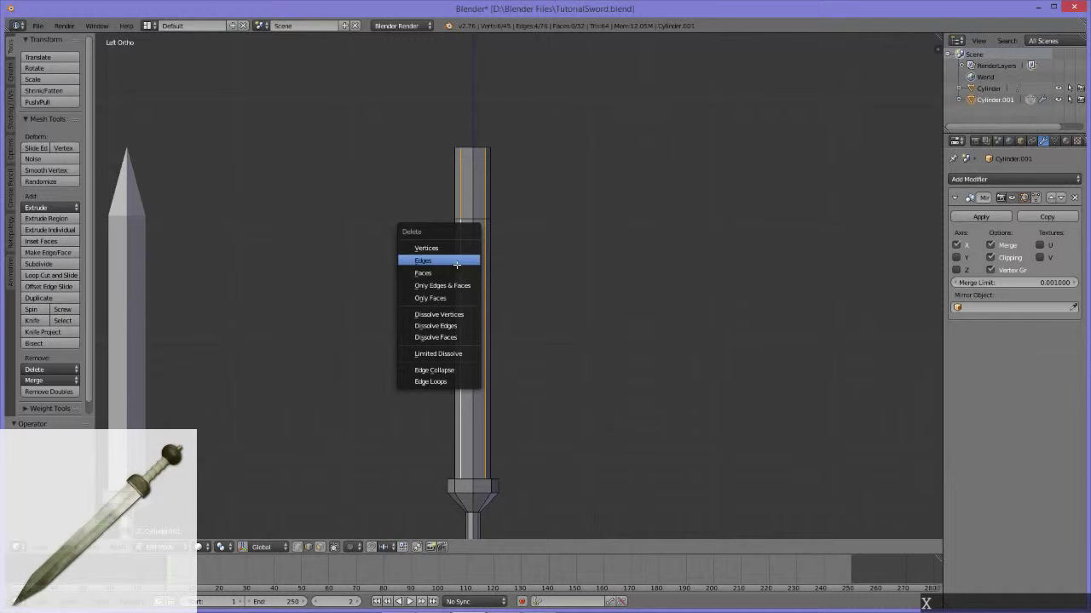
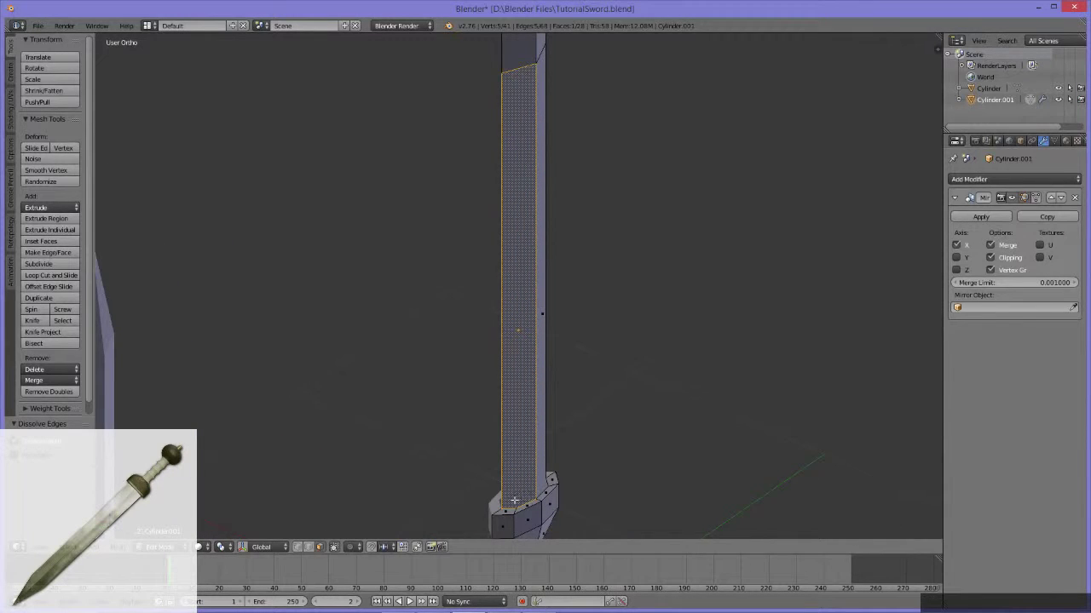
key(1)
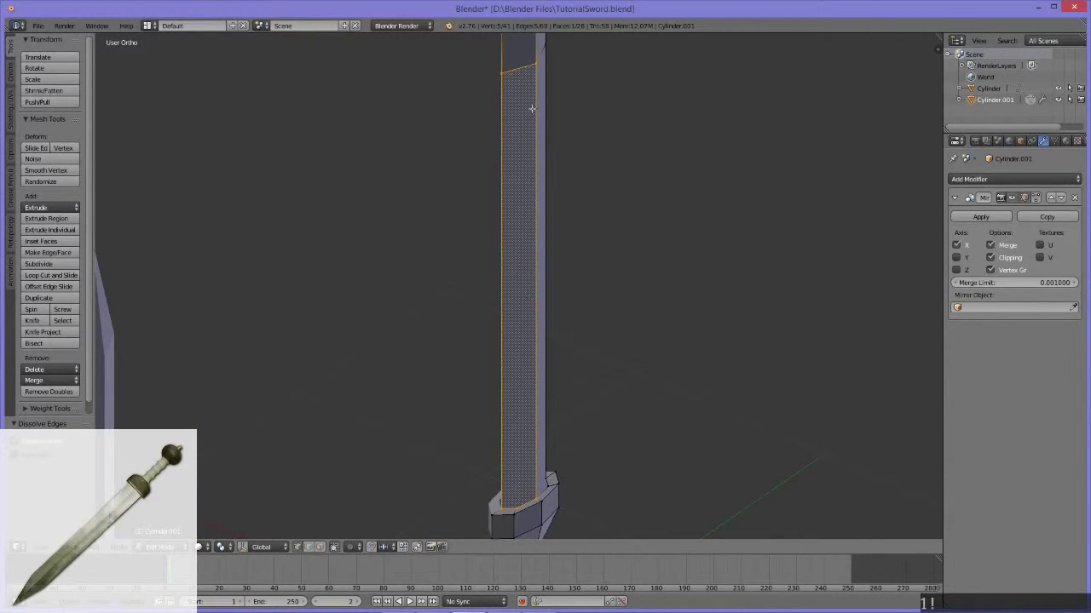
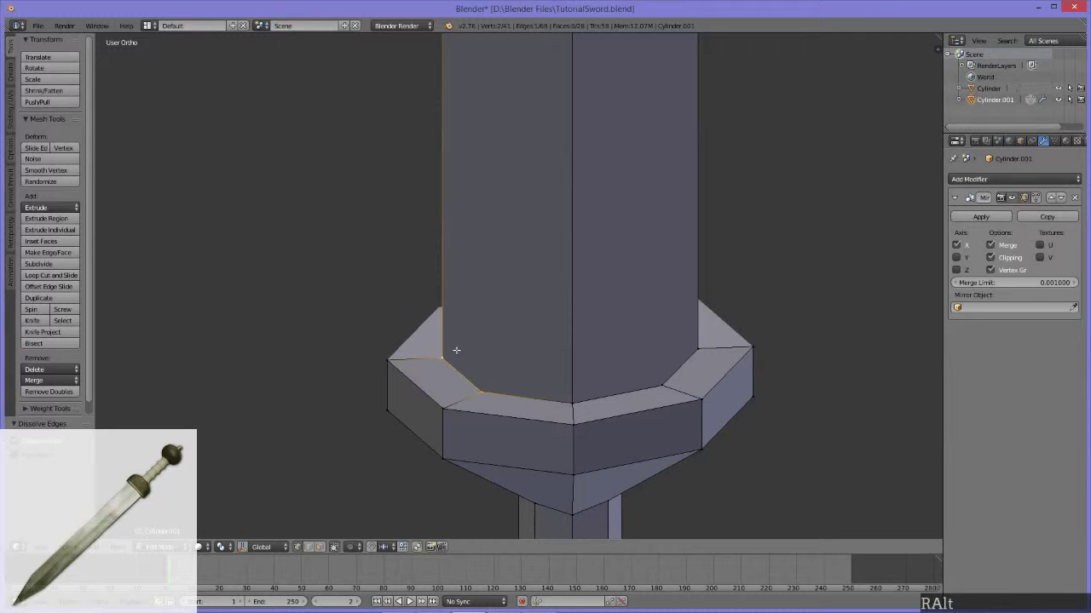
Bring up the Alt+M merge options for the doubled vertices at the blade-guard joint.
key(alt+m)
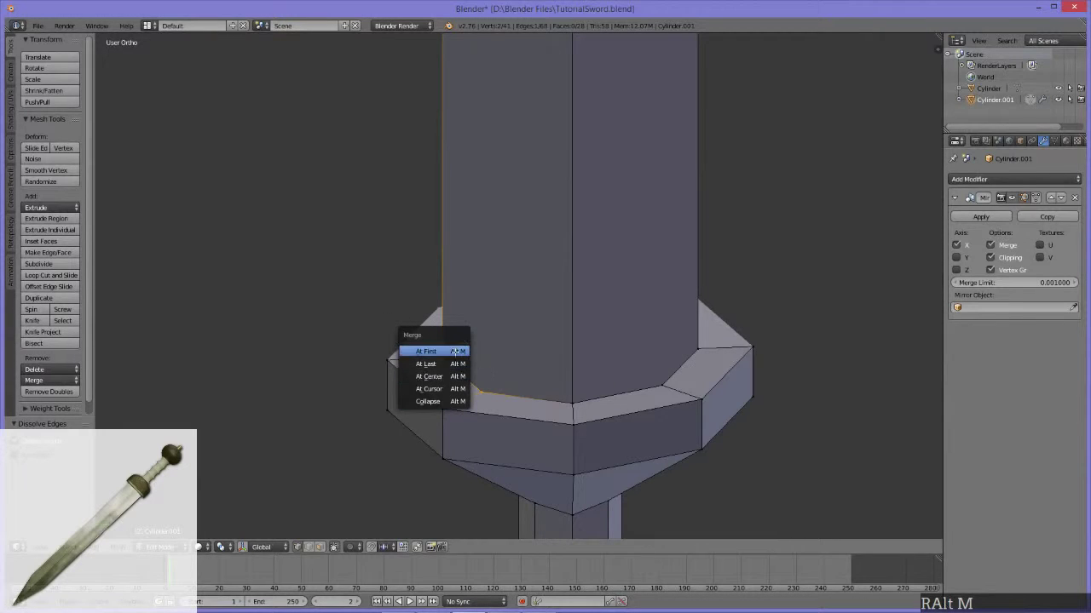
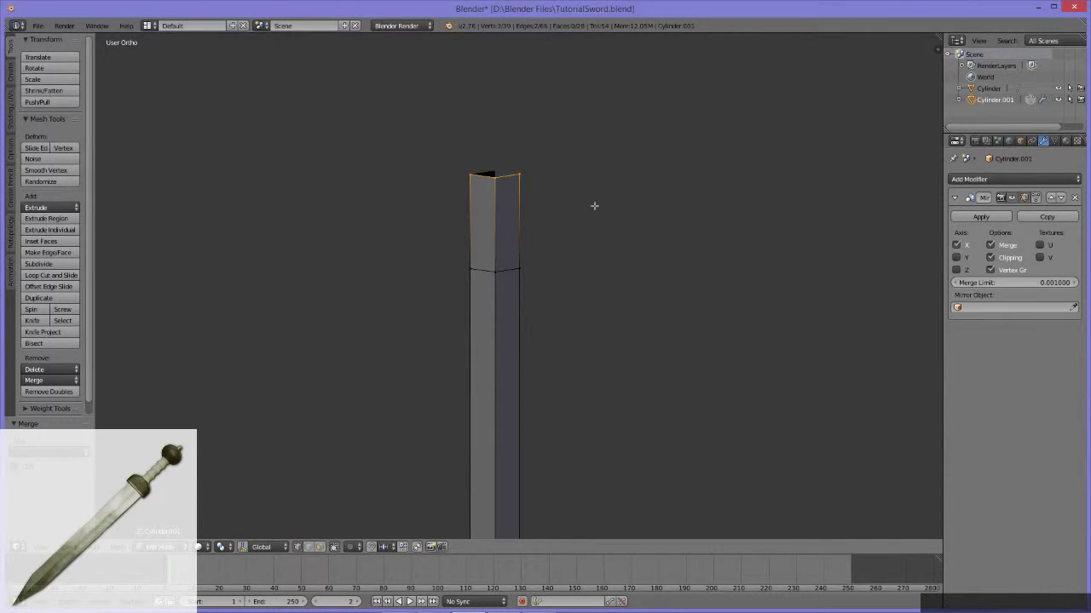
Bring up the Alt+M merge options for the blade's top vertices to form the tip.
key(alt+m)
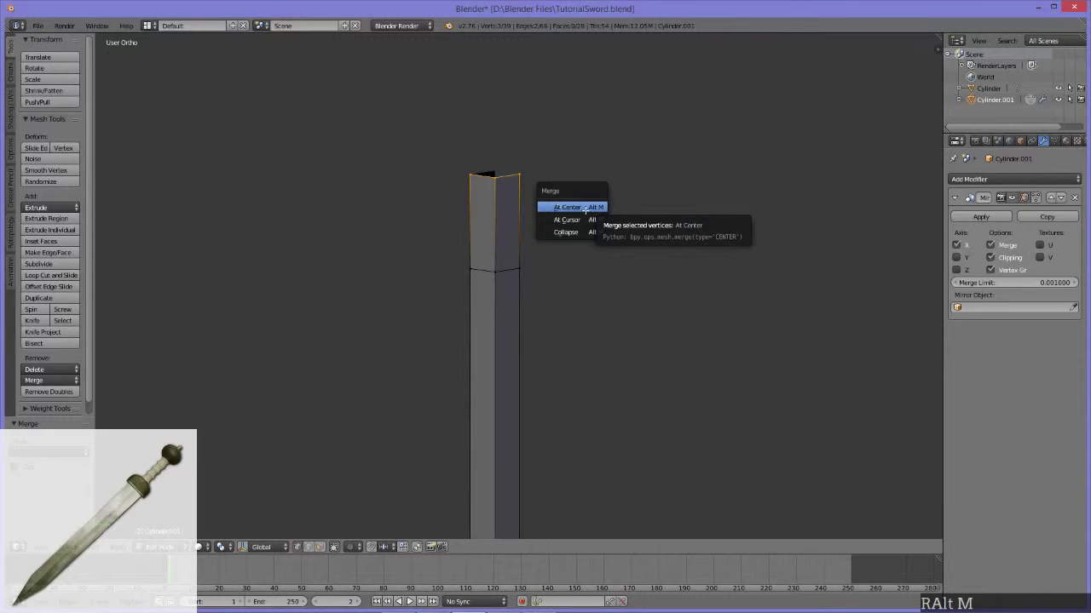
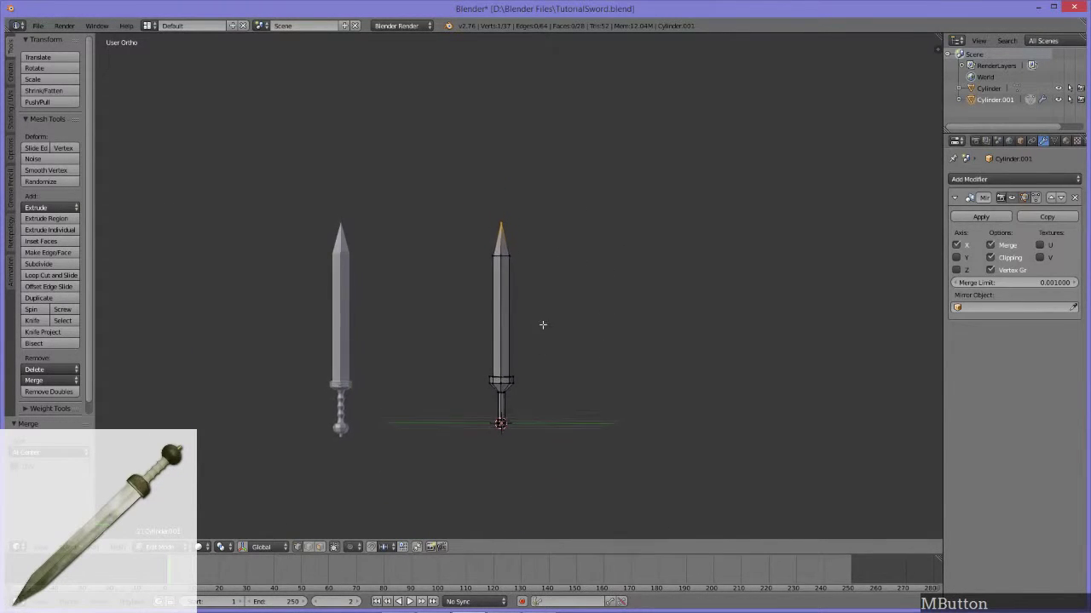
Move the merged tip vertex along the X axis to centre the blade's sharp point.
middle_click(525, 273)
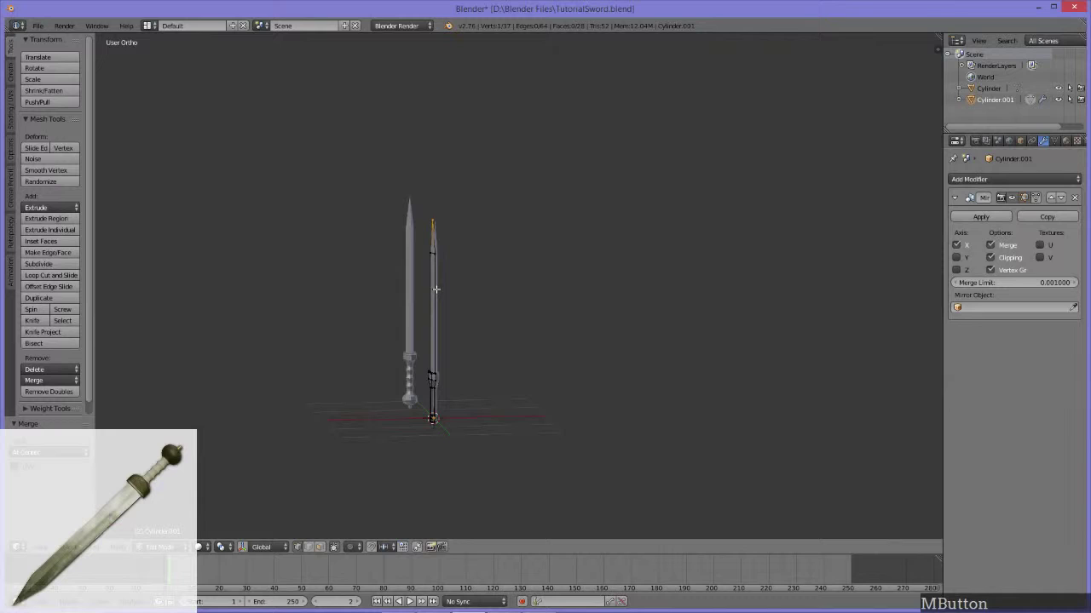
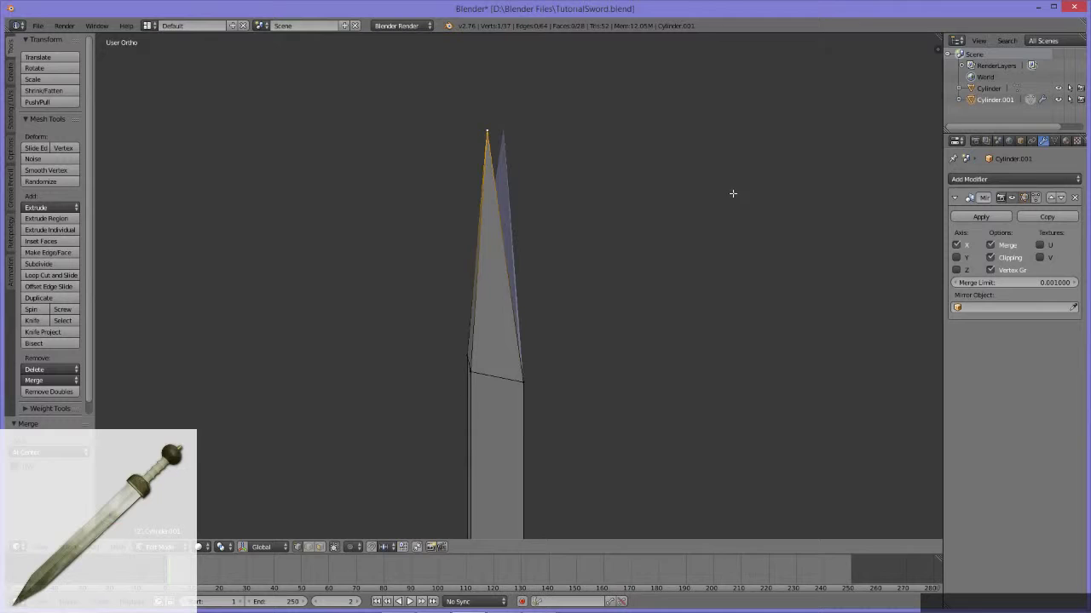
middle_click(656, 219)
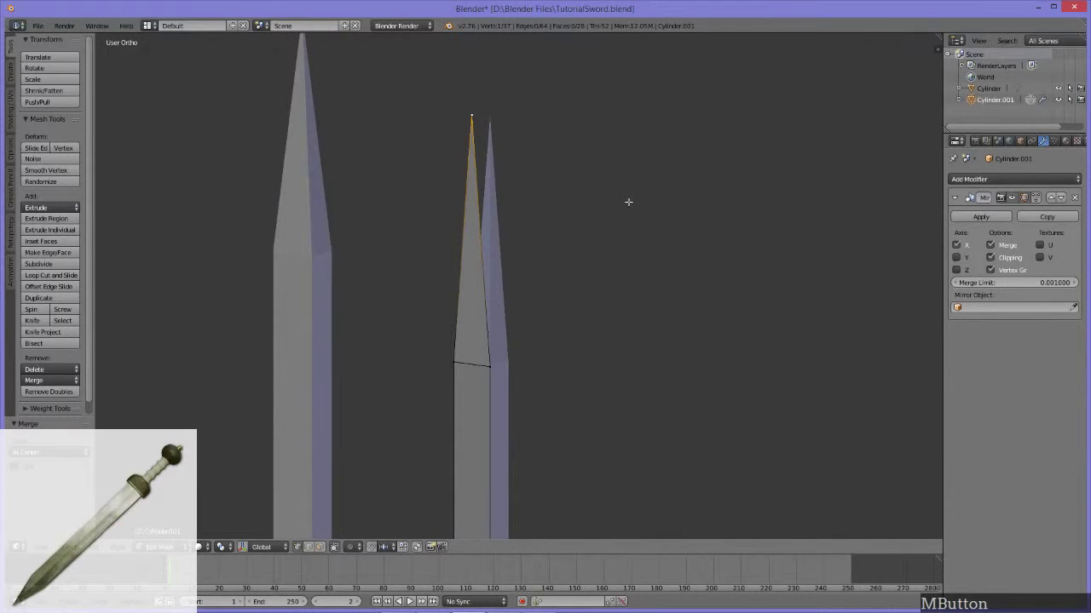
key(g)
key(x)
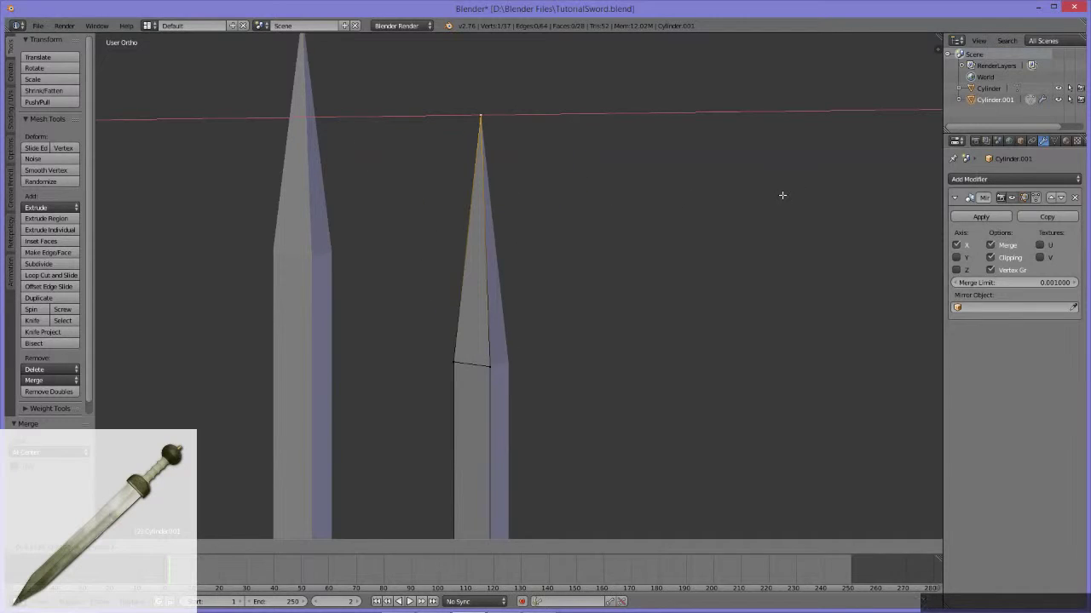
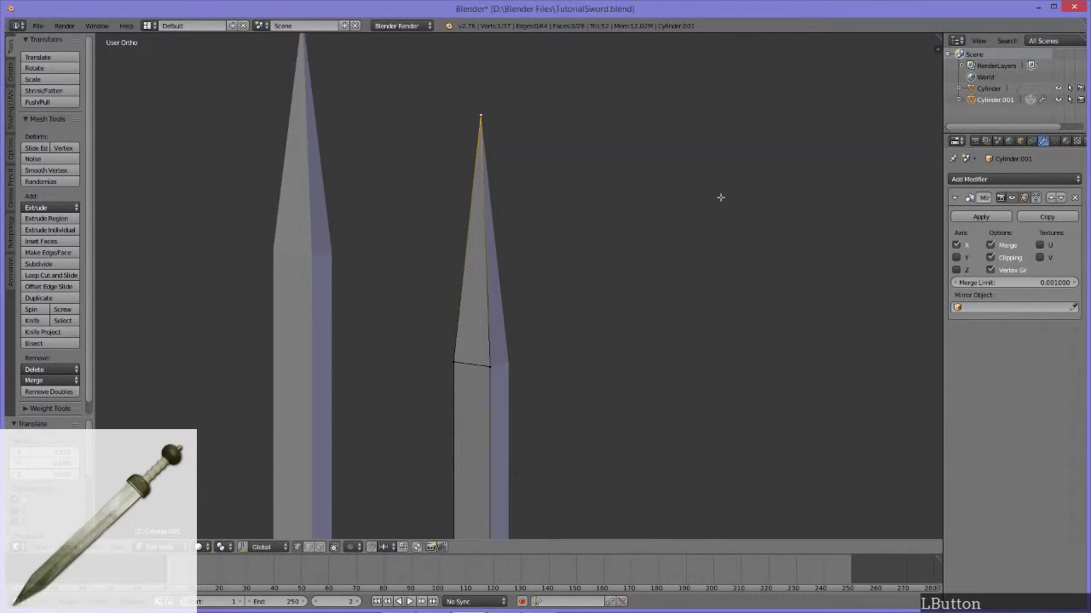
Nudge the tip vertex further along X, then view the whole sword and handle.
key(g)
key(x)
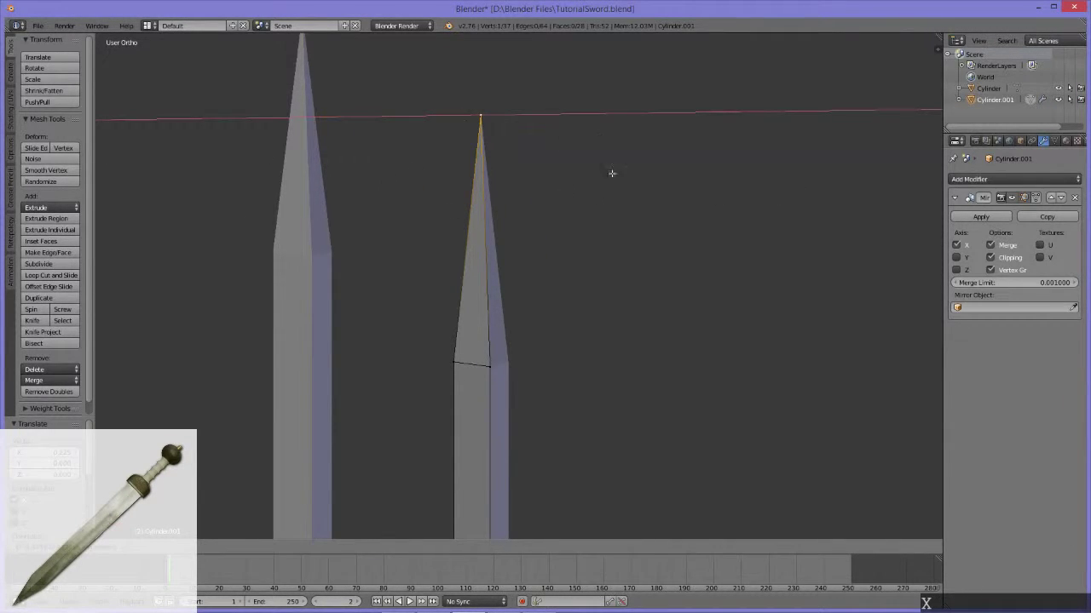
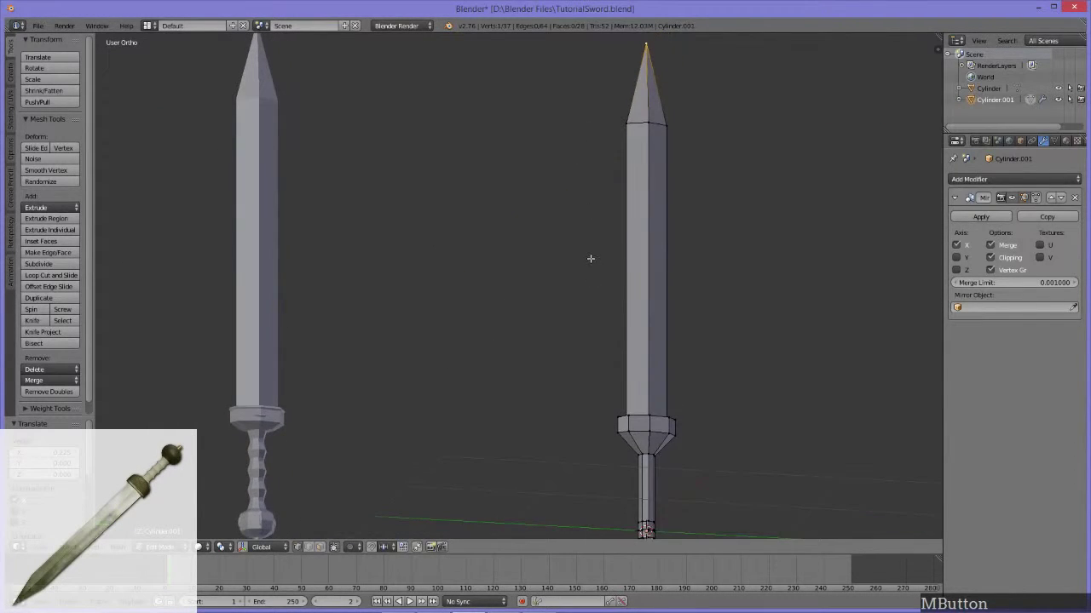
middle_click(553, 312)
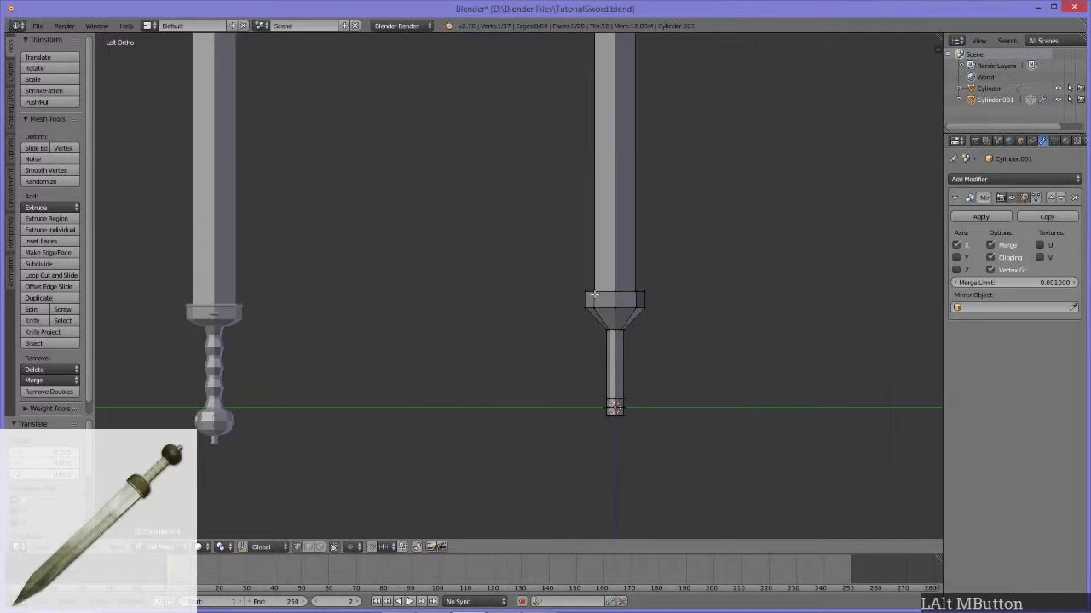
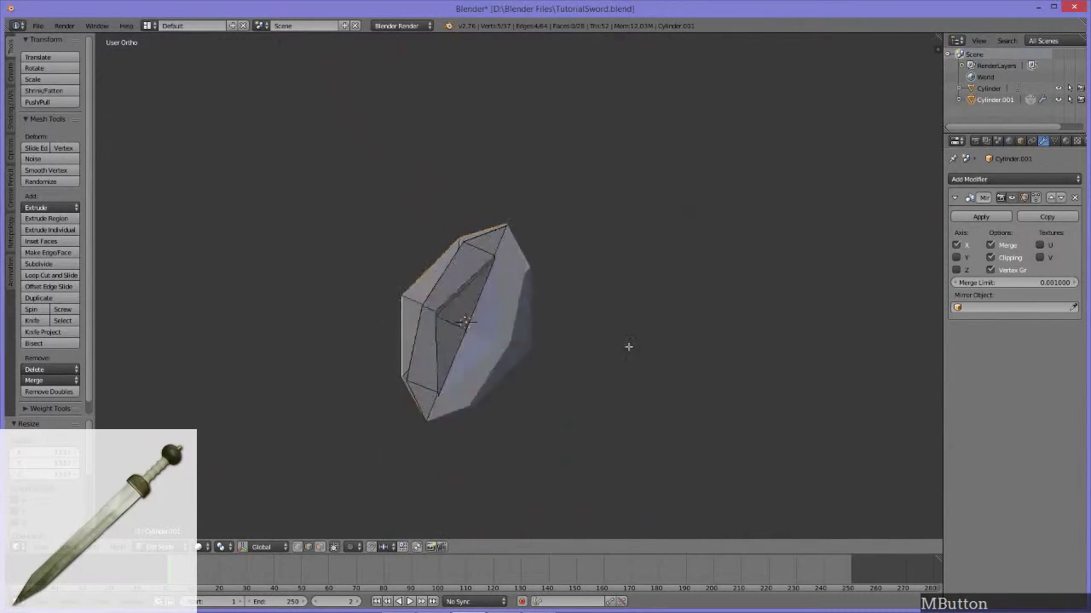
Apply the Mirror modifier in Object Mode so both blade halves become real geometry.
key(ctrl+z)
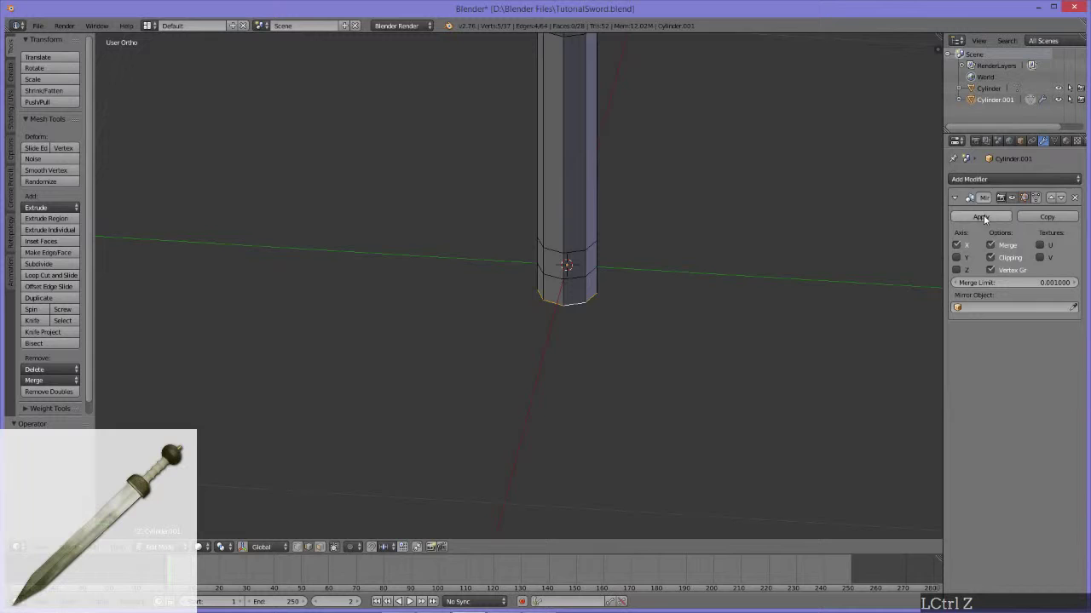
click(988, 219)
key(Tab)
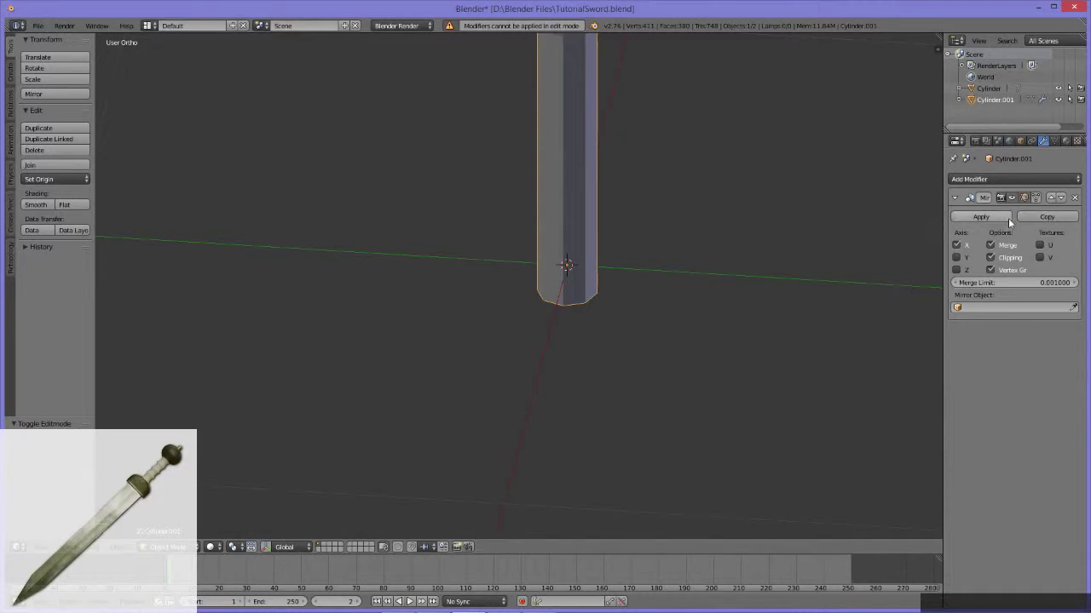
click(985, 221)
middle_click(597, 275)
key(Tab)
middle_click(559, 226)
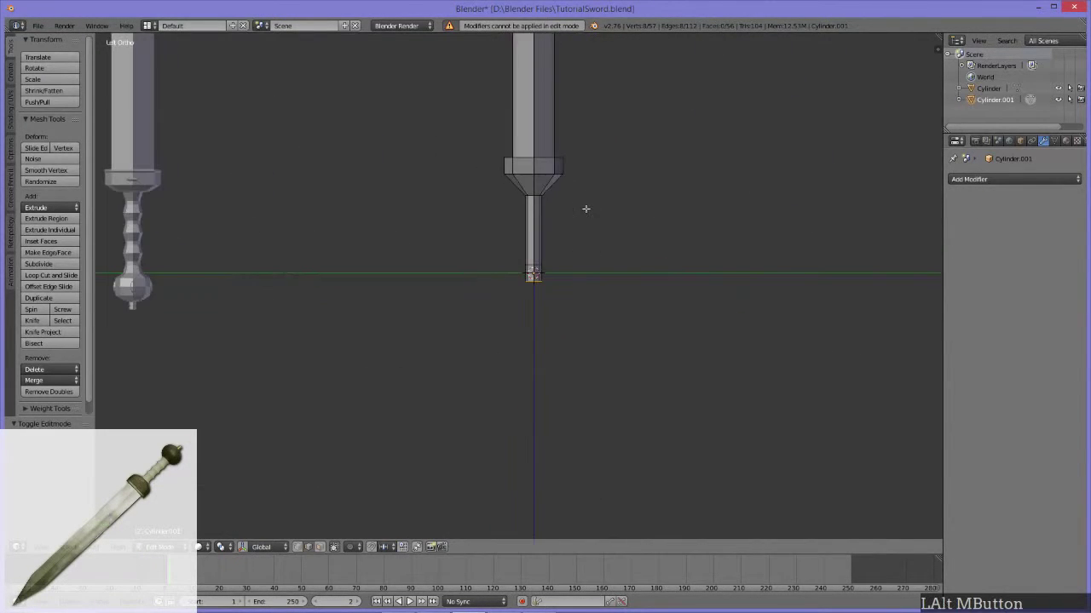
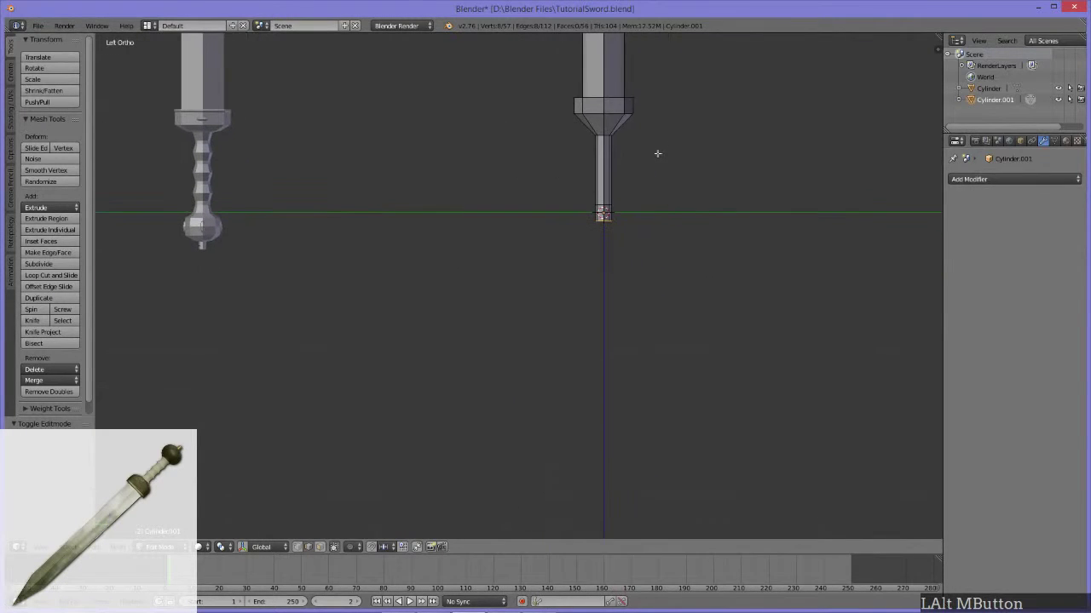
Extend the handle bottom straight down along Z and dissolve its extra edge rings.
key(g)
key(z)
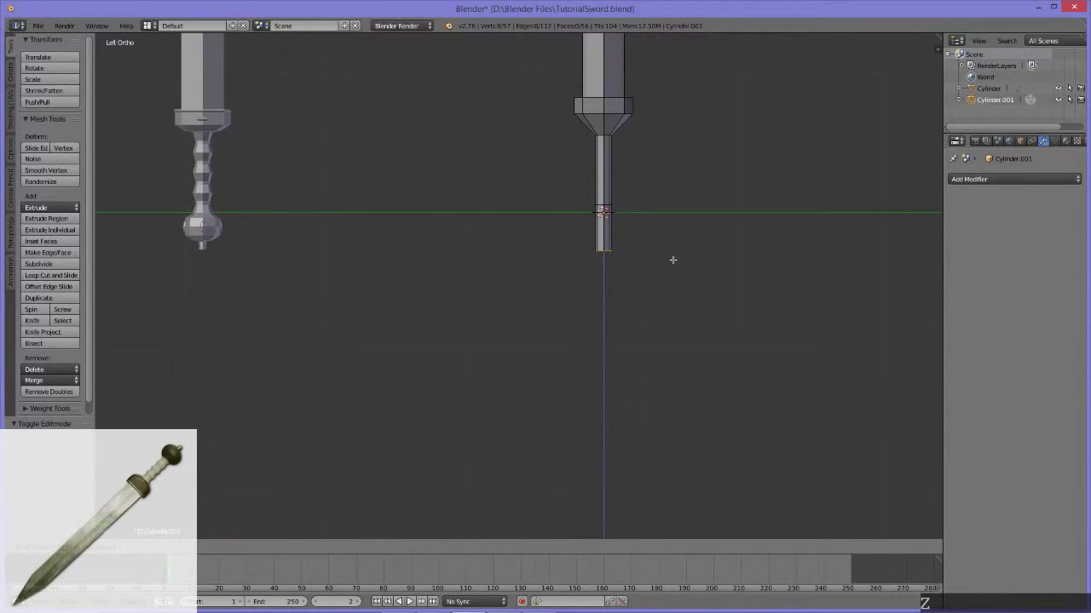
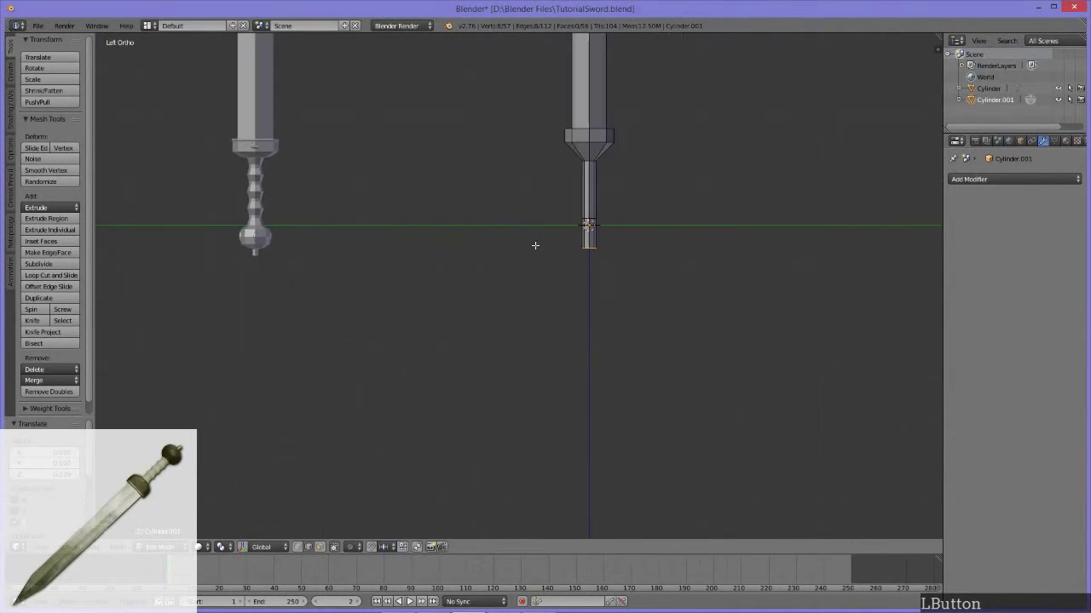
click(627, 189)
key(x)
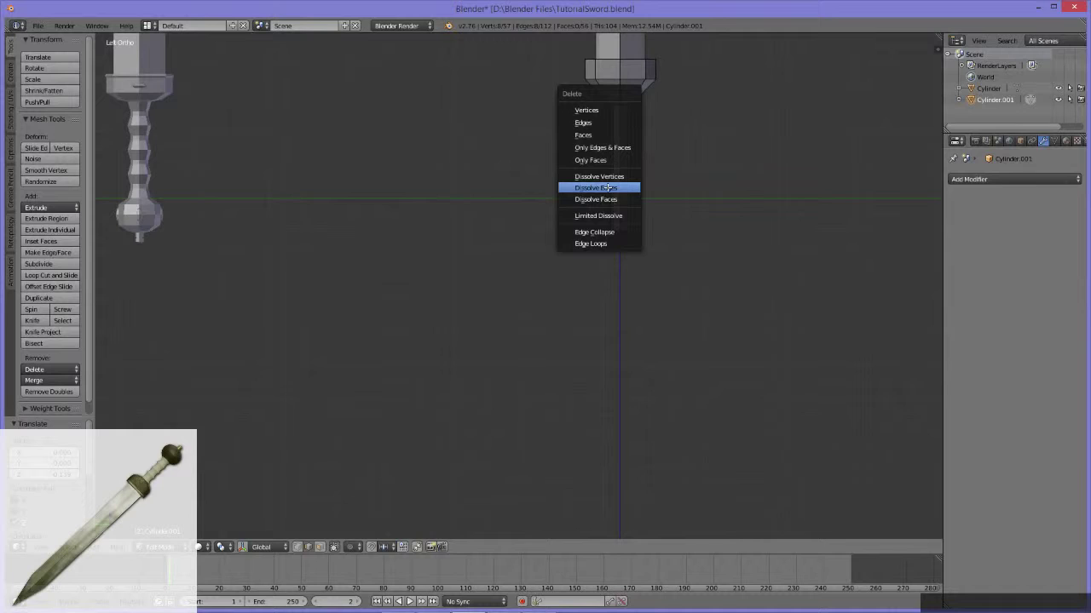
click(608, 190)
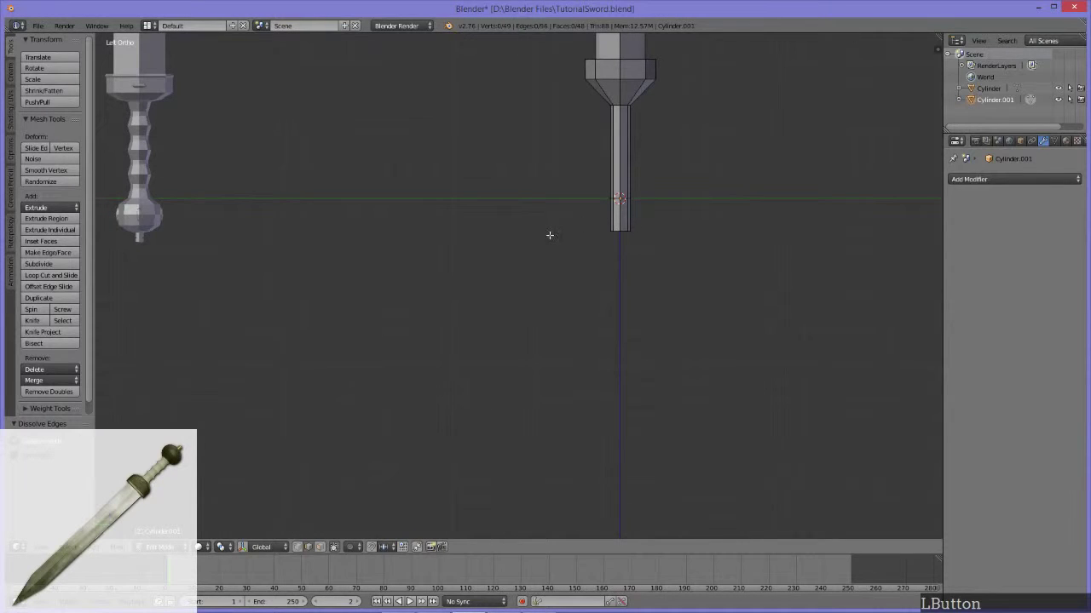
Cut one new edge loop near the handle's lower end.
middle_click(620, 254)
key(ctrl+r)
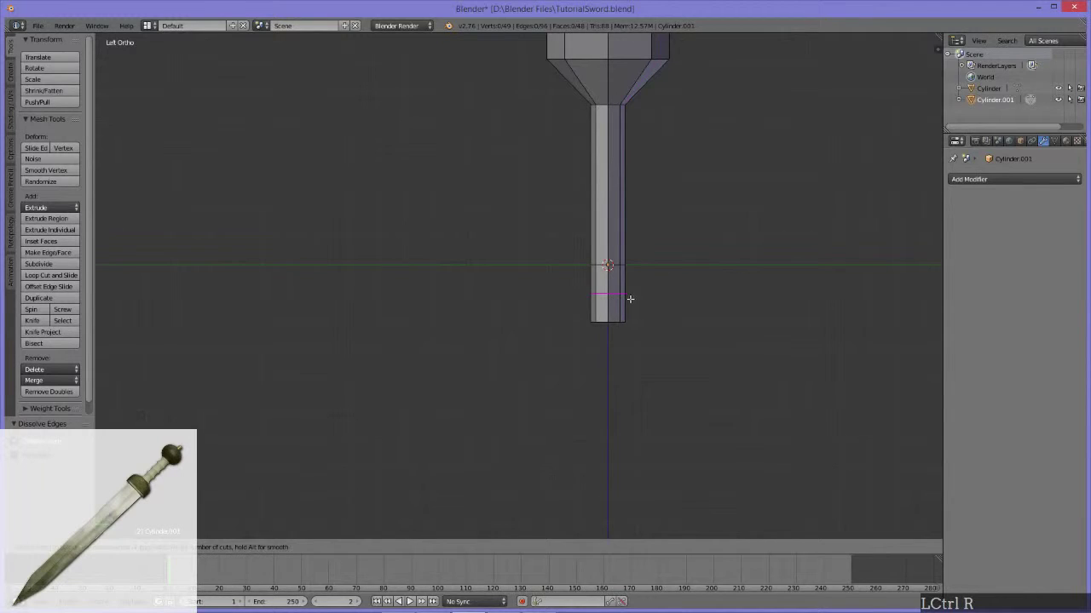
click(628, 300)
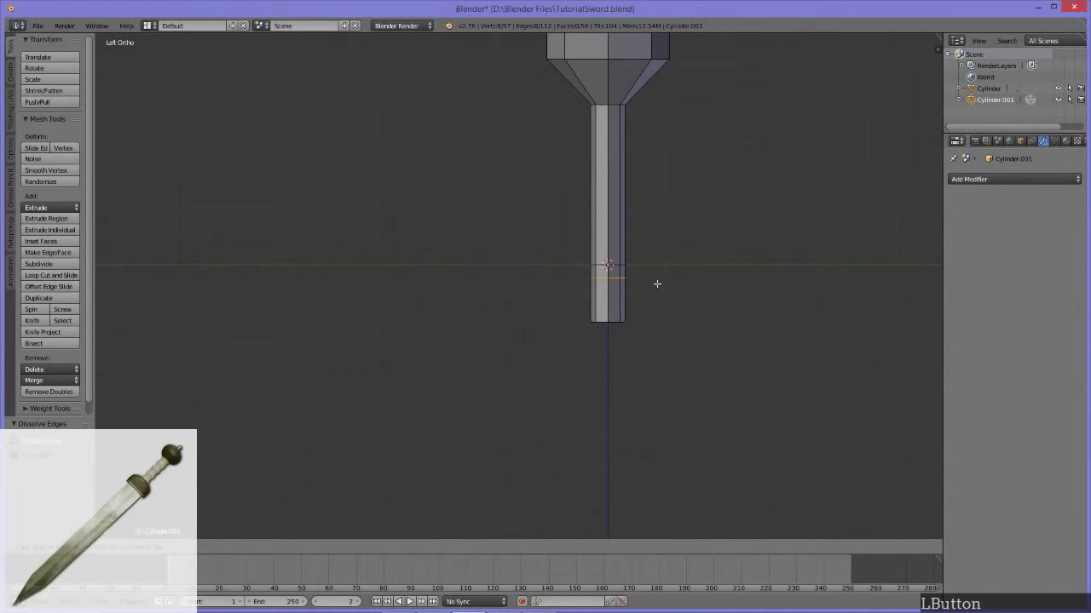
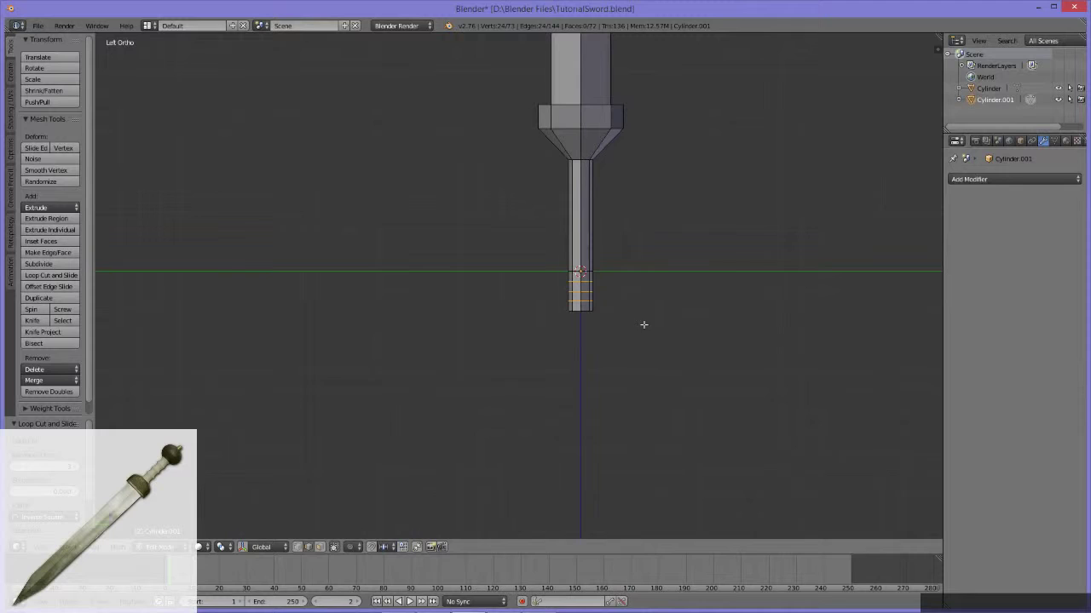
Scale the handle's bottom rings outward into a rounded, faceted pommel knob.
middle_click(615, 292)
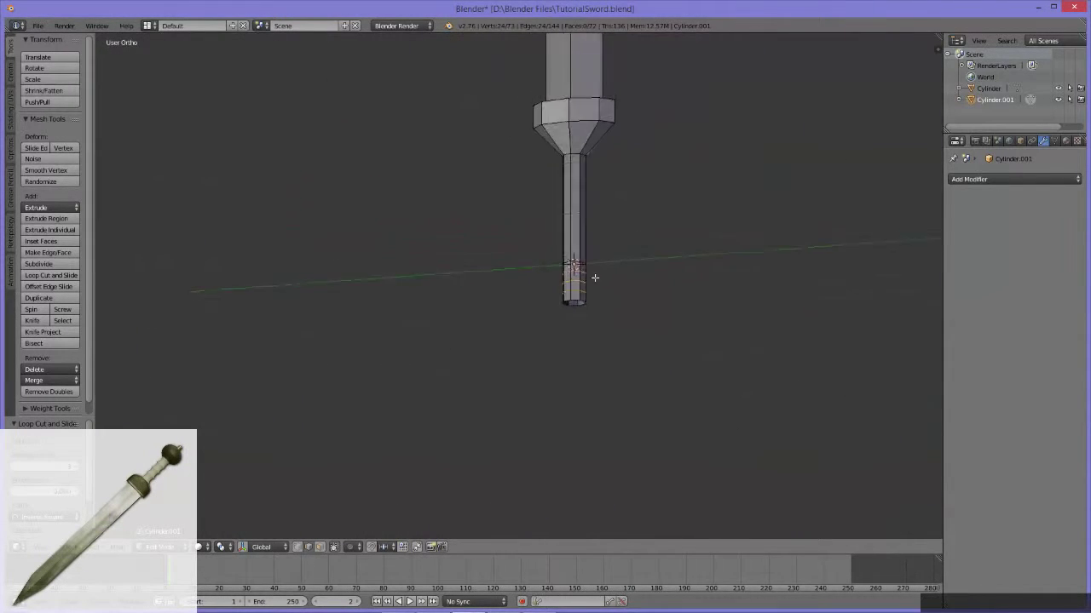
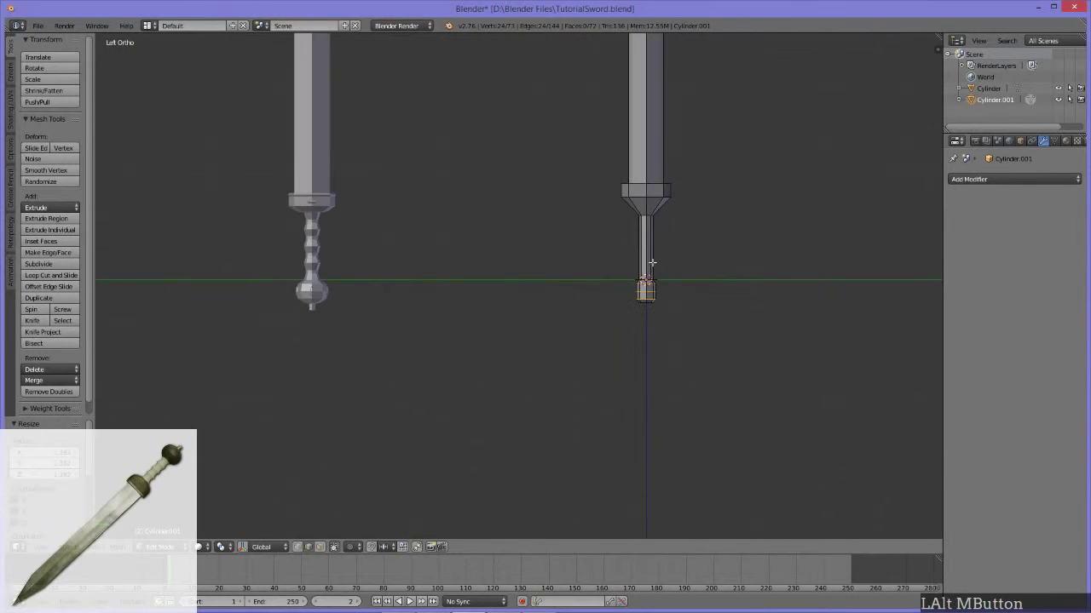
key(s)
click(828, 284)
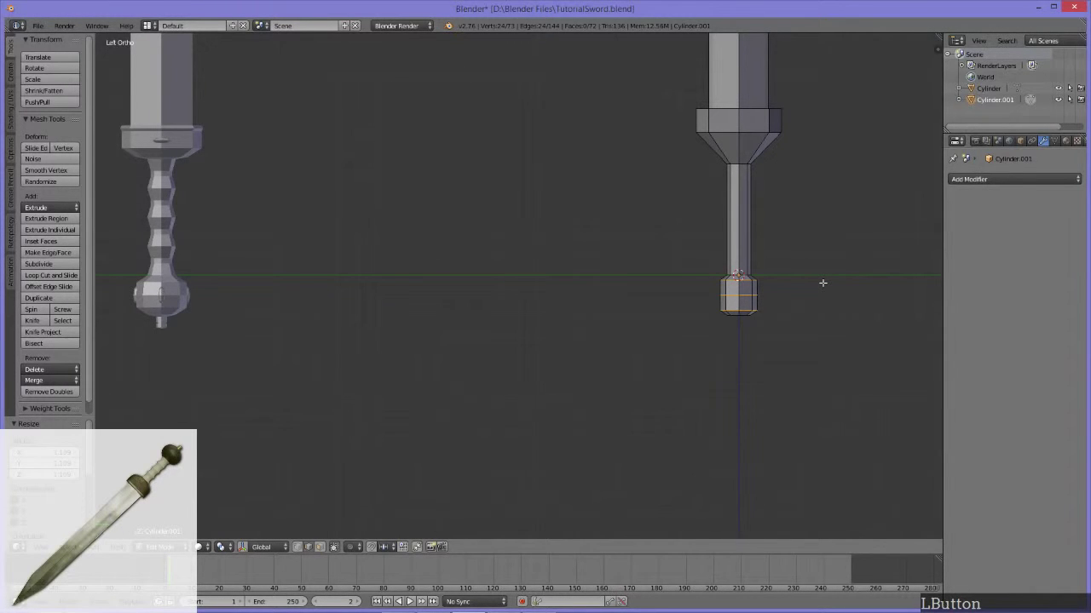
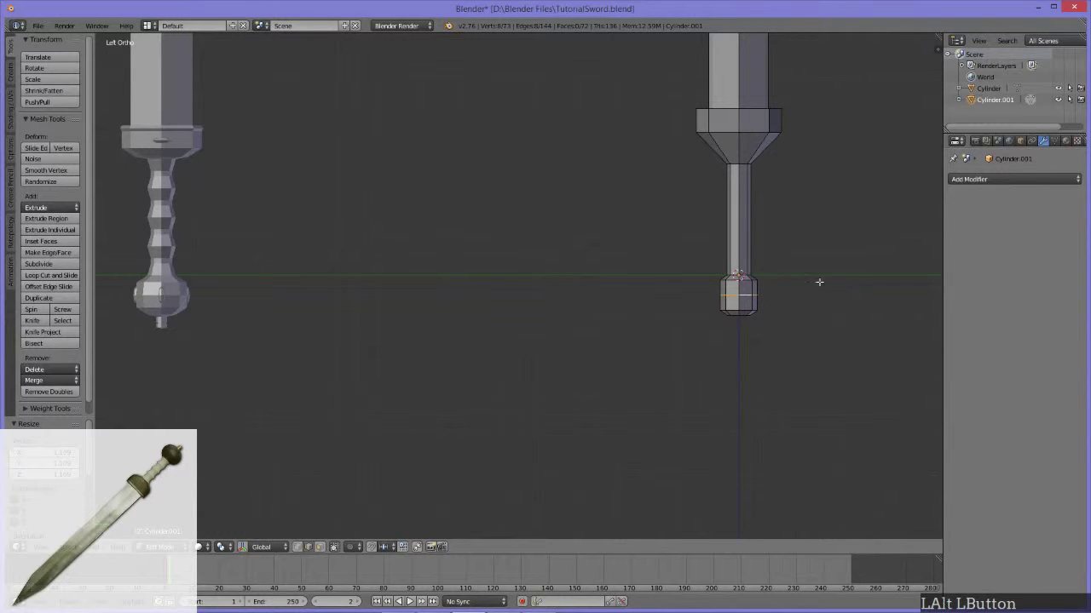
key(s)
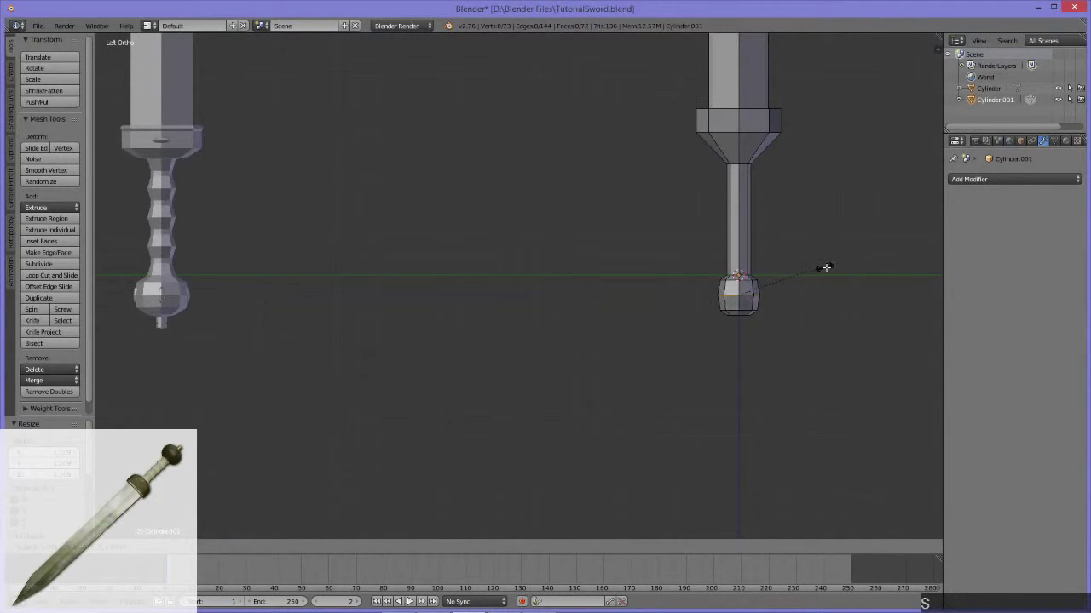
click(828, 269)
middle_click(809, 275)
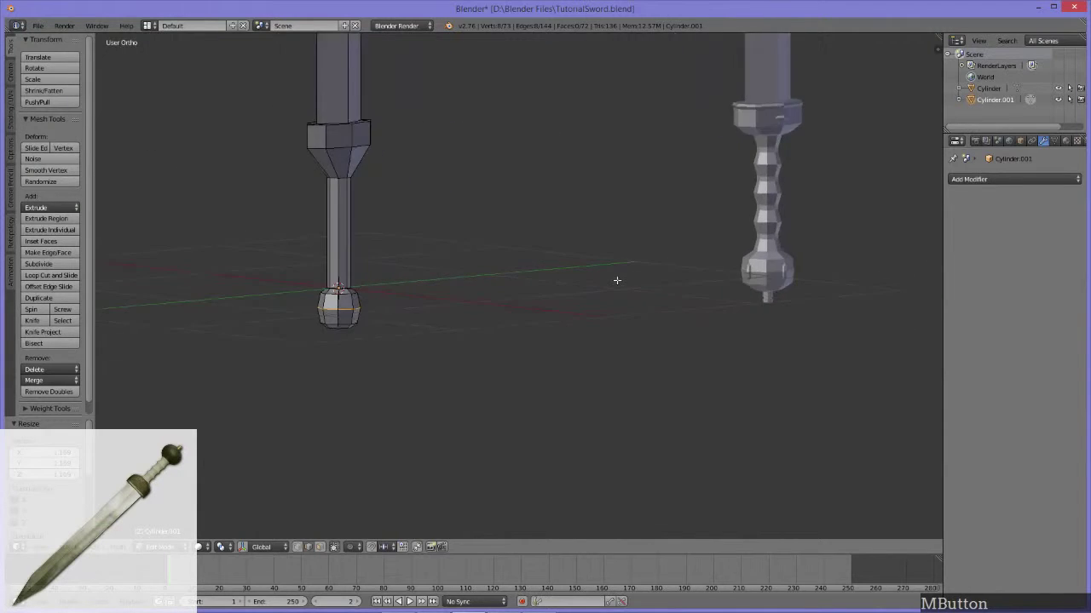
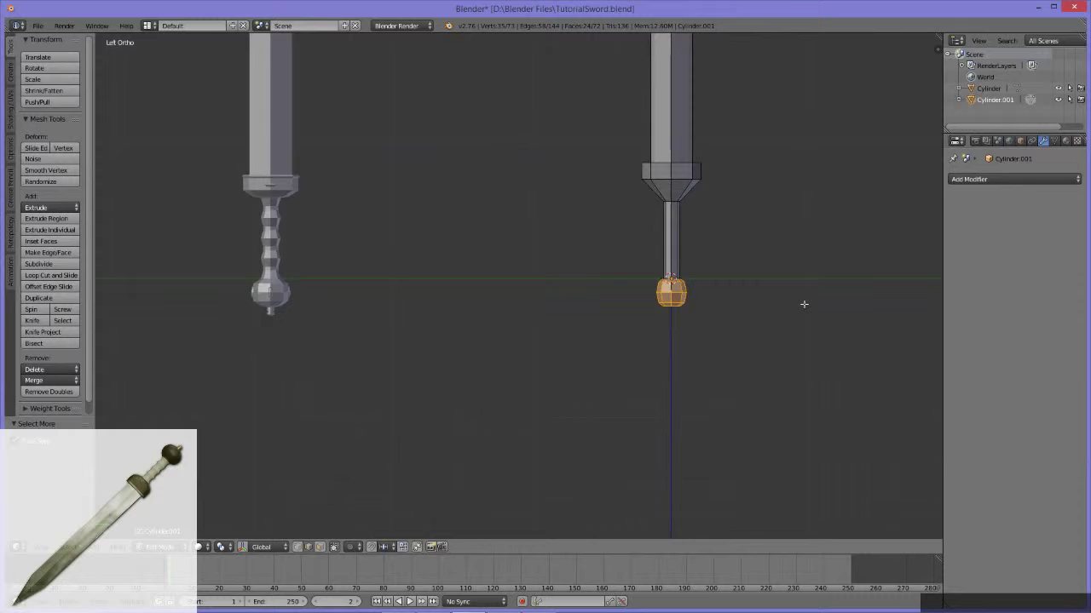
Resize the pommel's bottom and middle rings to round it into a faceted ball.
key(s)
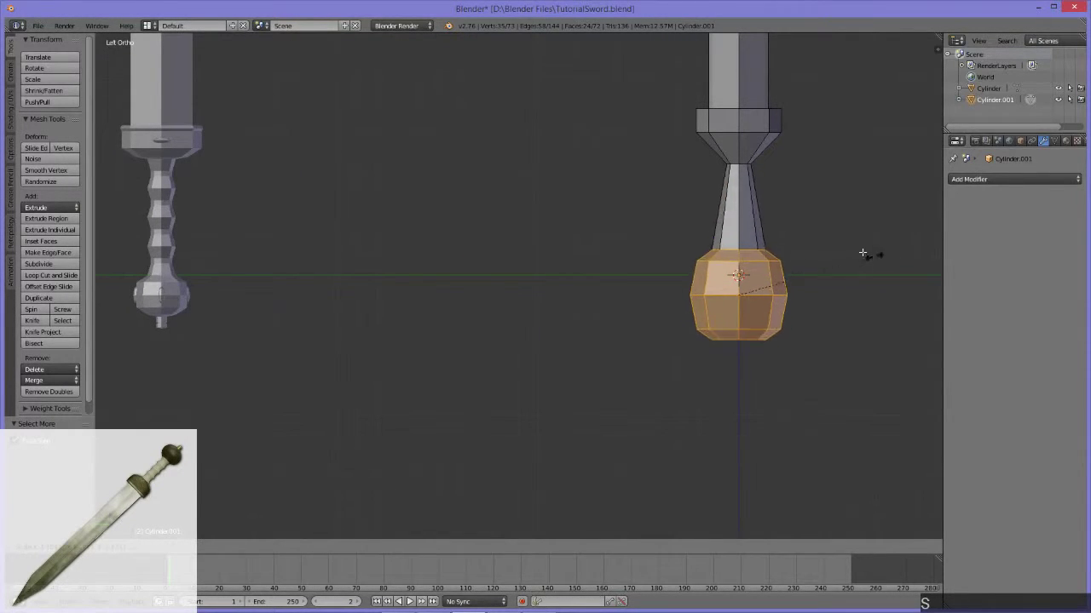
key(Escape)
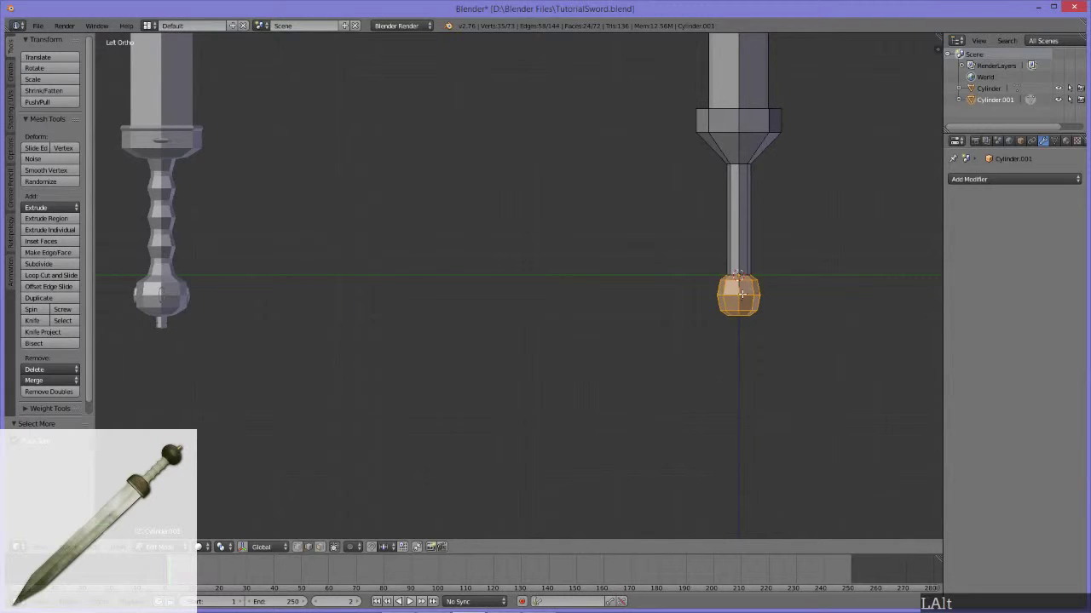
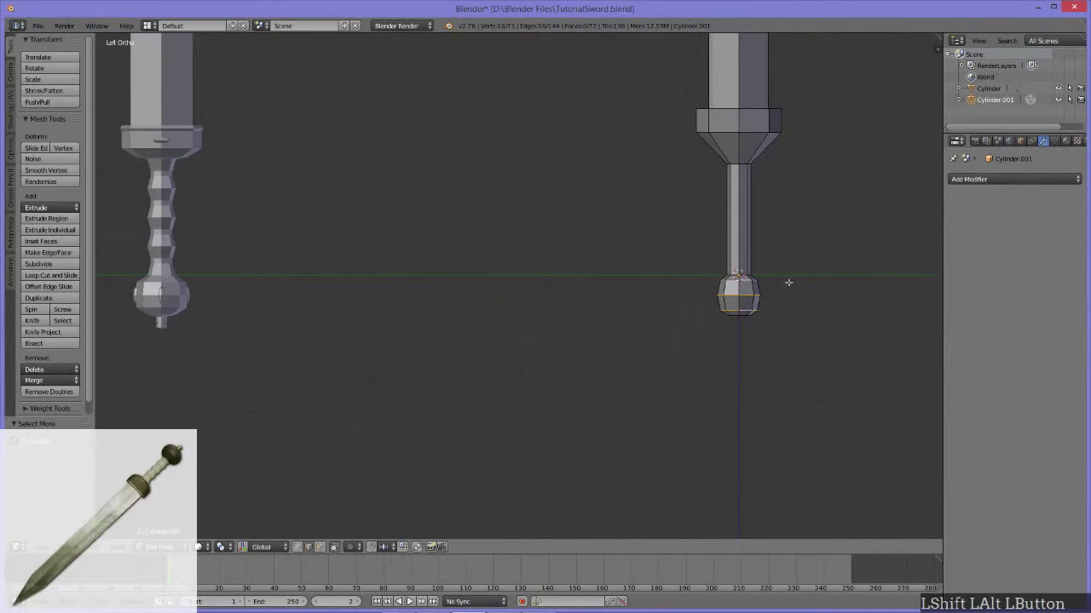
key(s)
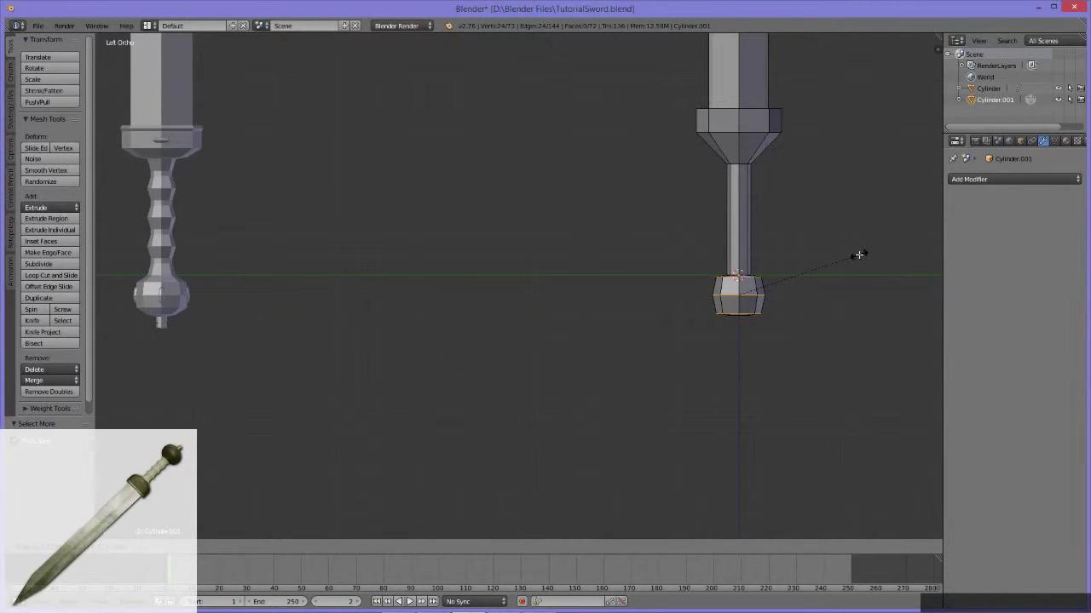
key(shift+z)
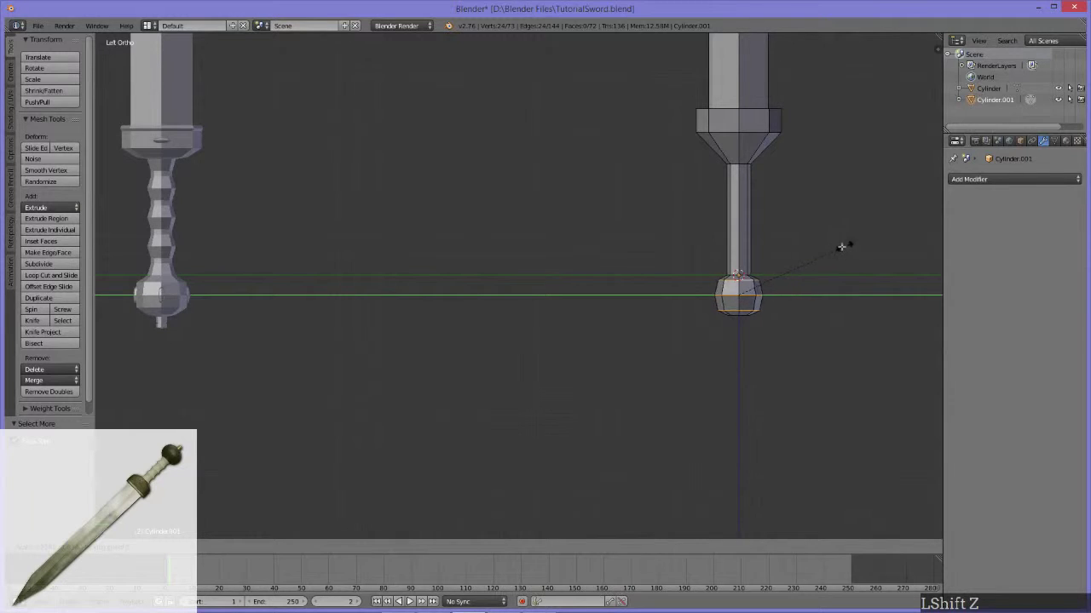
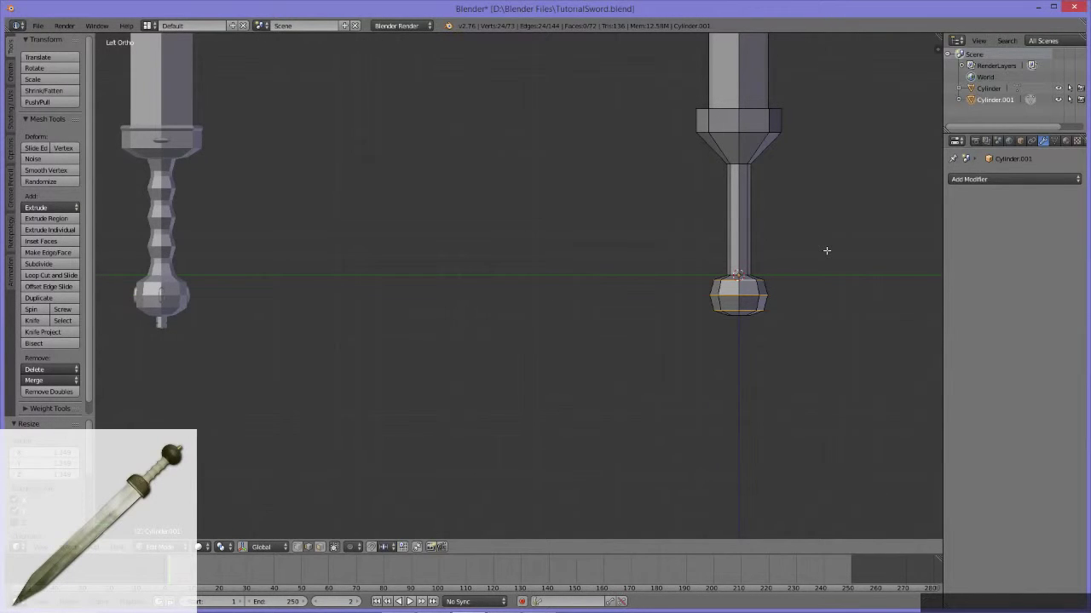
key(s)
key(z)
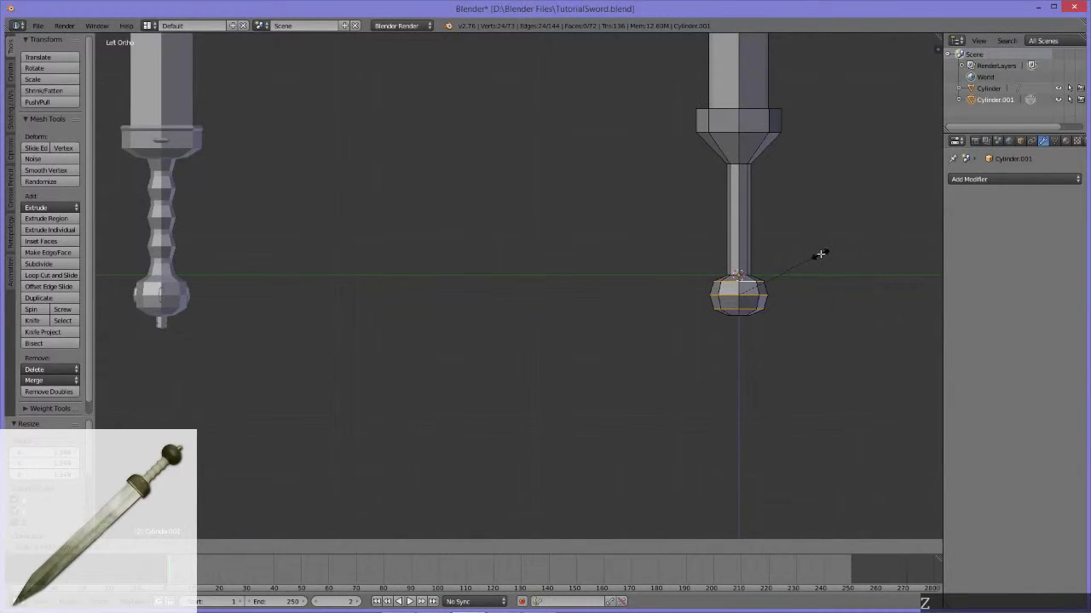
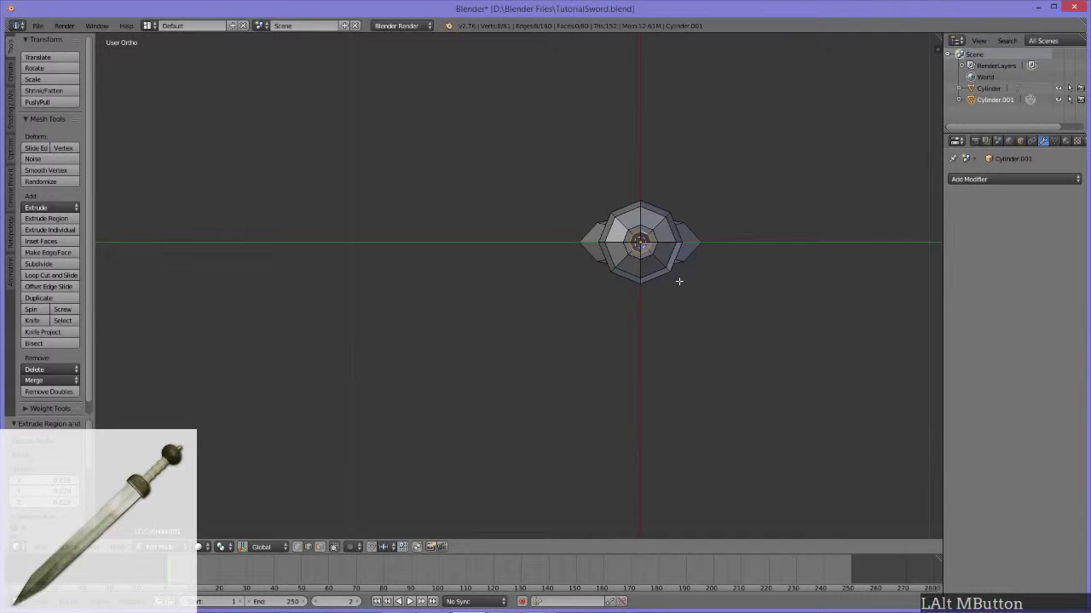
Shrink the extruded bottom face and pull it down into a narrow end cap.
key(s)
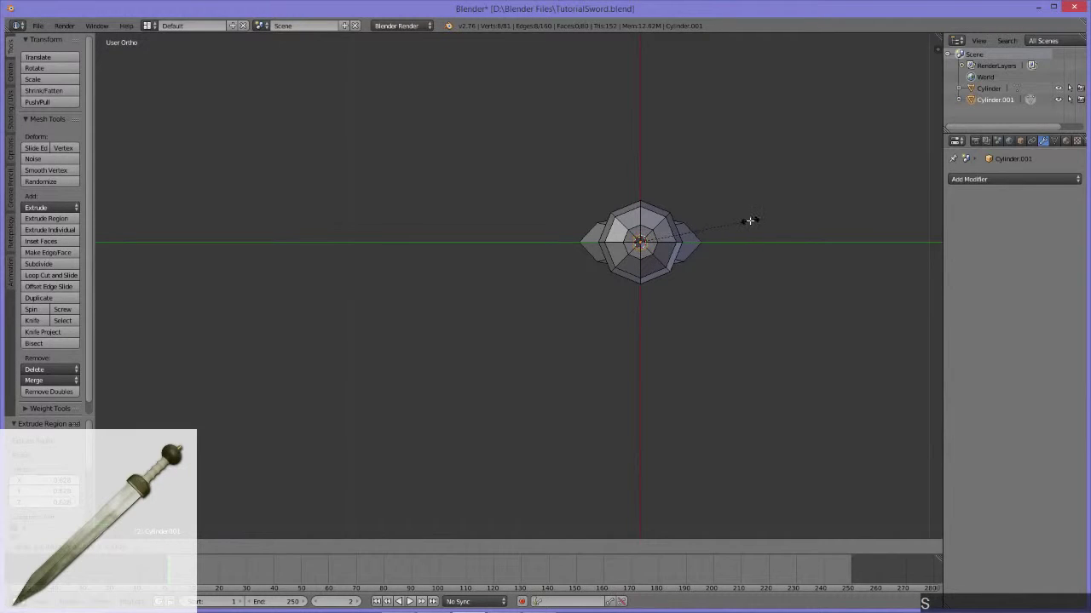
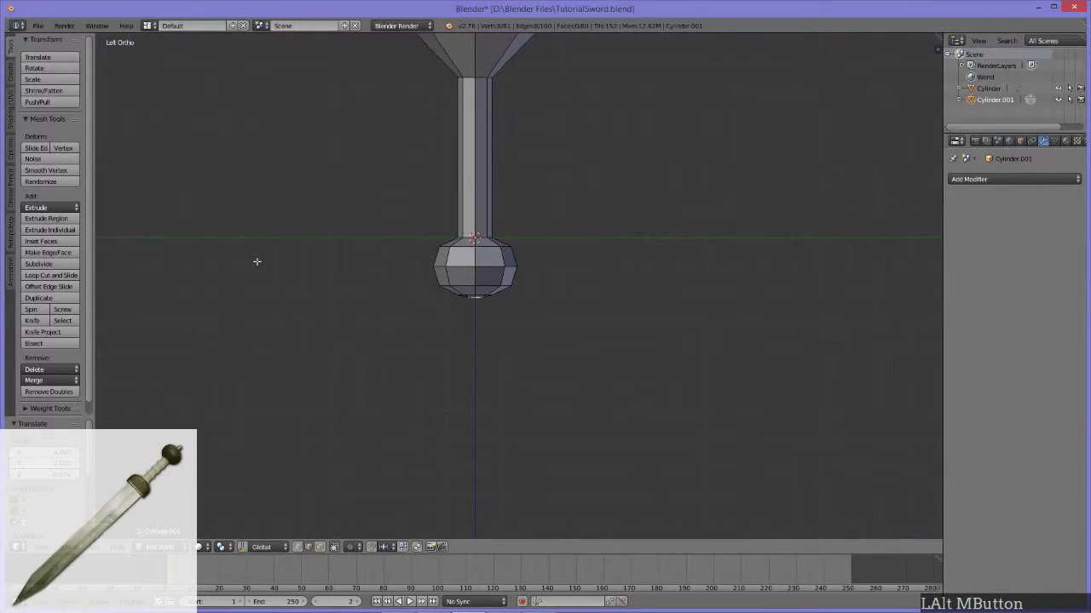
key(s)
key(z)
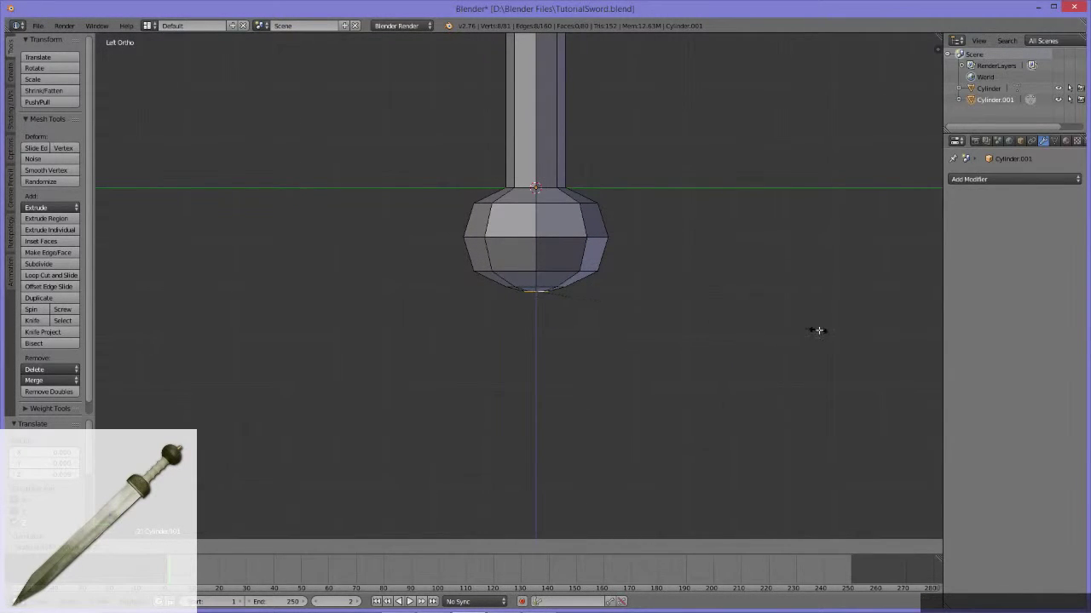
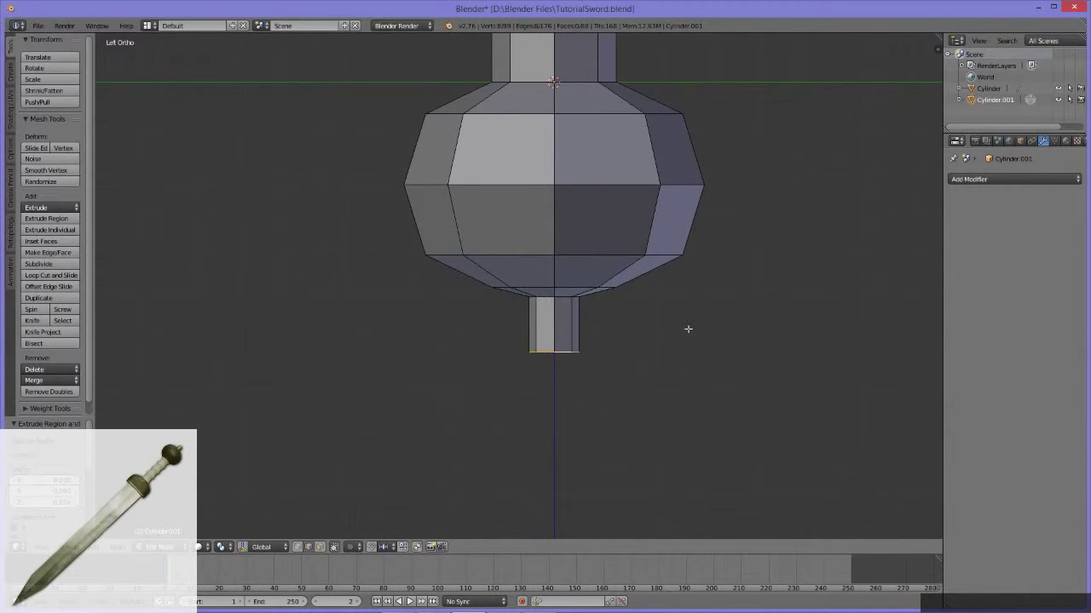
Add a loop cut around the end cap and widen its lower ring into a lip.
key(ctrl+r)
click(558, 324)
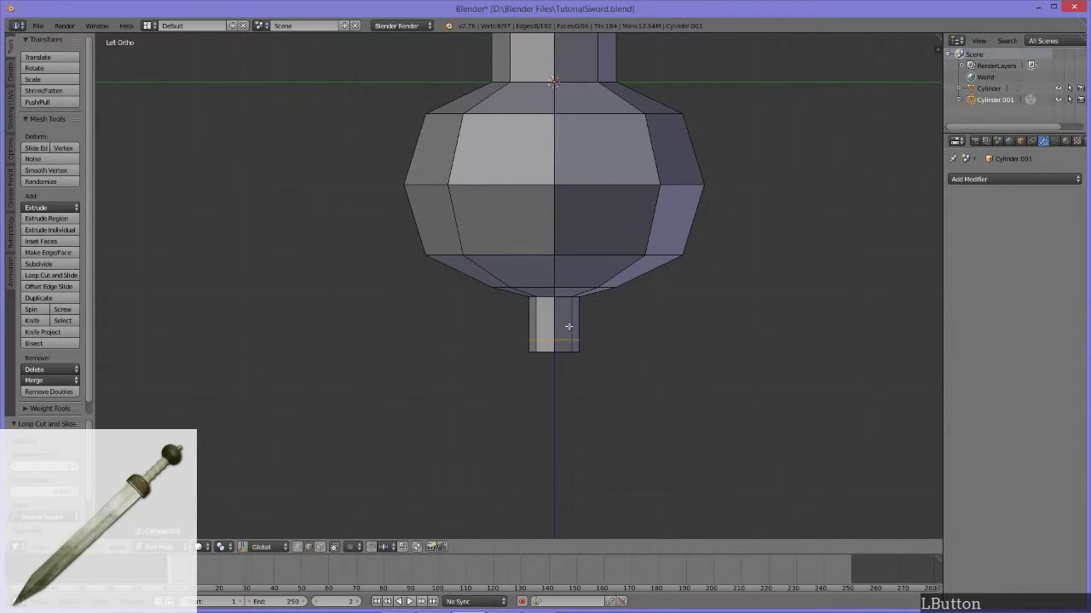
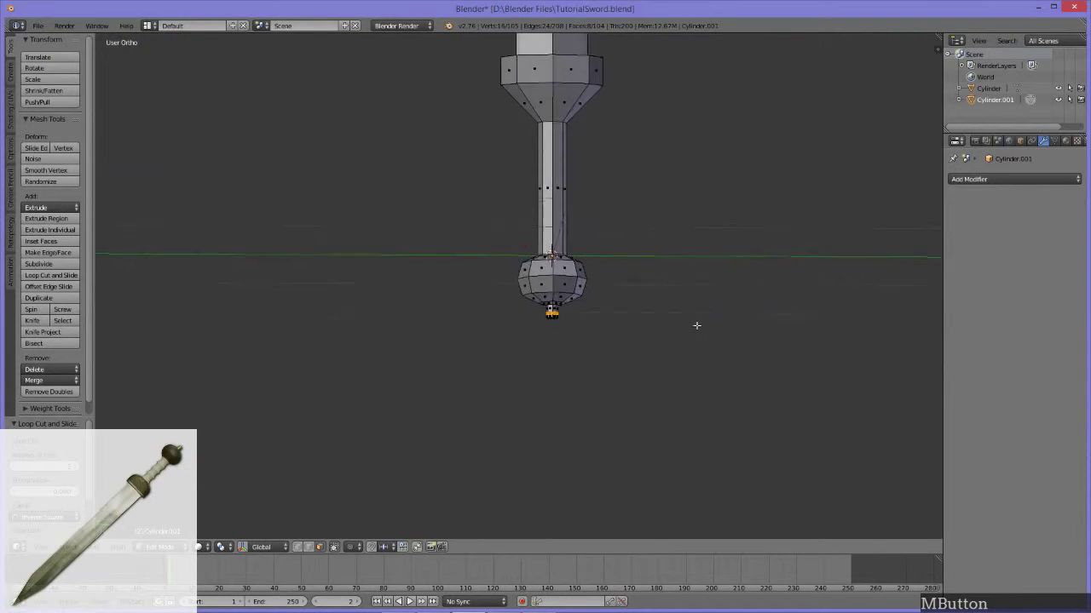
middle_click(649, 318)
key(e)
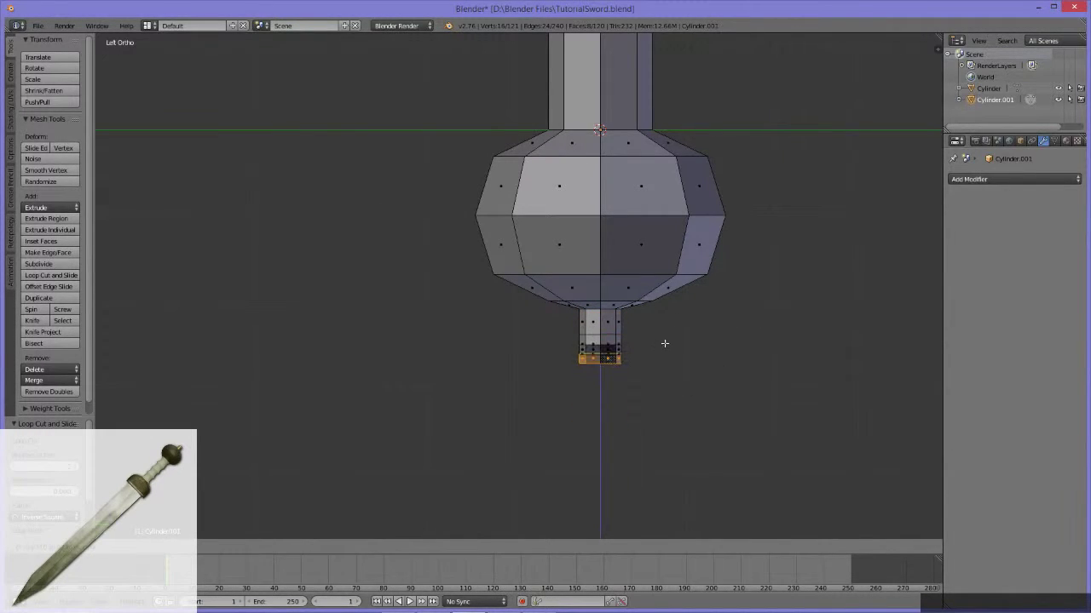
key(s)
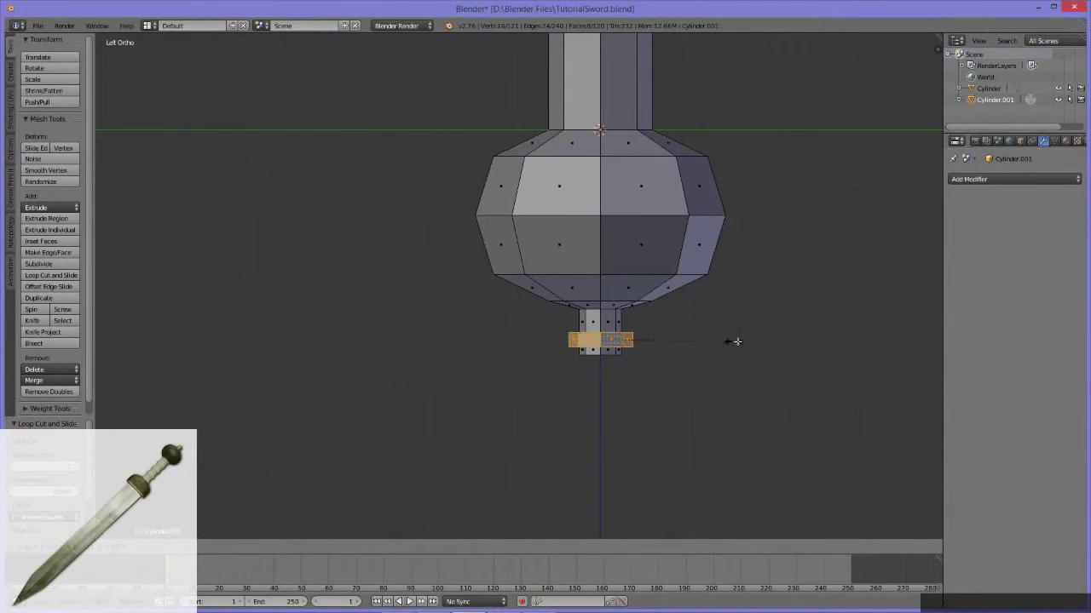
key(shift+z)
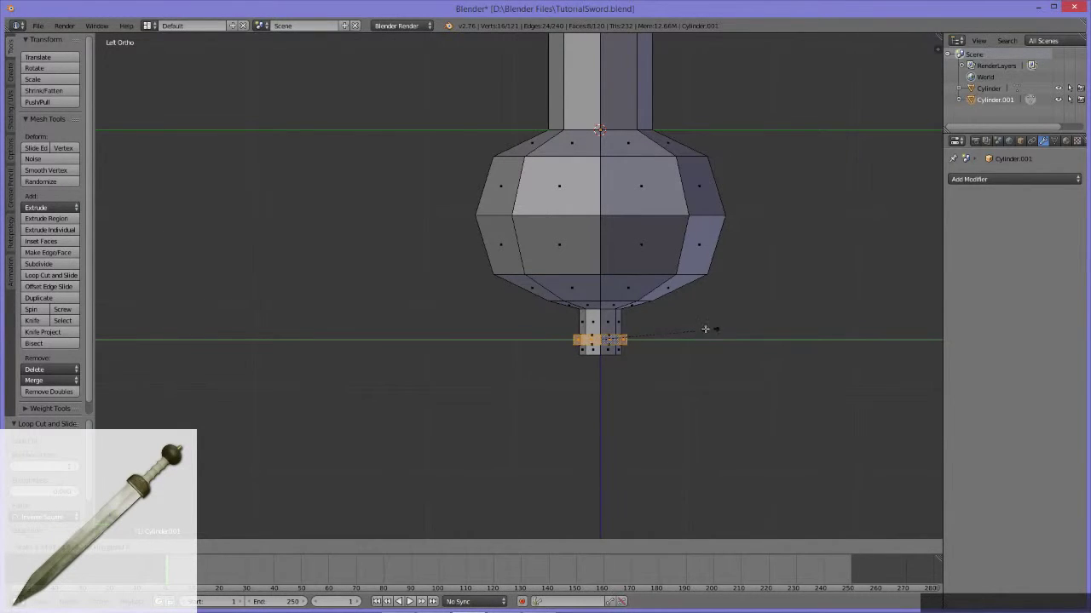
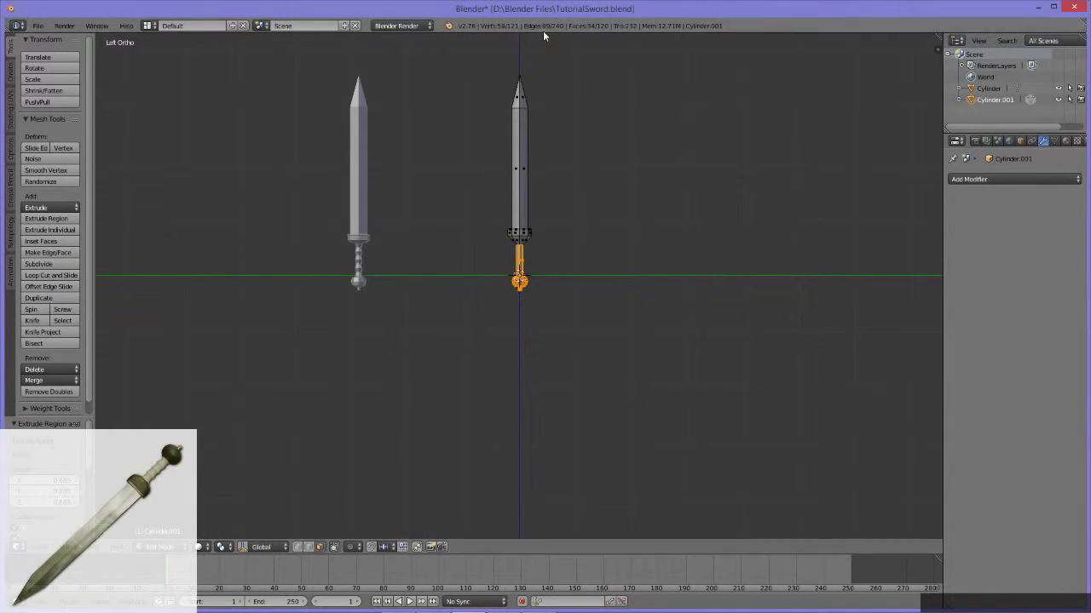
click(511, 73)
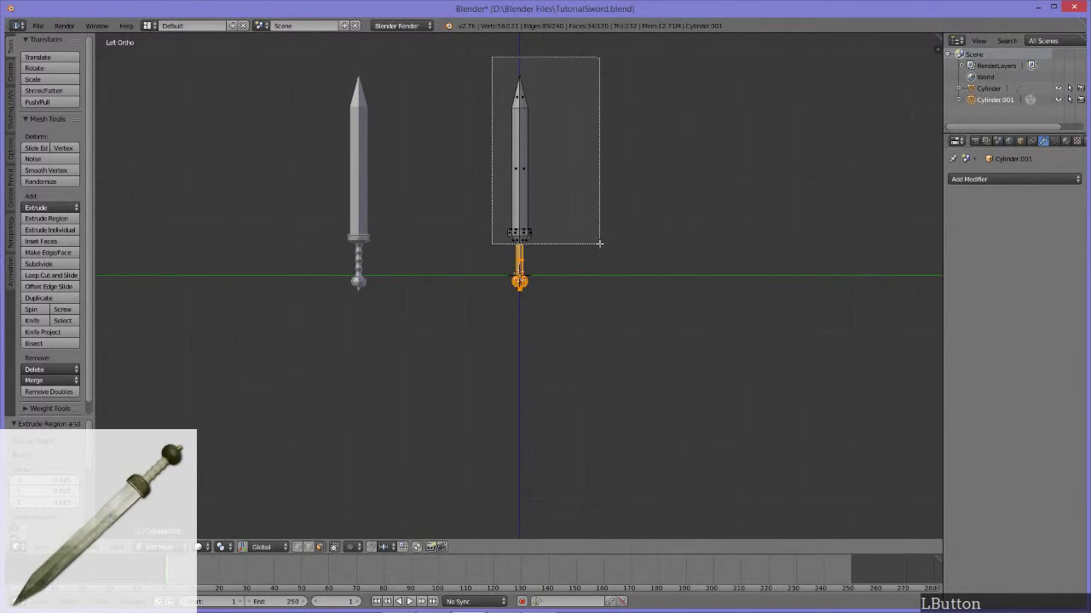
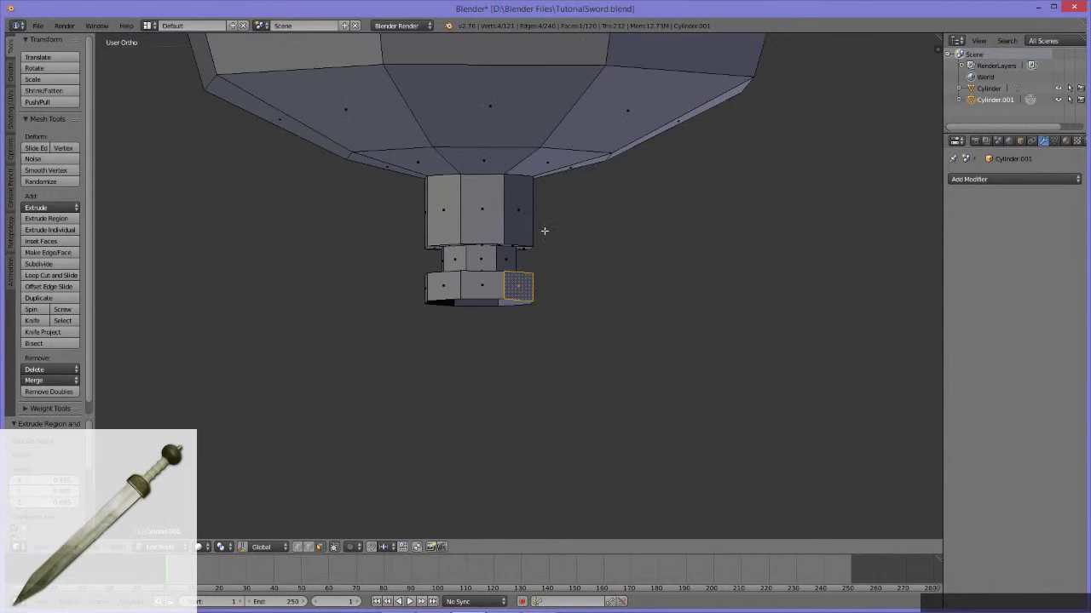
Extrude the cap's open bottom rim in place and shrink it inward into a smaller ring.
middle_click(560, 225)
key(2)
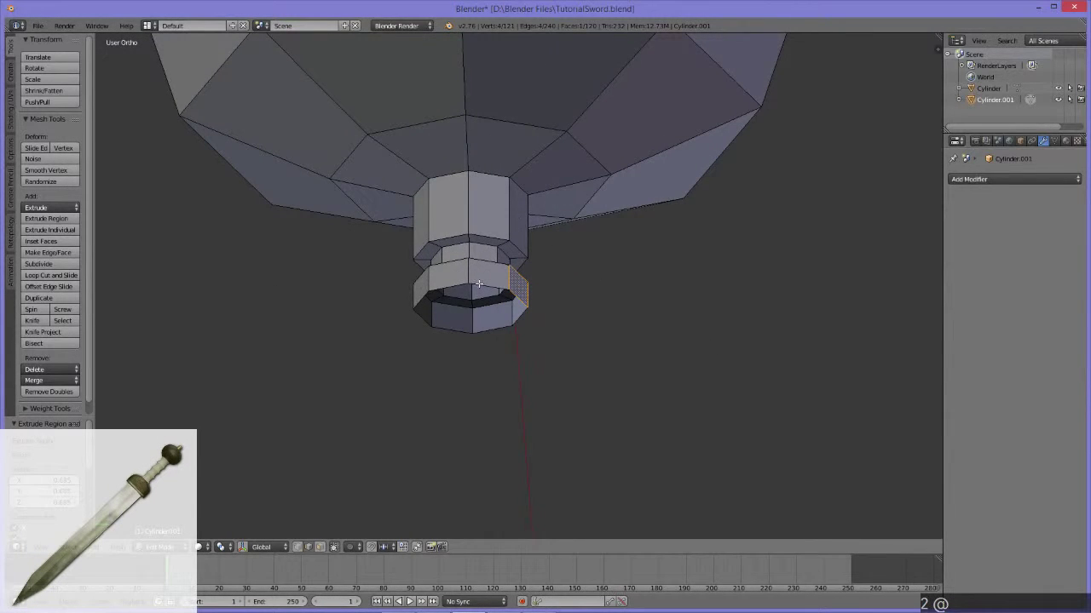
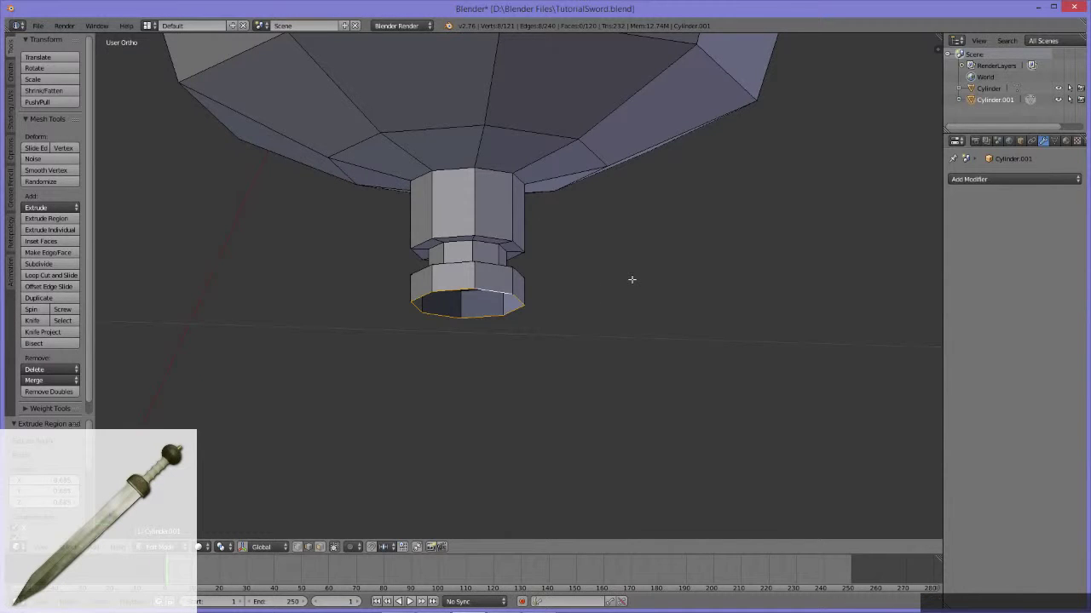
key(e)
key(z)
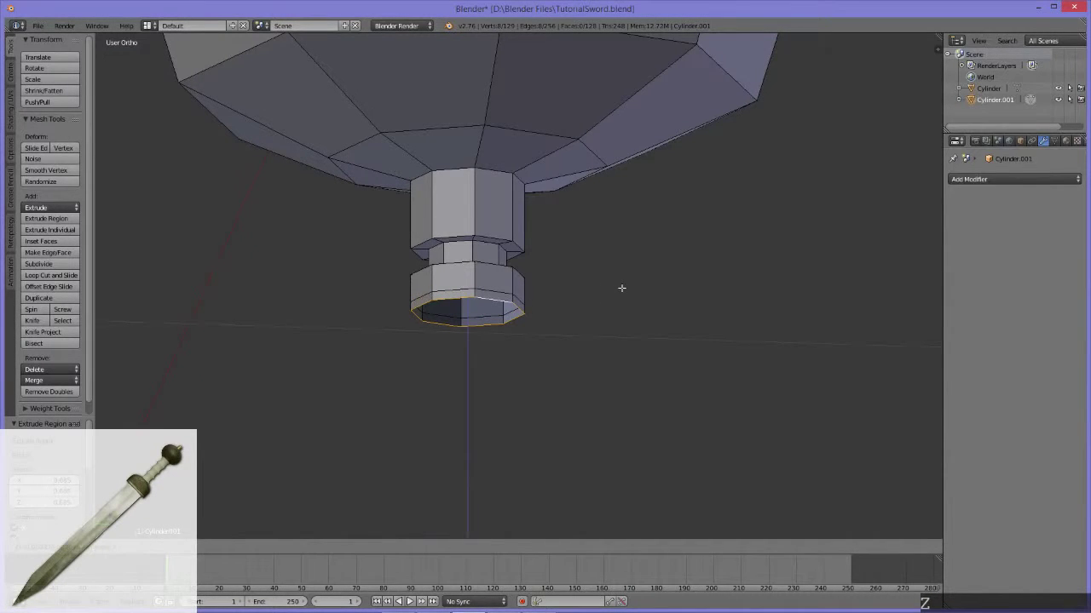
click(624, 290)
key(s)
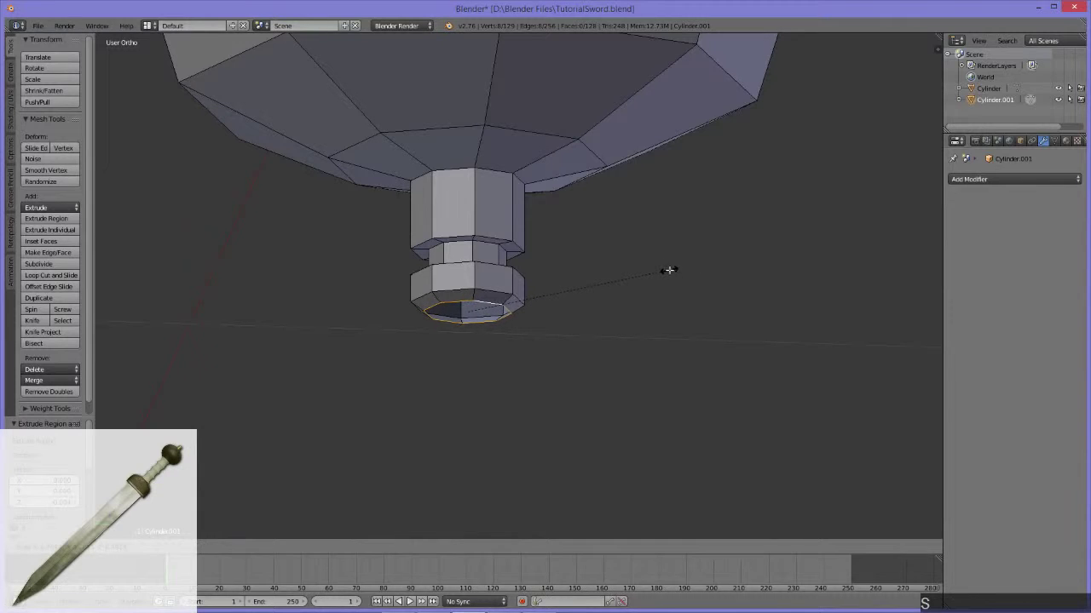
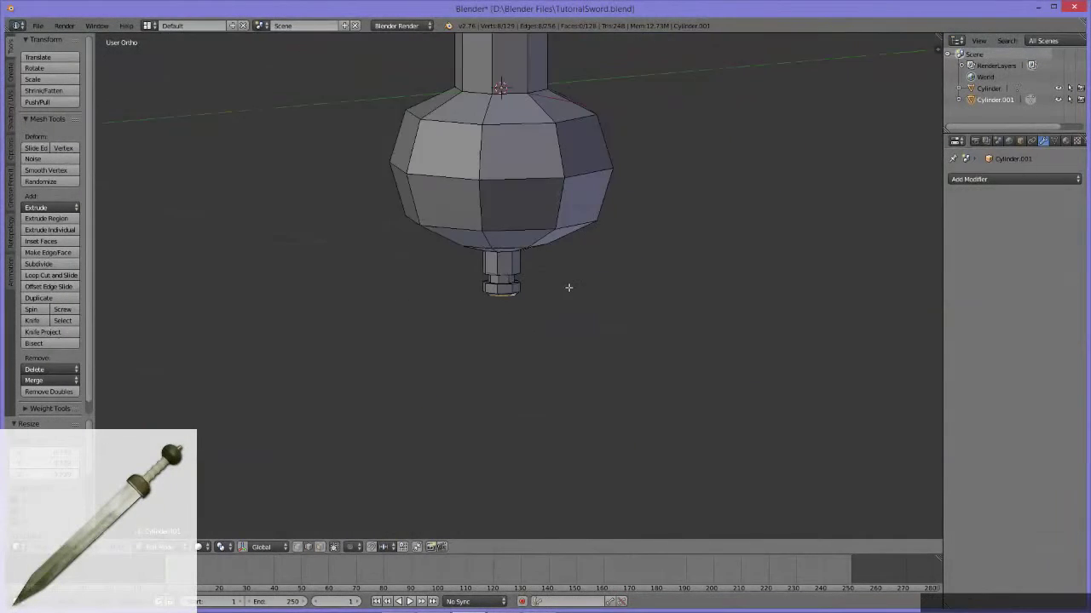
middle_click(548, 268)
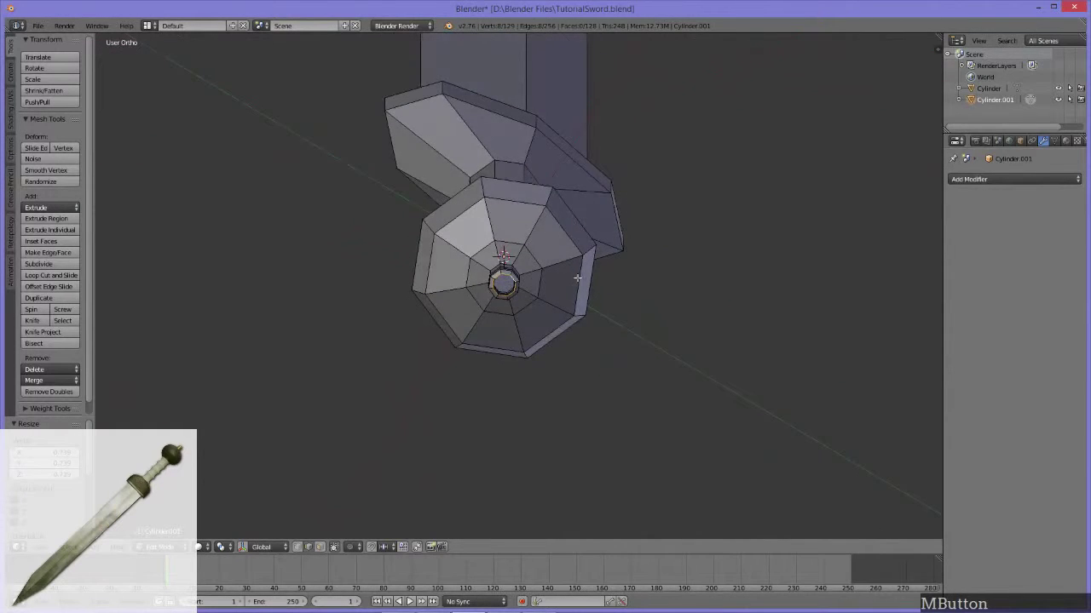
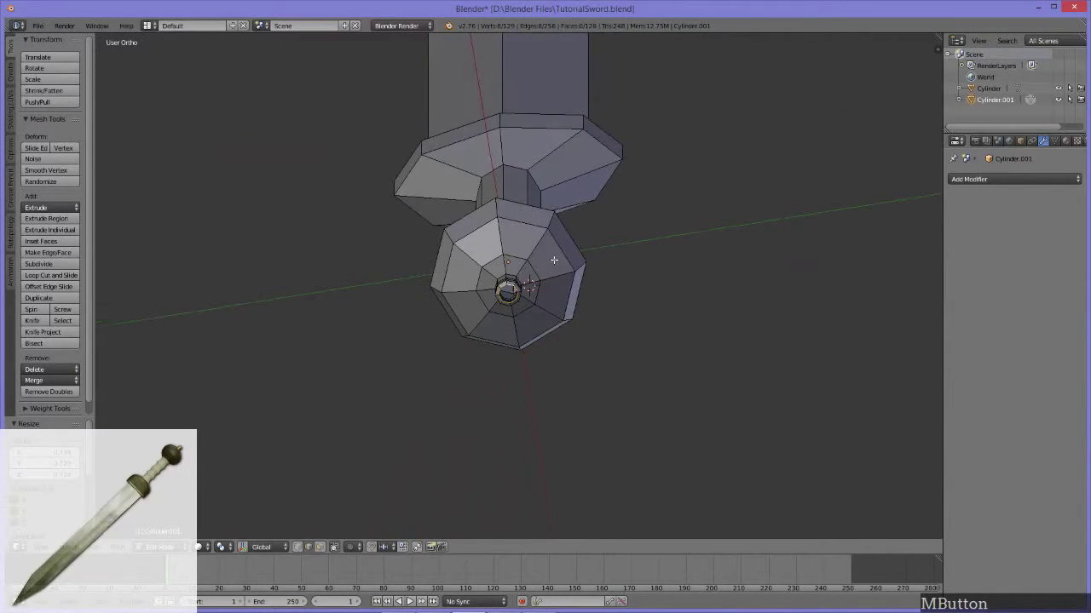
Fill the cap's end hole with a face and cut a line across it.
key(f)
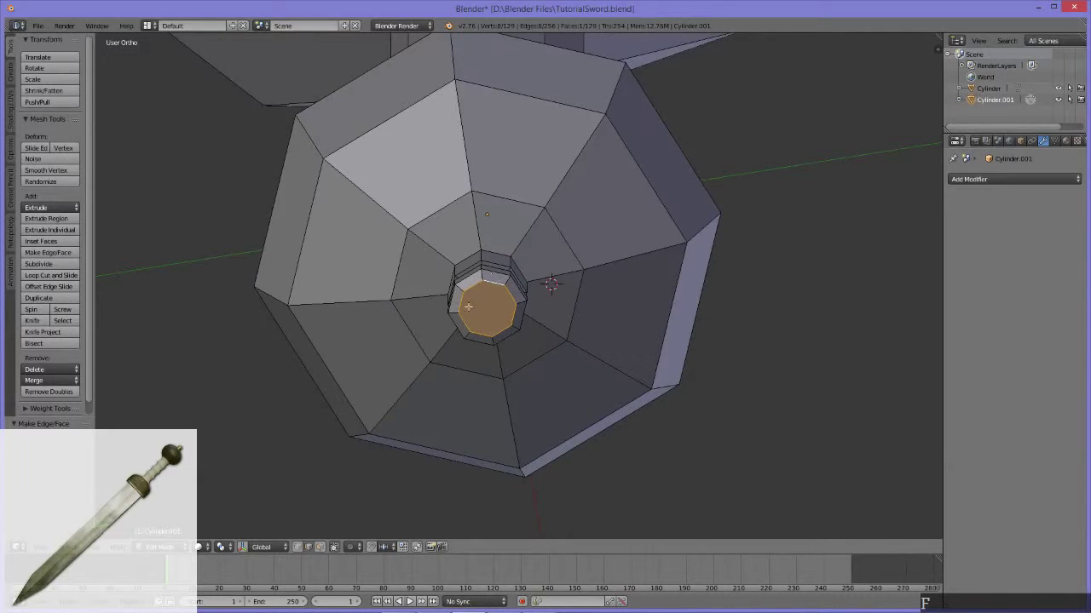
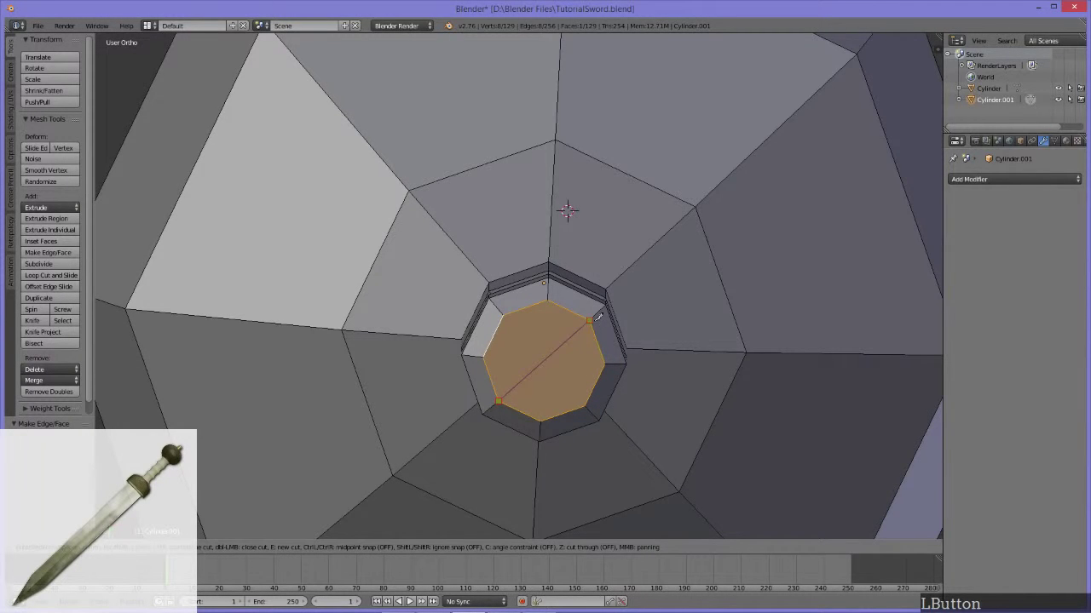
key(e)
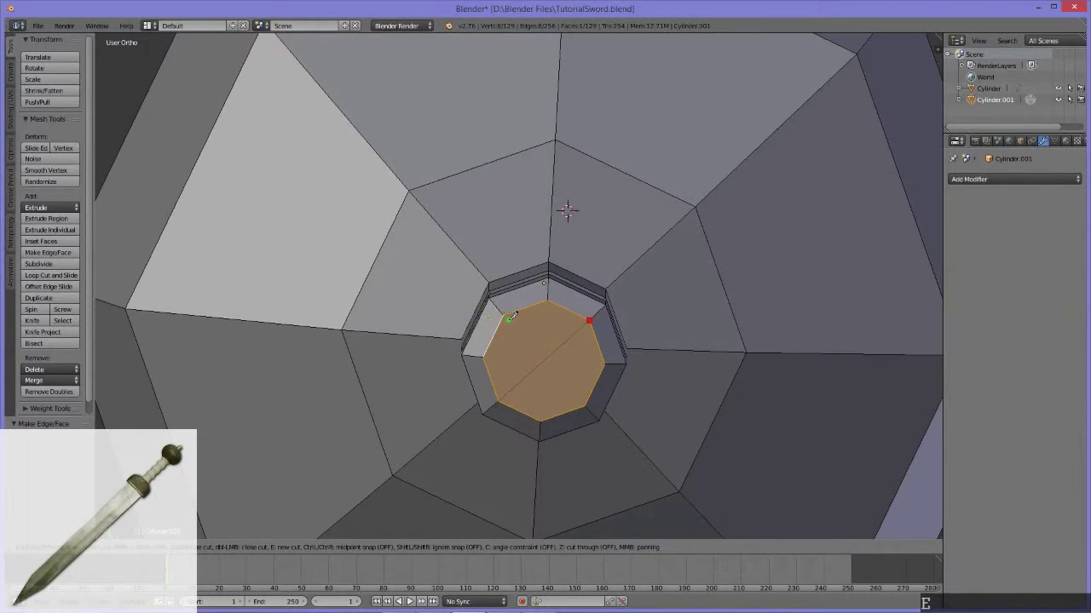
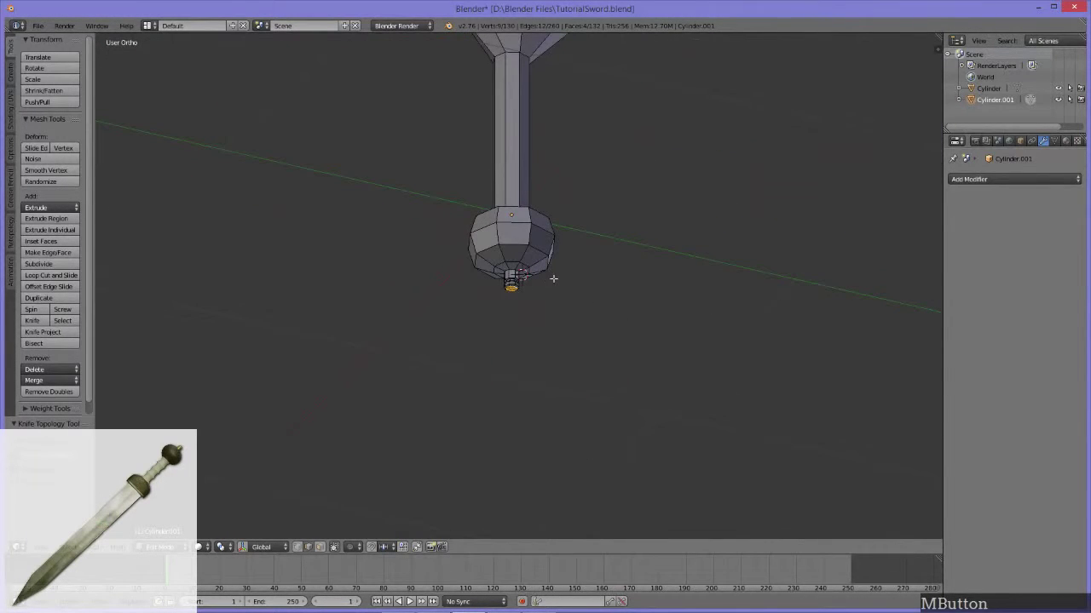
Undo the earlier fill, refill the cap's end hole and cut straight through its centre.
key(ctrl+z)
middle_click(562, 276)
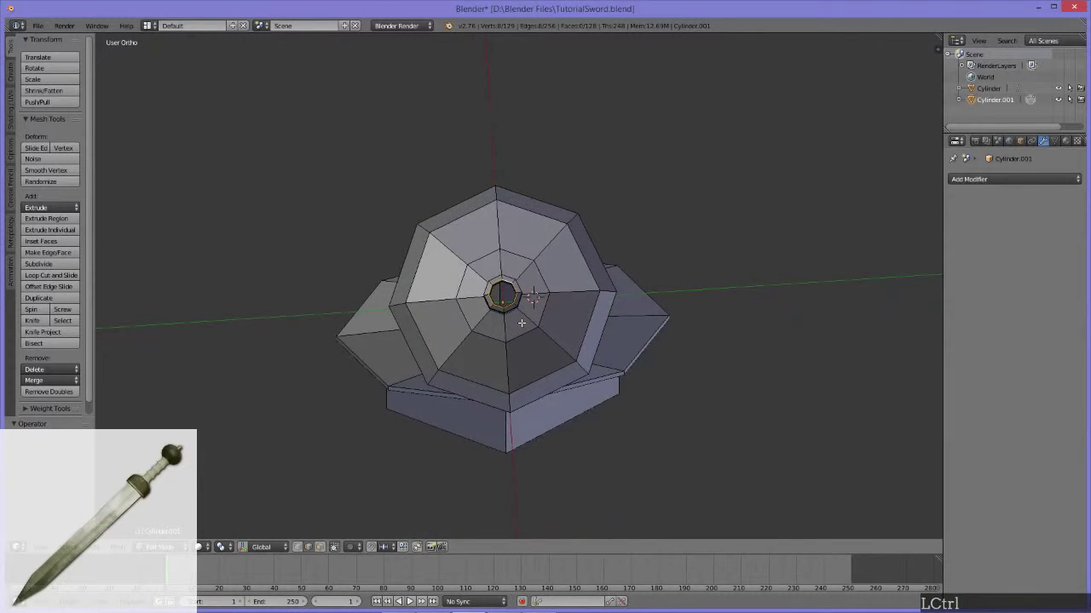
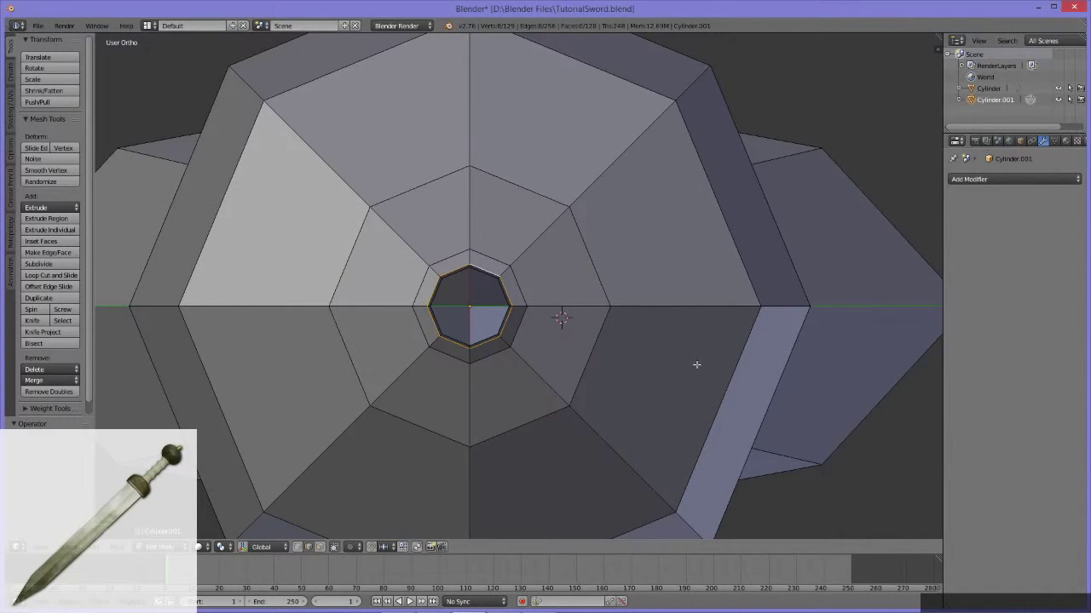
key(f)
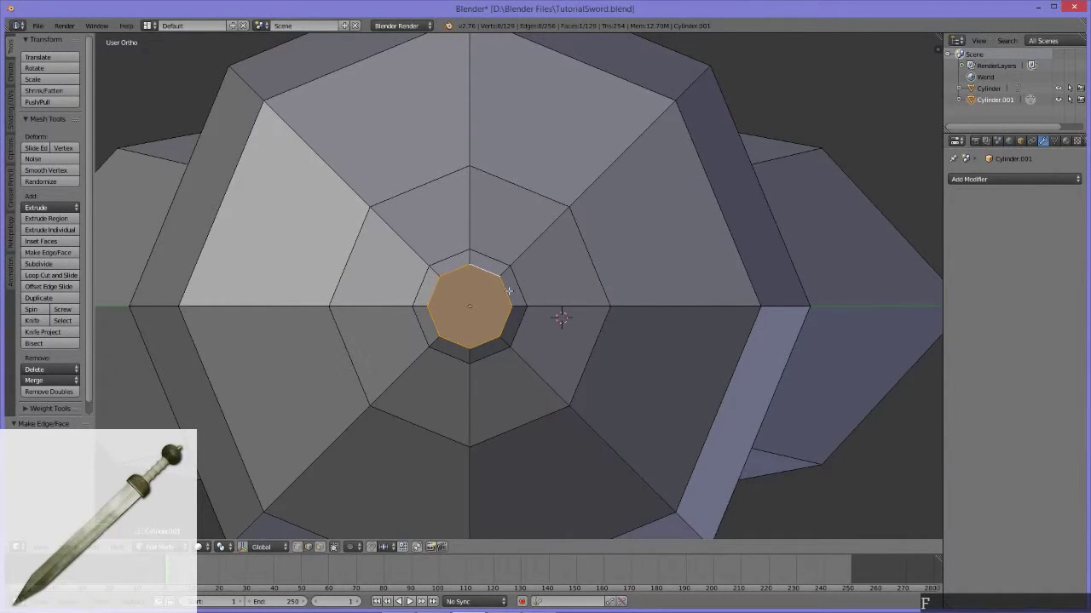
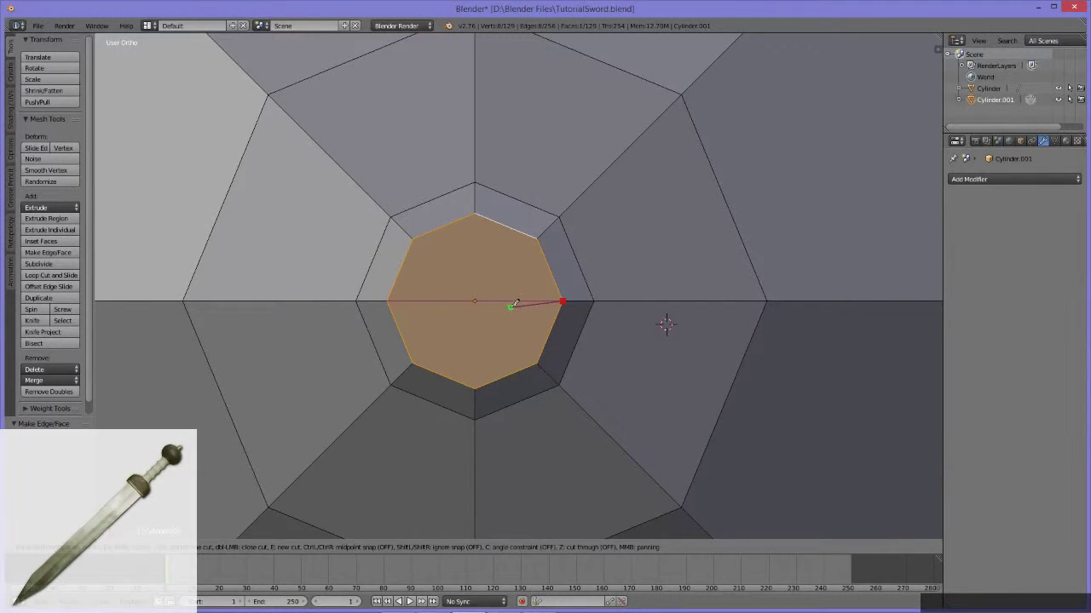
key(e)
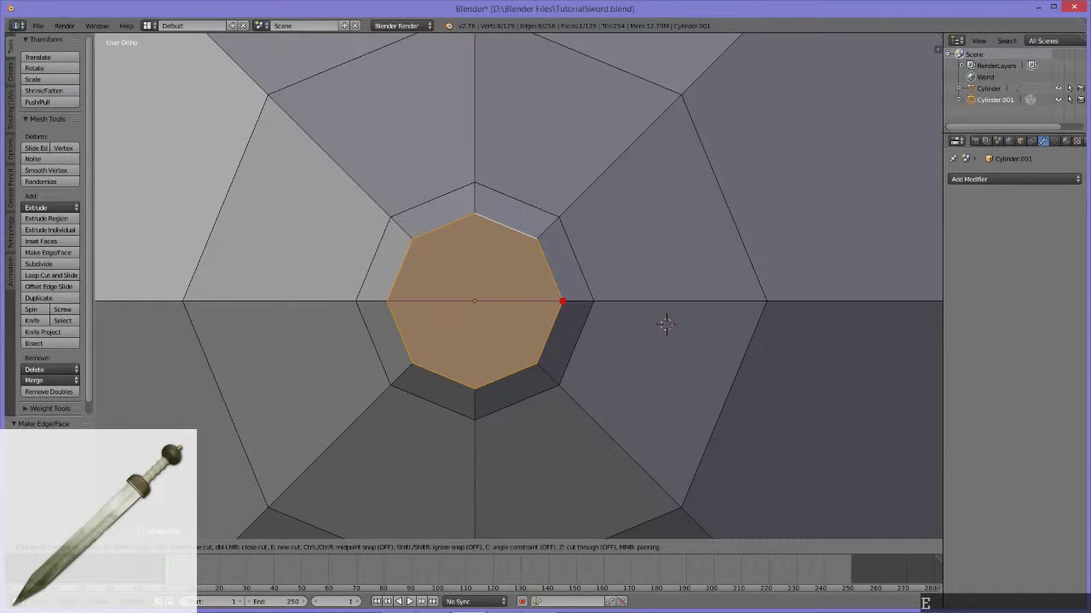
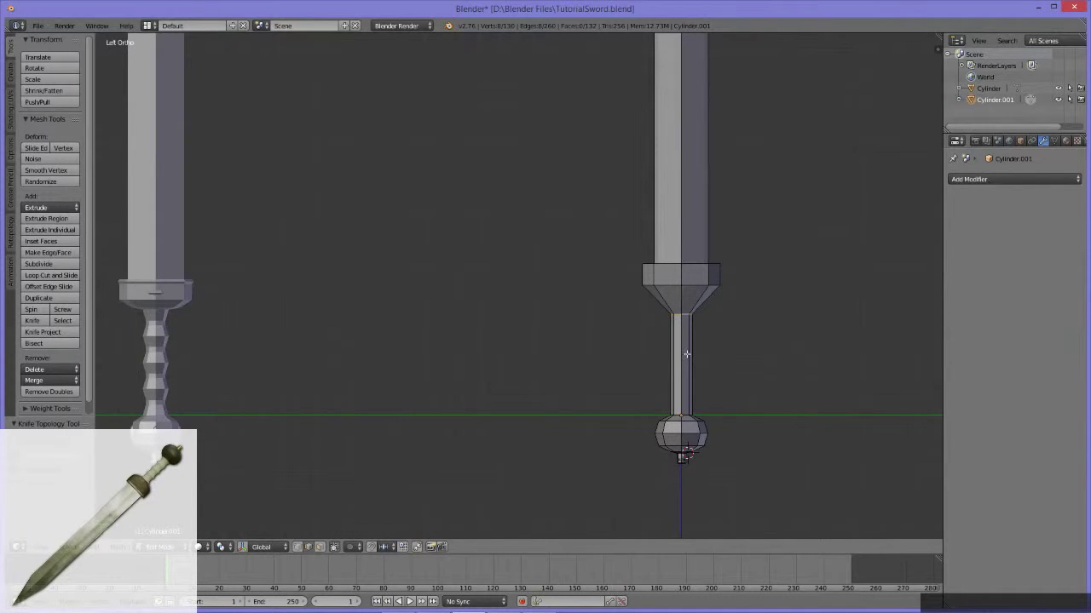
Add an edge loop to the guard base and move it along Z toward the handle.
key(g)
key(z)
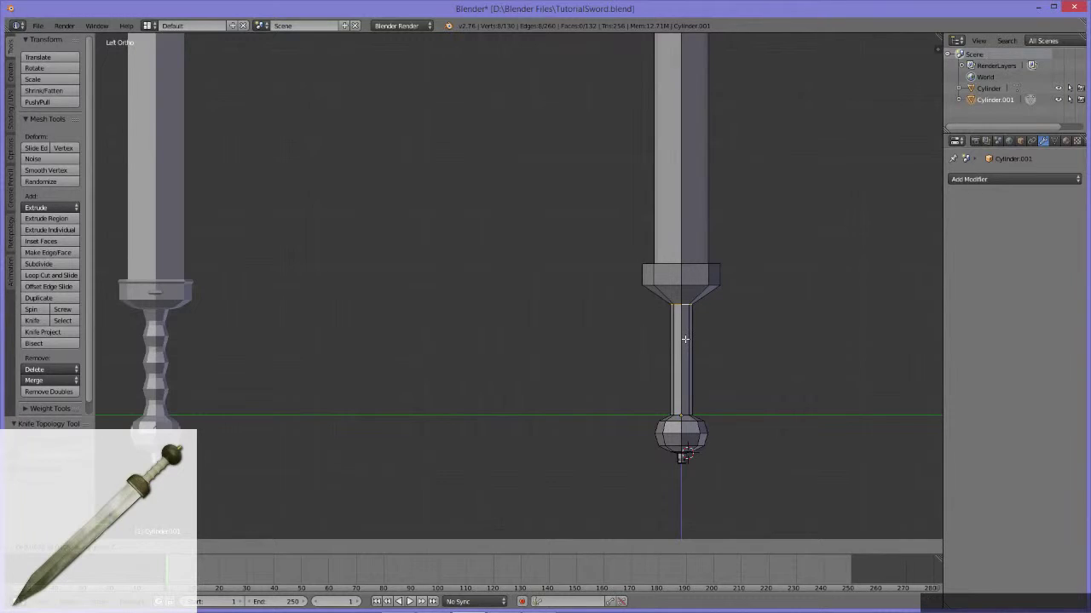
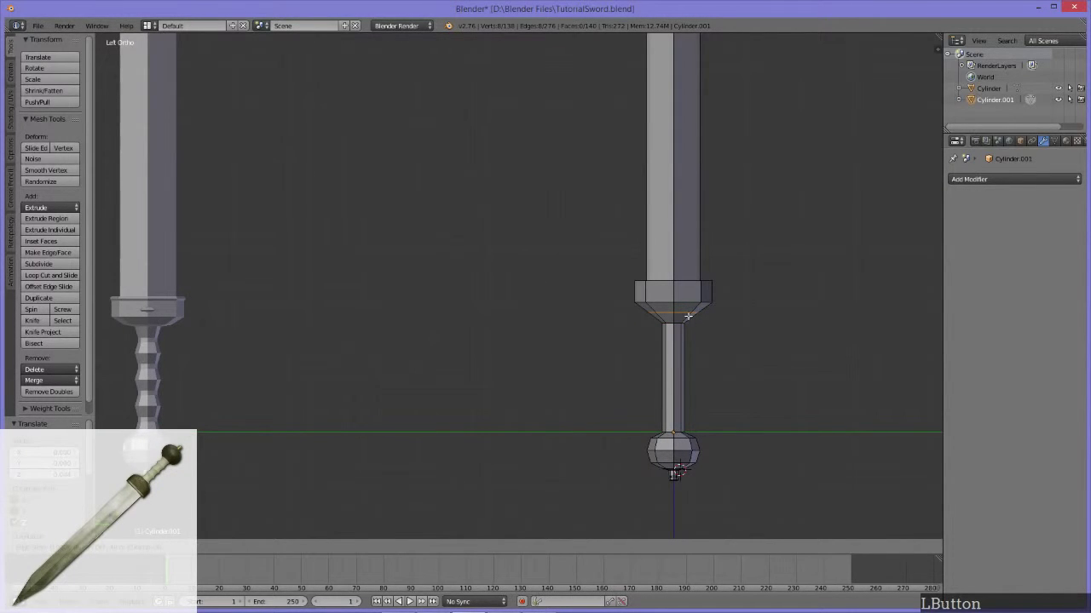
key(g)
key(z)
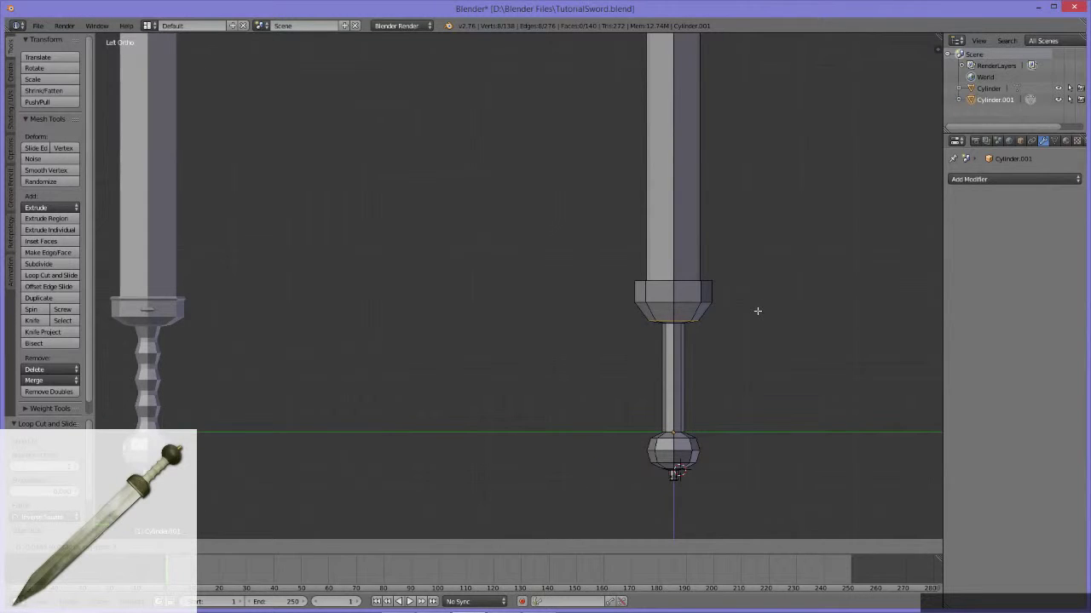
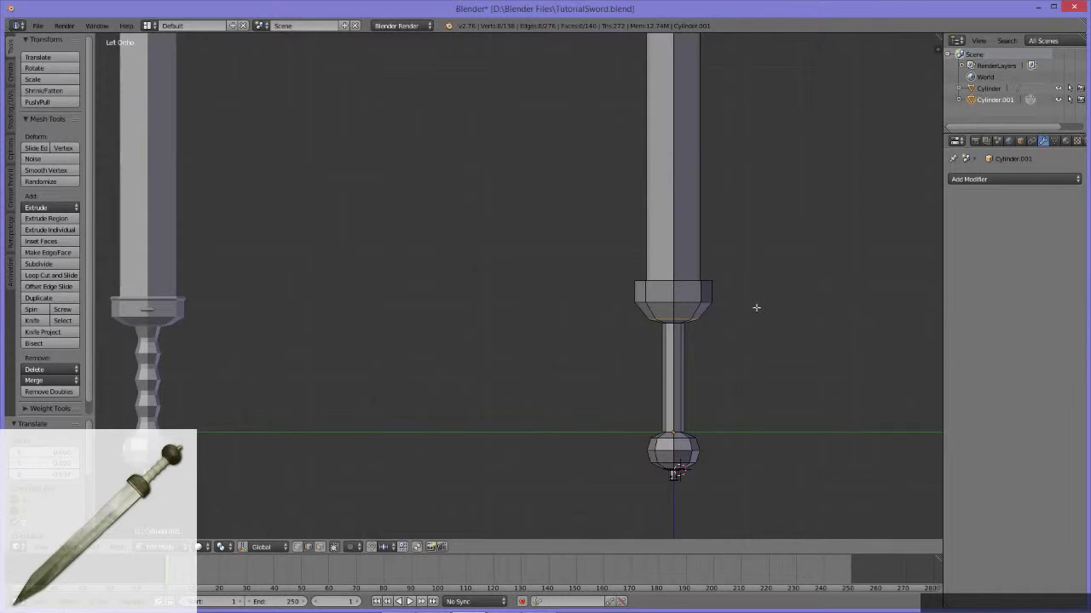
middle_click(704, 335)
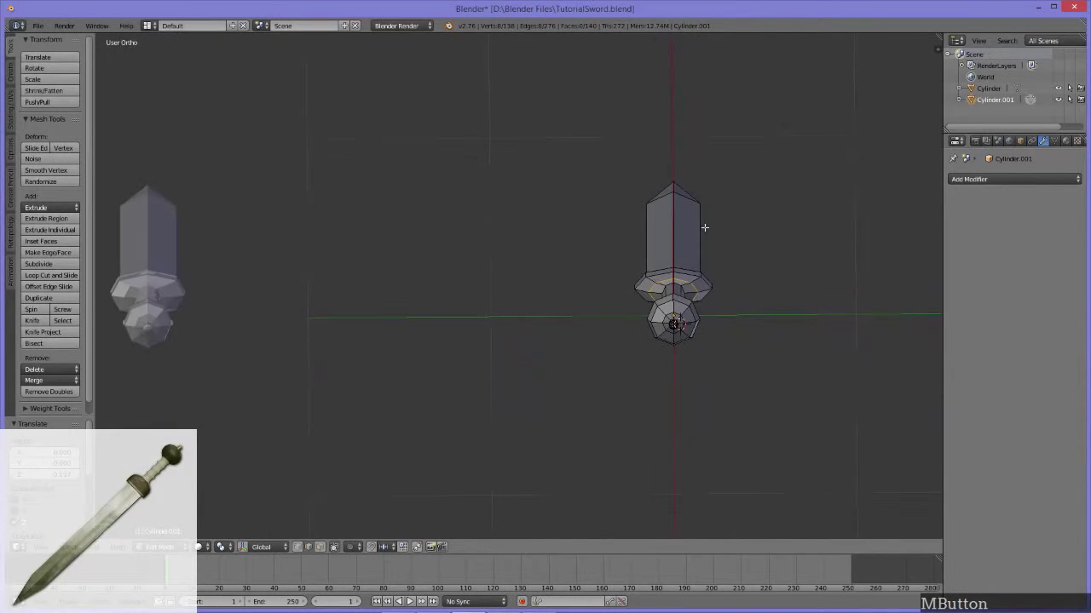
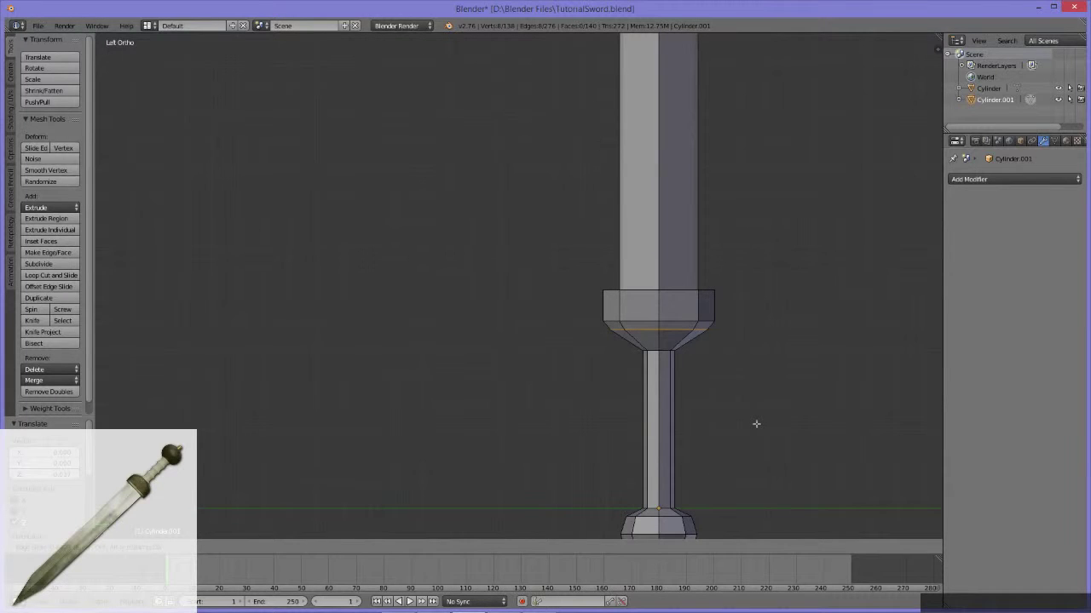
Edge-slide the guard's lower loop along its faces and check it from below.
key(Escape)
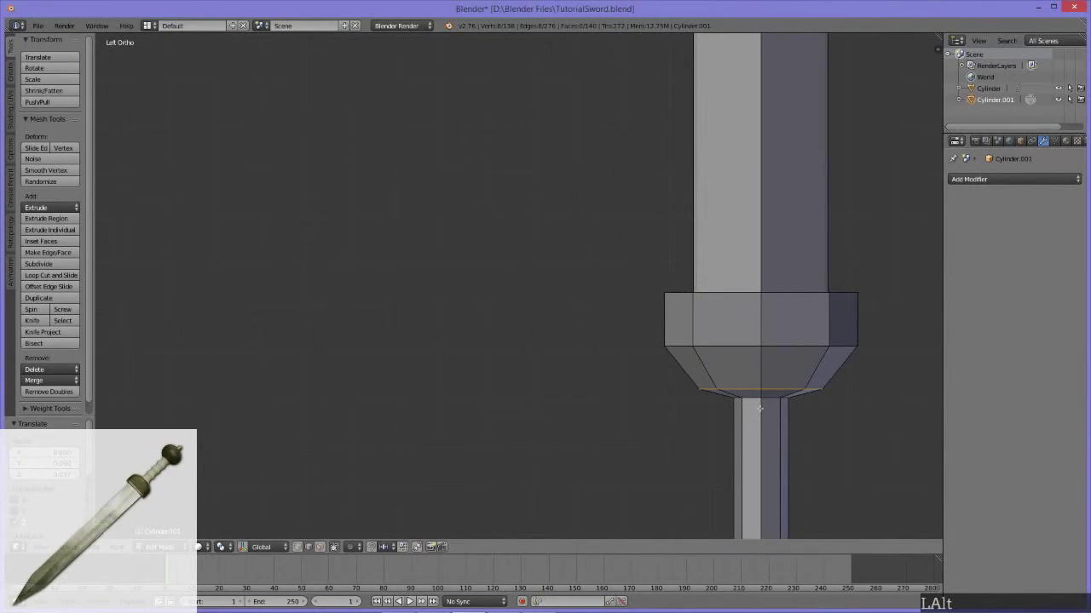
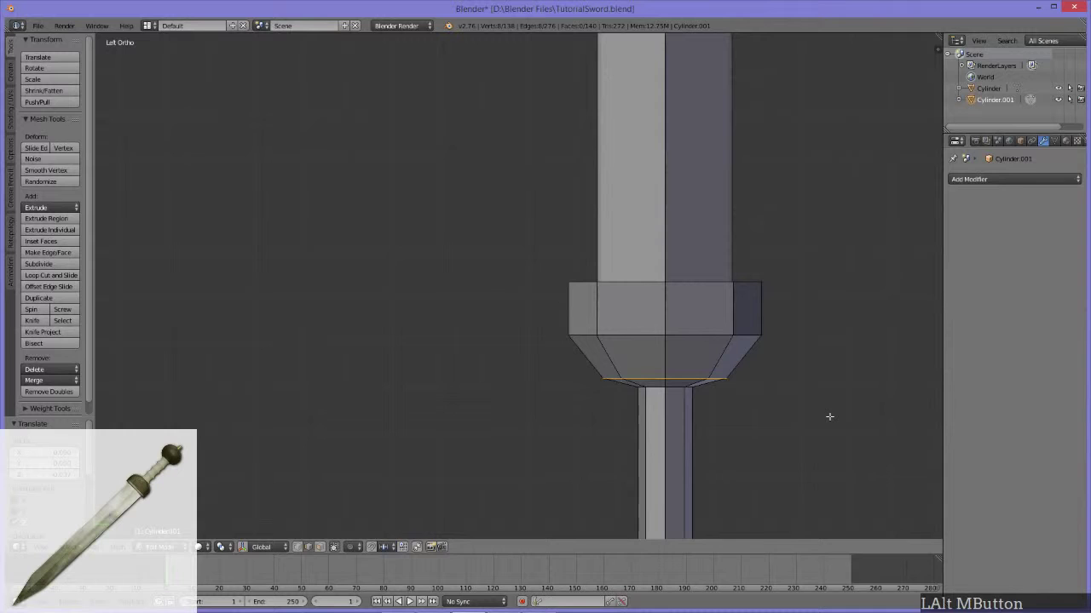
key(g)
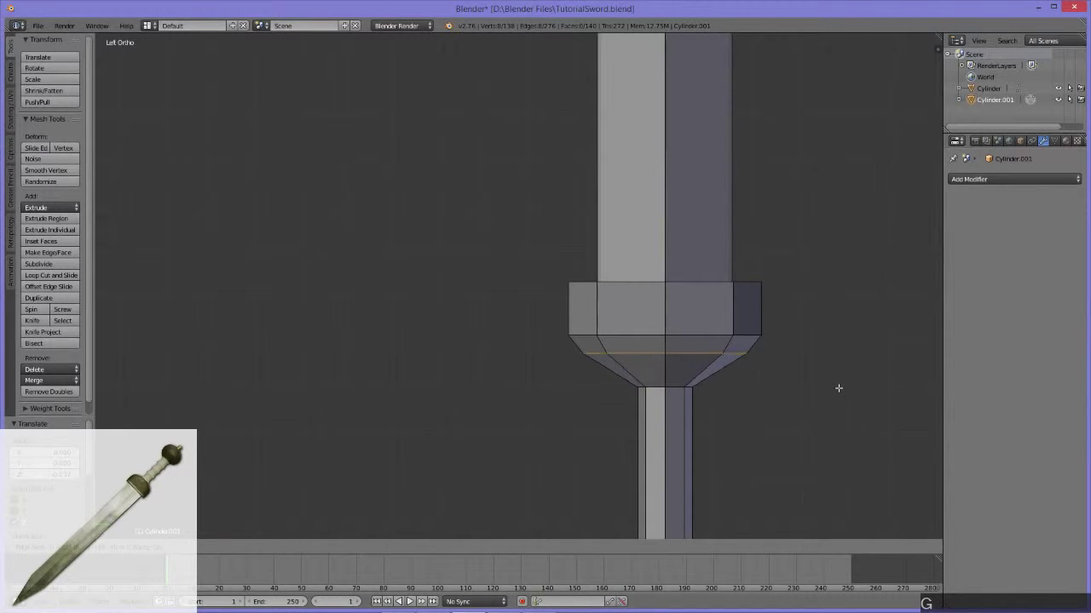
click(840, 382)
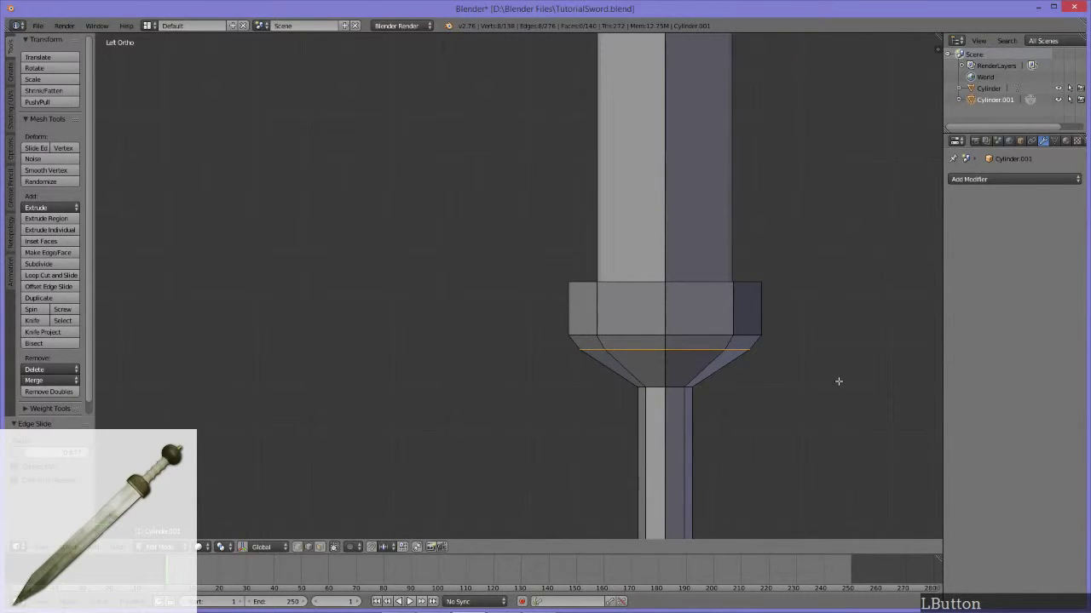
key(g)
key(z)
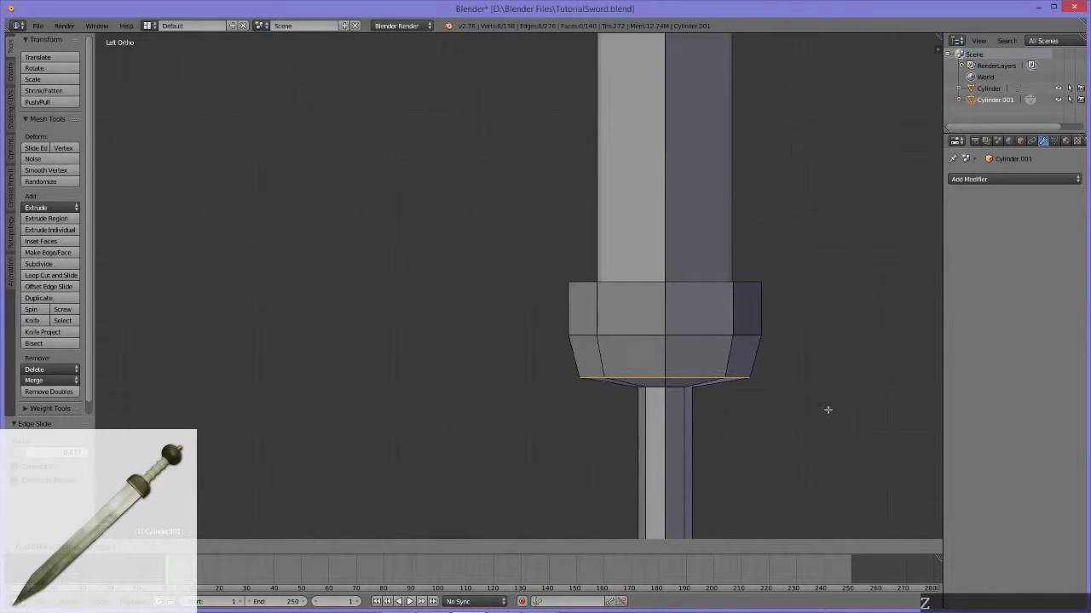
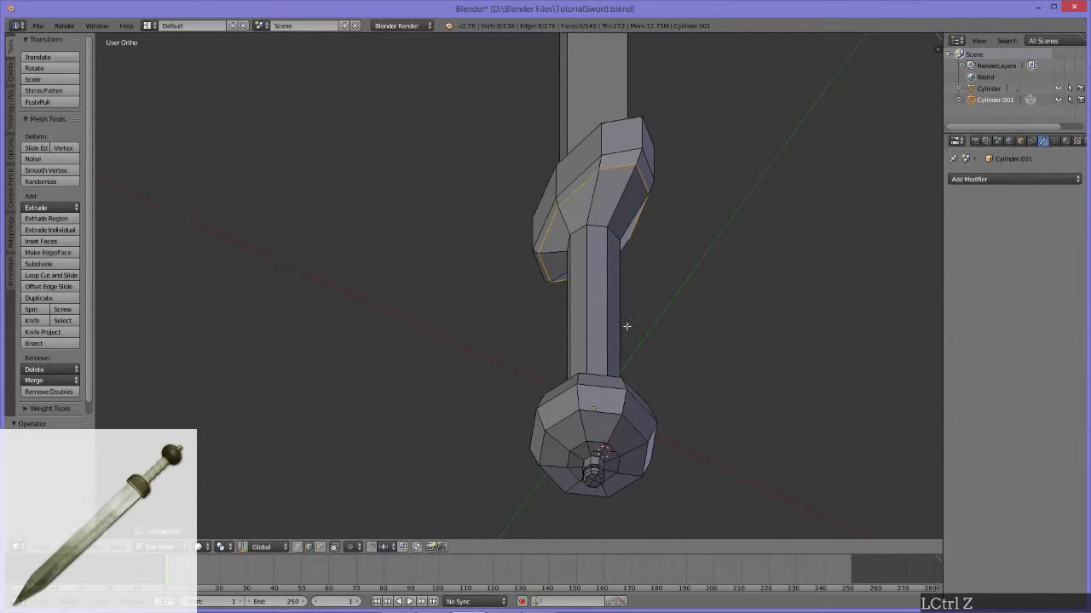
middle_click(653, 312)
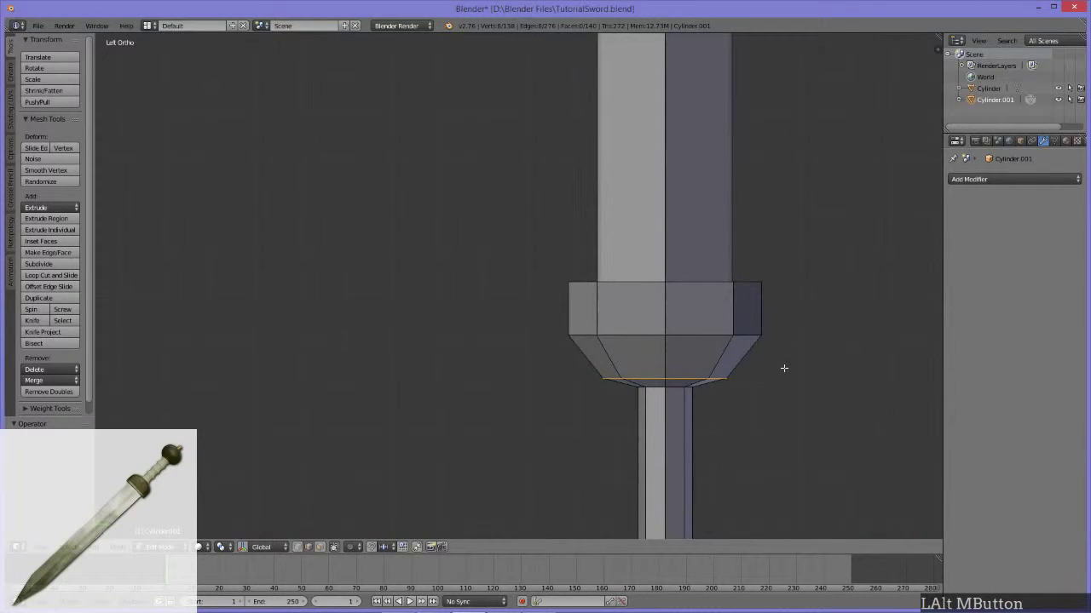
Redo the slide until the guard's underside forms a neat chamfer into the handle.
key(g)
click(787, 346)
key(g)
key(z)
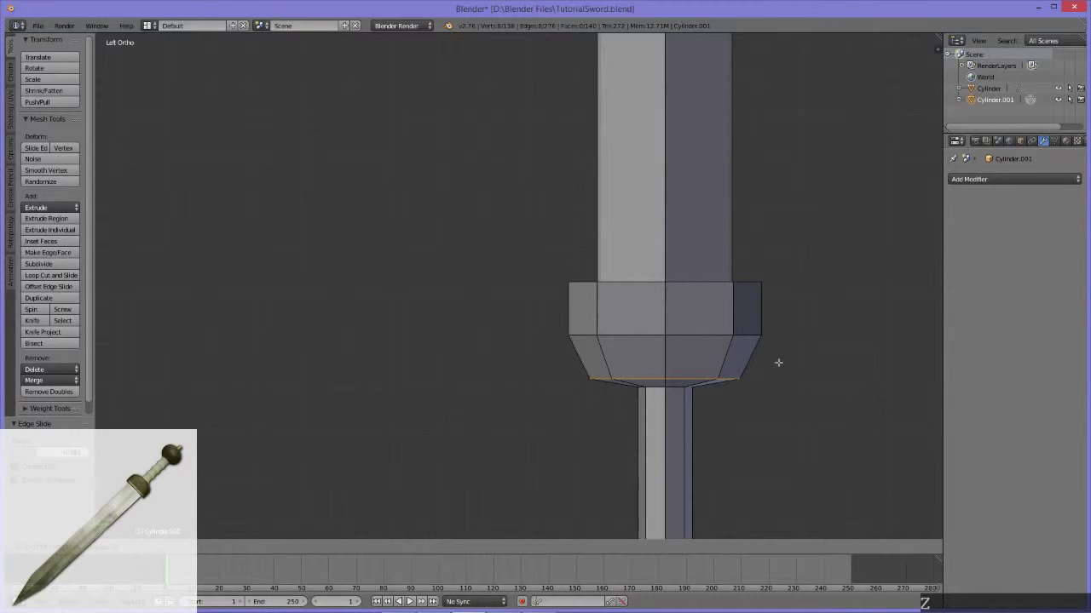
click(781, 363)
middle_click(726, 398)
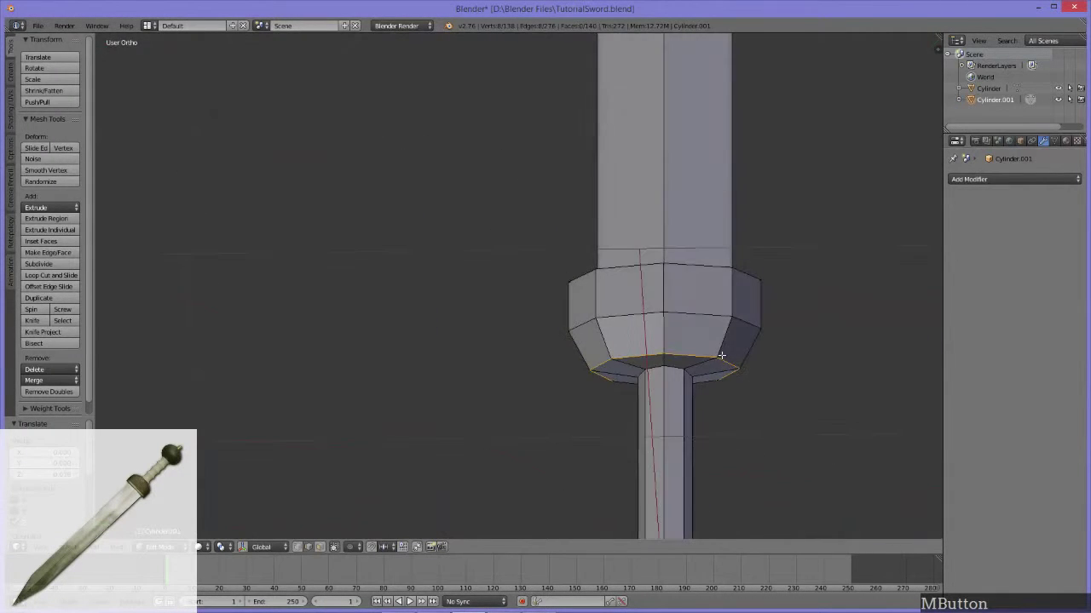
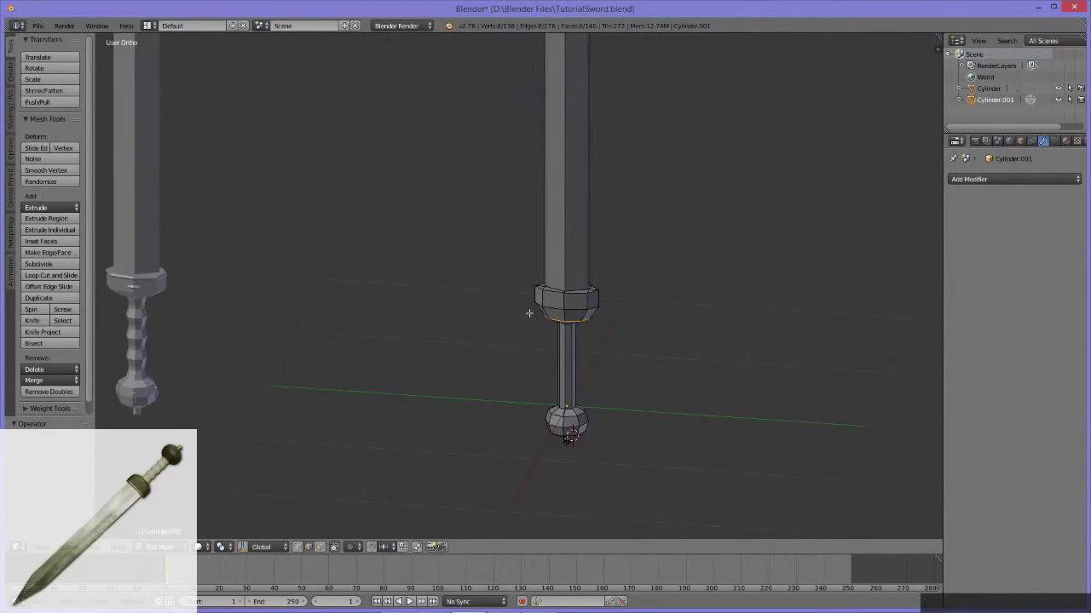
Orbit to view the whole sword before selecting the guard's top ring.
middle_click(454, 407)
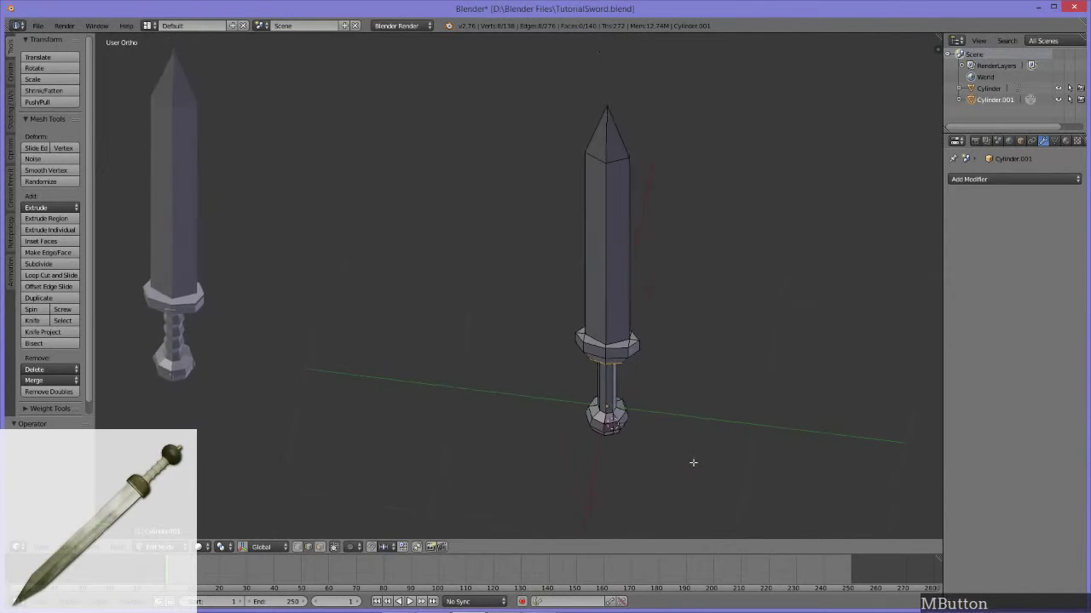
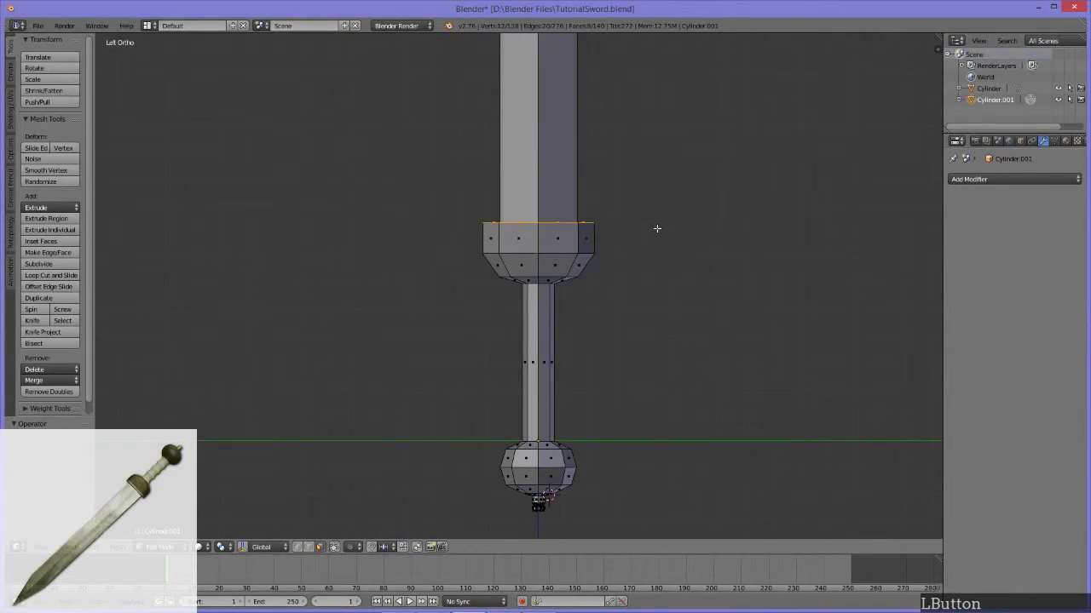
Move the guard's top vertex ring vertically along Z.
middle_click(657, 260)
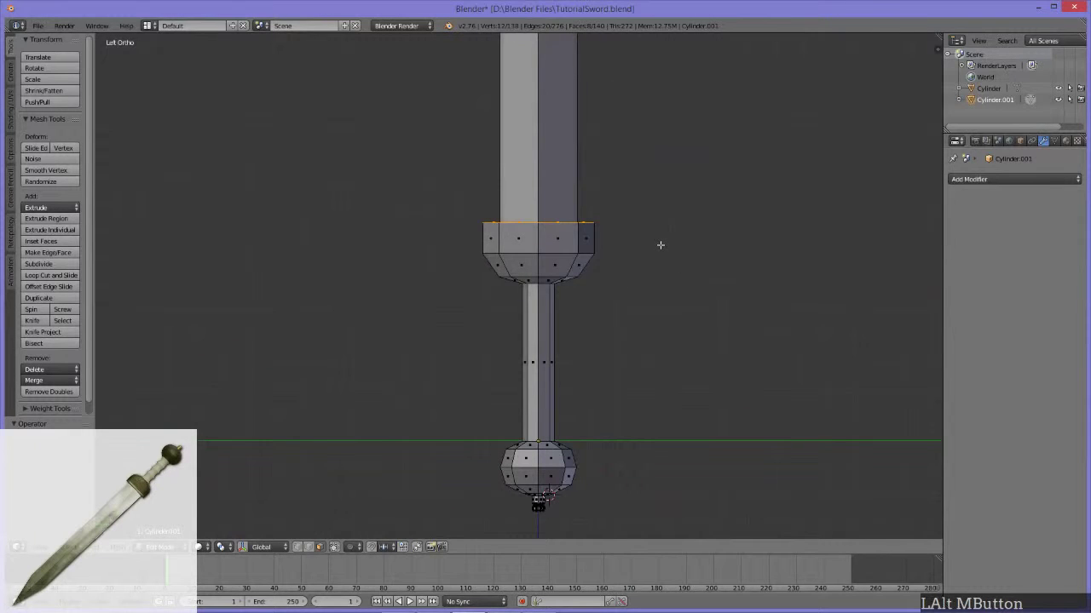
key(g)
key(z)
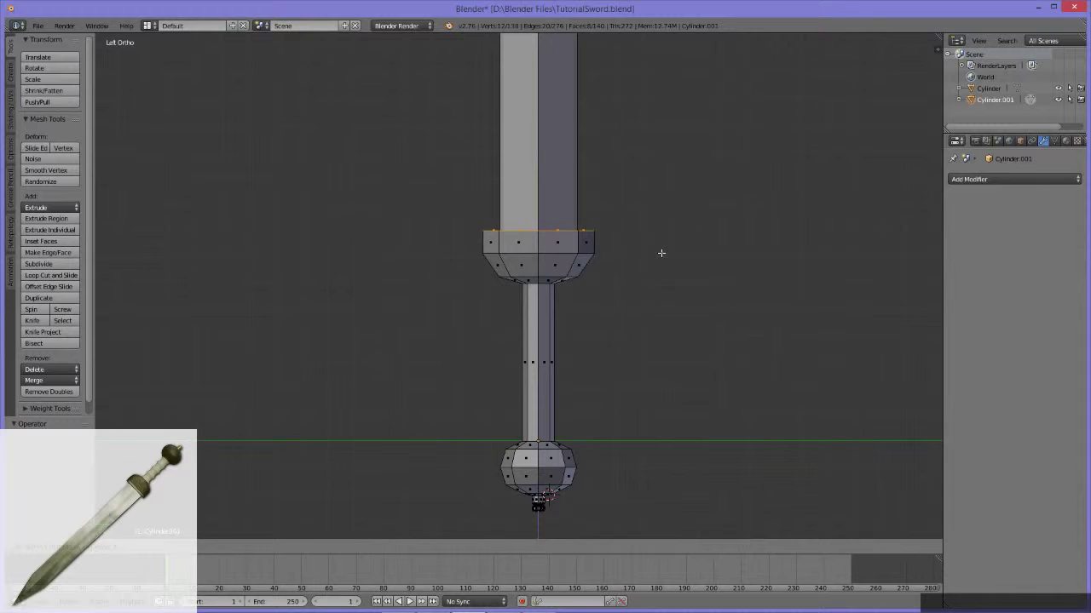
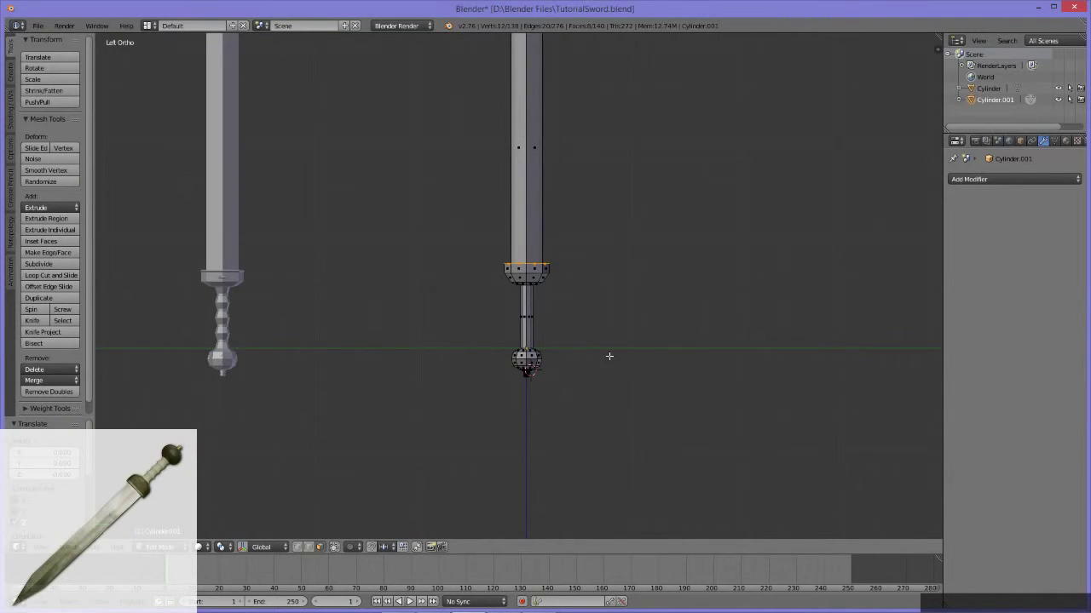
middle_click(449, 356)
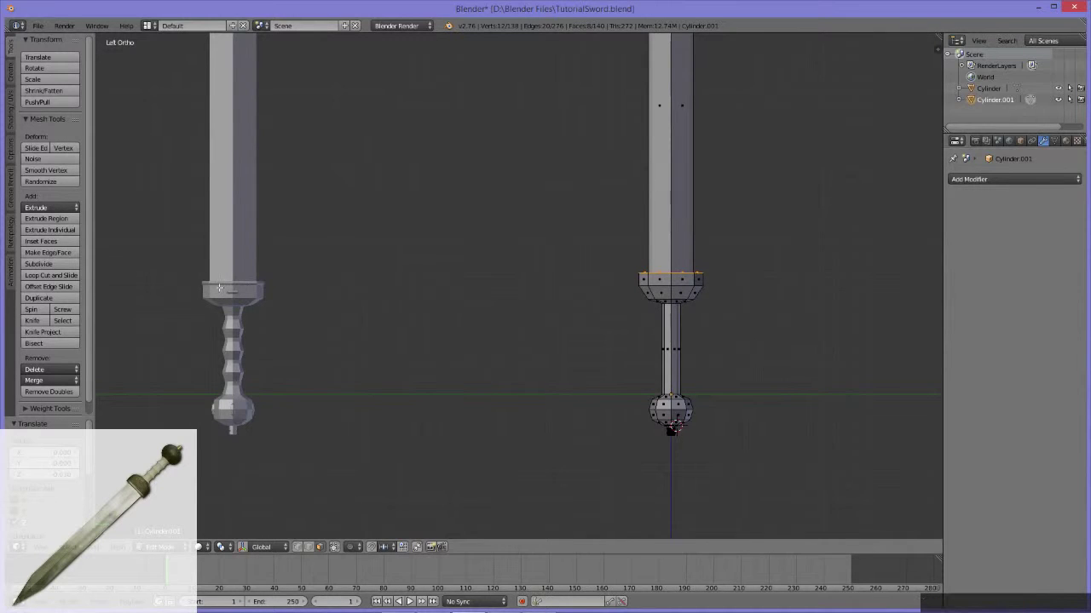
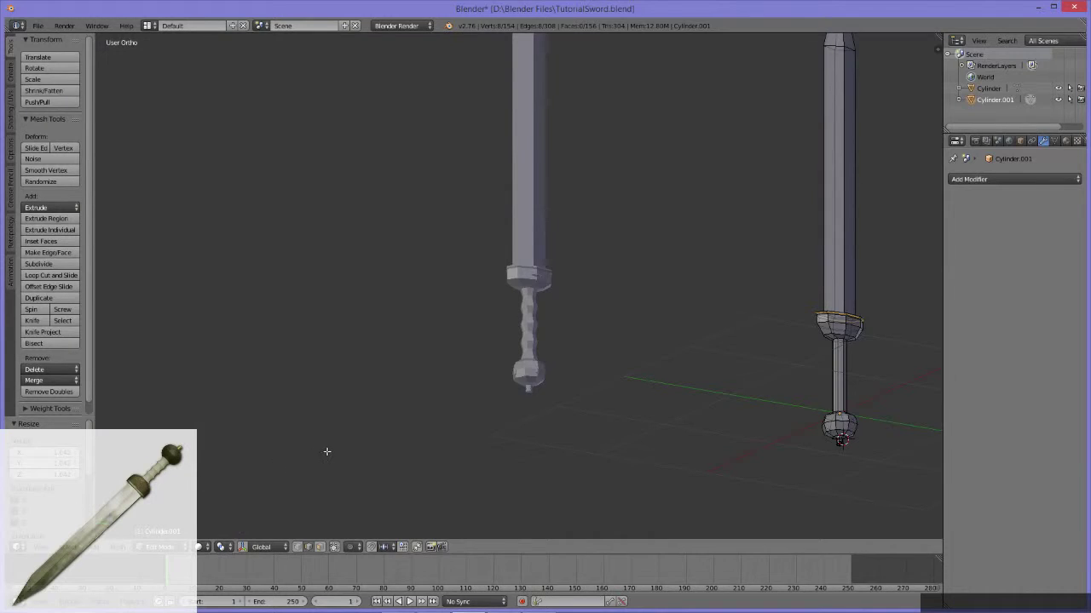
Move the new loop near the guard's top along Z to form a thin band below the blade.
middle_click(793, 403)
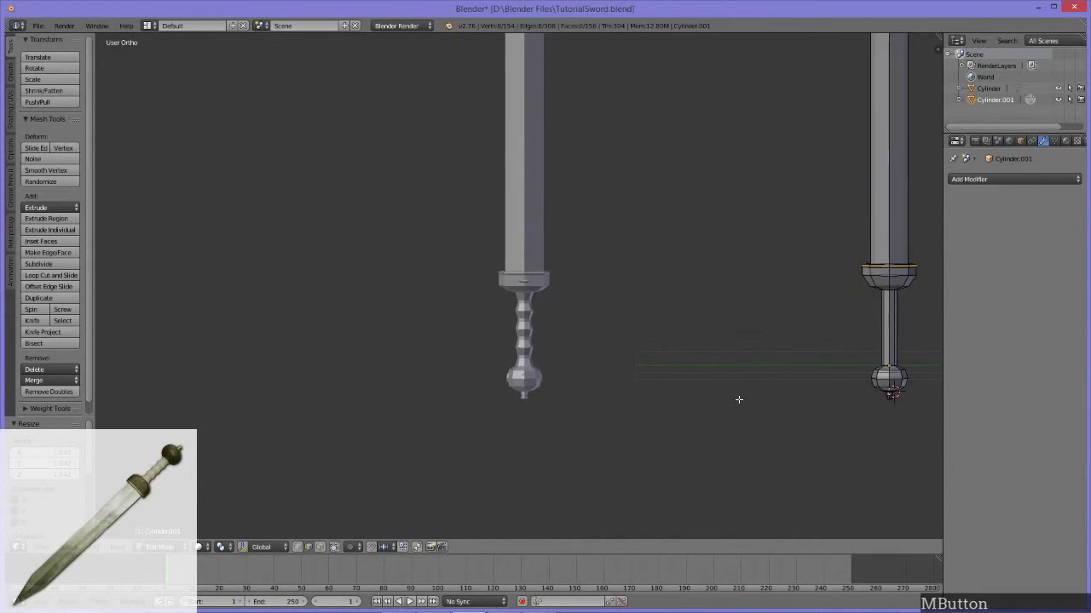
middle_click(782, 390)
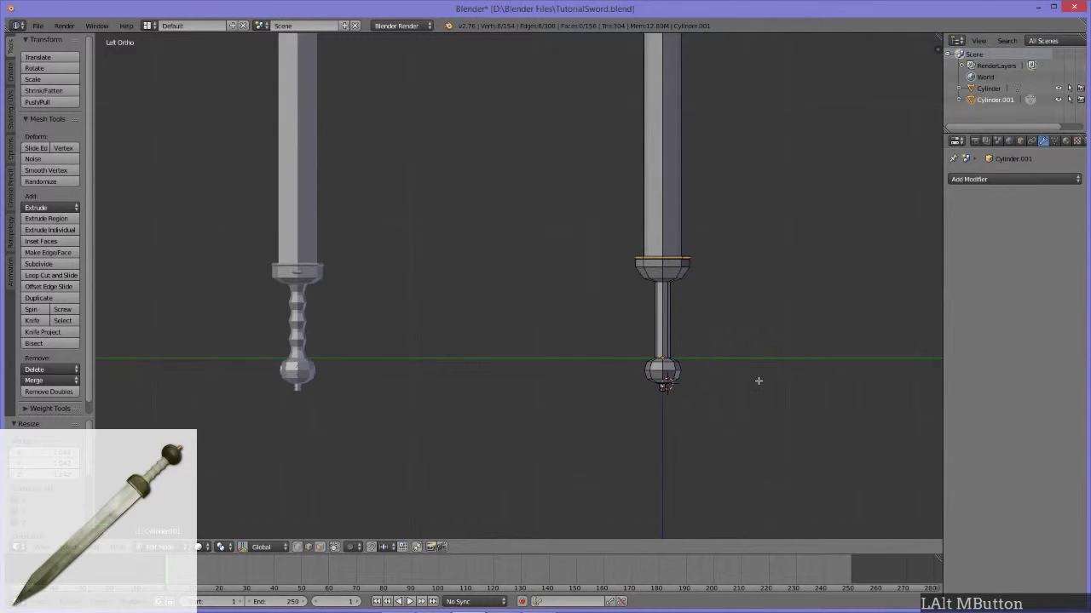
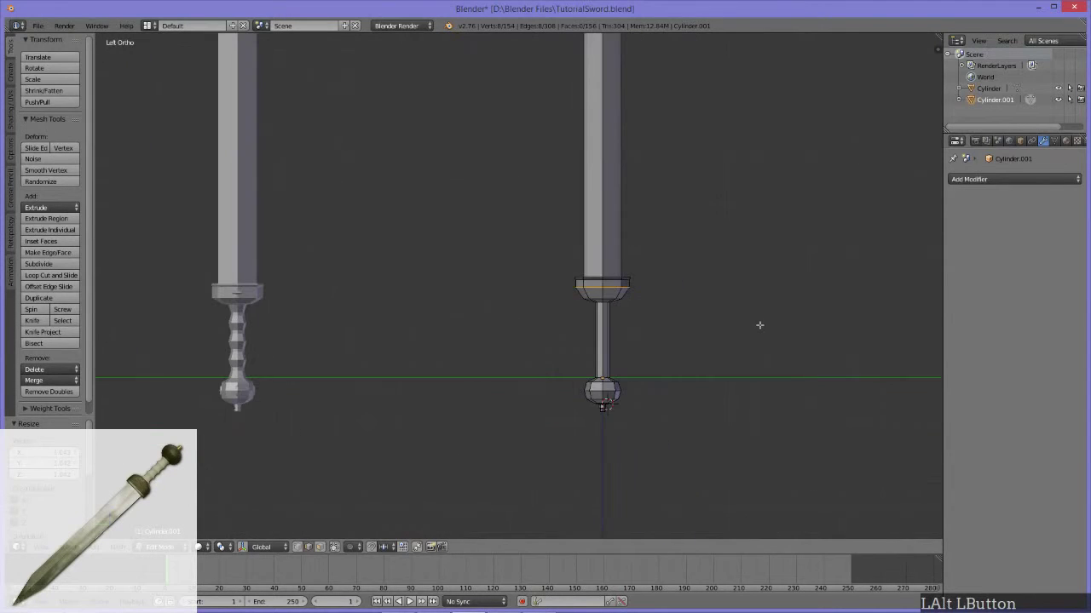
key(g)
key(z)
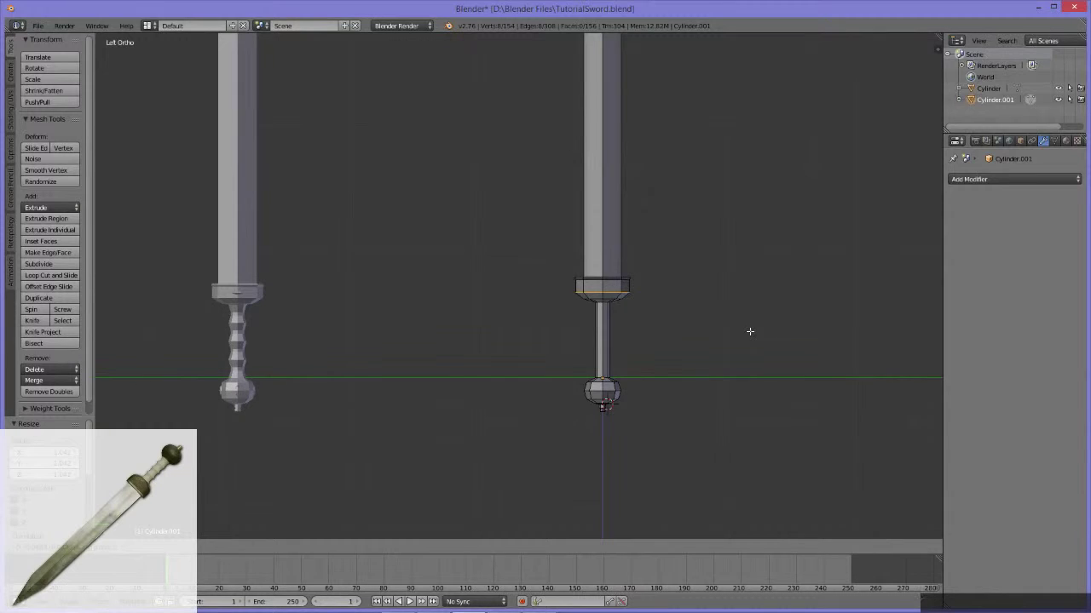
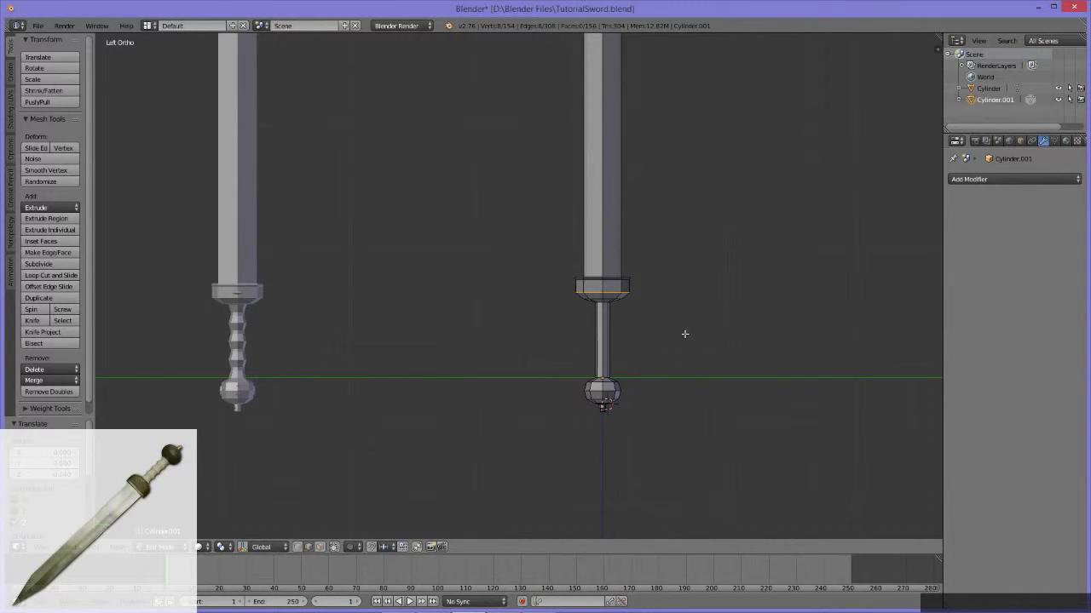
middle_click(635, 352)
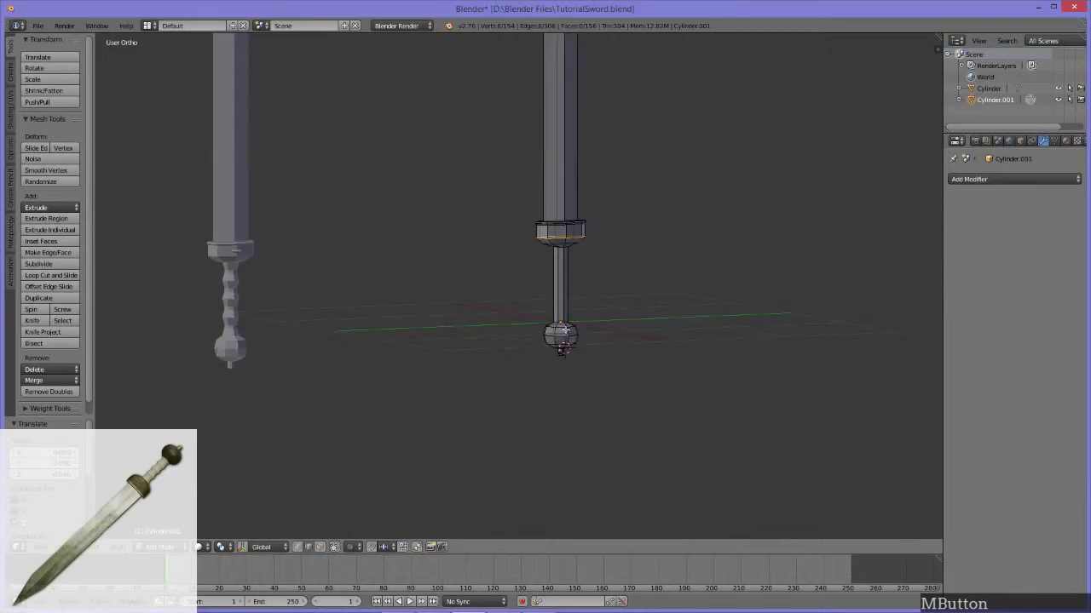
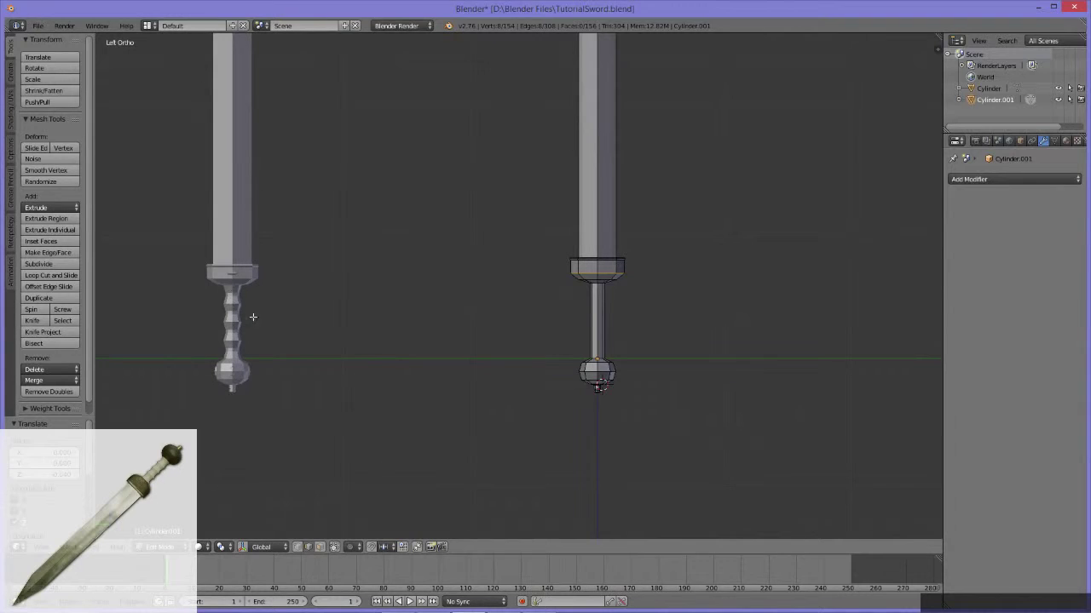
middle_click(431, 365)
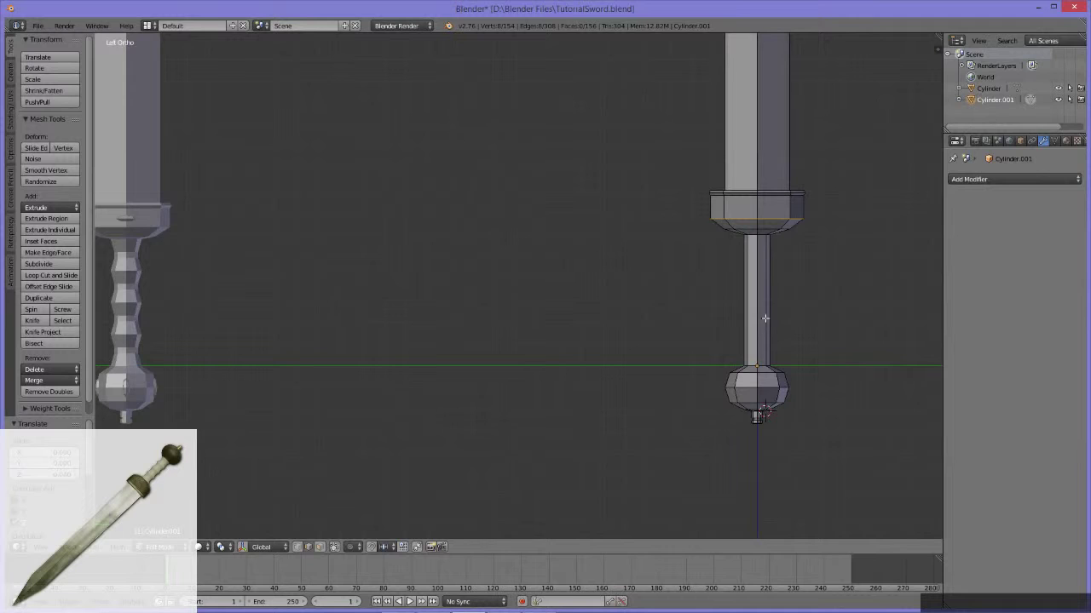
Try single loop cuts across the handle and undo the misplaced ring.
key(ctrl+r)
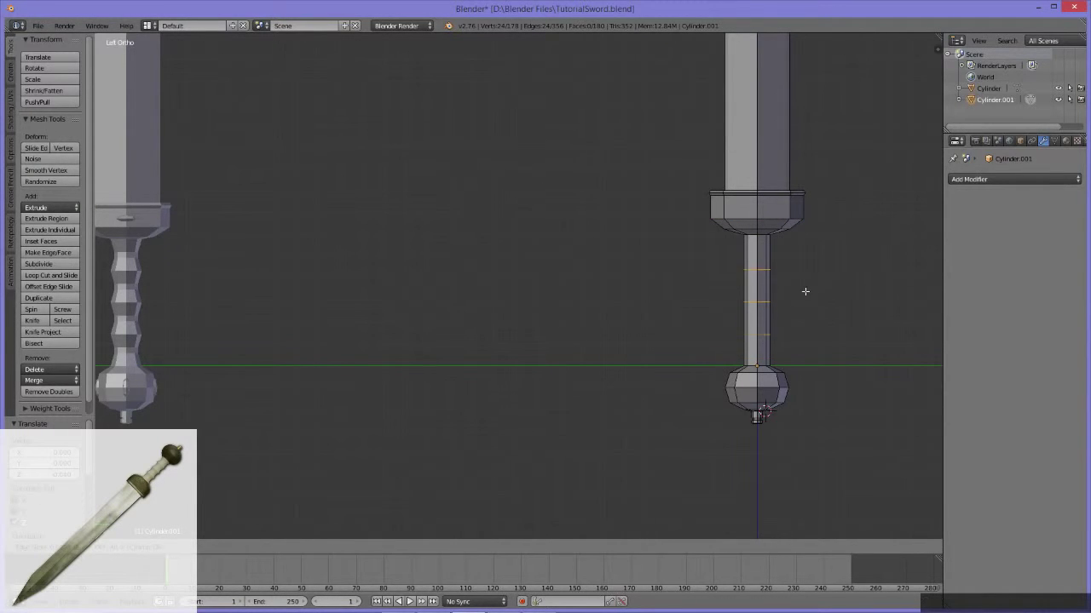
key(Escape)
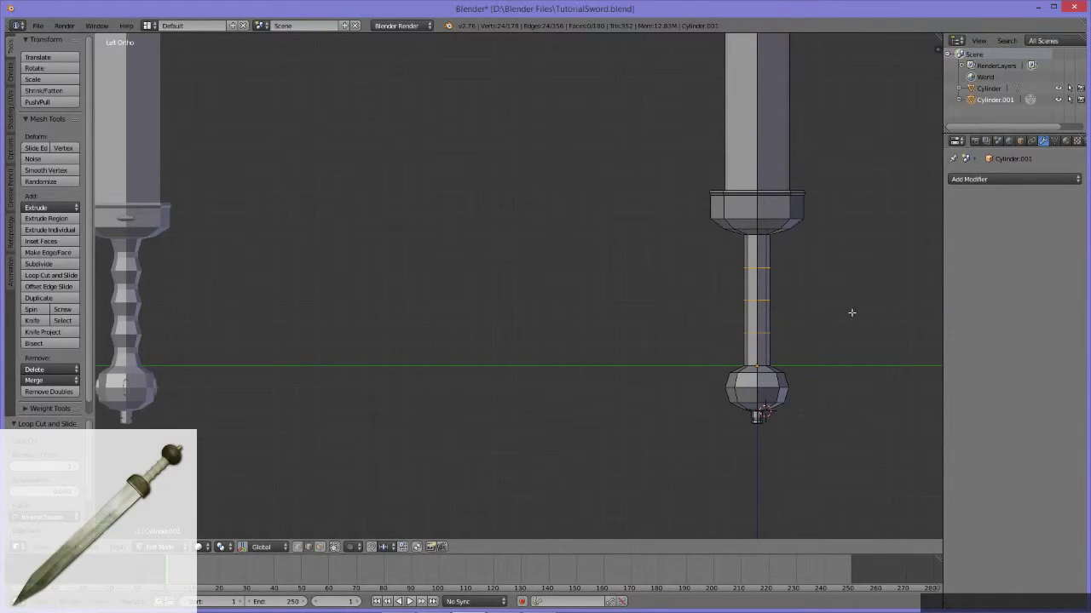
key(ctrl+r)
click(767, 251)
key(Escape)
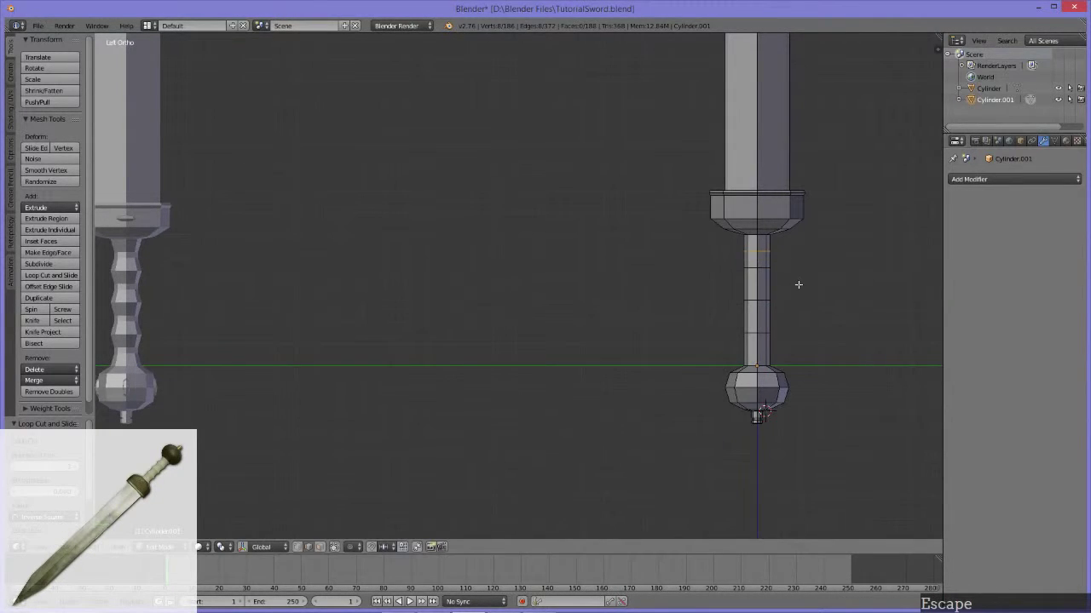
key(ctrl+z)
Cut many evenly spaced edge rings along the handle between guard and pommel.
key(ctrl+r)
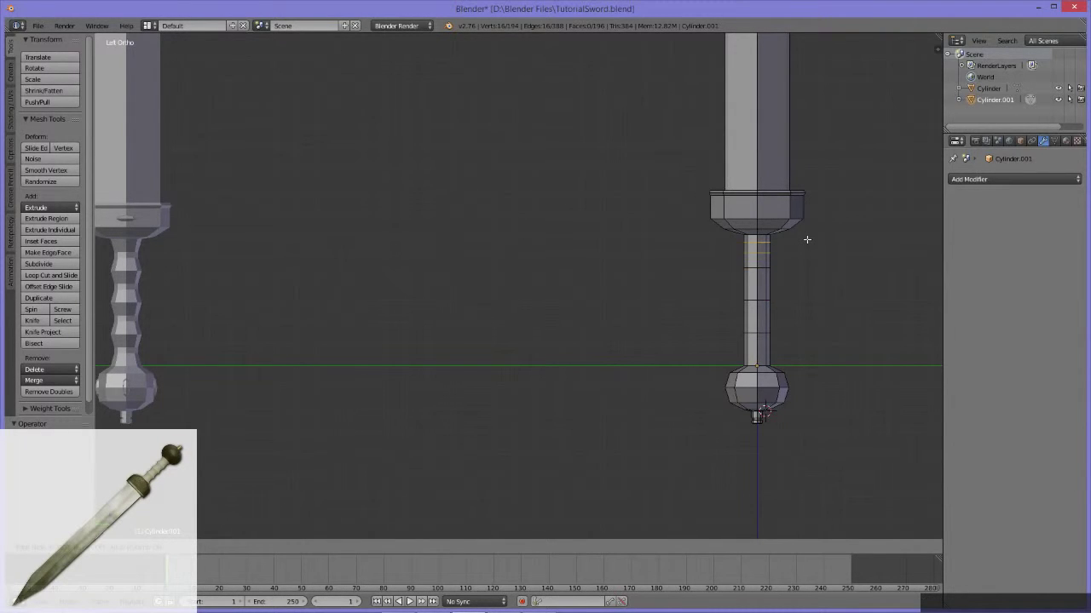
key(Escape)
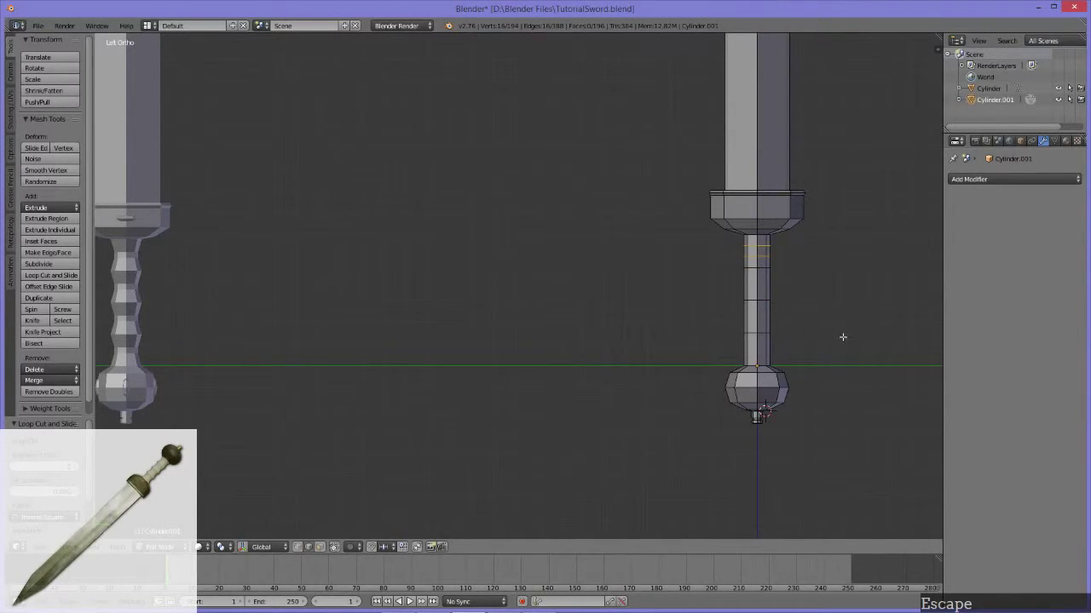
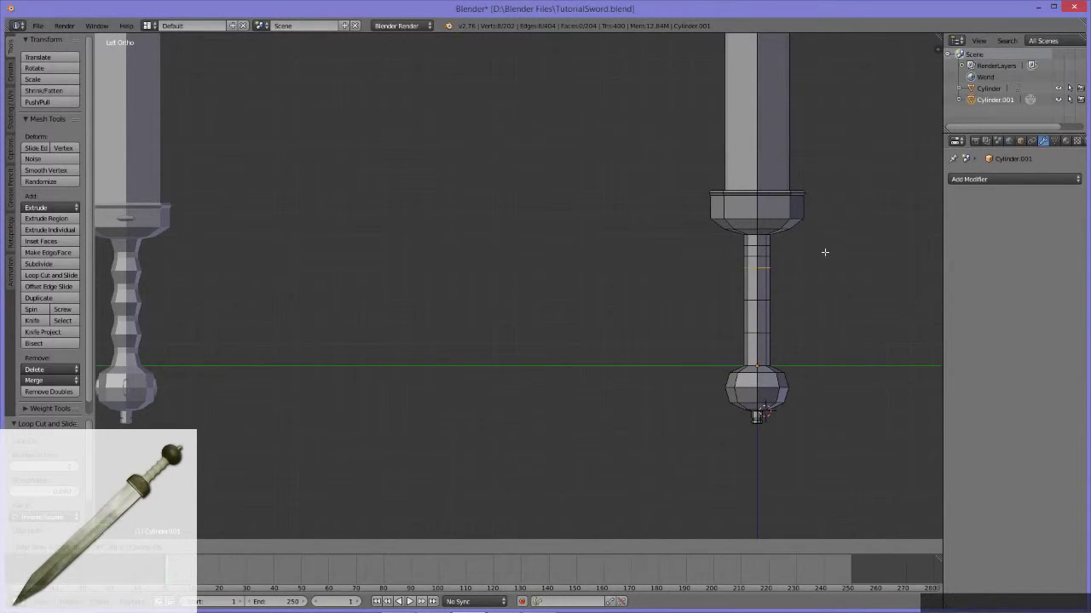
key(Escape)
key(ctrl+z)
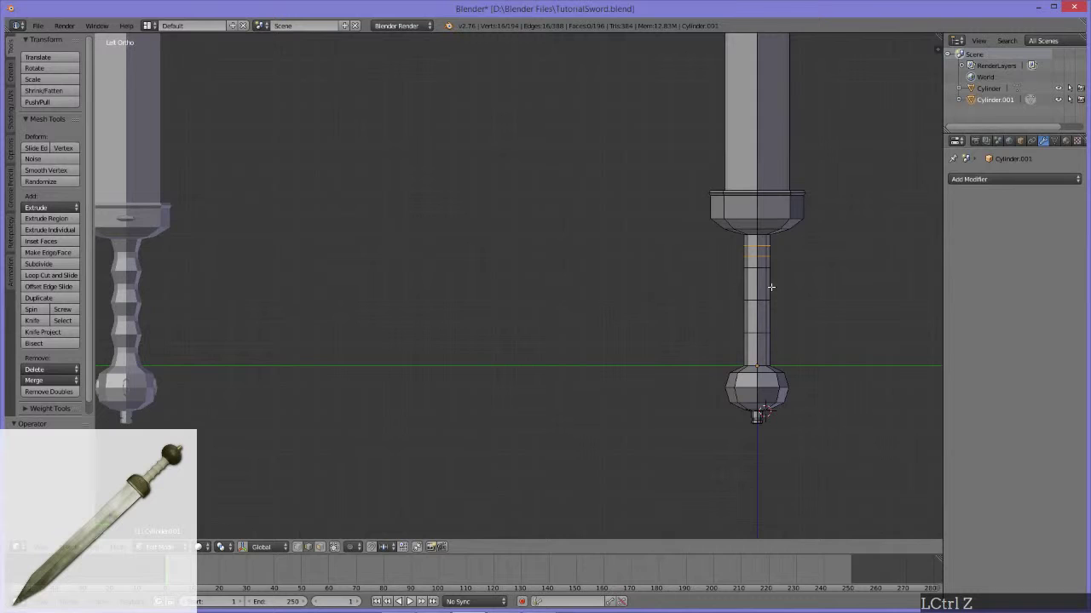
key(ctrl+r)
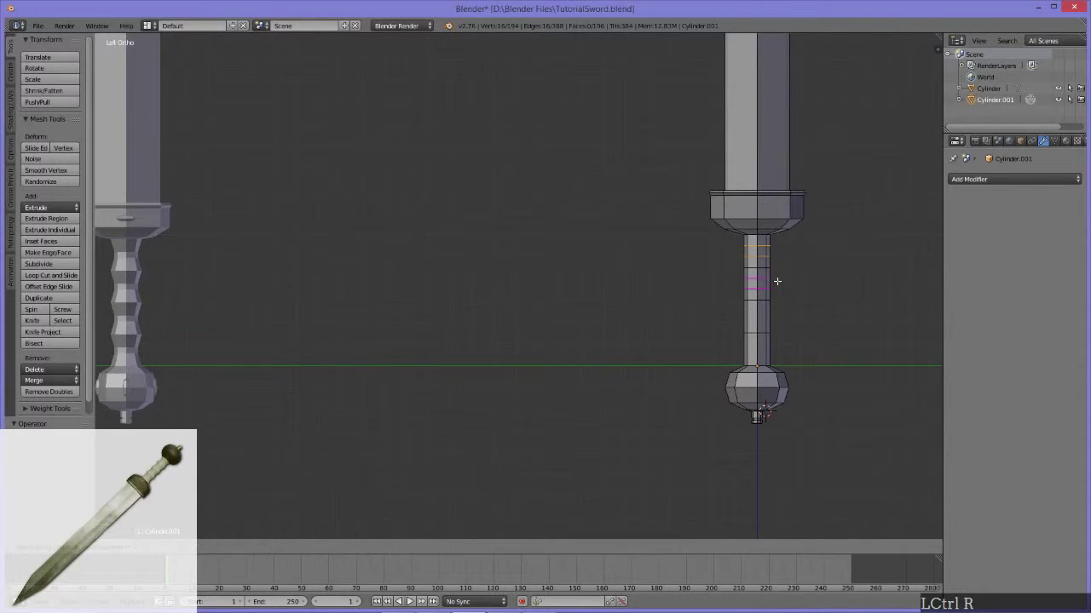
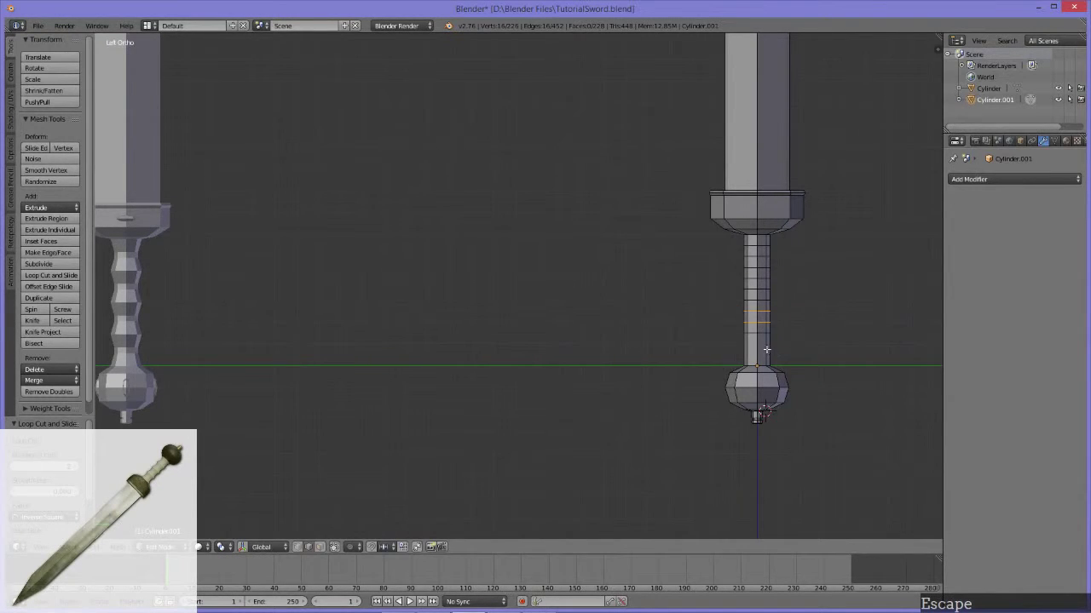
key(ctrl+r)
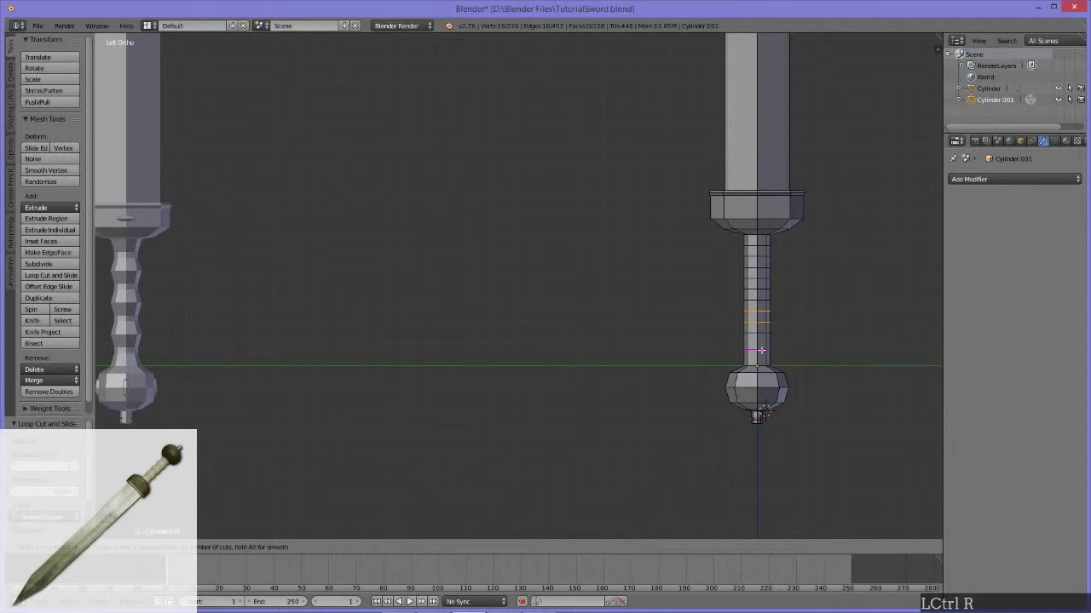
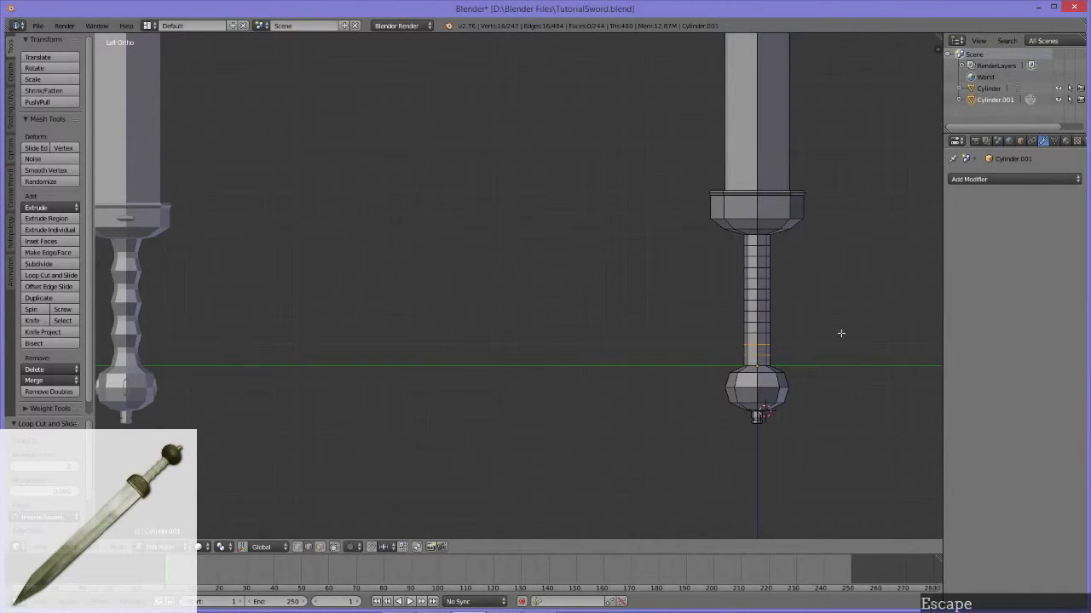
Pan the view around the hilt to frame the lower handle and pommel.
middle_click(797, 345)
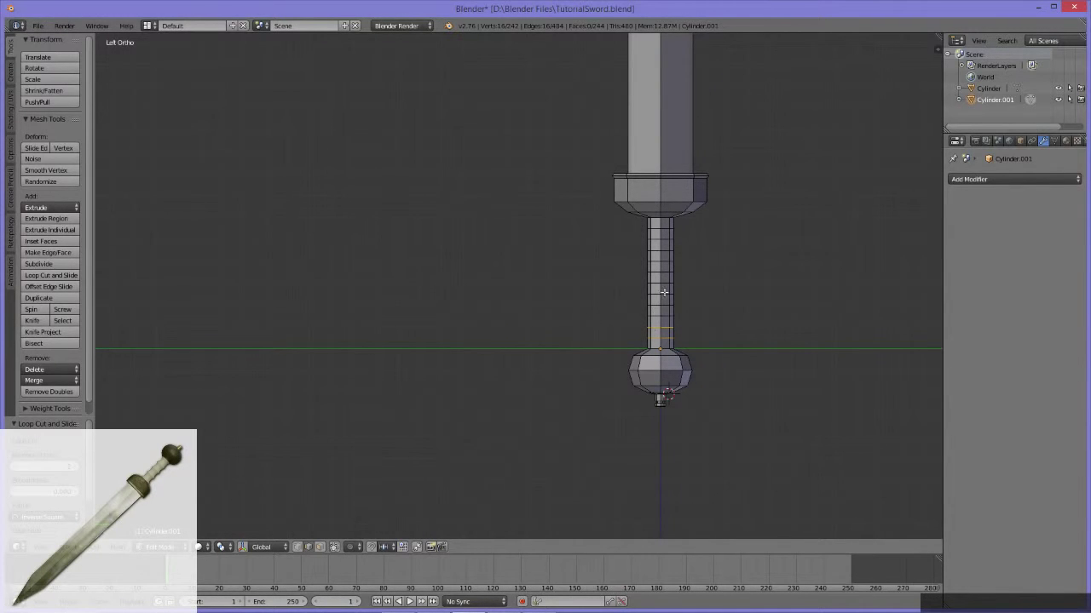
middle_click(671, 335)
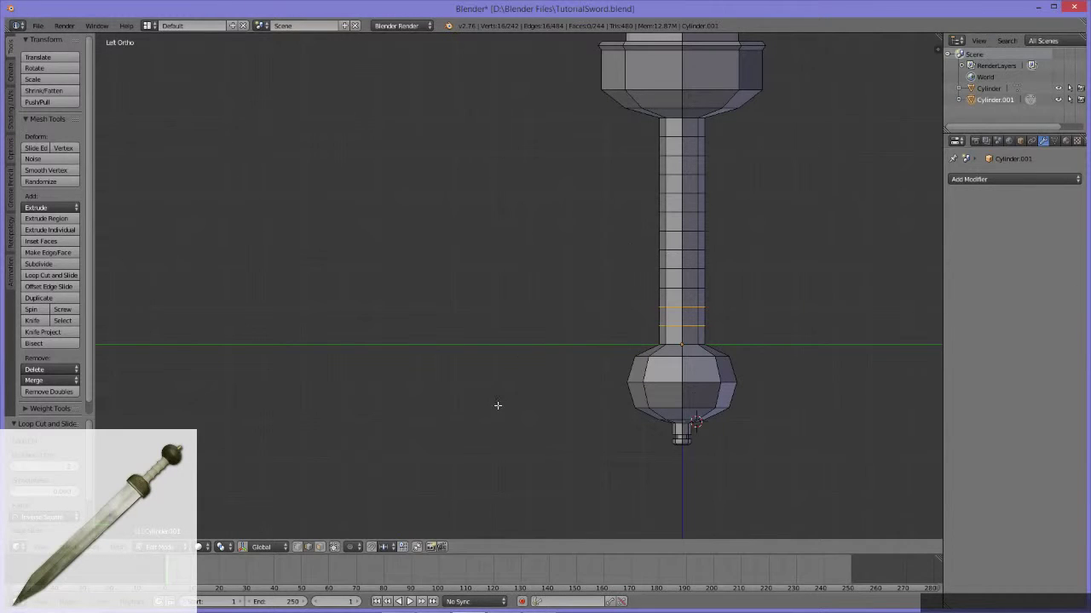
middle_click(693, 305)
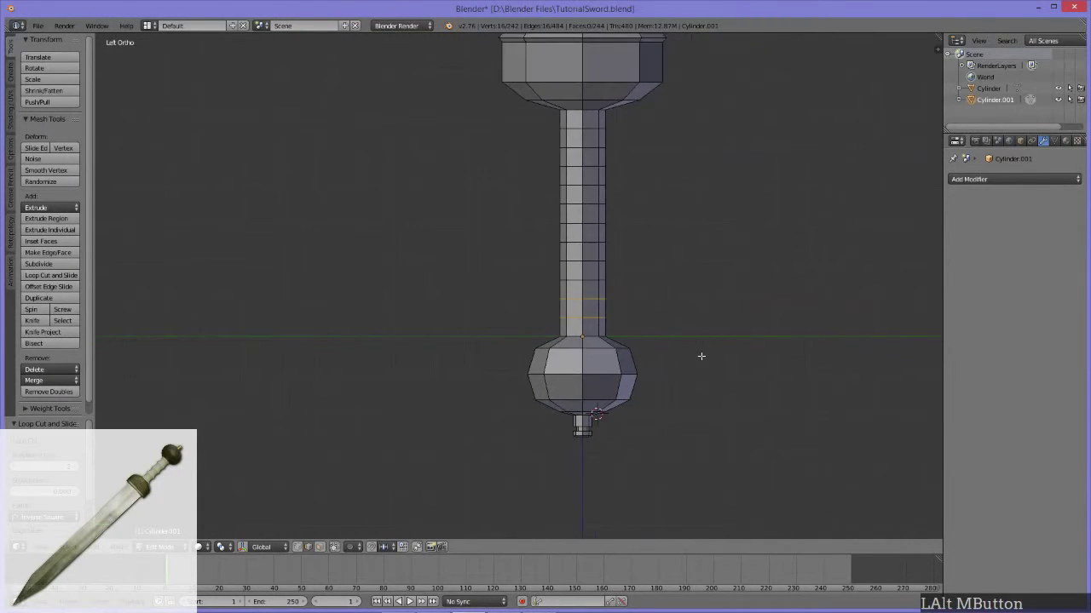
middle_click(669, 370)
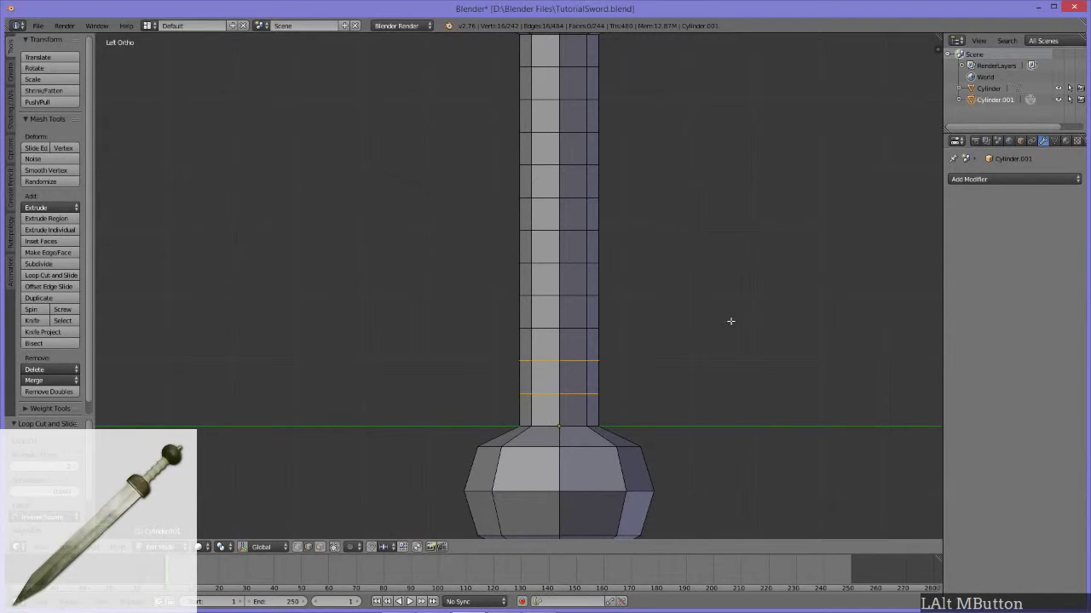
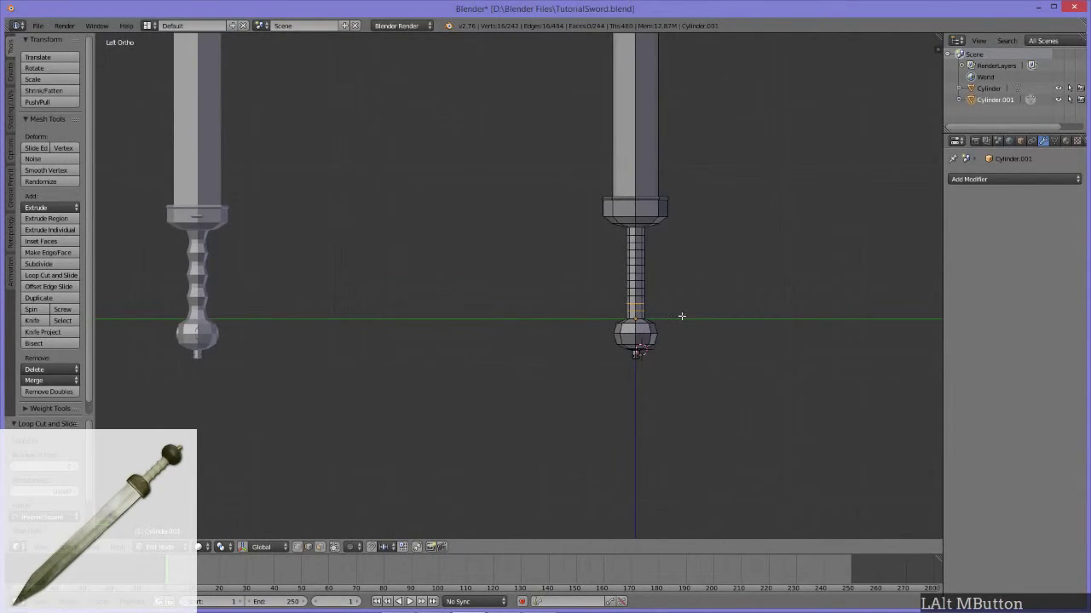
middle_click(692, 323)
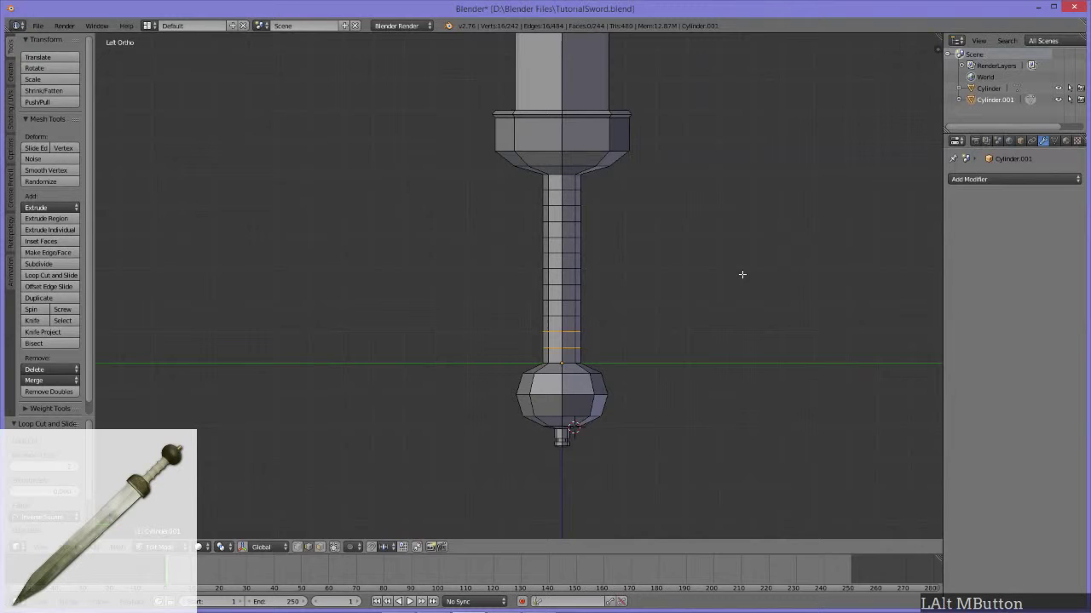
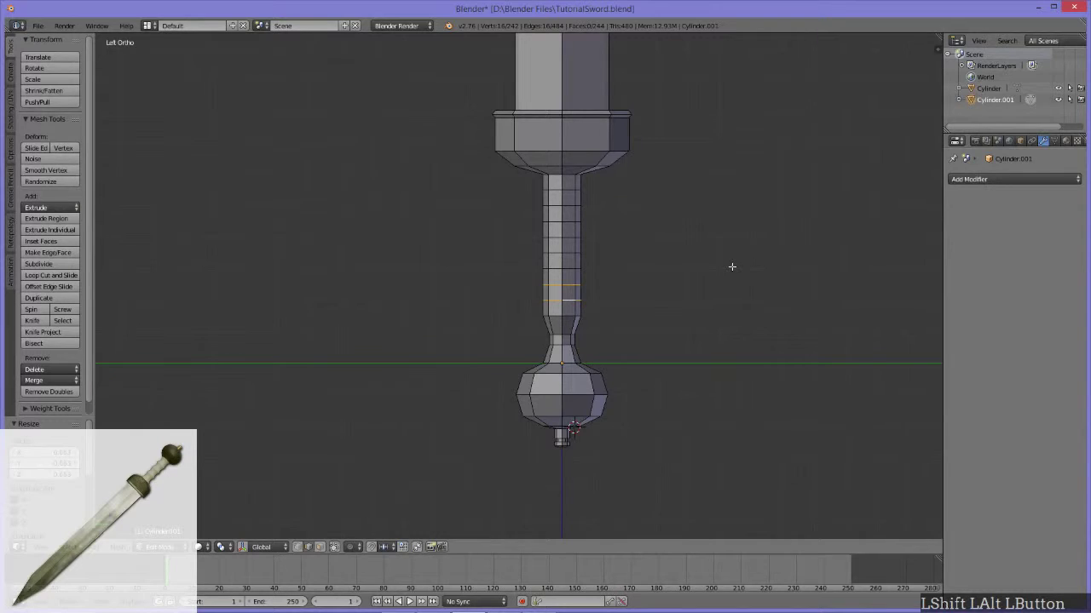
Undo the taper, set pivot to Individual Origins and start scaling the lowest handle ring.
key(ctrl+z)
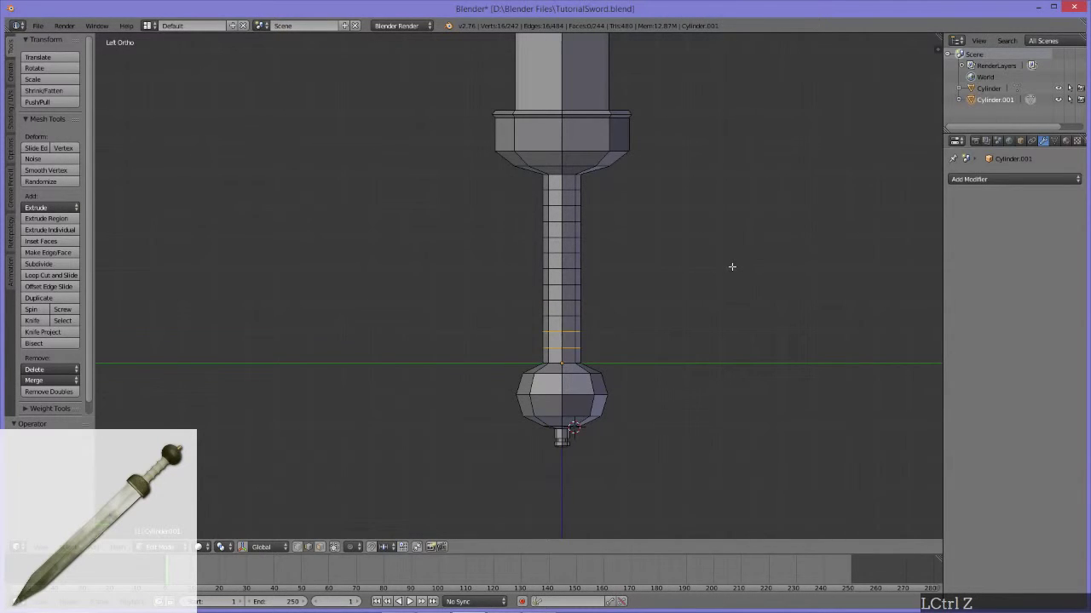
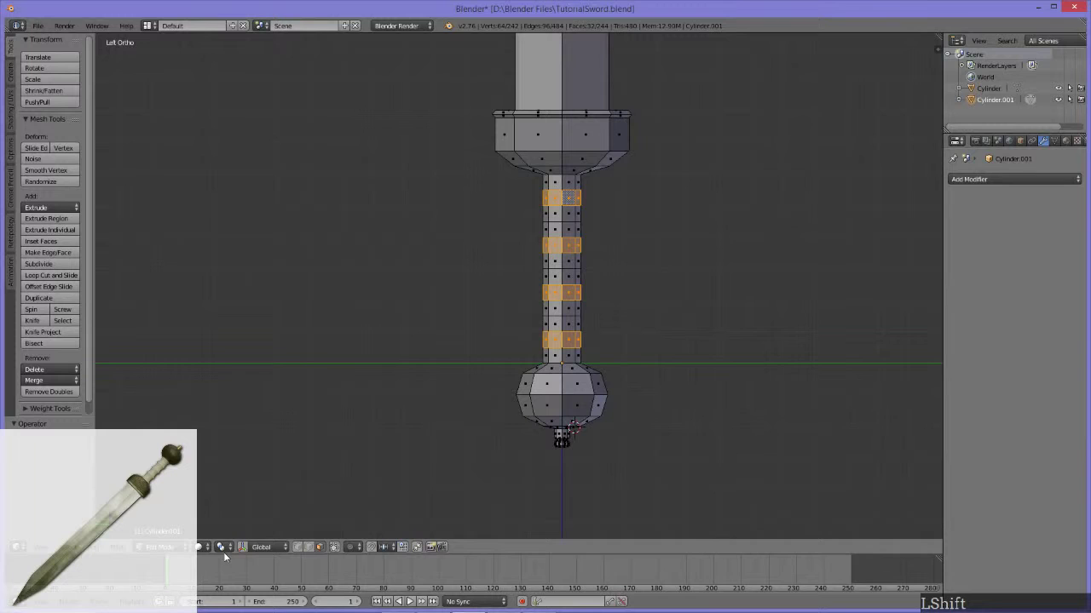
click(233, 548)
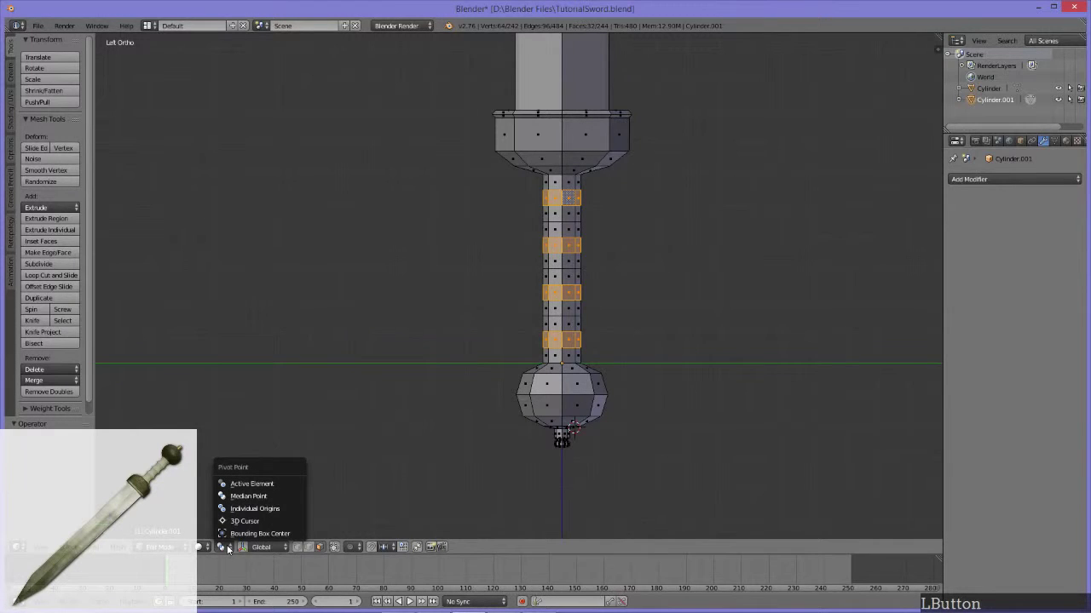
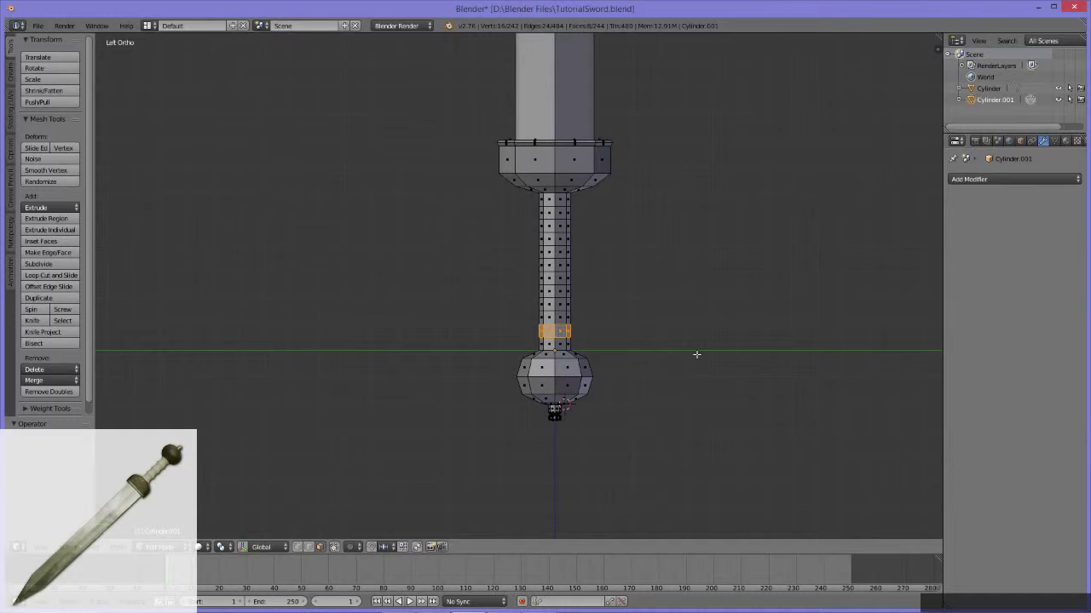
key(s)
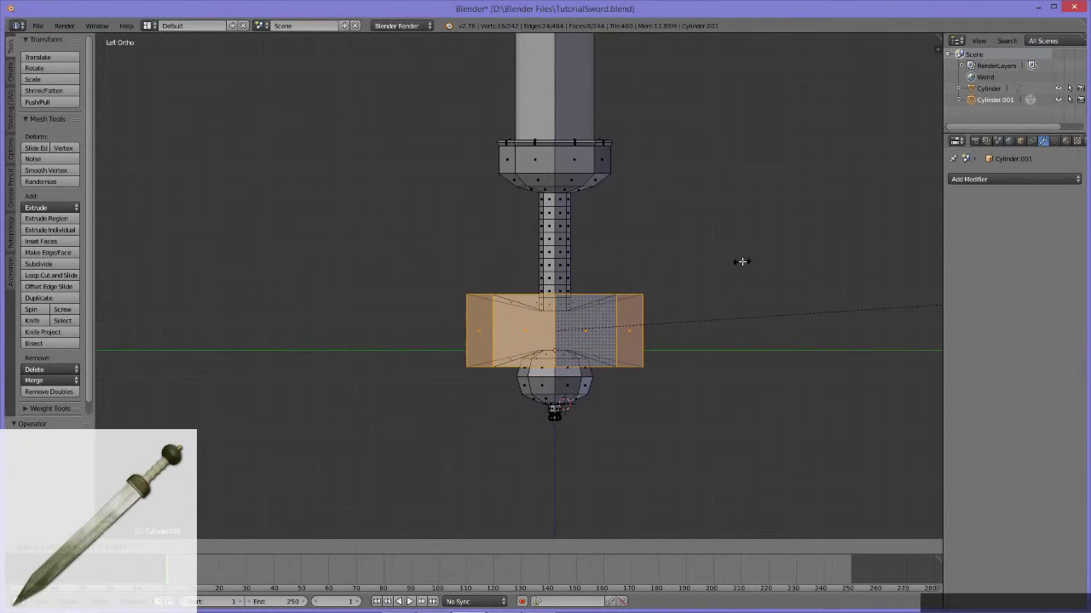
Scale the ring above the pommel to 0.75 and start shrinking the next ring up.
key(0)
key(.)
key(7)
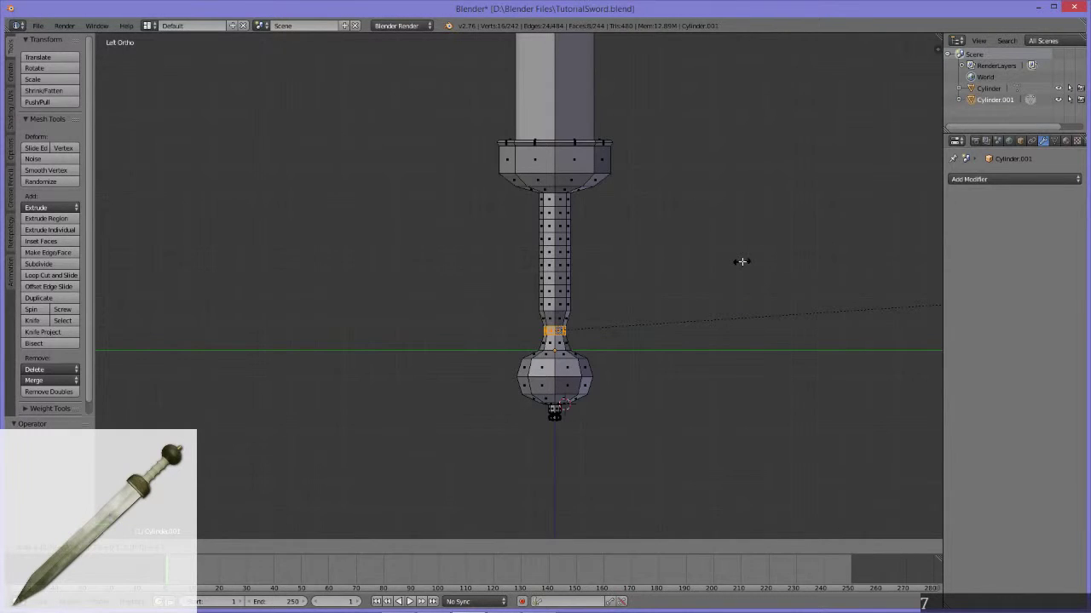
key(5)
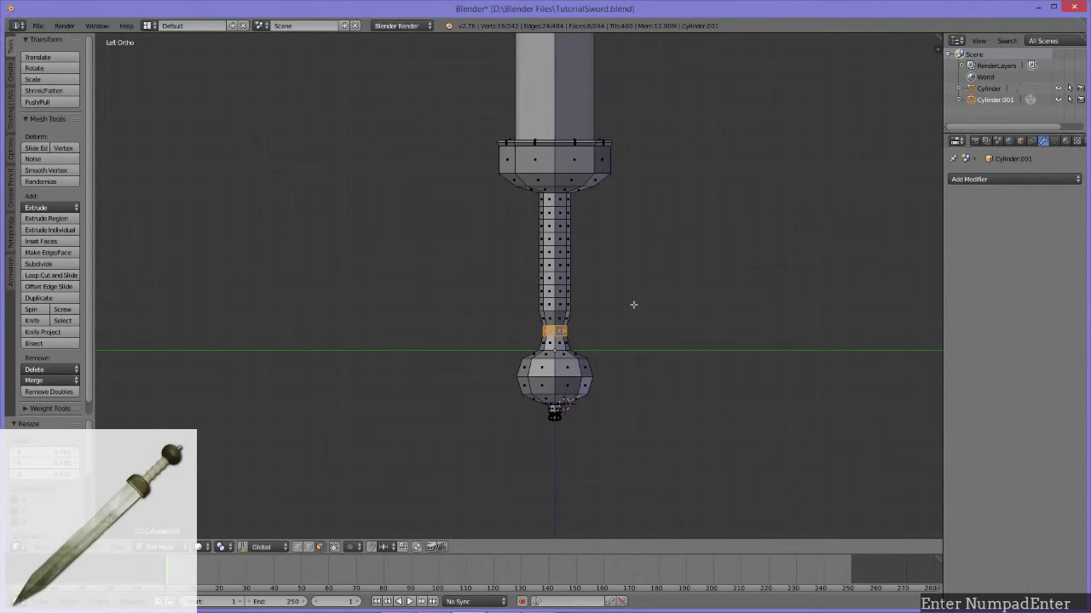
click(566, 293)
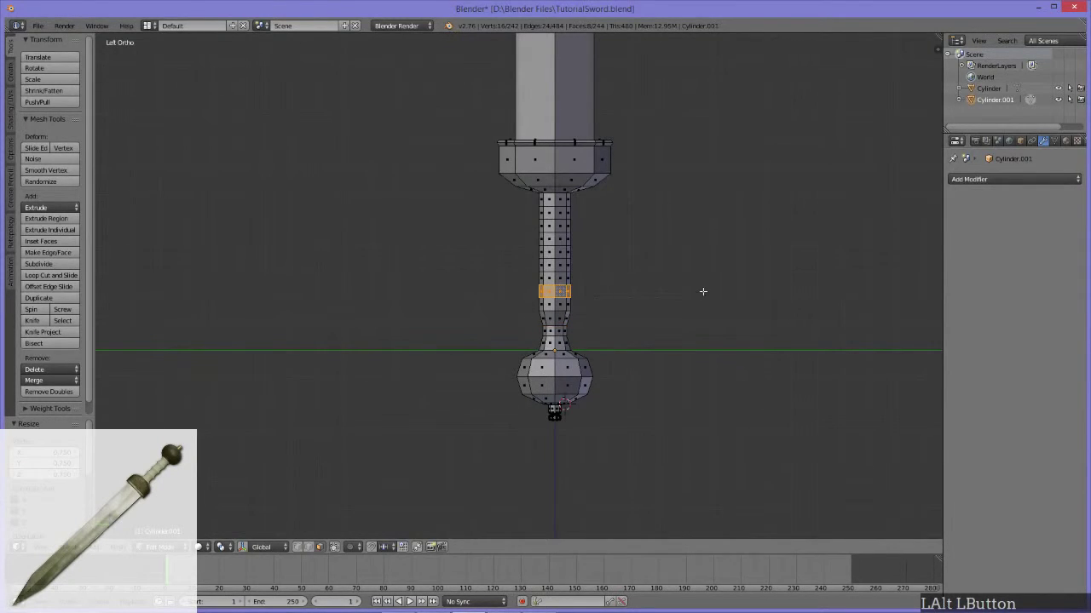
key(s)
key(0)
Shrink alternate handle rings to 0.75 up to the top ring, forming a ridged grip.
key(.)
key(7)
key(5)
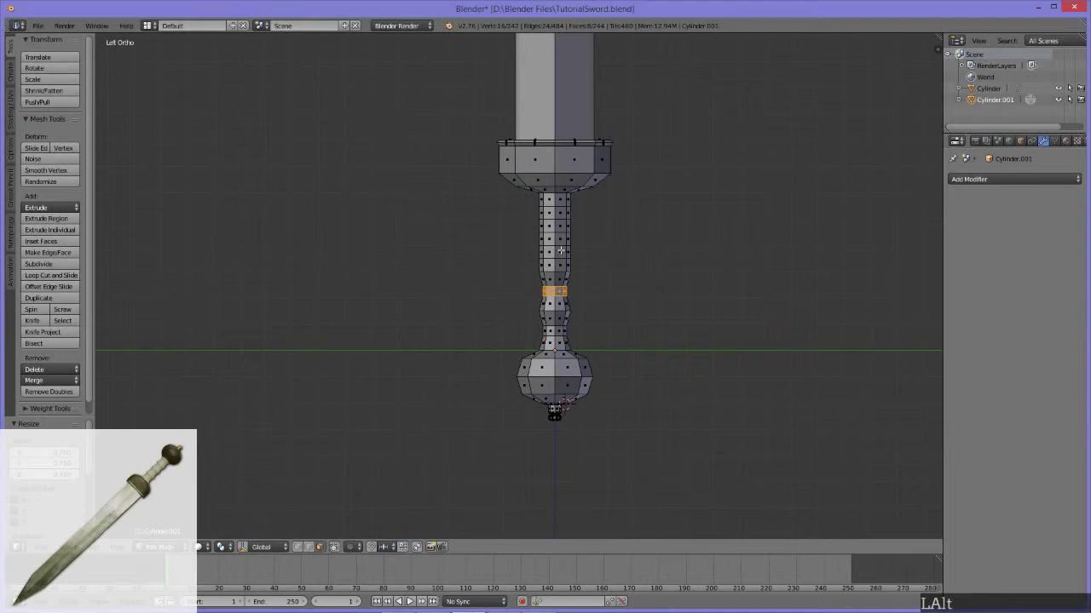
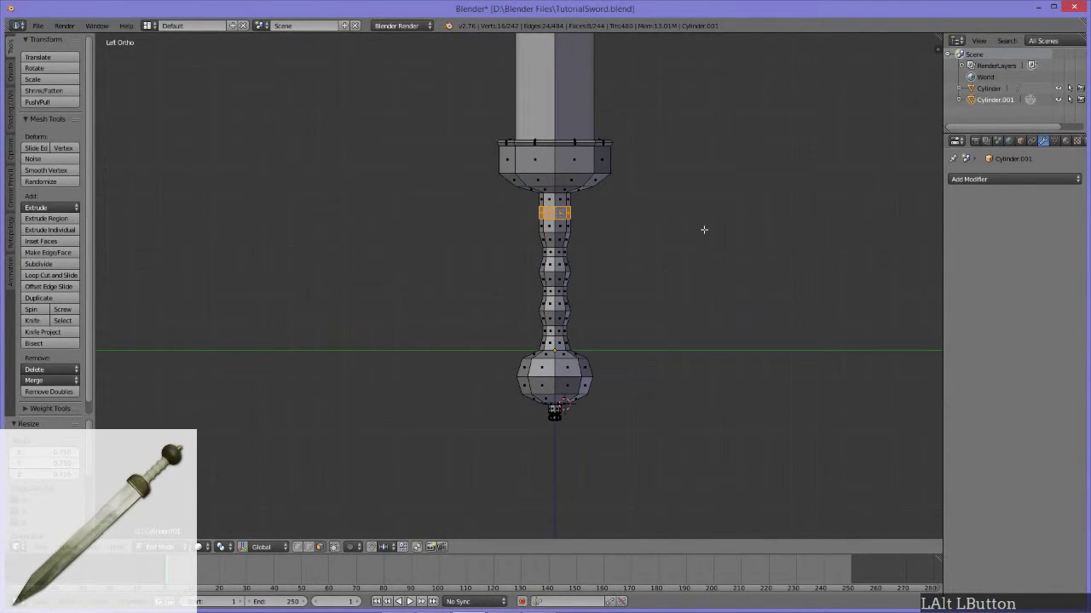
key(s)
text(0))
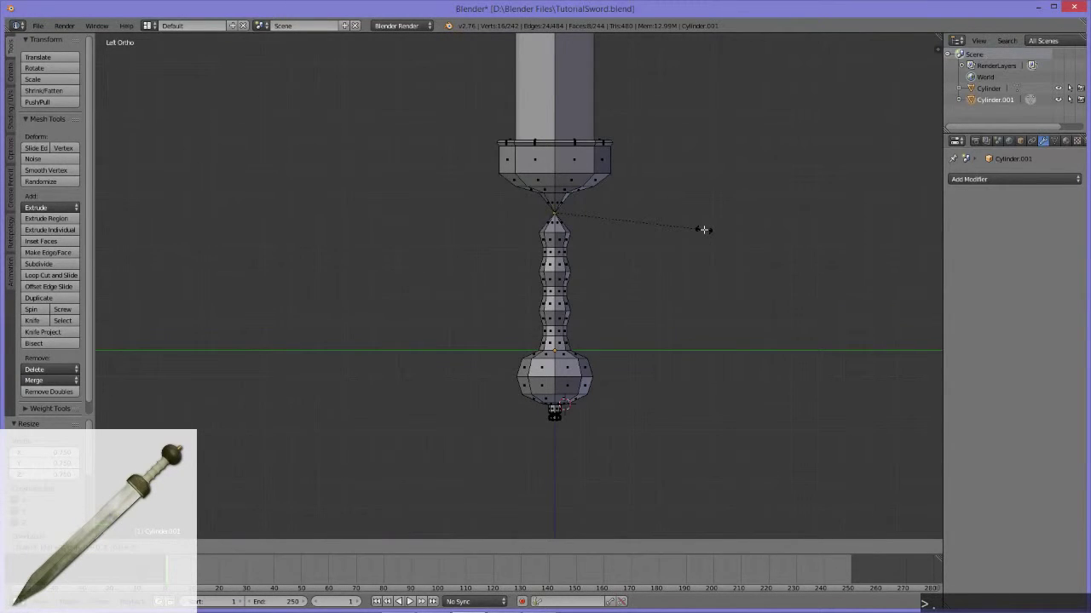
key(7)
text(5 %)
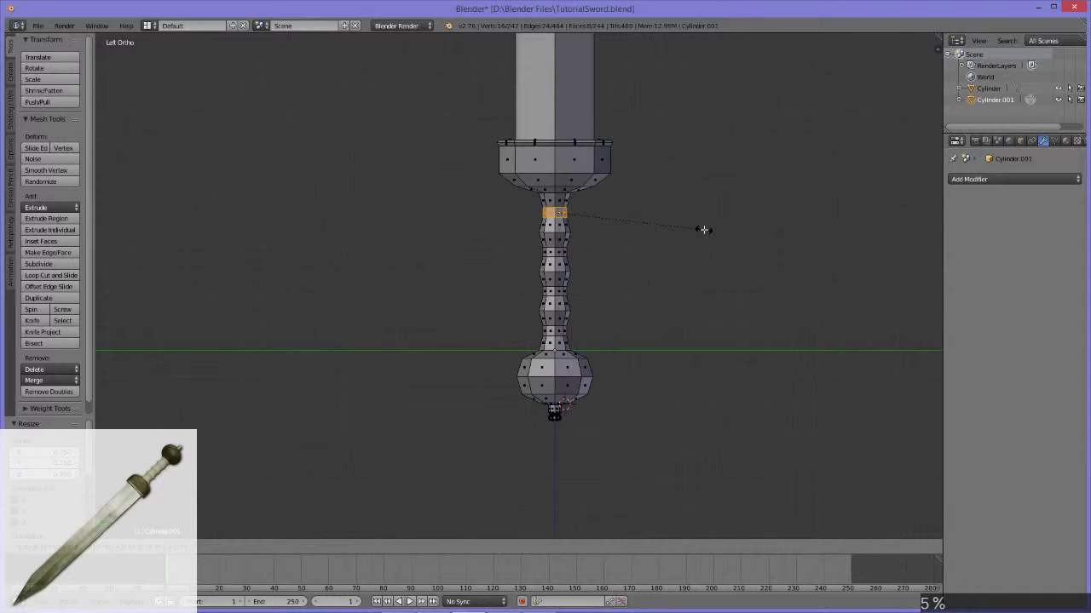
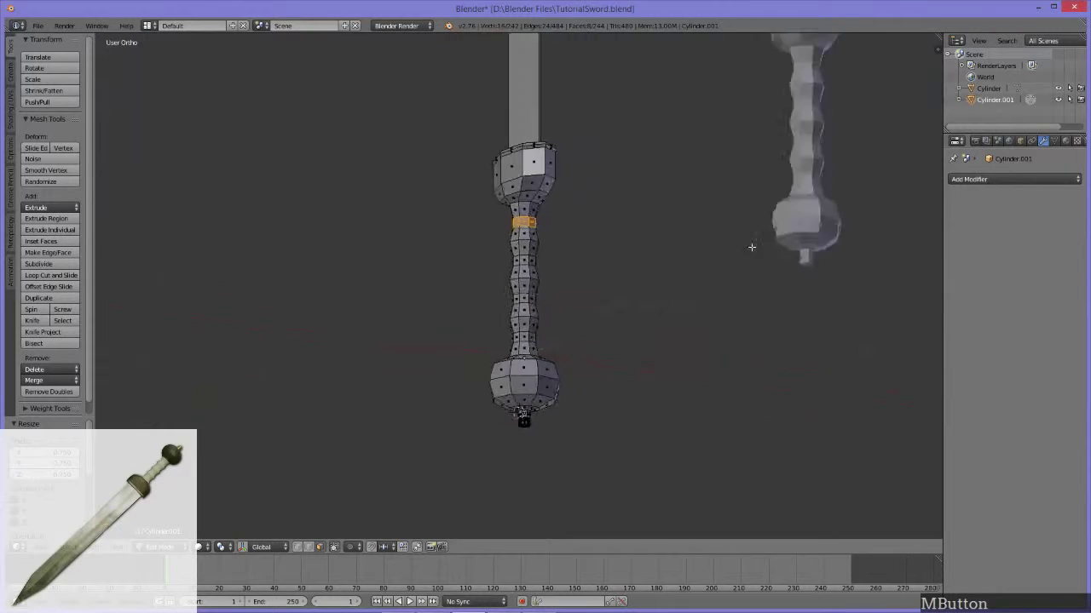
middle_click(616, 299)
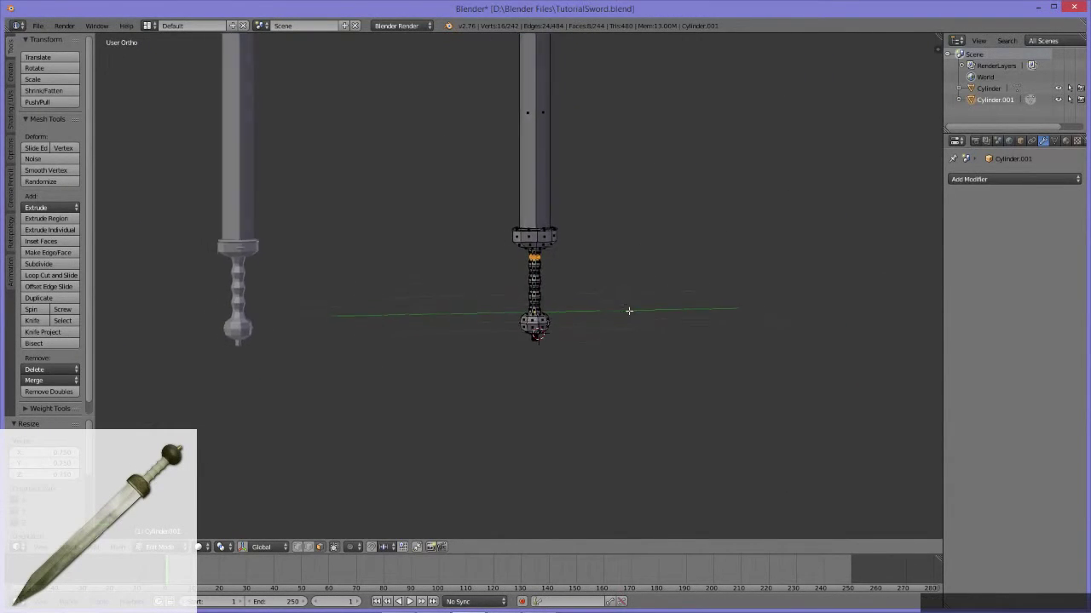
key(Tab)
middle_click(602, 287)
middle_click(593, 283)
key(Tab)
middle_click(553, 278)
middle_click(558, 306)
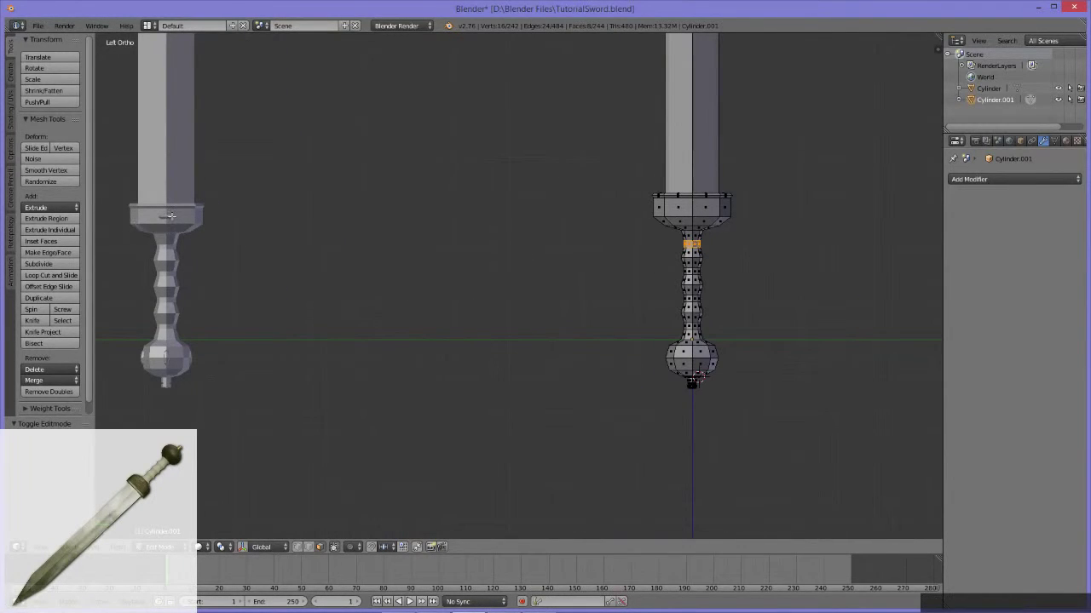
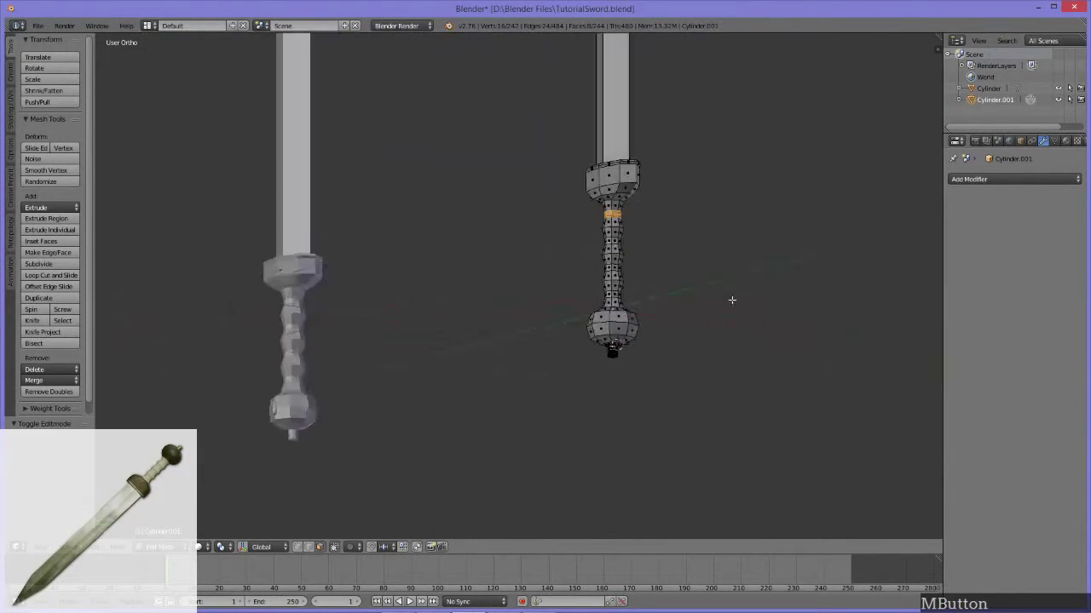
middle_click(809, 319)
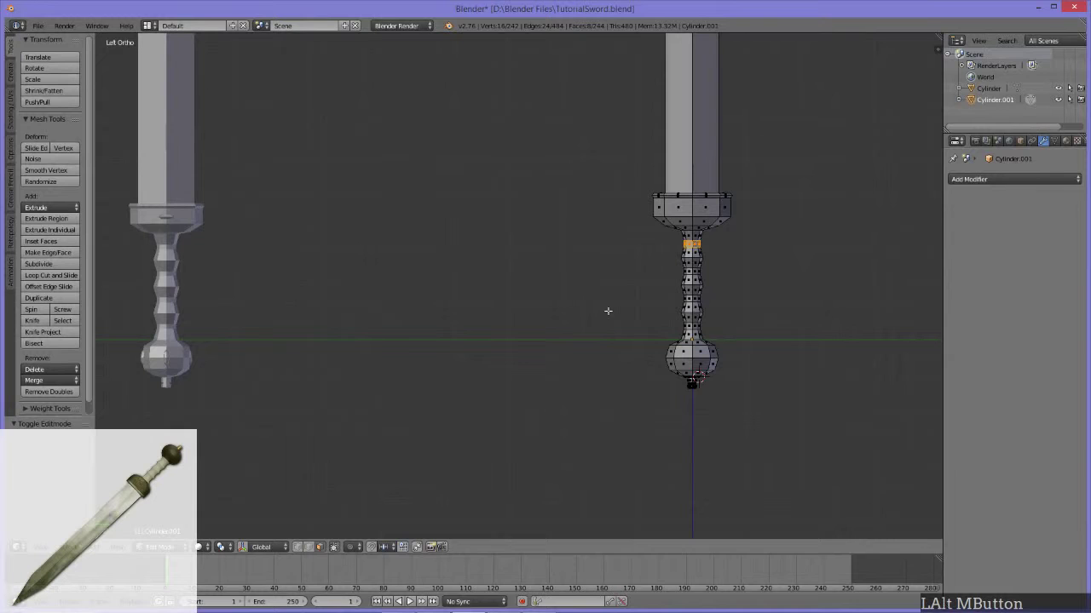
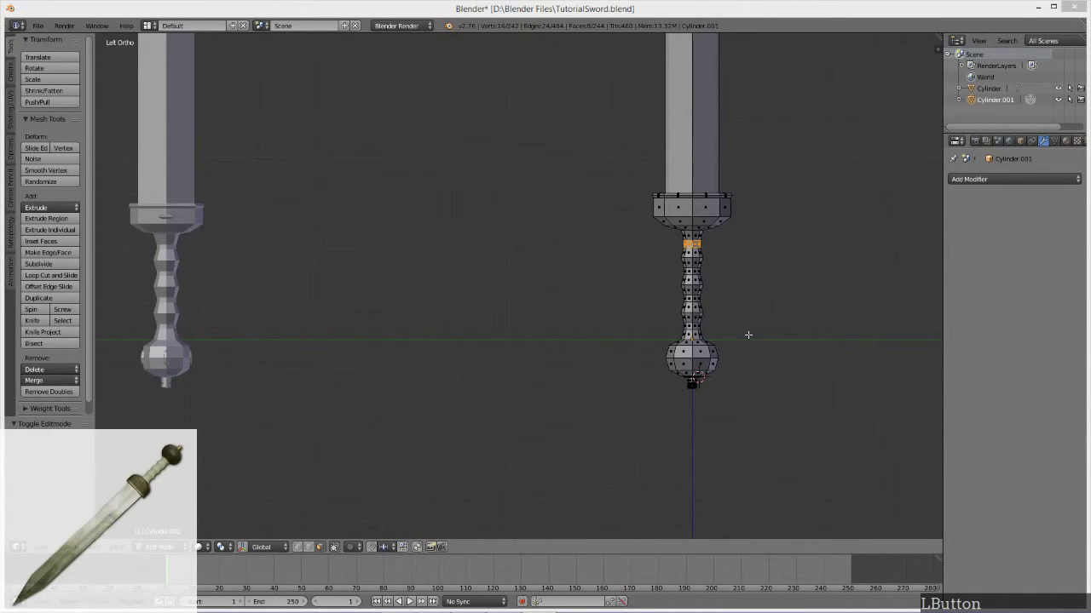
middle_click(721, 316)
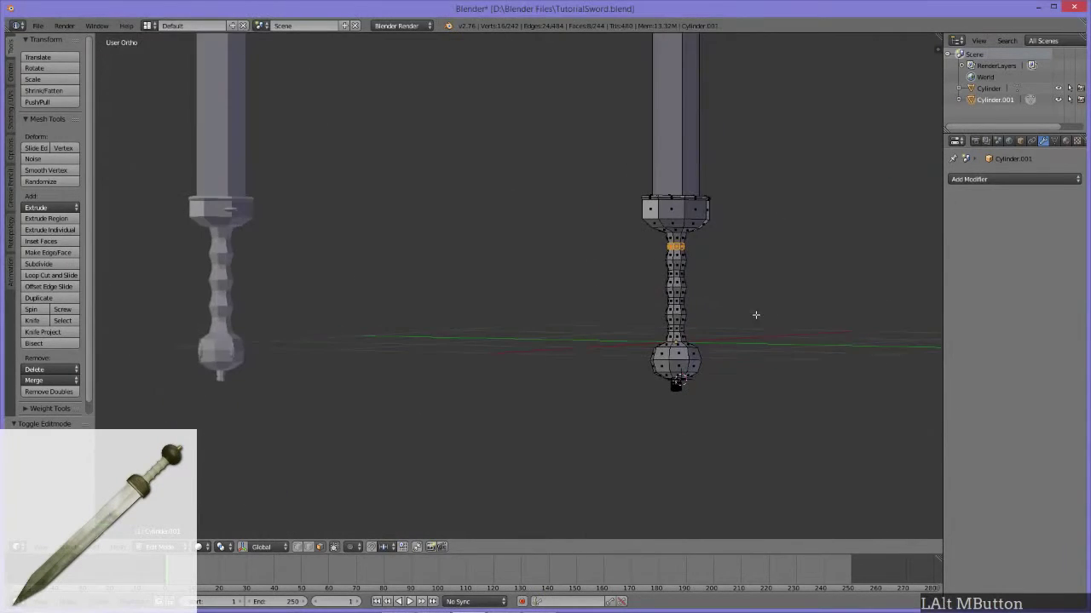
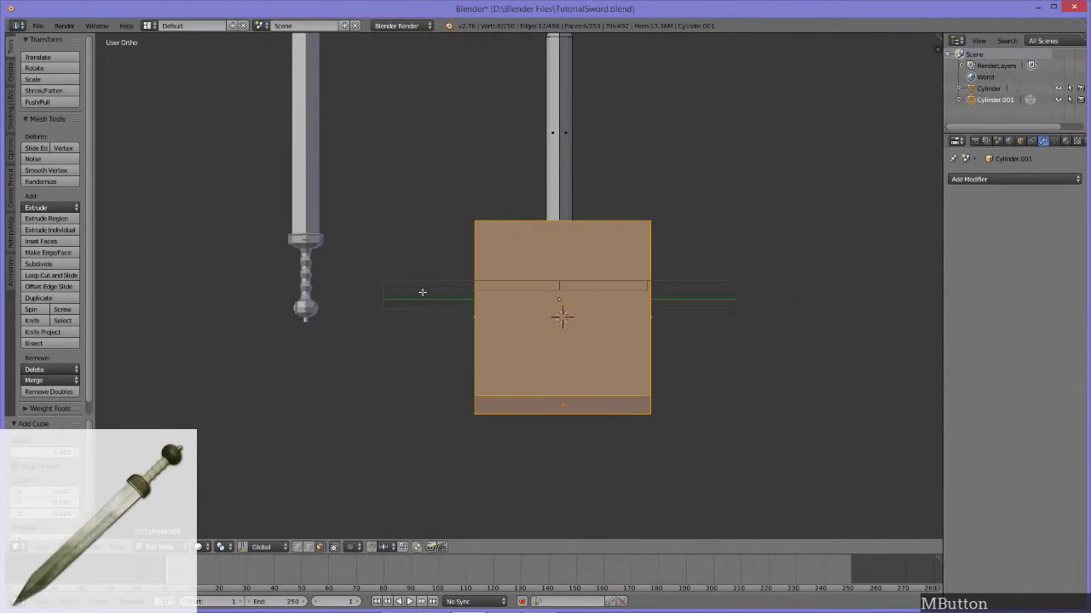
Shrink the added cube, undo the misplaced one and rescale it small by the pommel.
key(s)
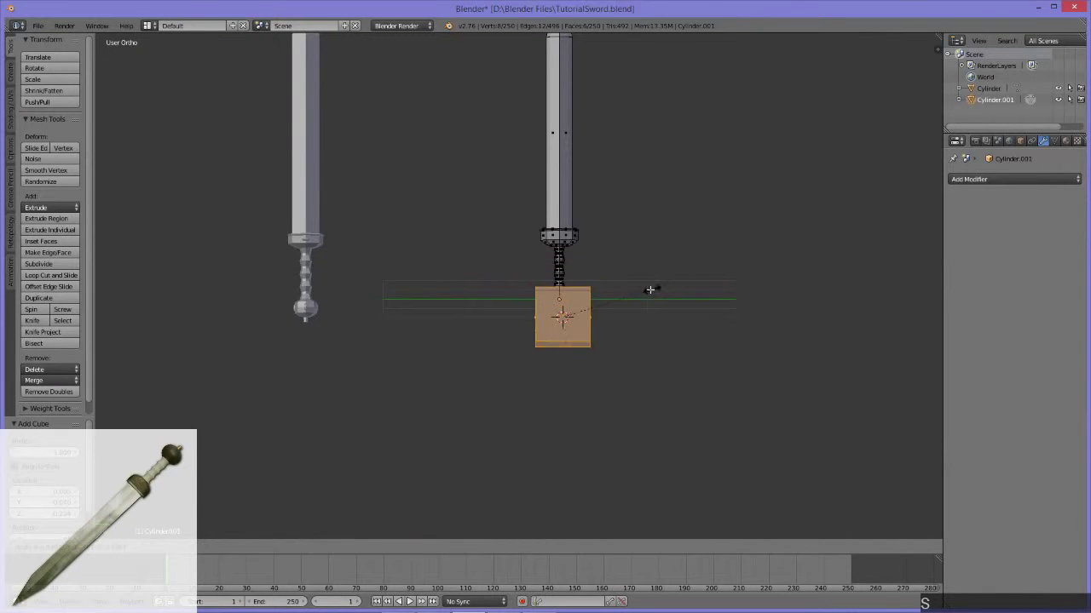
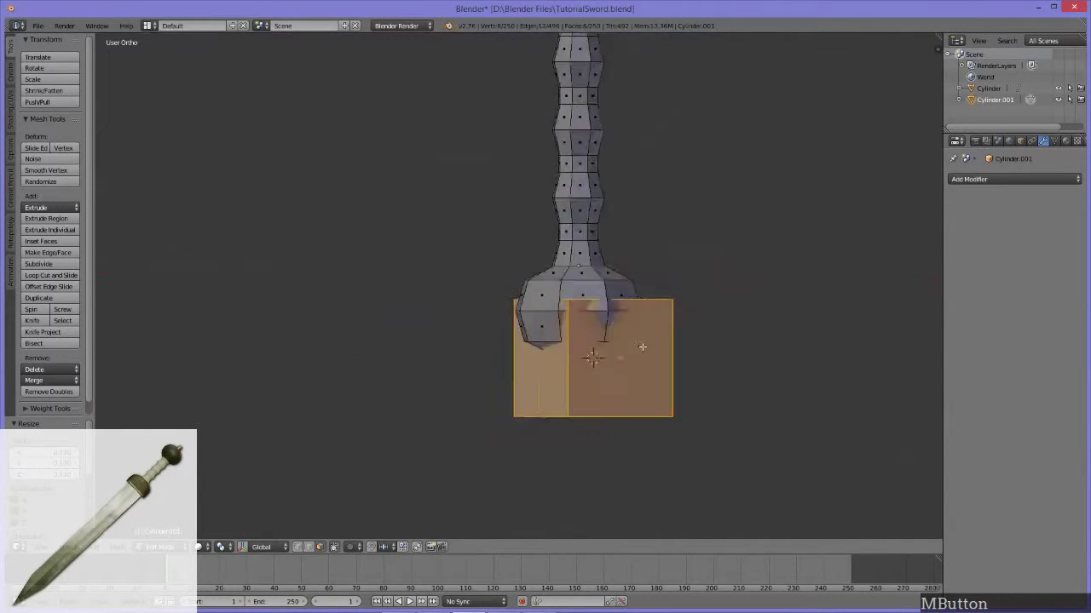
key(ctrl+z)
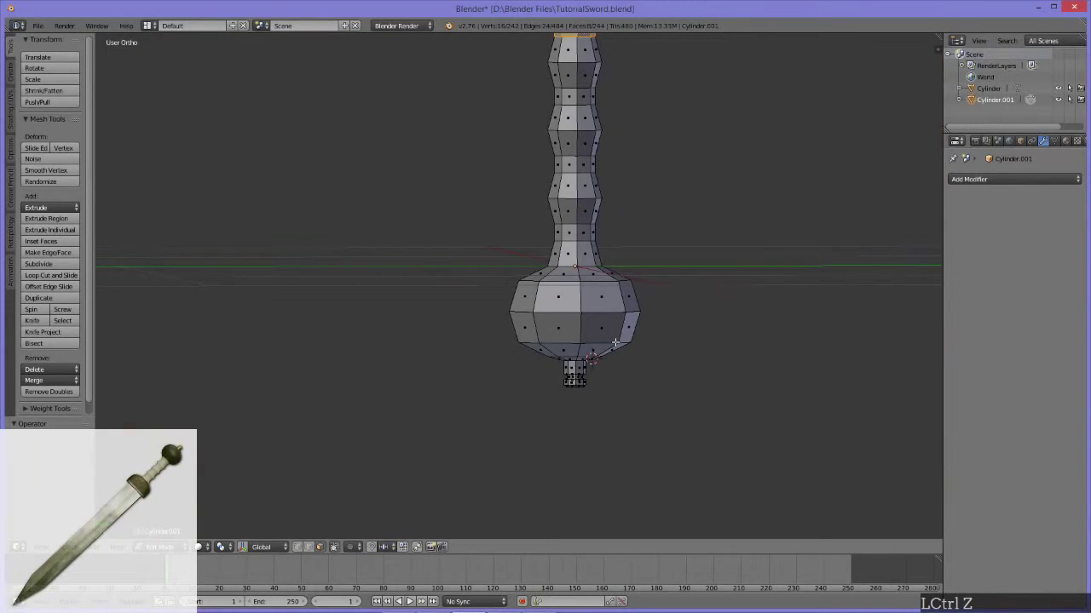
key(shift+c)
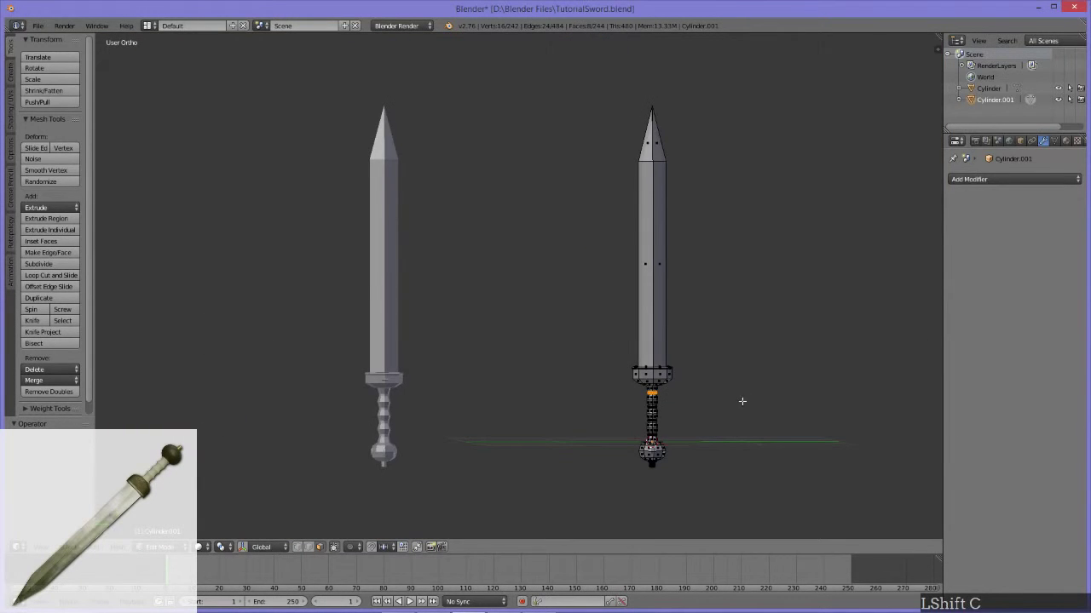
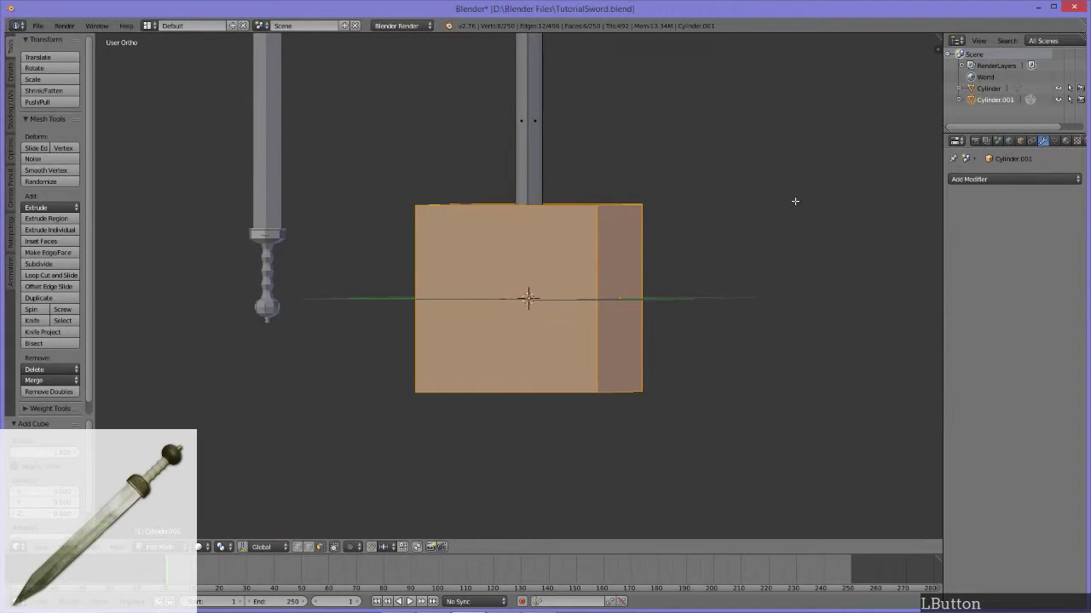
key(s)
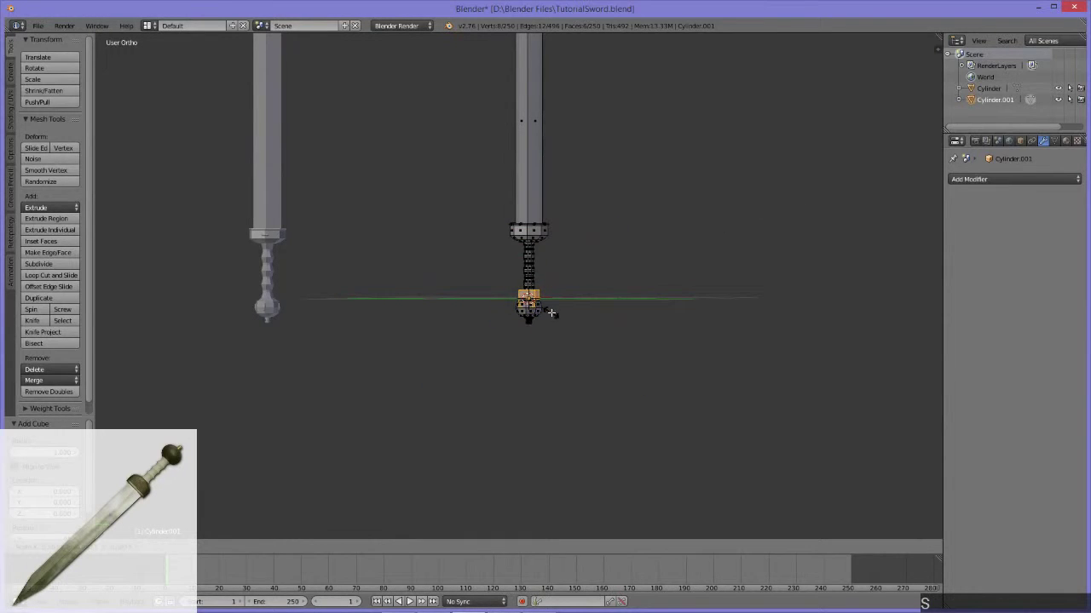
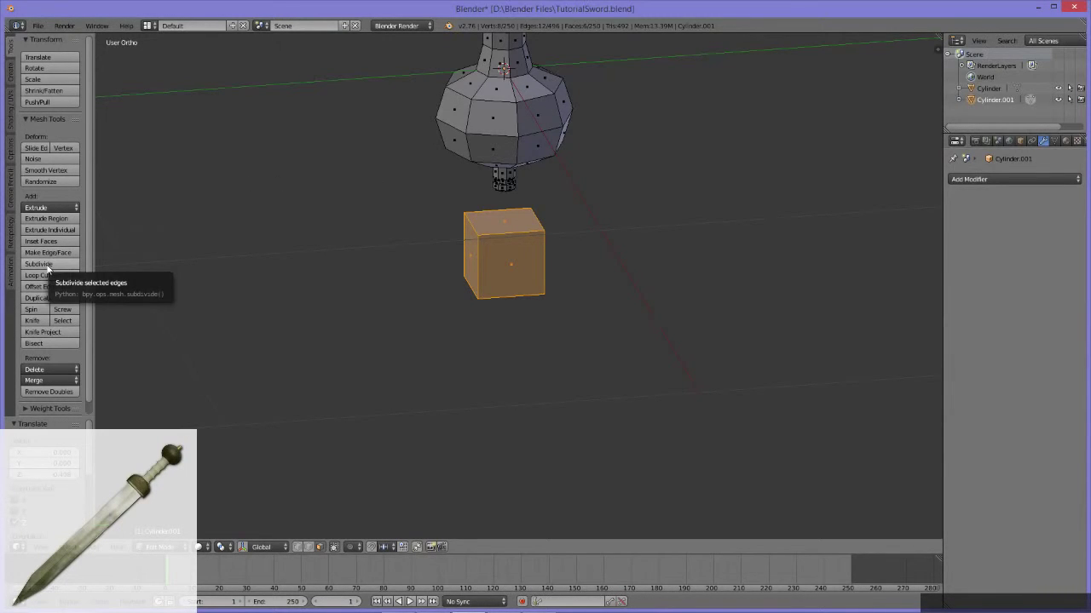
Subdivide the small cube once so each face splits into four smaller faces.
click(49, 270)
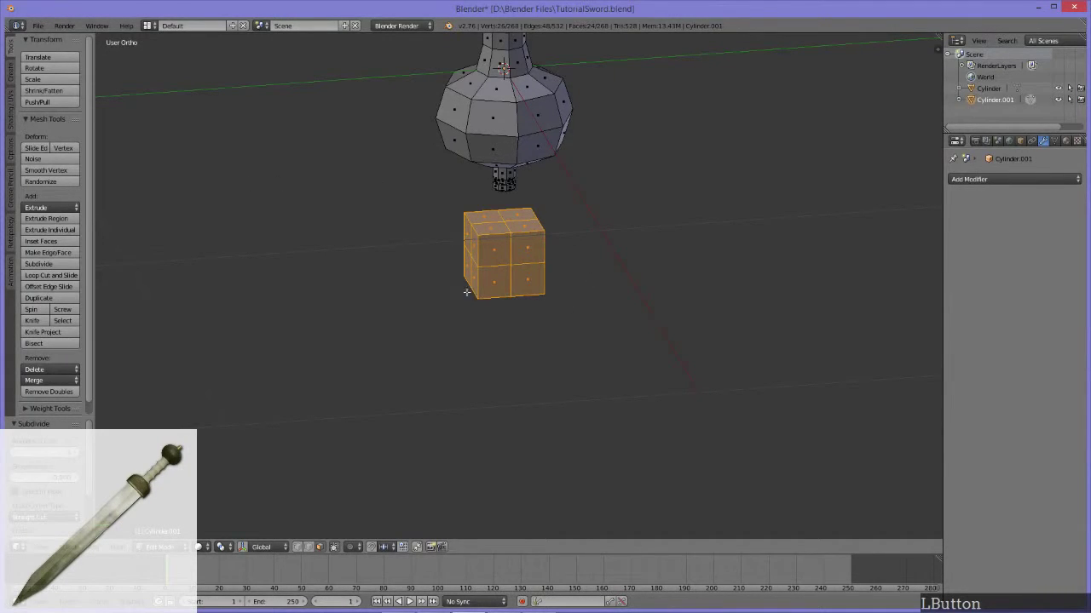
middle_click(486, 283)
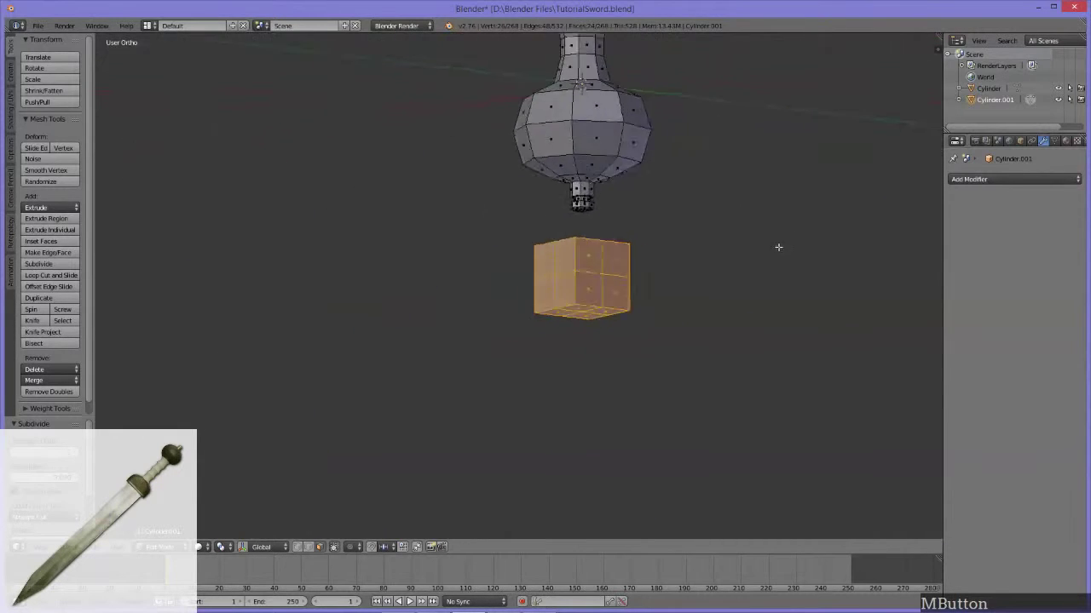
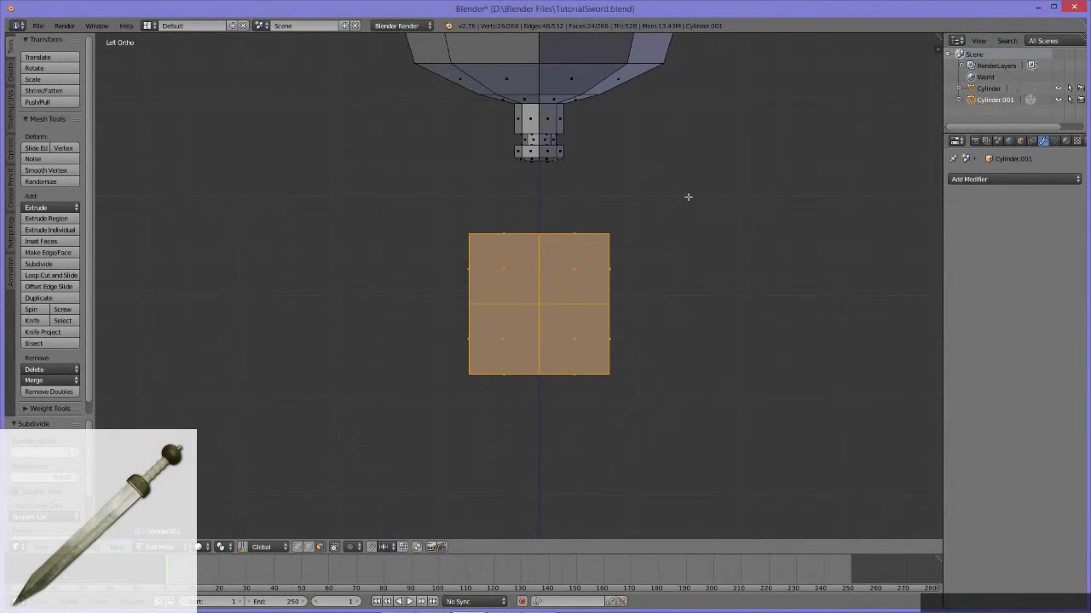
Apply To Sphere with factor 1 so the subdivided cube becomes a faceted ball.
key(shift+alt+s)
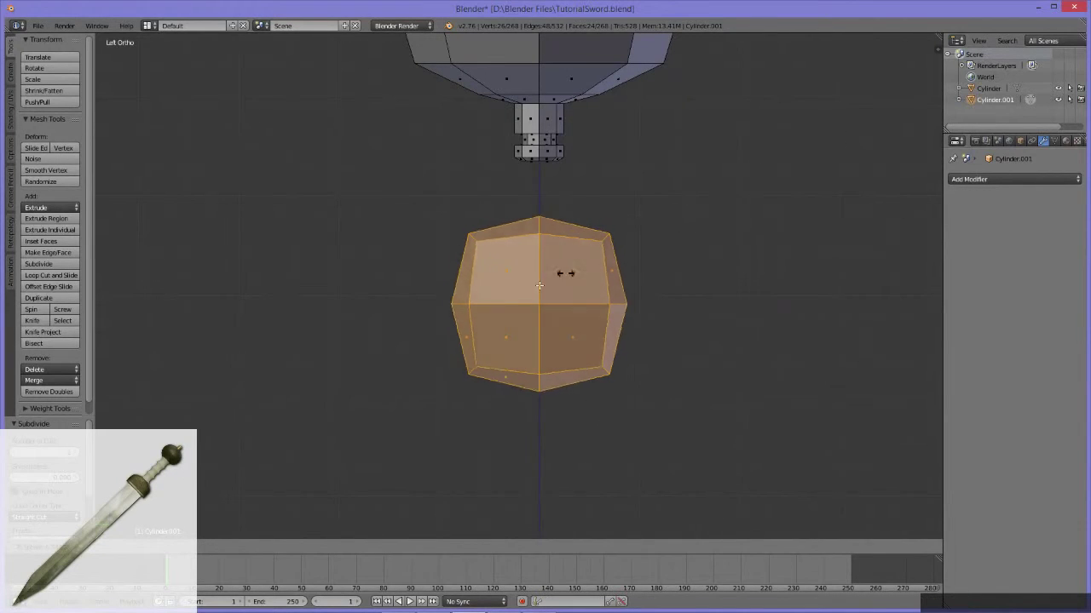
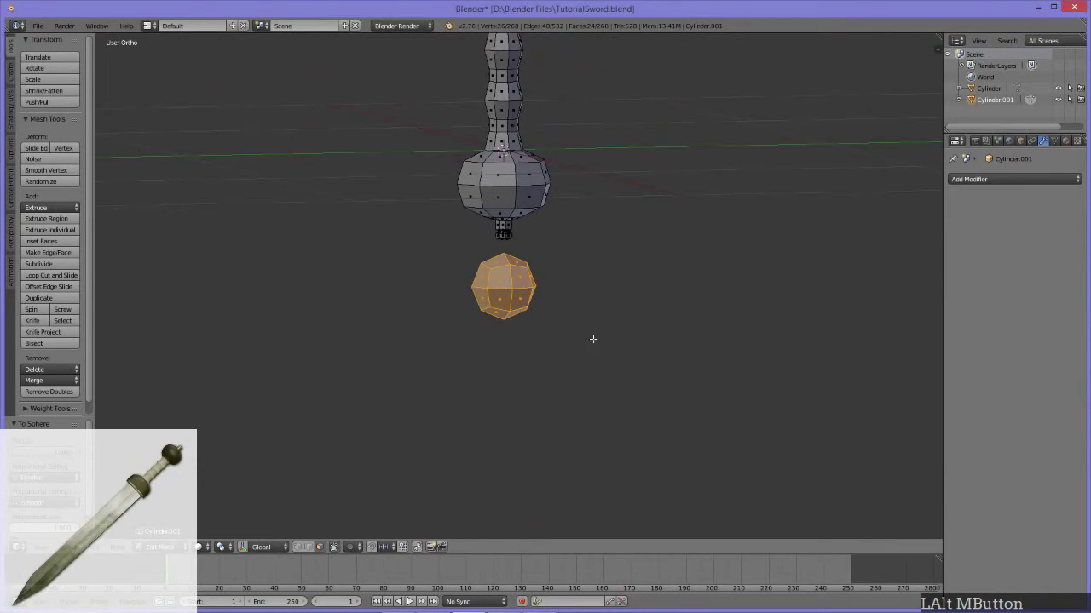
middle_click(382, 323)
middle_click(620, 214)
middle_click(546, 310)
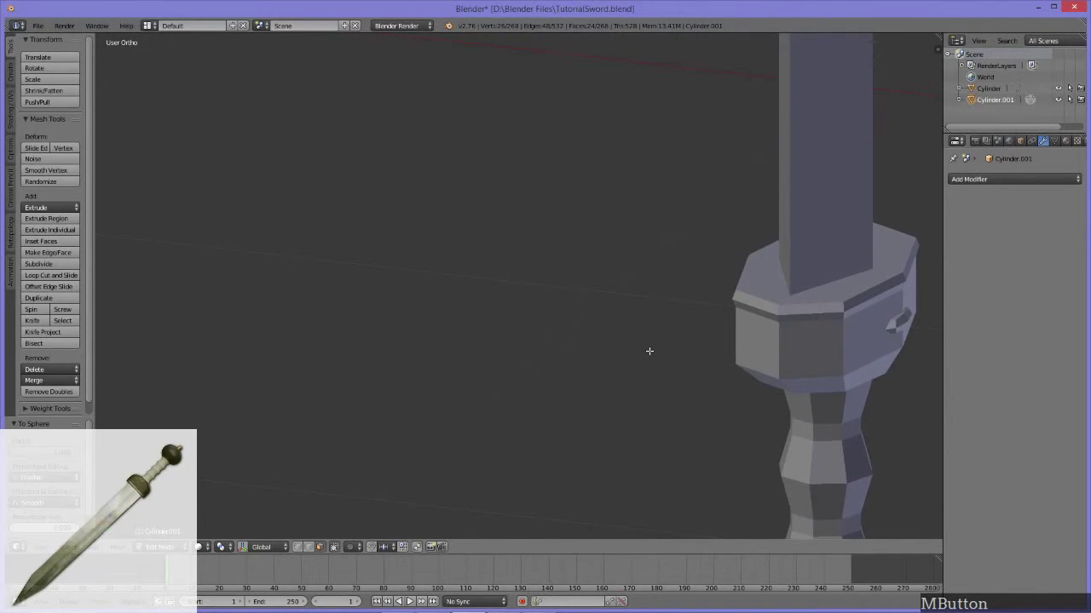
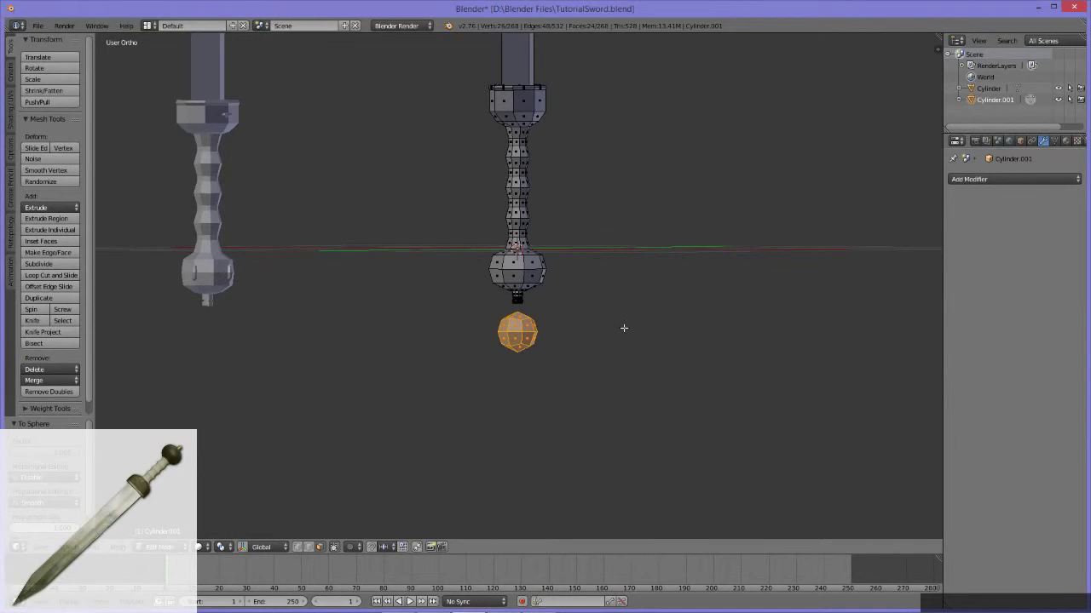
middle_click(571, 321)
middle_click(523, 317)
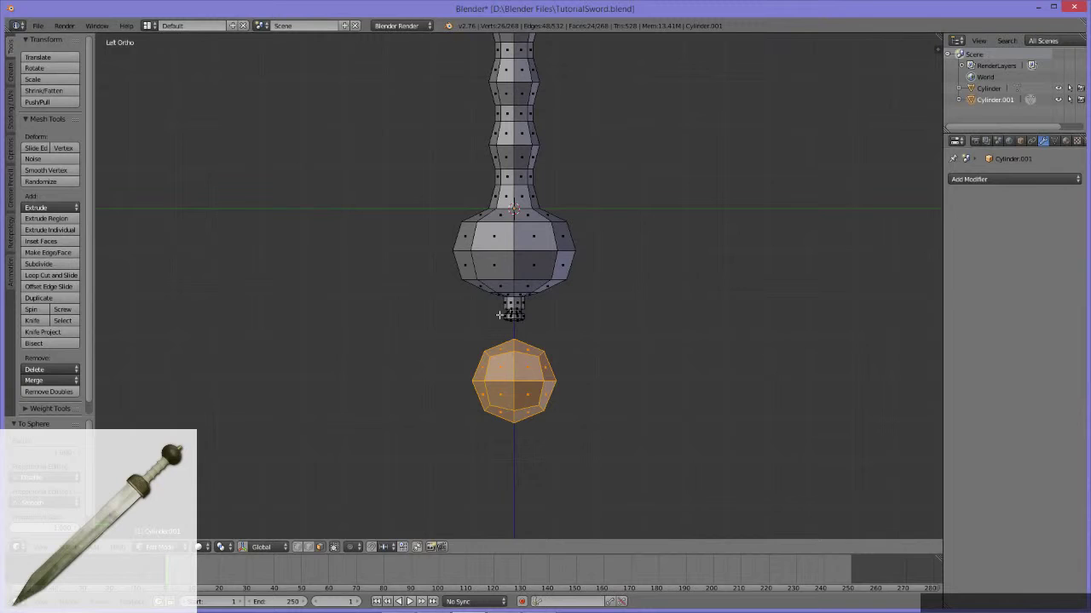
middle_click(436, 360)
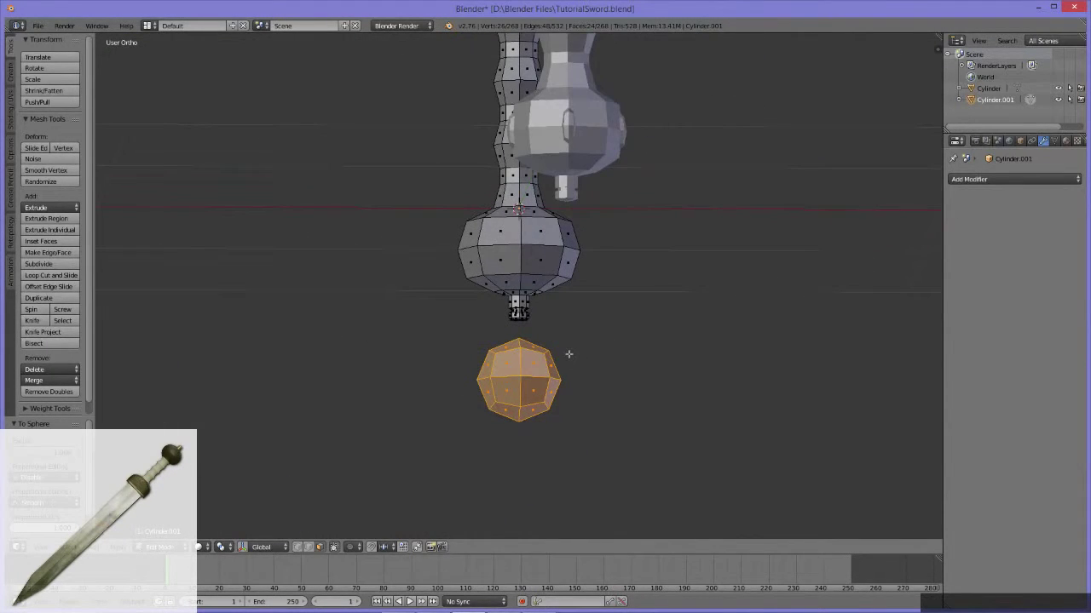
Select the left half of the faceted ball and delete its faces.
key(q)
click(453, 343)
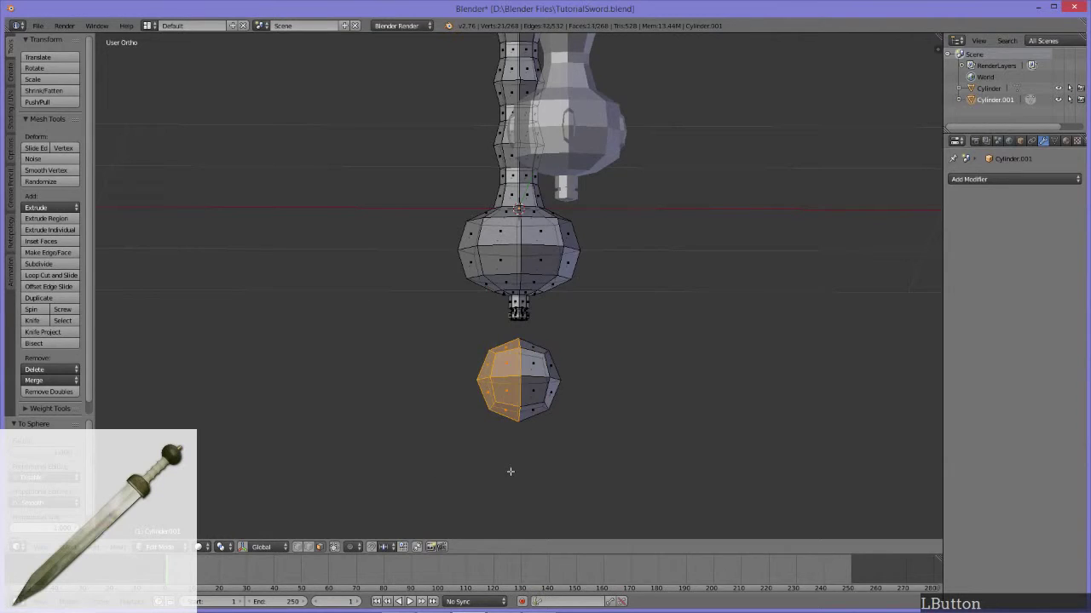
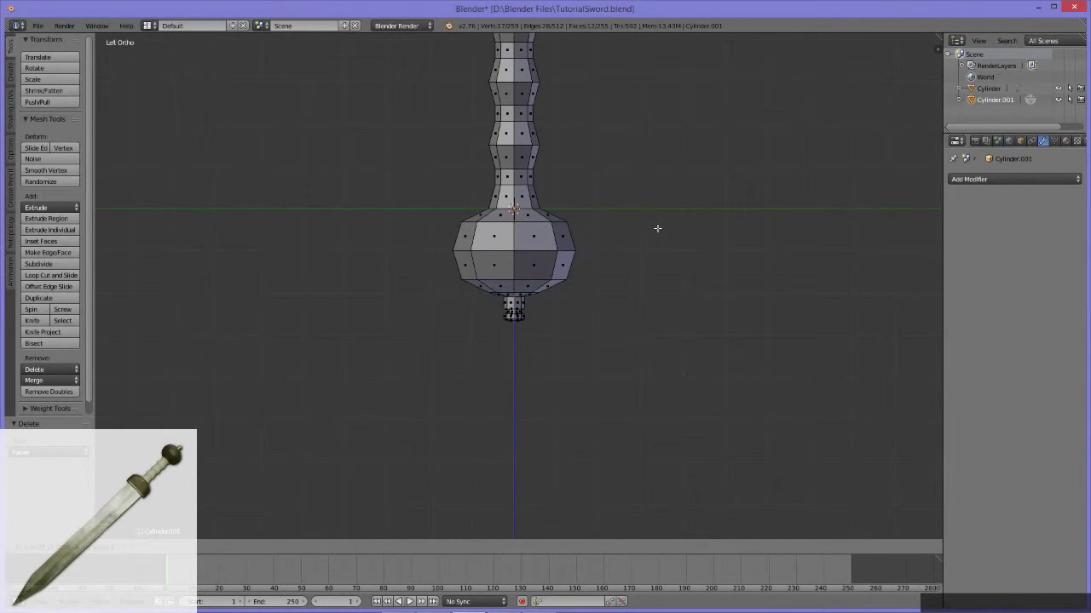
key(Escape)
key(q)
Lift the remaining half-dome stud along Z up toward the pommel.
key(g)
key(z)
click(665, 230)
middle_click(618, 259)
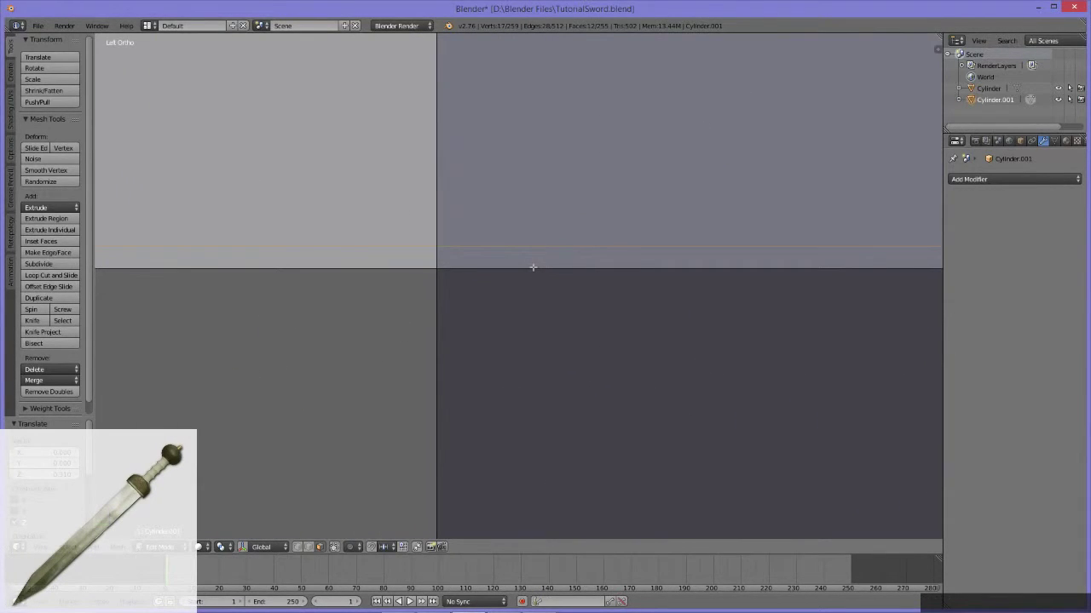
Move the stud onto the pommel's side and scale it down to a small bump.
key(g)
key(z)
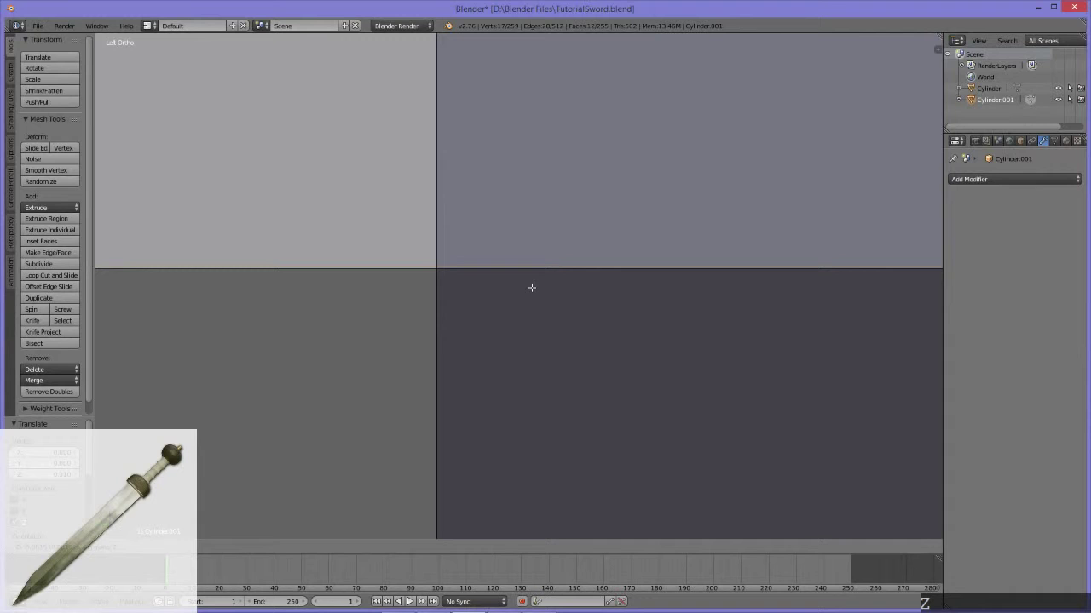
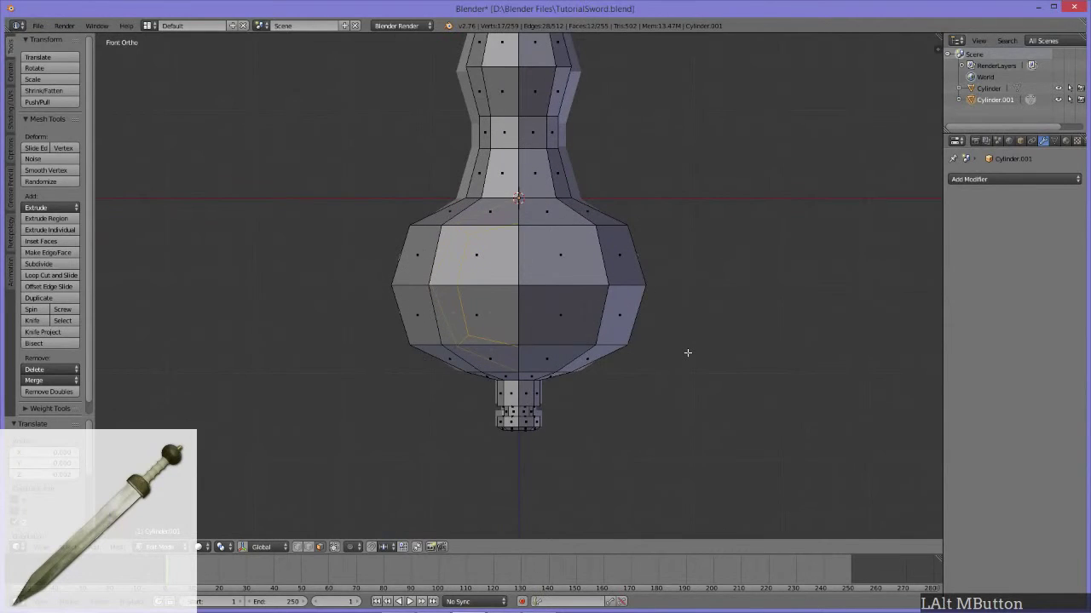
key(g)
key(x)
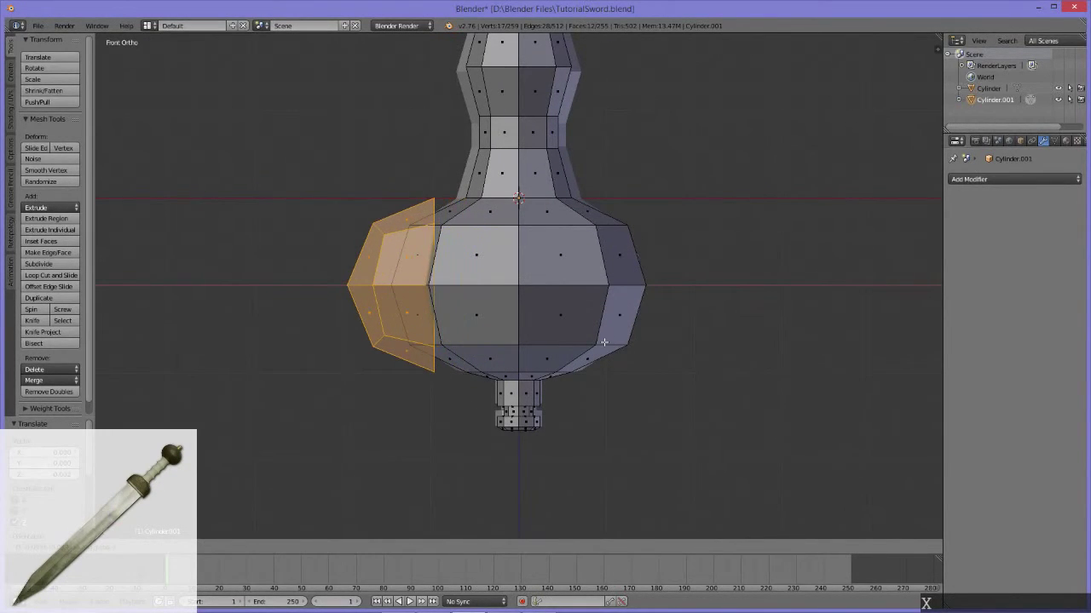
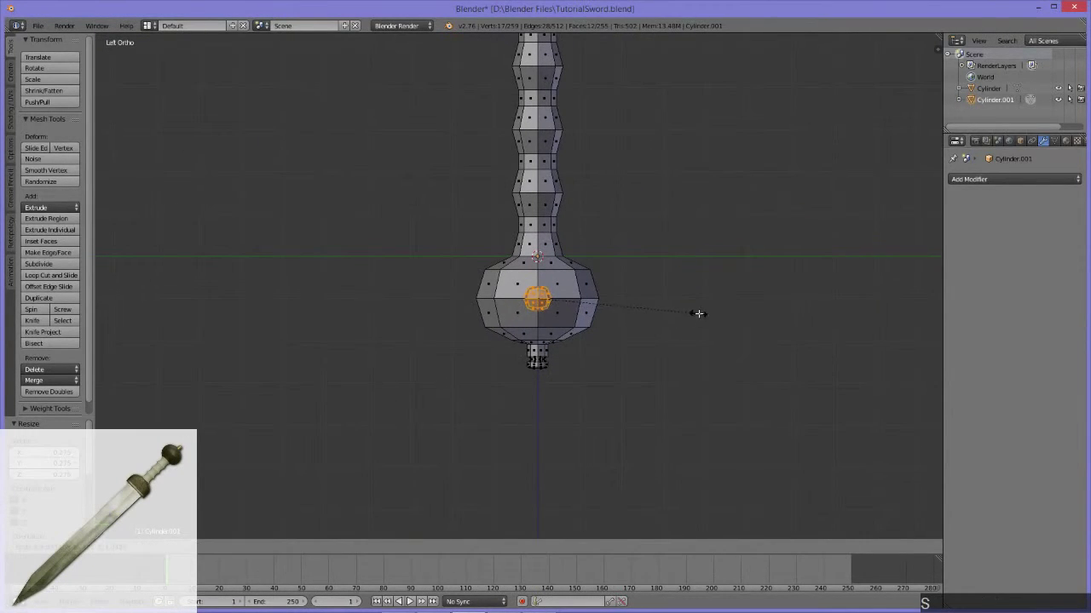
Split the octagonal stud faces off the pommel and narrow them along Y.
click(766, 315)
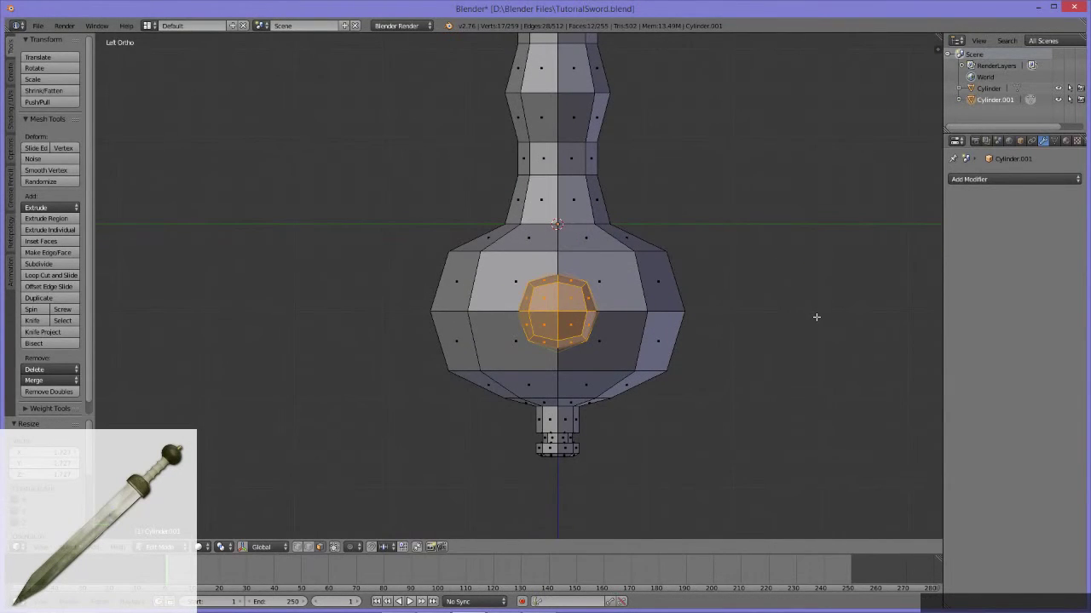
key(y)
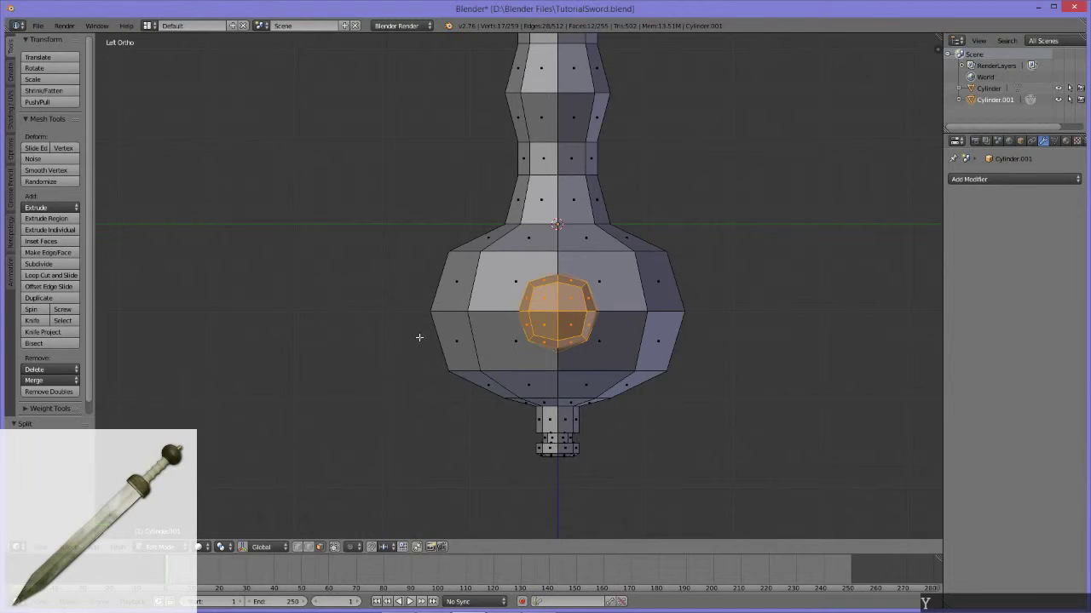
key(s)
key(y)
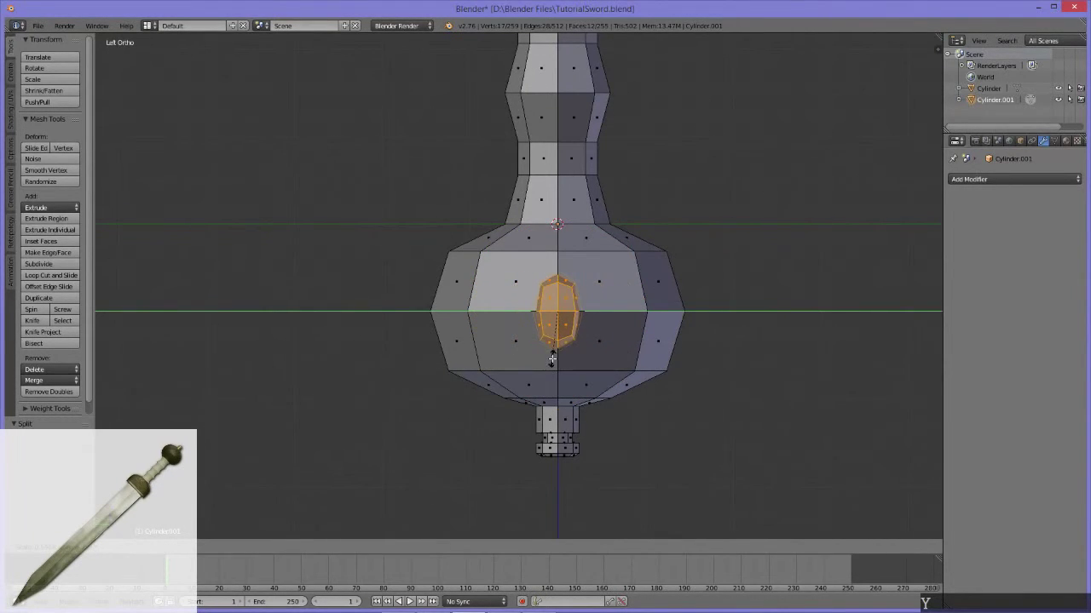
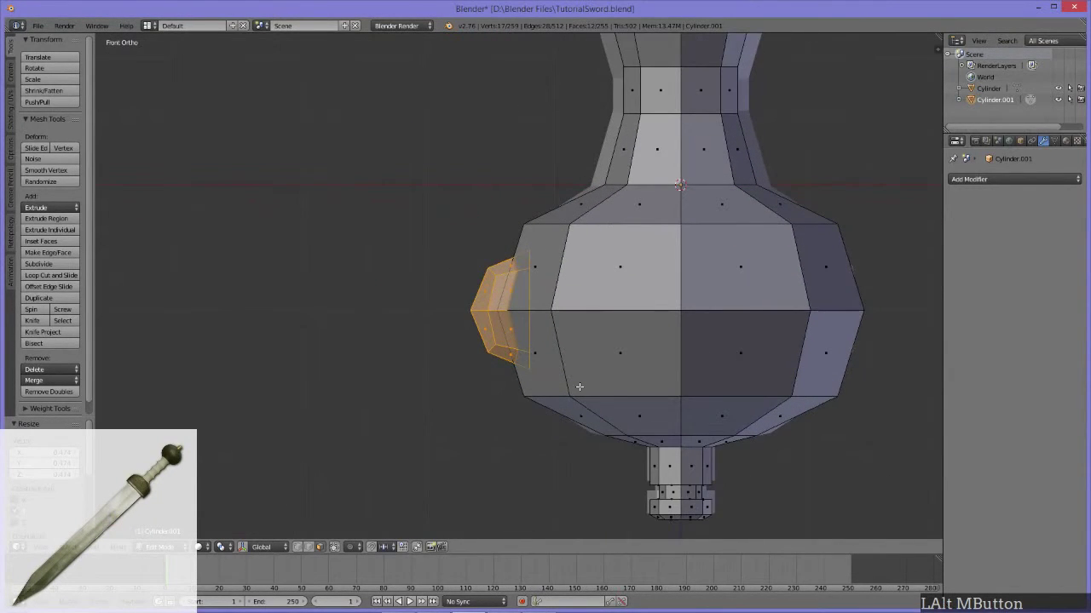
Flatten the stud along X into a shallow bump and leave Edit Mode to inspect it.
key(s)
key(x)
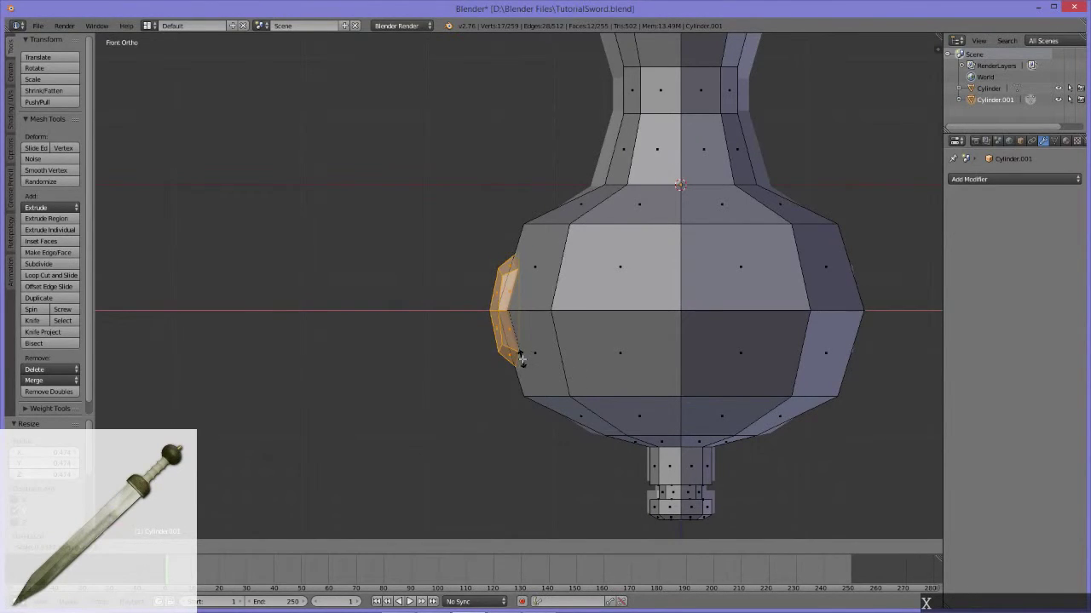
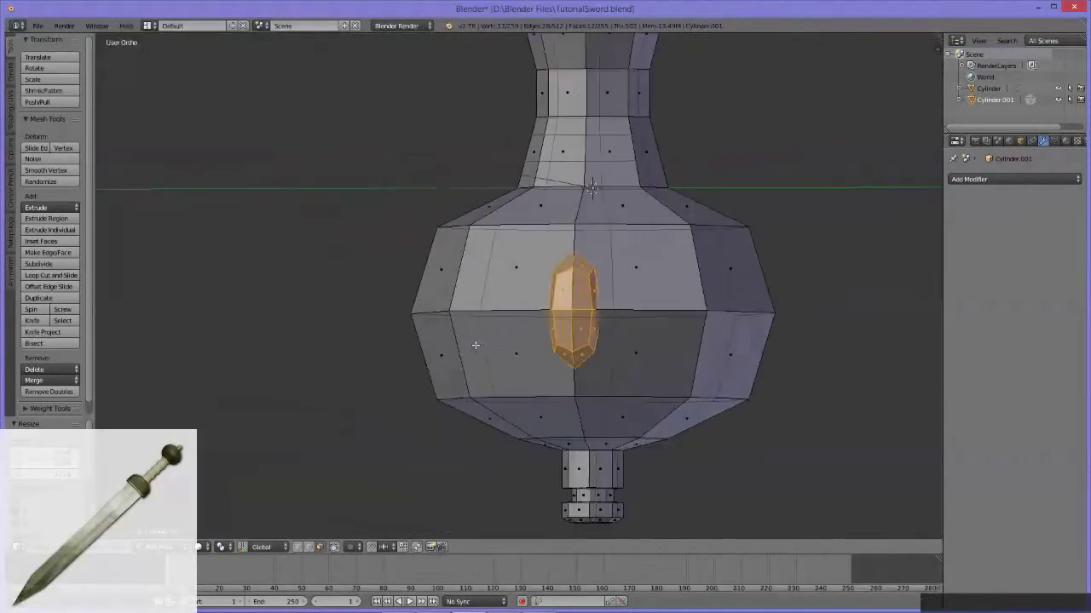
key(Tab)
middle_click(676, 348)
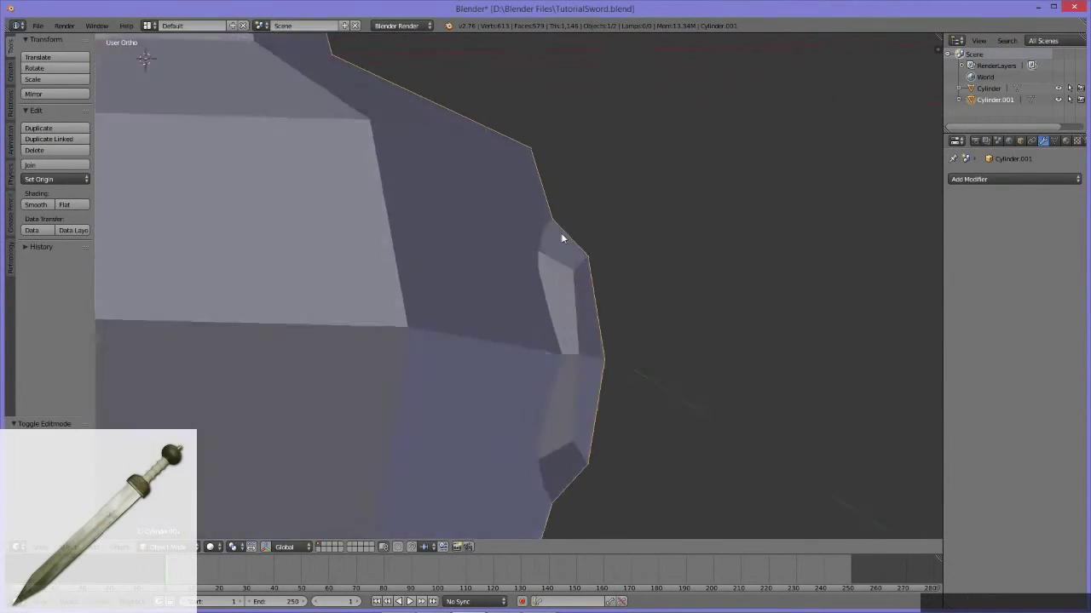
Resize the stud along X in Edit Mode so it sits snugly on the pommel surface.
key(Tab)
middle_click(616, 324)
middle_click(484, 316)
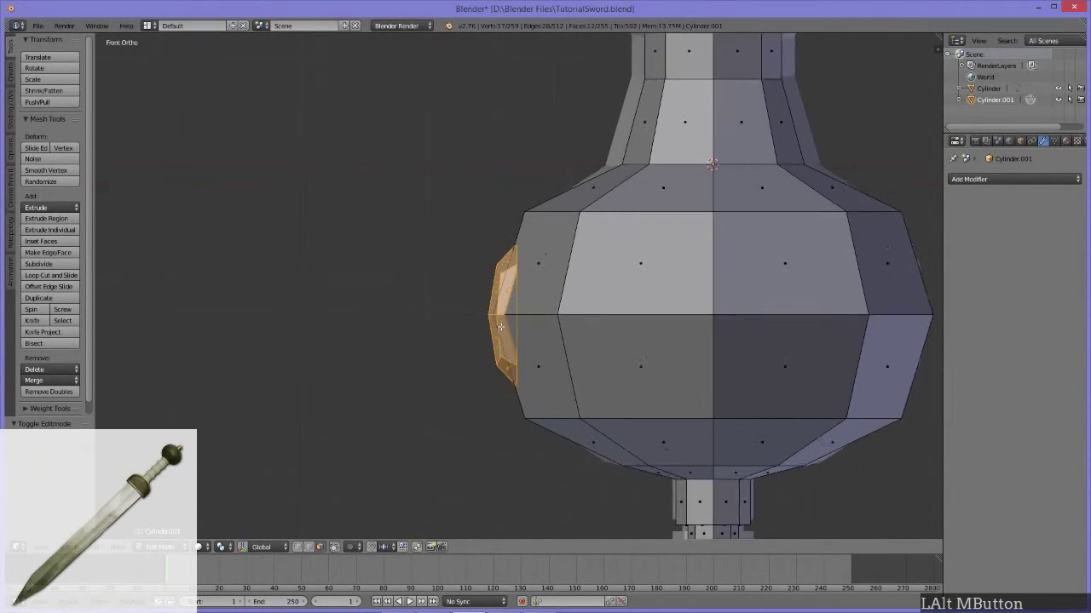
key(s)
key(x)
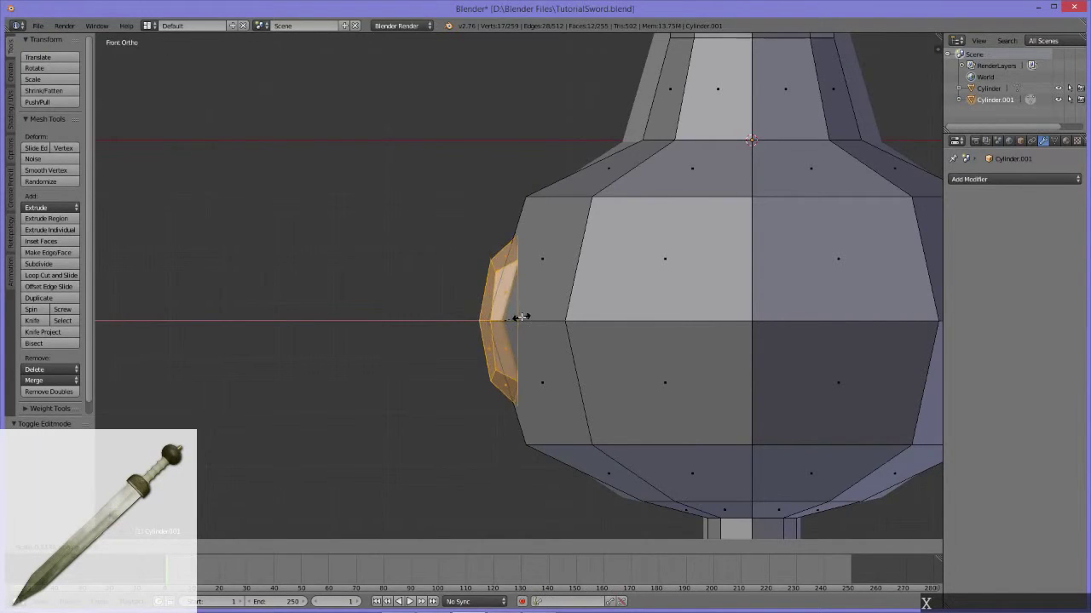
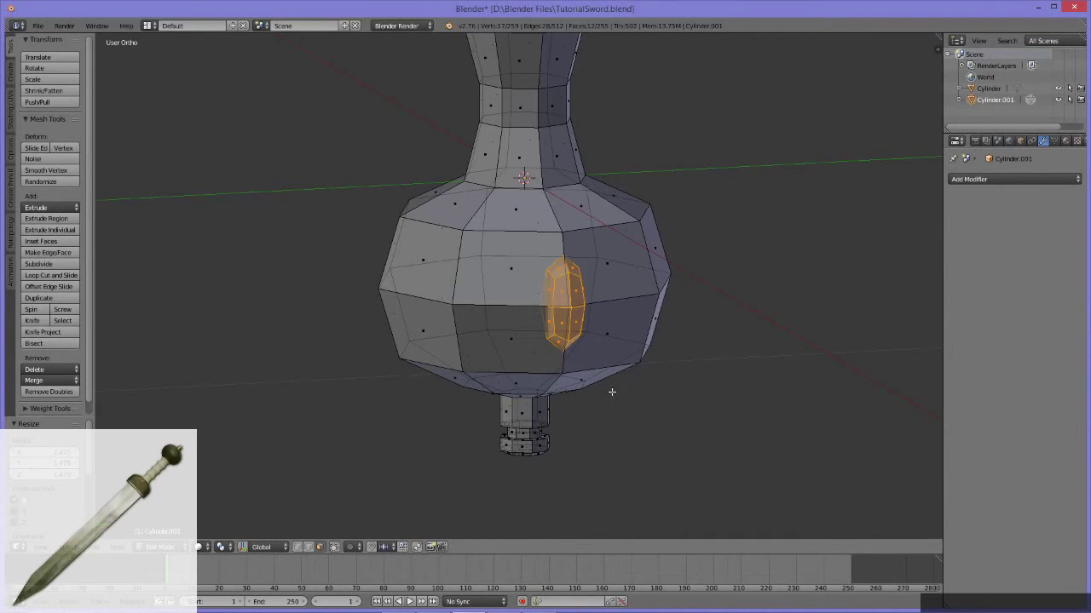
middle_click(616, 356)
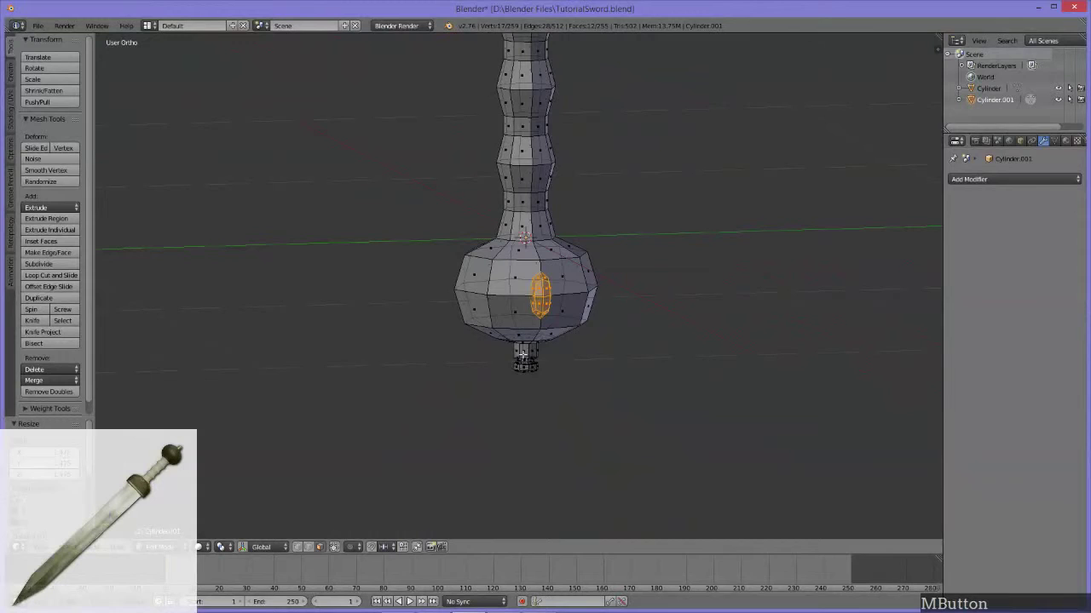
key(Tab)
middle_click(631, 337)
middle_click(600, 316)
key(o)
key(q)
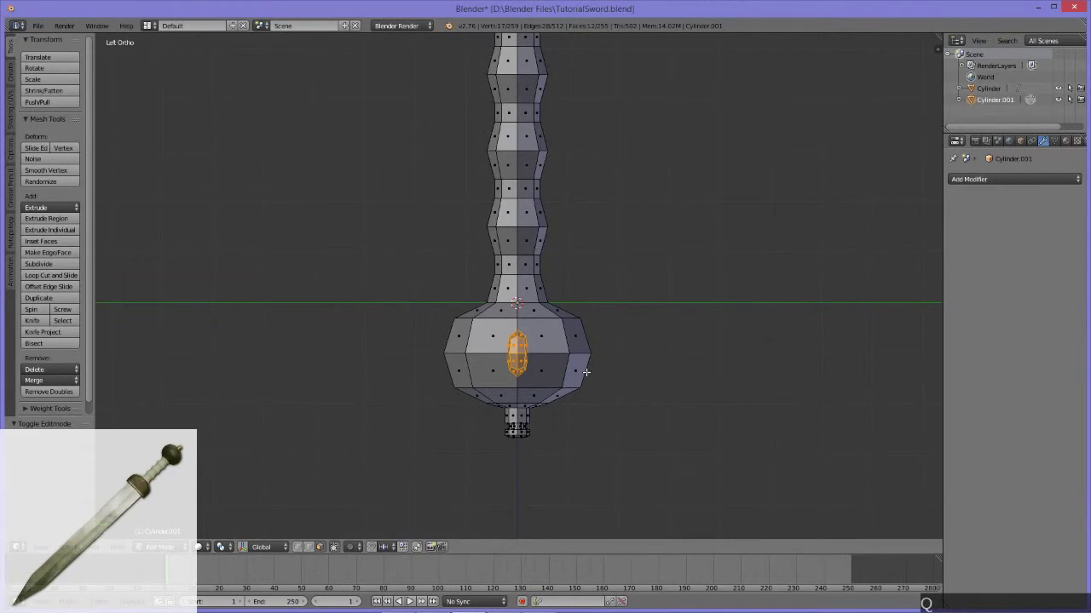
middle_click(576, 392)
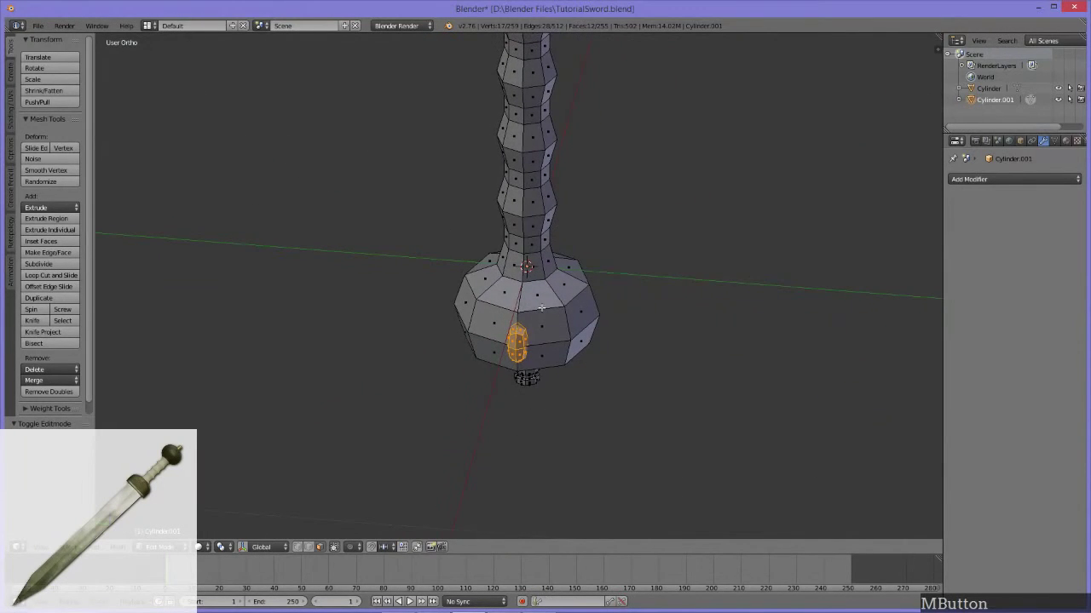
middle_click(513, 366)
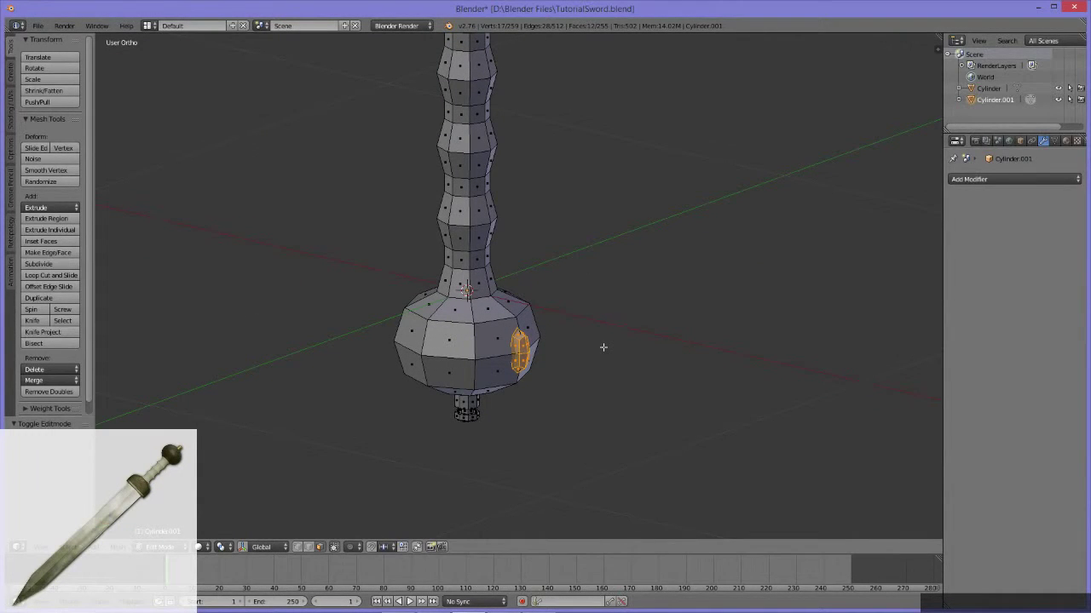
middle_click(586, 305)
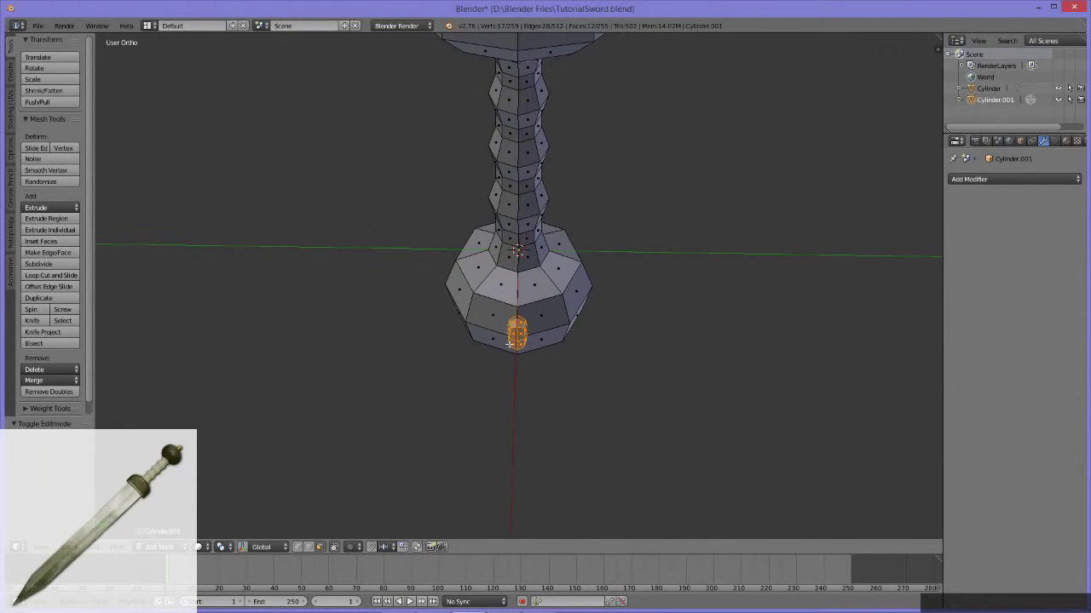
Duplicate the stud in place with Shift+D, cancelling the move and a trial rotation.
key(shift+d)
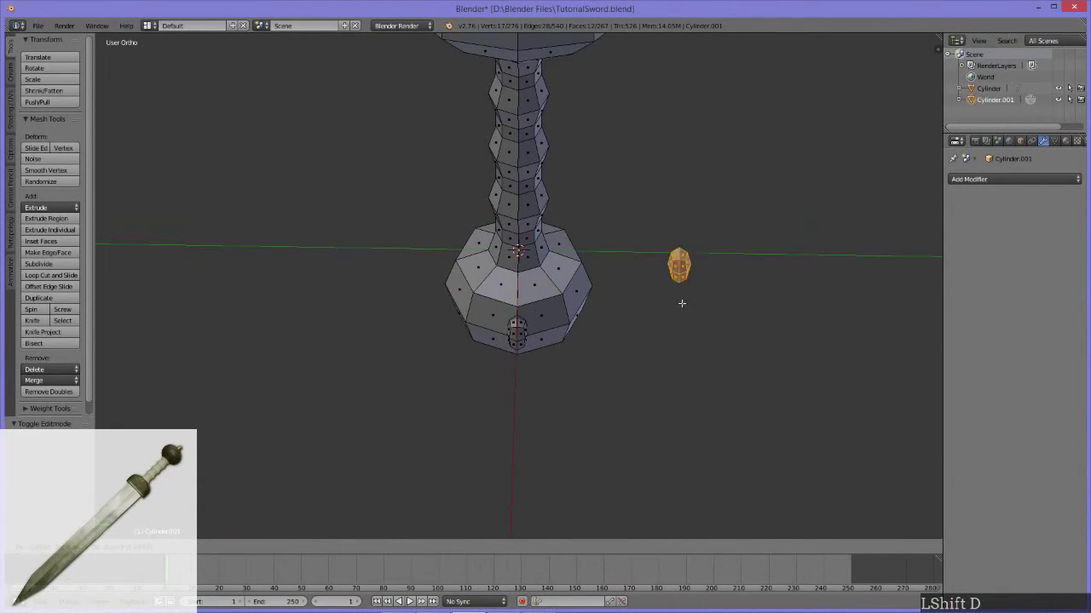
key(Escape)
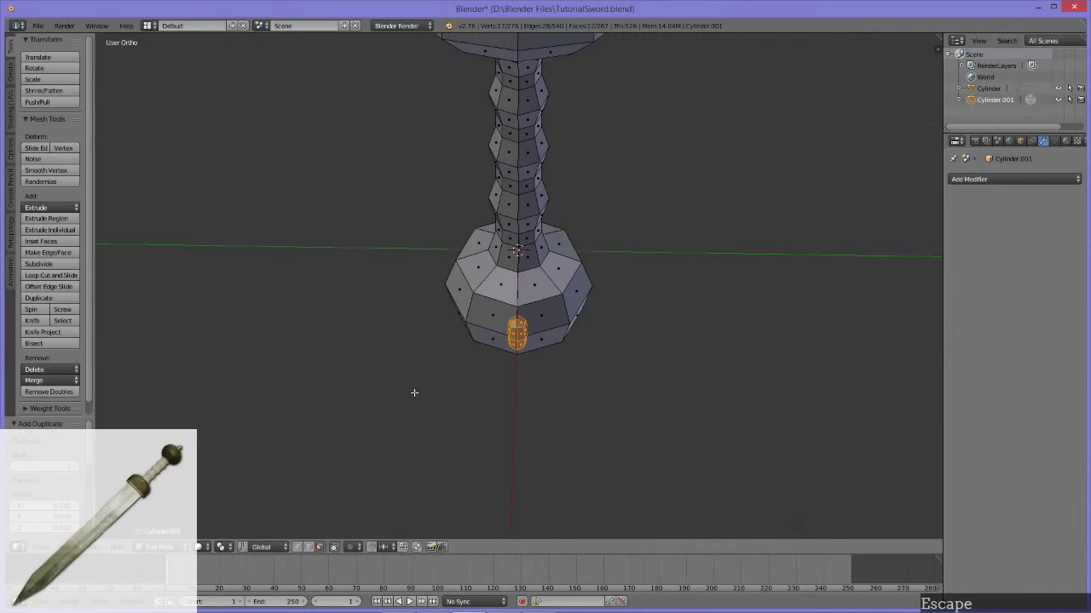
middle_click(501, 365)
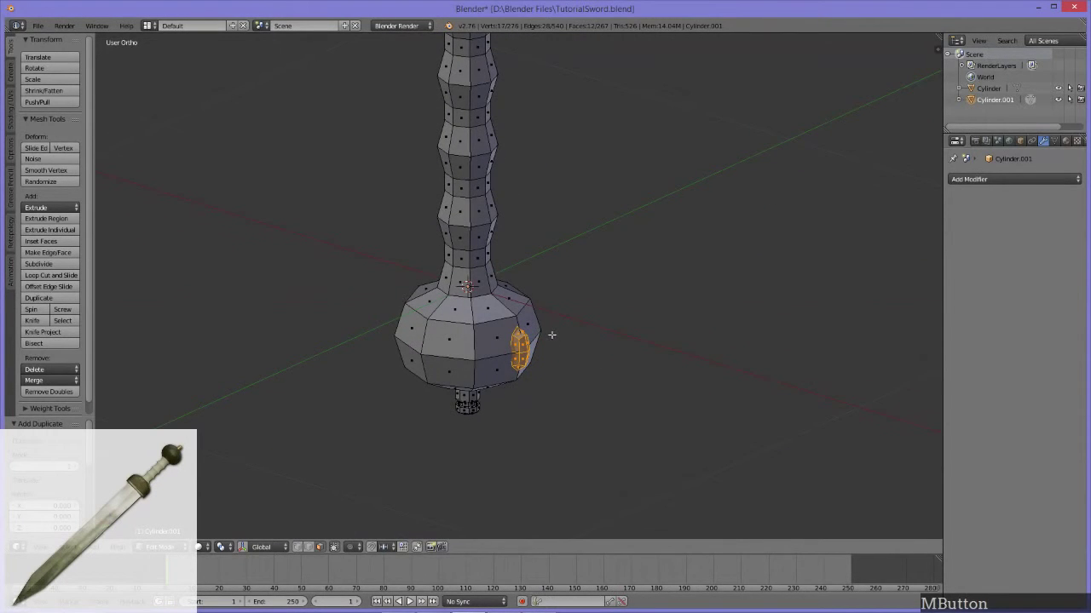
key(shift+d)
key(r)
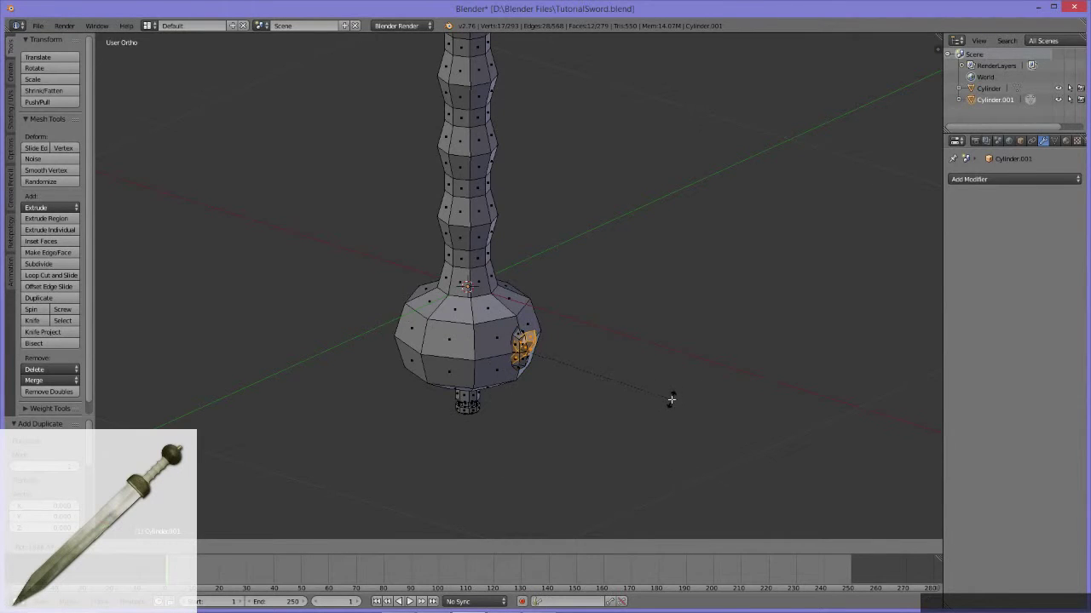
key(Escape)
middle_click(598, 281)
click(223, 552)
middle_click(588, 306)
middle_click(612, 383)
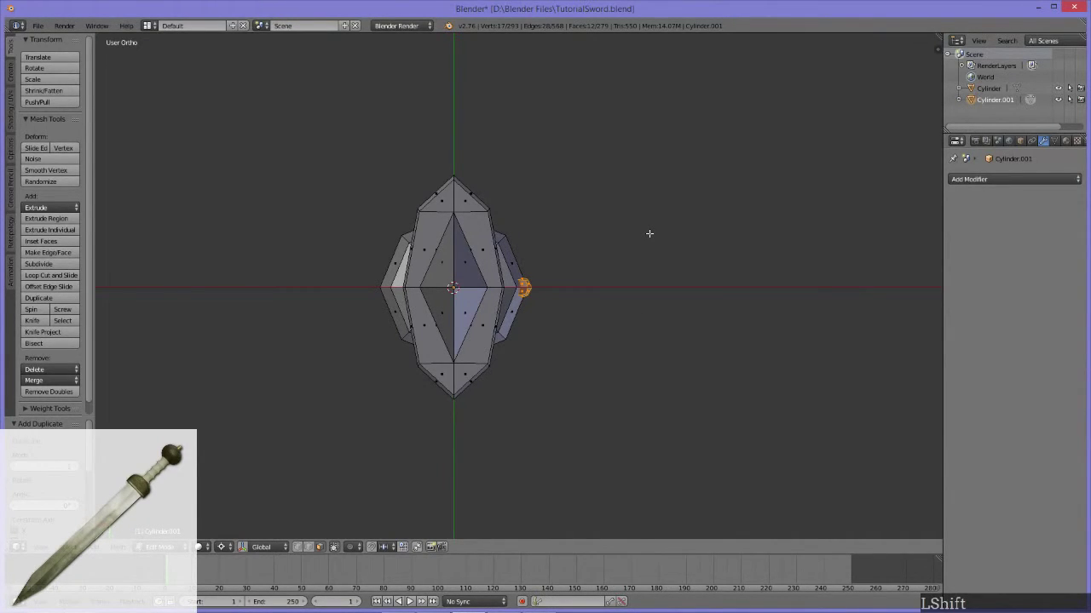
Attempt a rotated stud copy around the hilt axis, then cancel and undo it.
key(shift+d)
key(r)
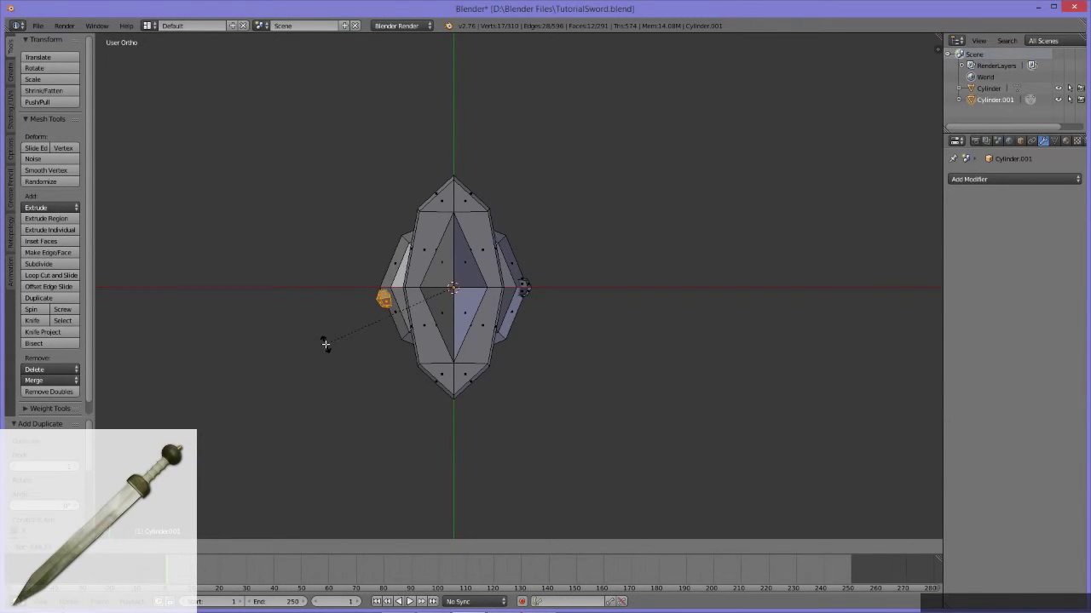
key(x)
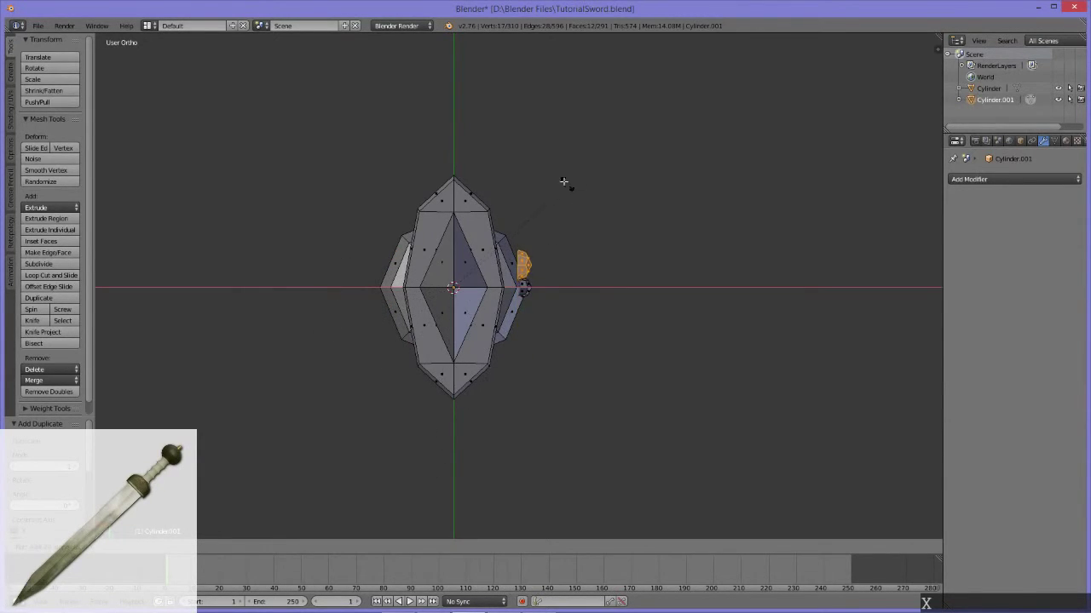
key(z)
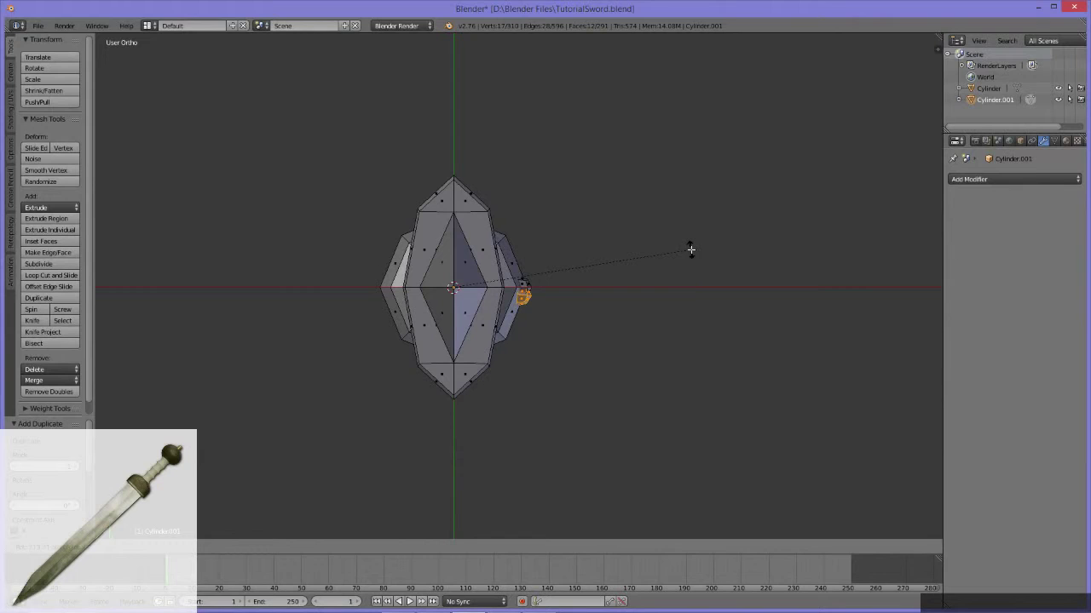
key(Escape)
key(ctrl+z)
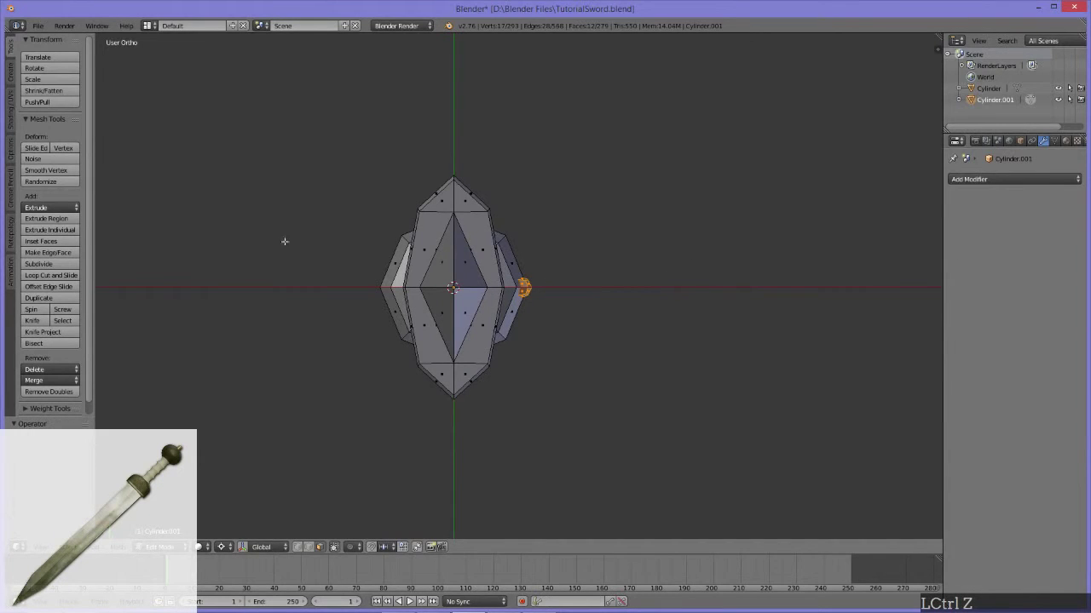
key(q)
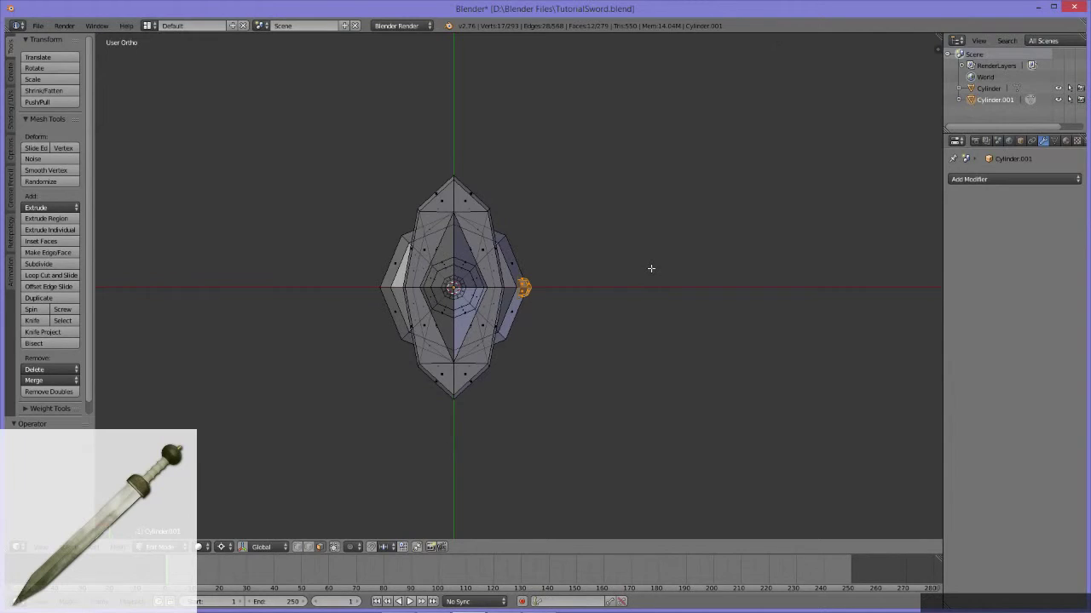
key(ctrl+d)
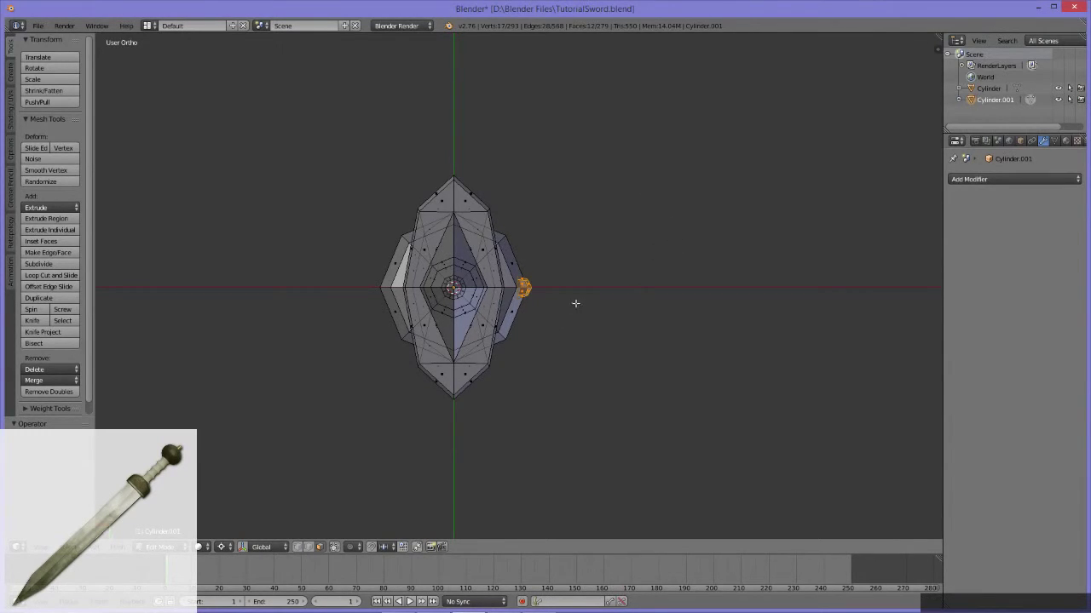
Duplicate the stud and rotate copies around Z onto the pommel's other sides.
key(shift+d)
key(r)
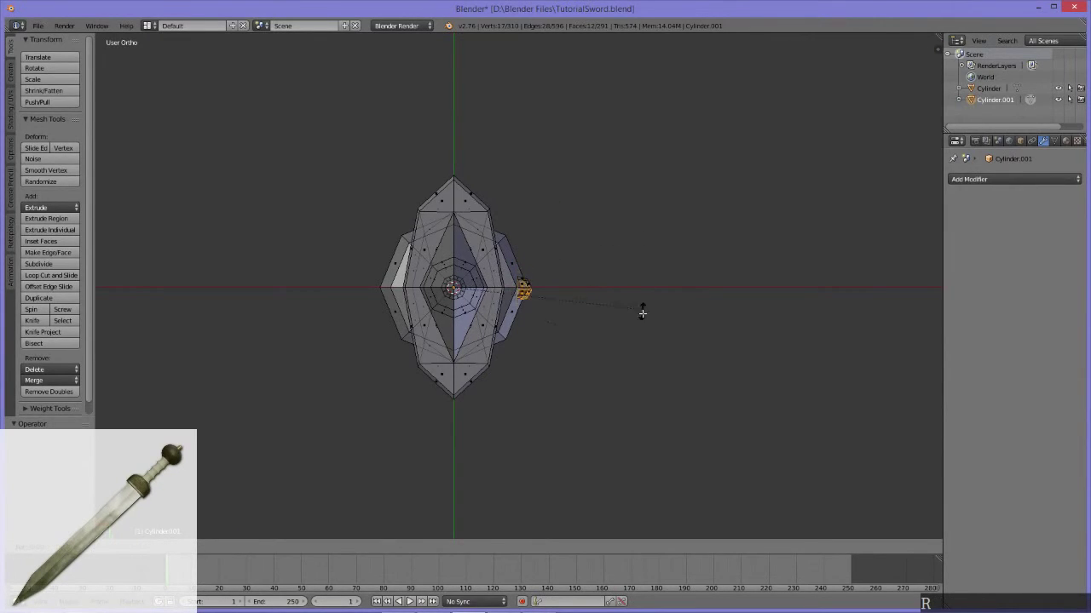
key(z)
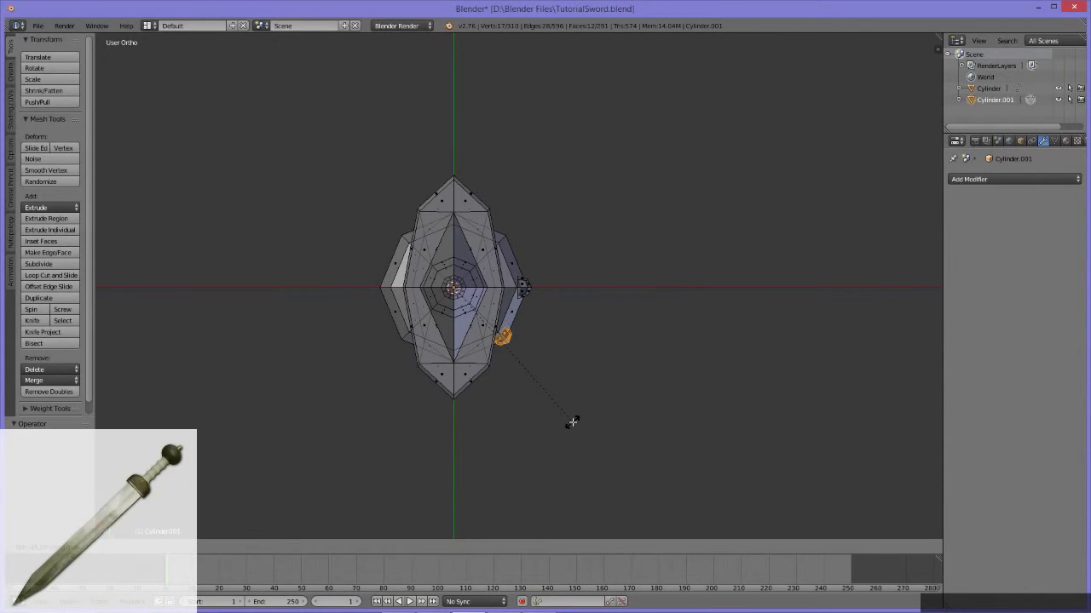
click(443, 464)
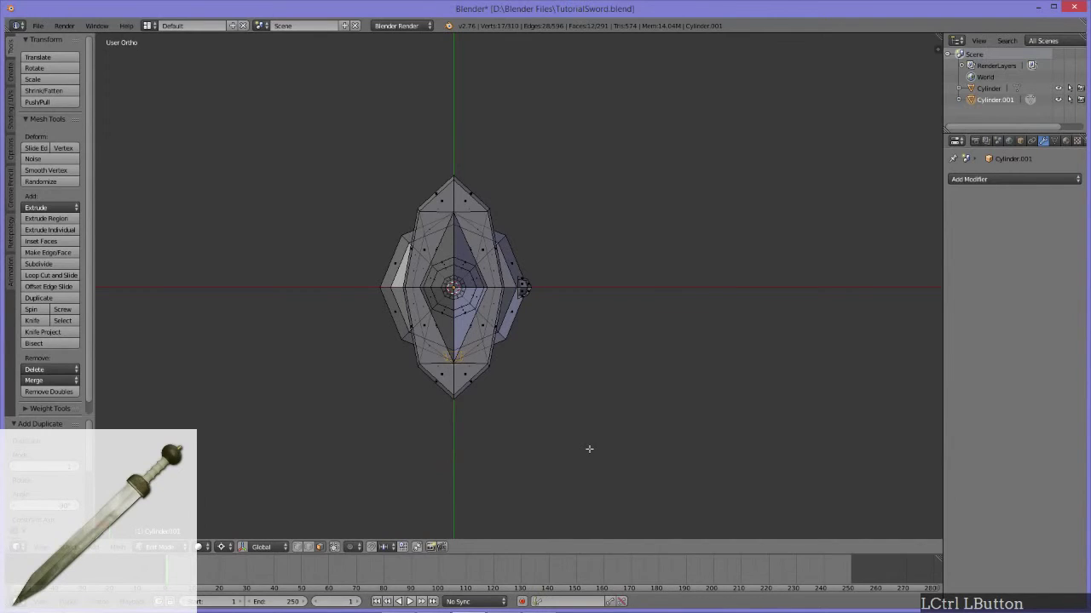
key(shift+d)
key(r)
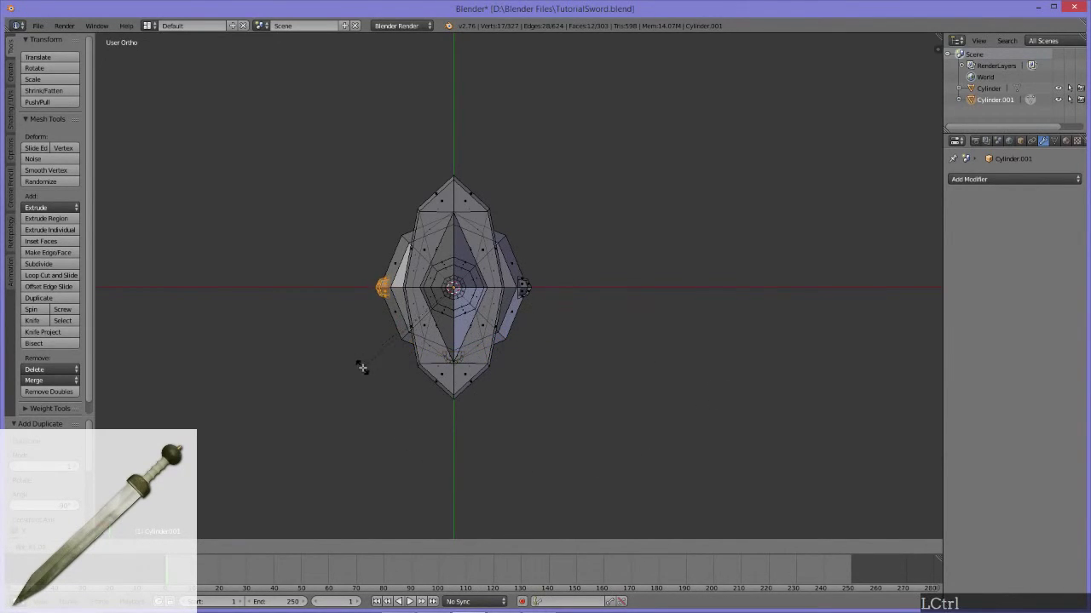
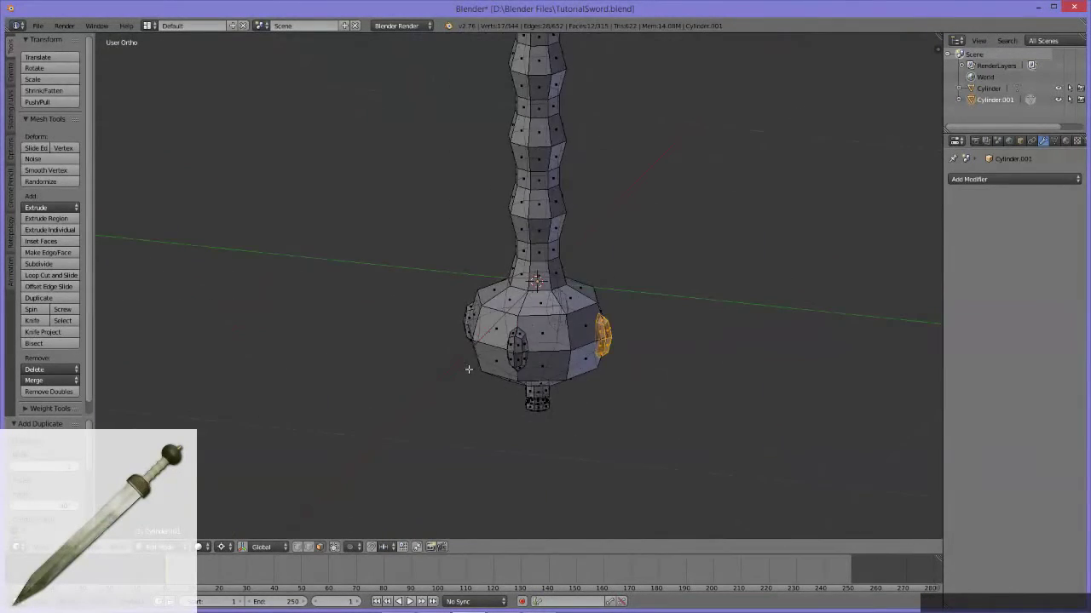
key(q)
middle_click(481, 349)
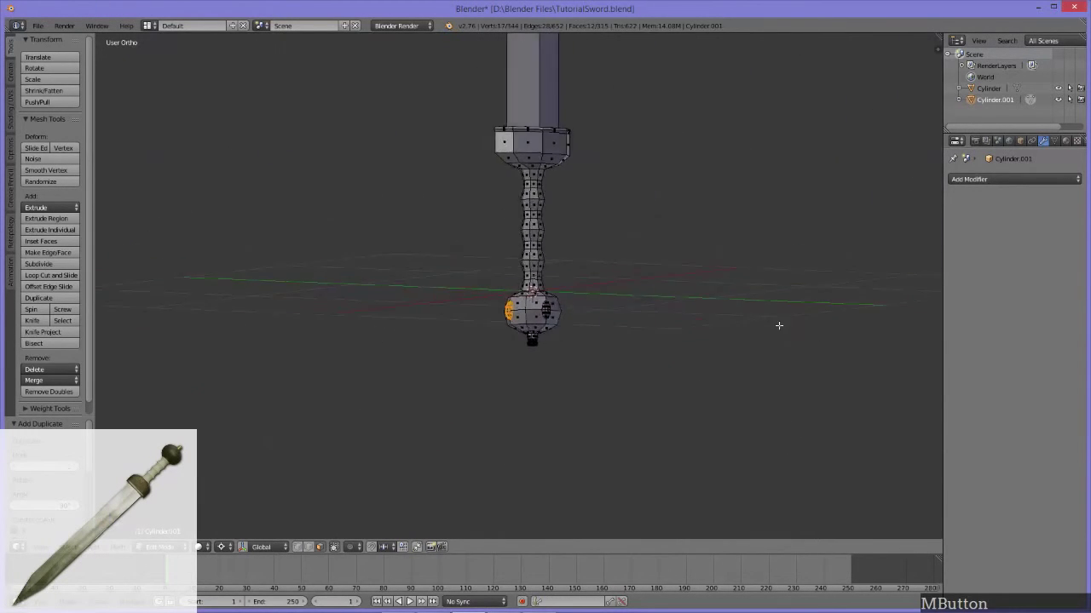
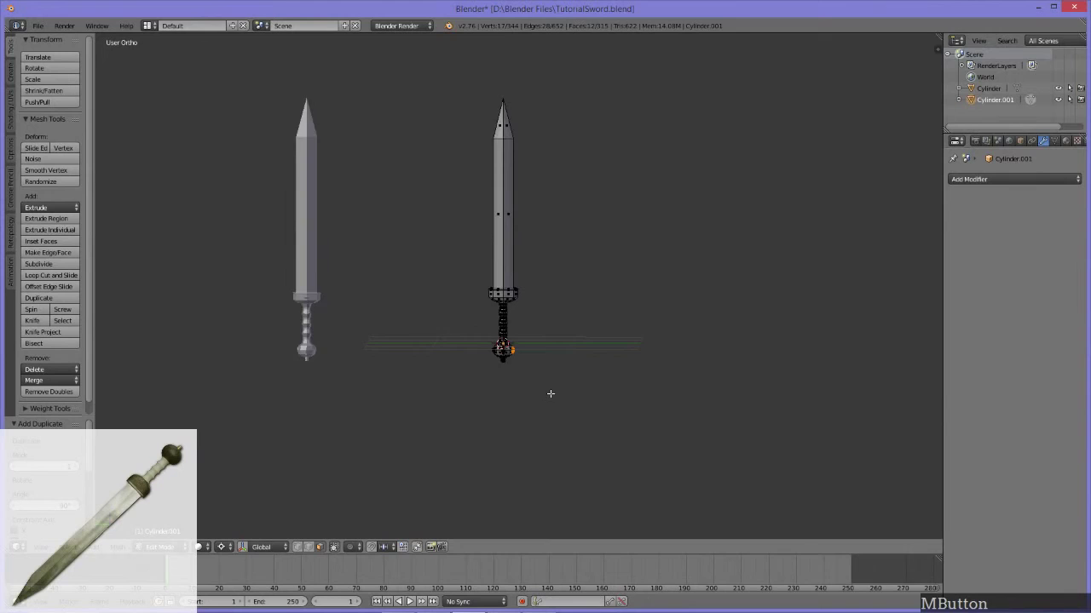
middle_click(542, 409)
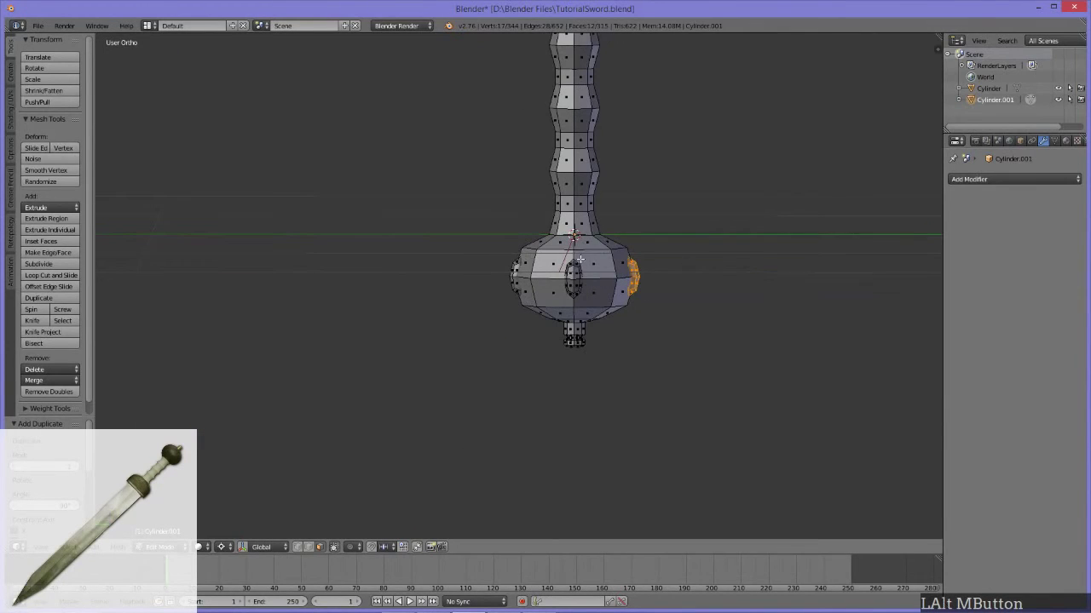
click(581, 273)
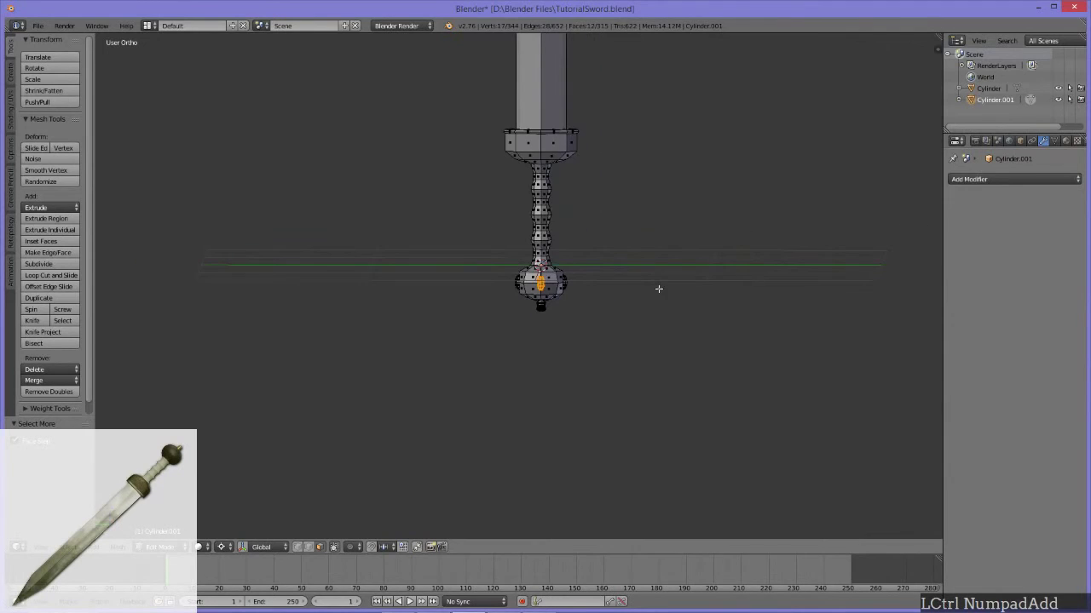
middle_click(714, 311)
middle_click(573, 301)
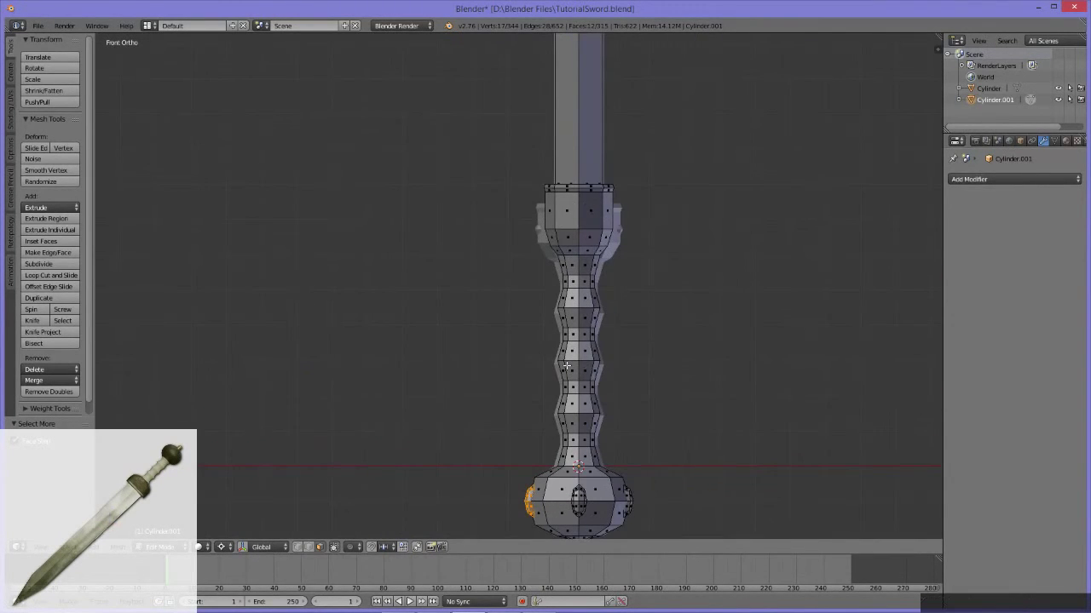
Duplicate the pommel stud and move the copy up beside the guard.
key(shift+d)
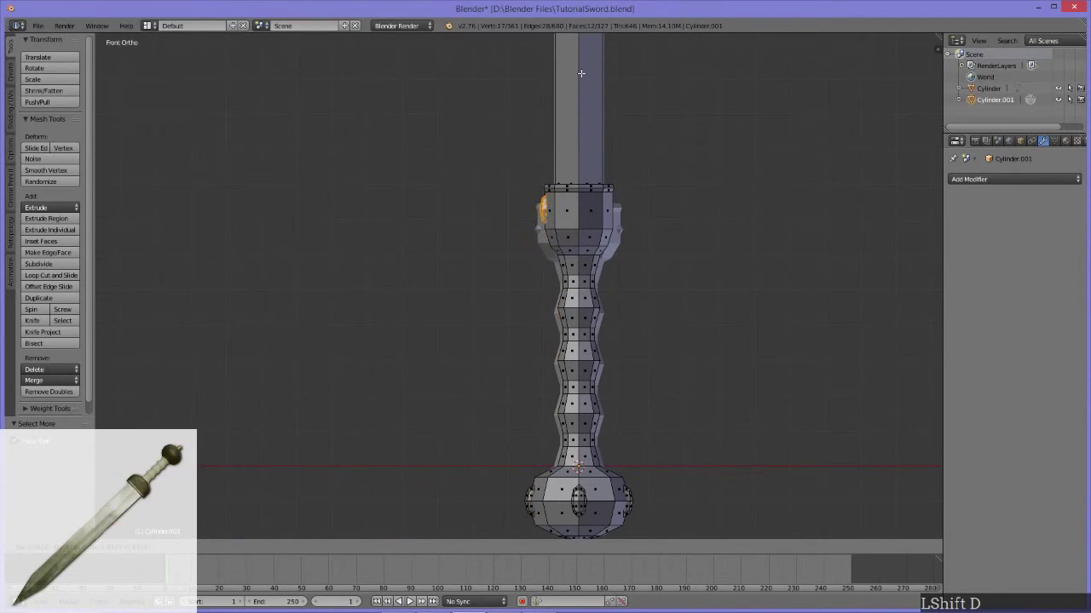
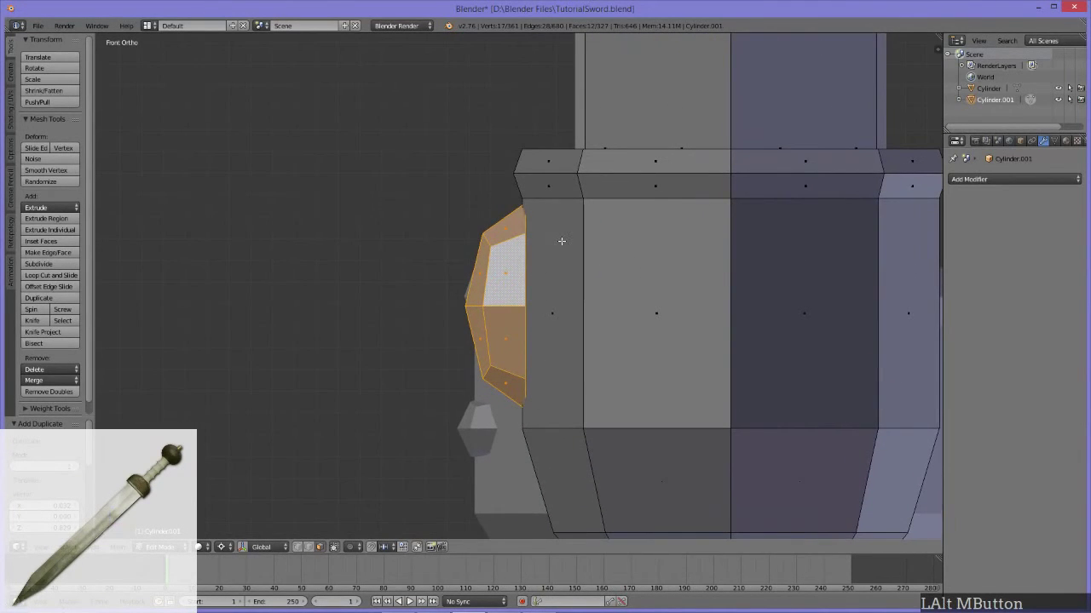
key(g)
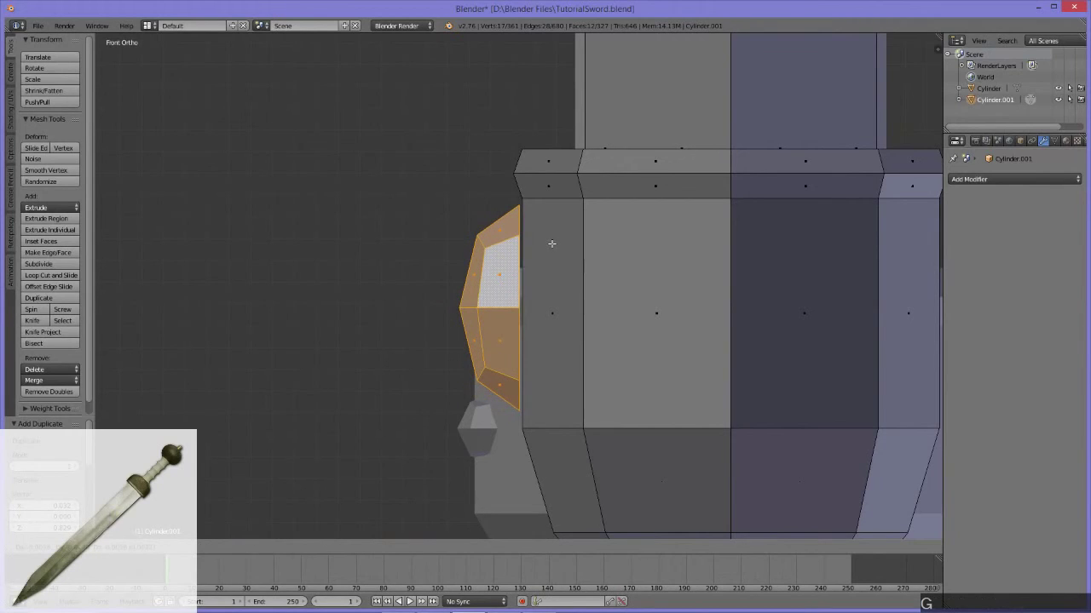
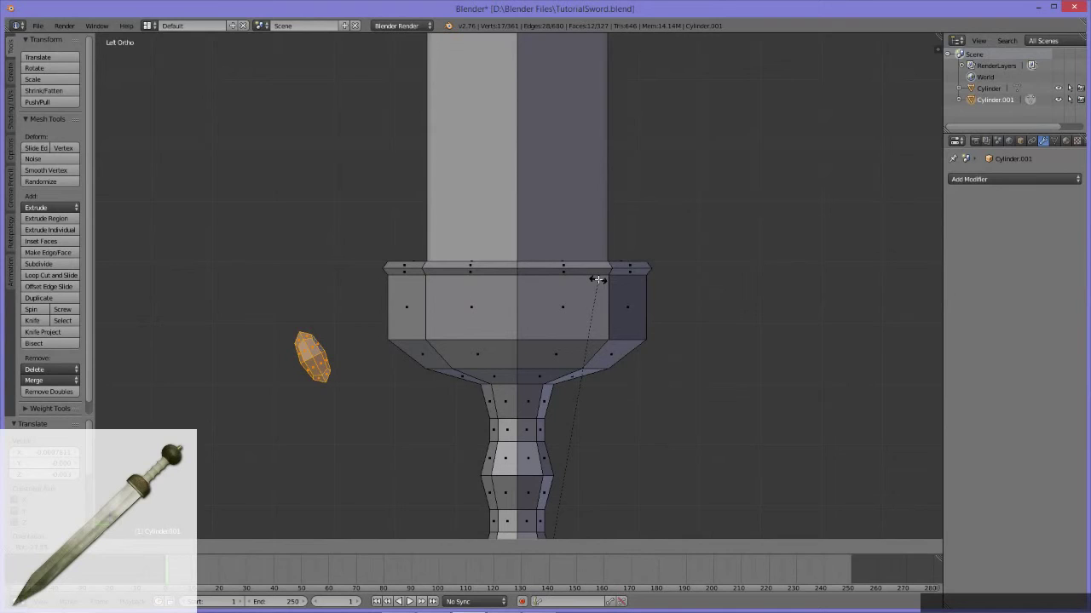
Rotate the stud 90° about its own origin using Individual Origins pivot.
key(Escape)
click(233, 546)
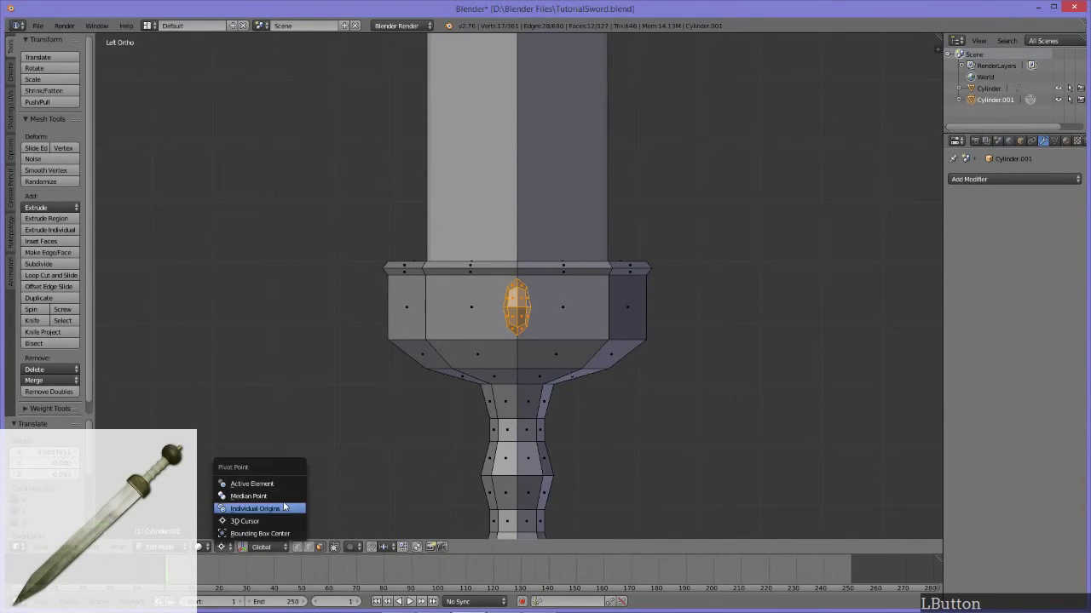
key(r)
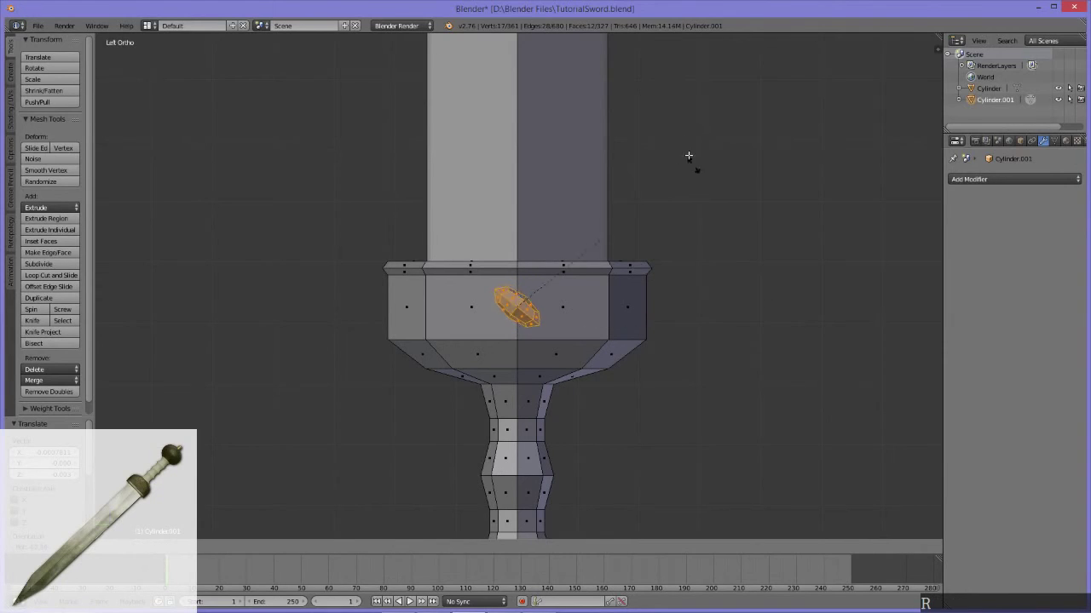
click(555, 110)
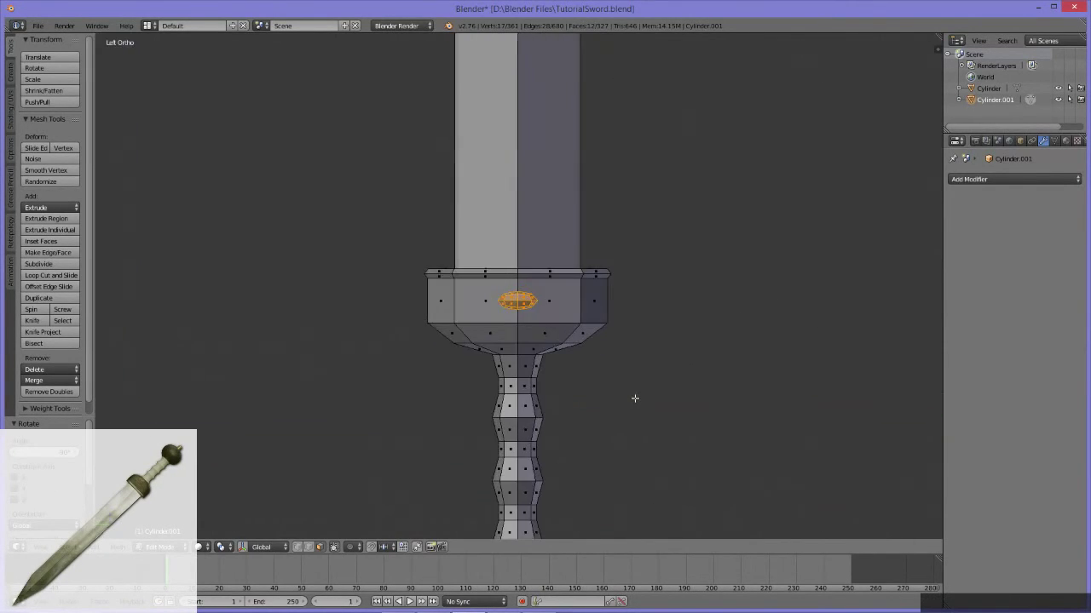
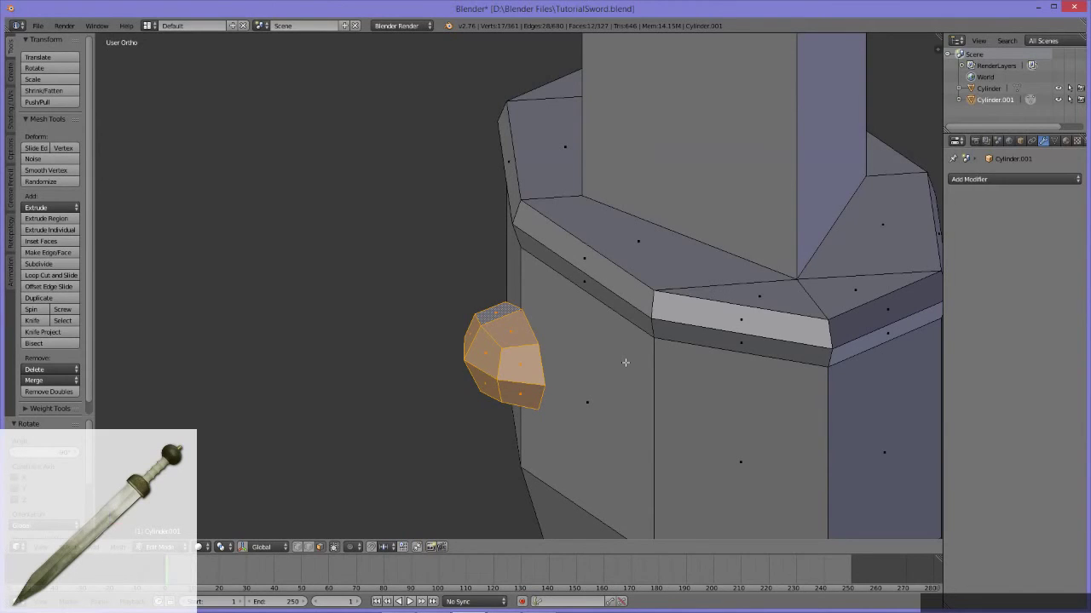
Slide the stud along X so it sits centred on the guard's front face.
key(g)
key(x)
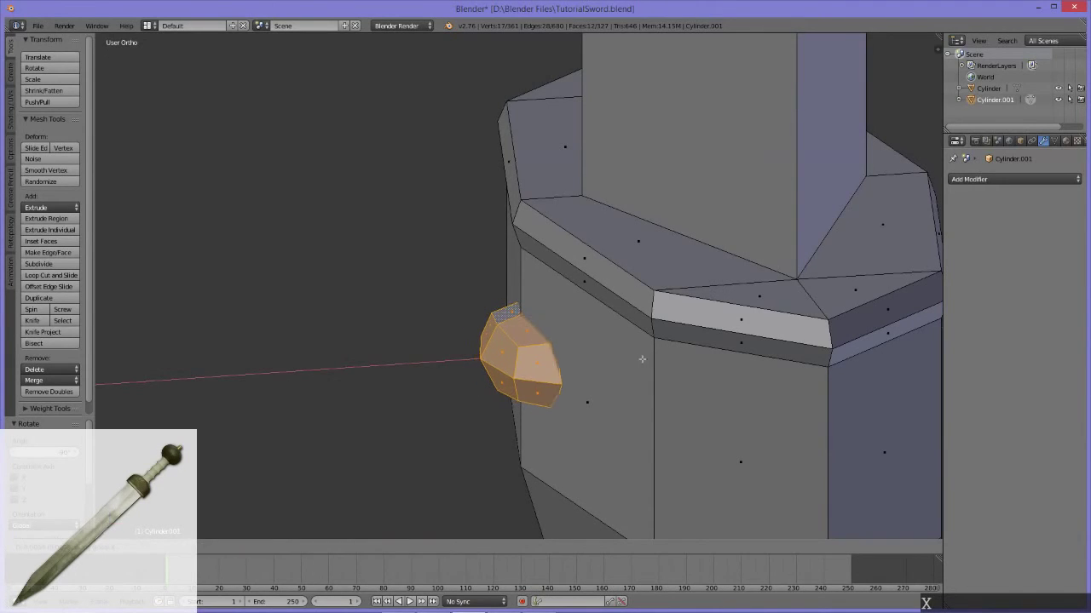
click(647, 361)
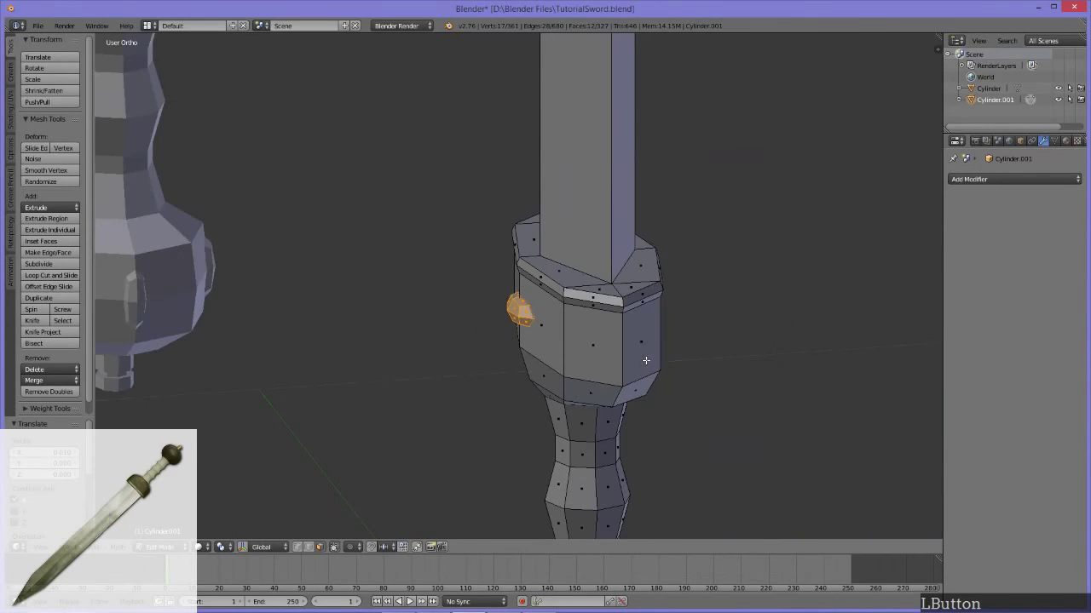
middle_click(607, 369)
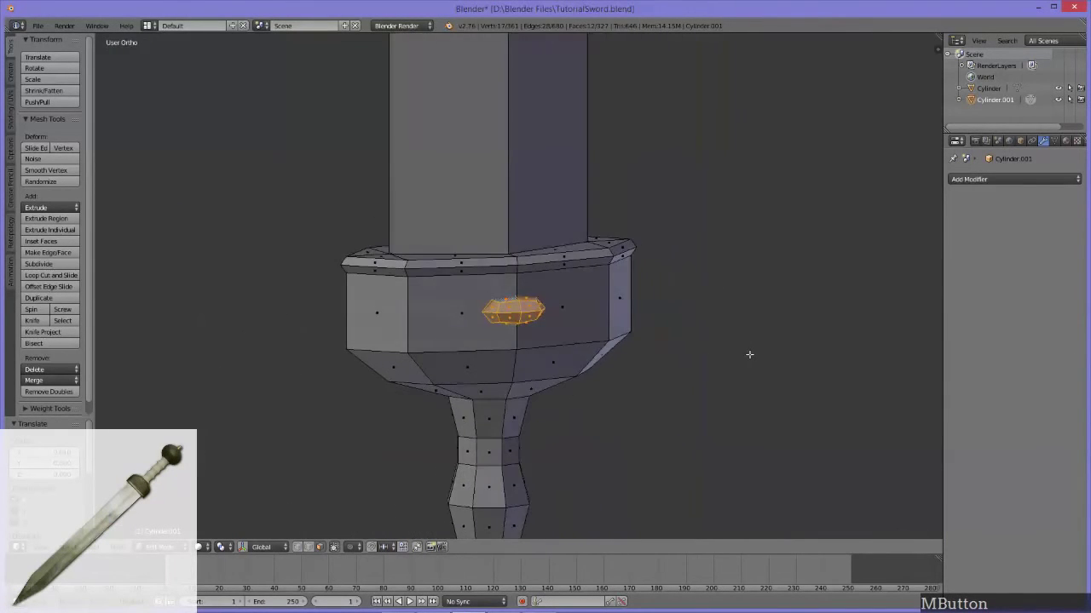
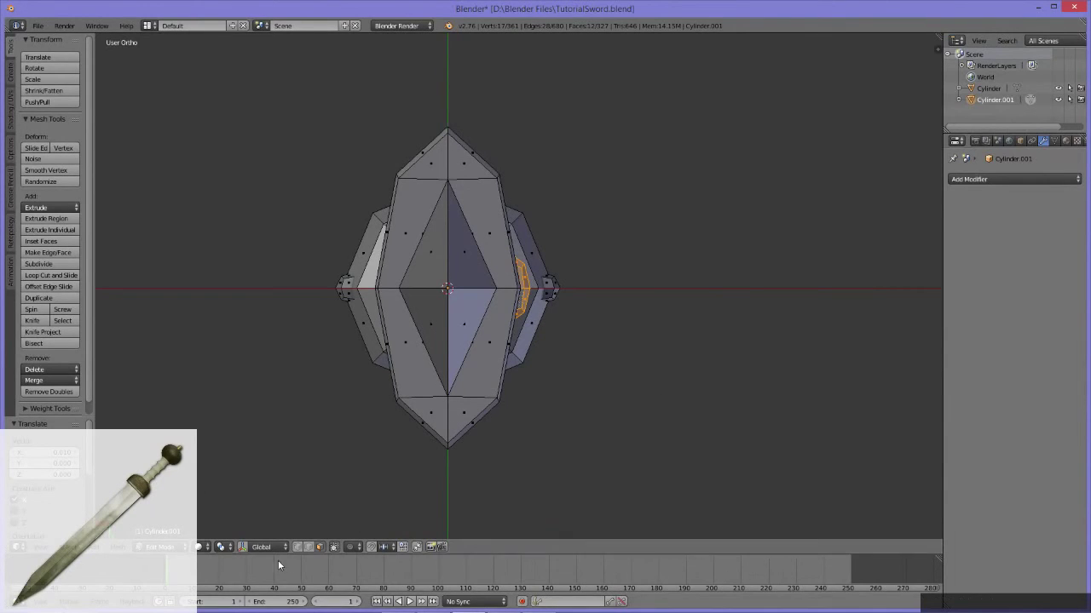
Duplicate the guard stud and rotate it 180° about the centre onto the opposite face.
click(224, 551)
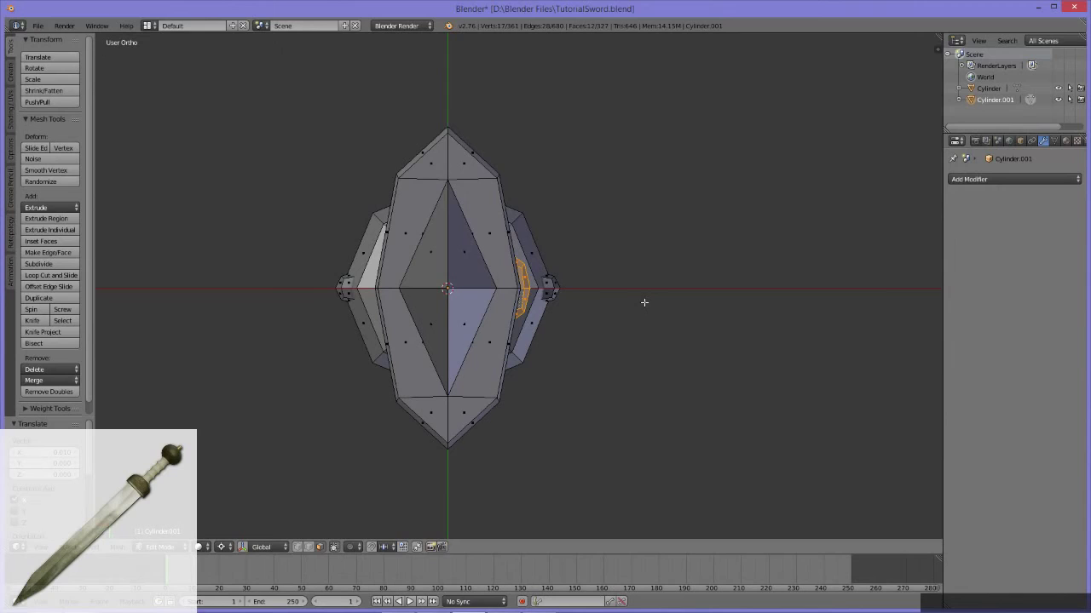
key(shift+d)
key(r)
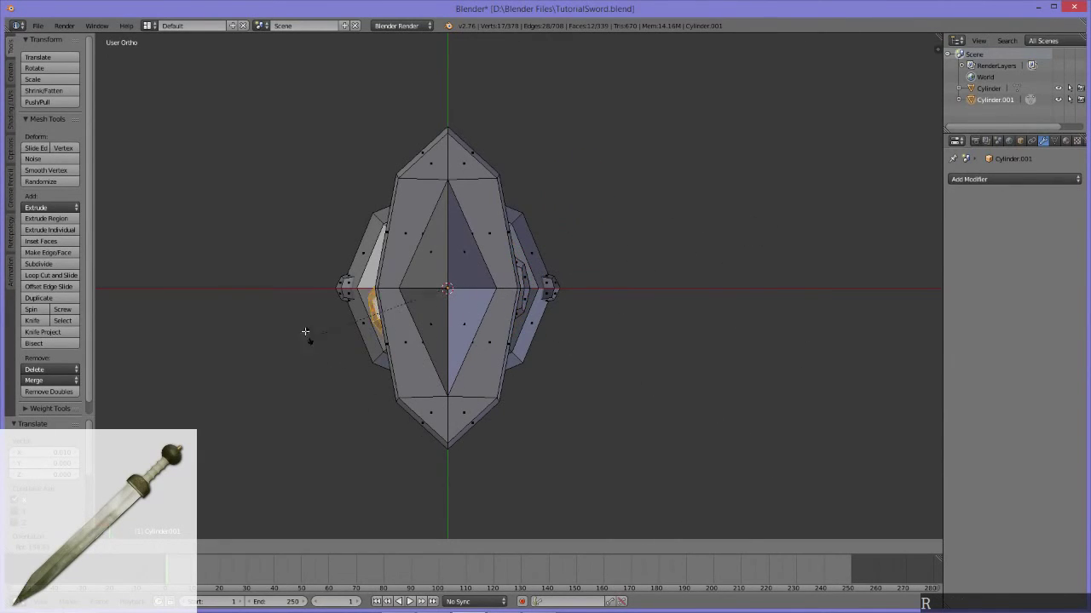
click(279, 282)
middle_click(709, 338)
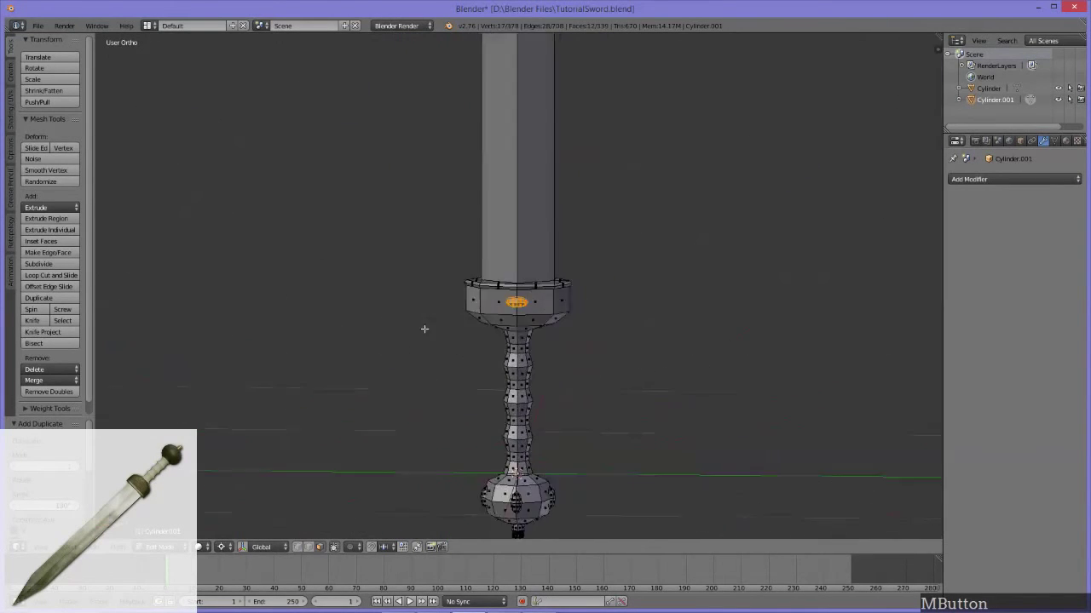
middle_click(623, 317)
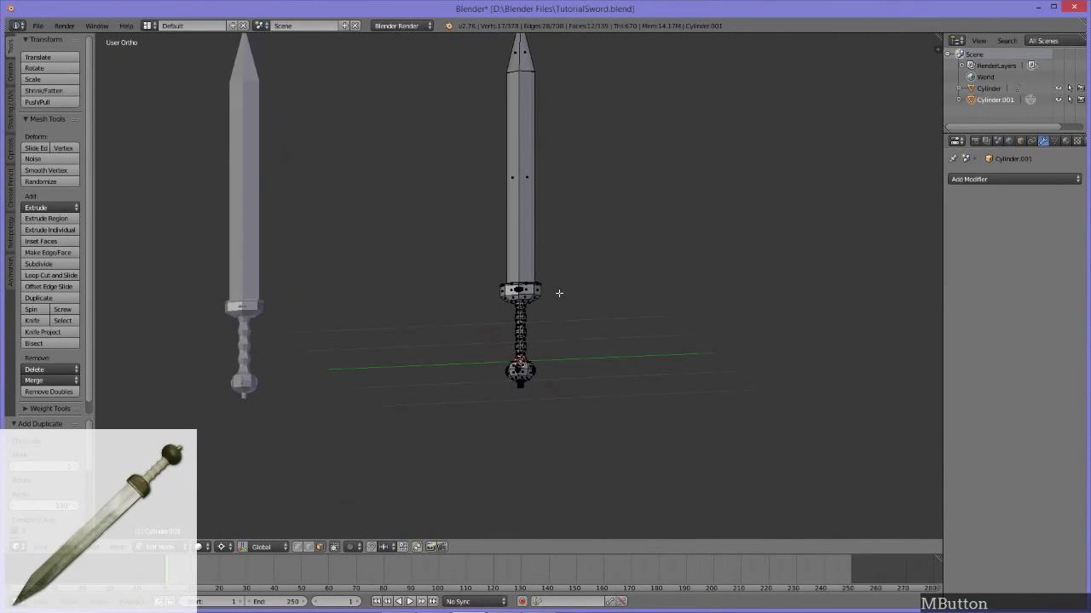
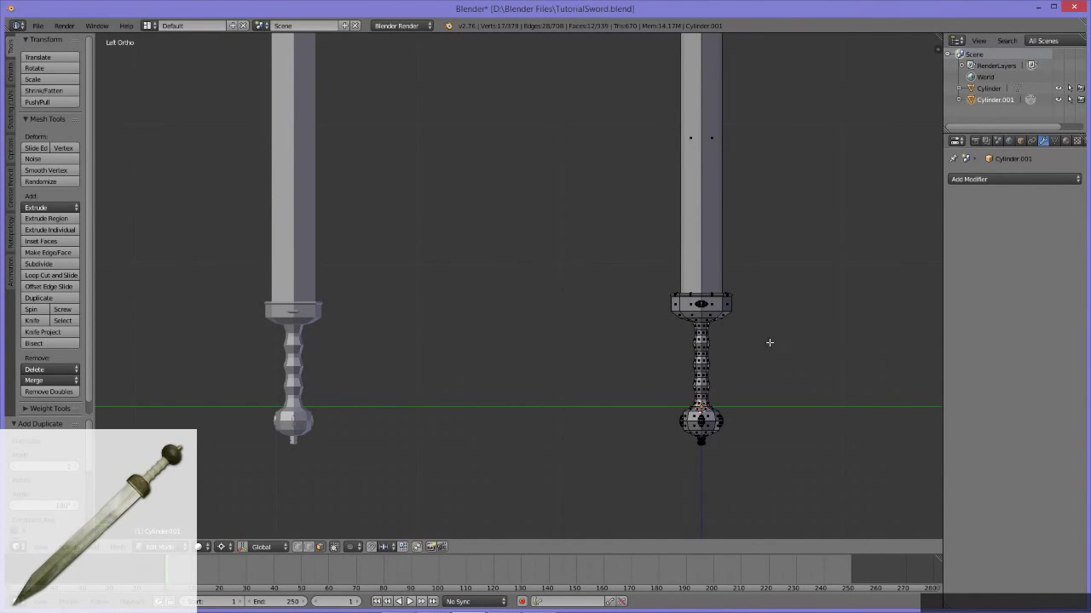
middle_click(495, 244)
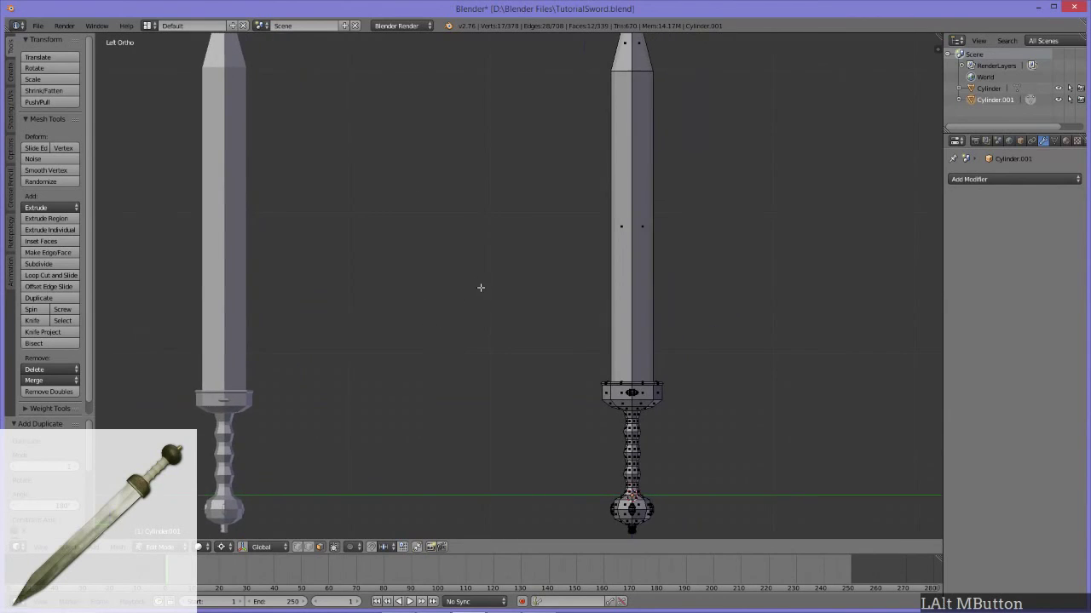